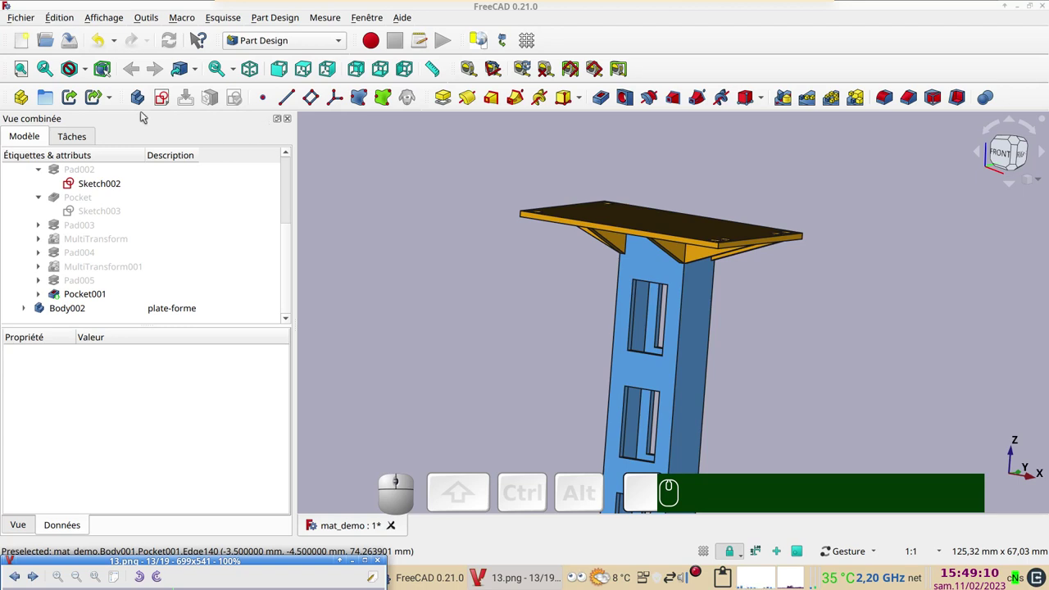
Step: Add a new body, Body003, to the tower model for the railing
{"action": "right_click", "coordinate": [136, 102]}
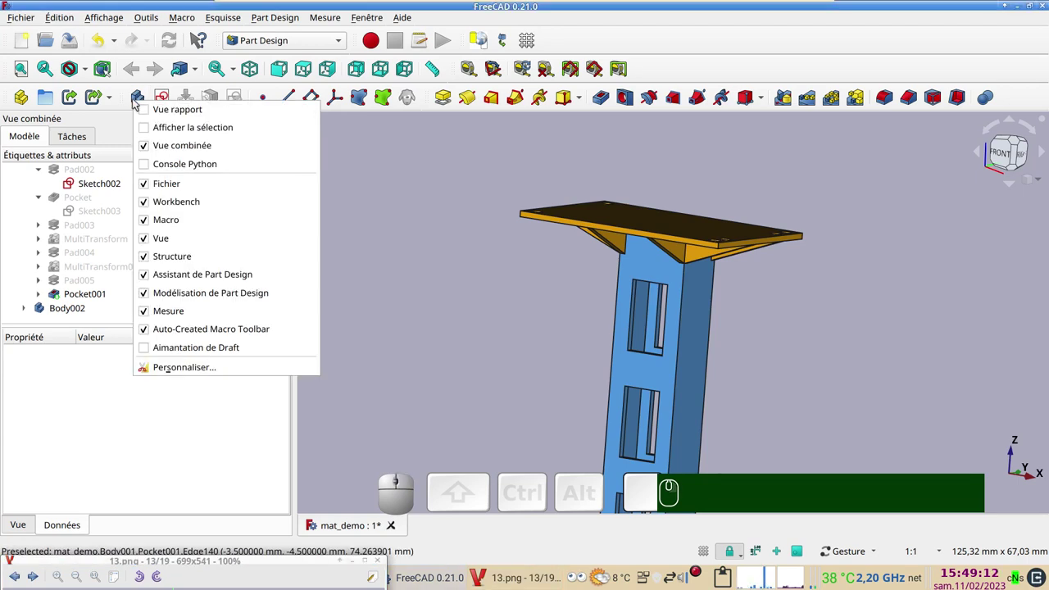
{"action": "right_click", "coordinate": [139, 100]}
{"action": "left_click", "coordinate": [140, 98]}
{"action": "scroll", "scroll_direction": "down", "scroll_amount": 3}
{"action": "left_click", "coordinate": [172, 293]}
Step: Give Body003 the description garde-corps-01
{"action": "key", "text": "F2"}
{"action": "type", "text": "F2 gar"}
{"action": "type", "text": "de-co"}
{"action": "type", "text": "rps"}
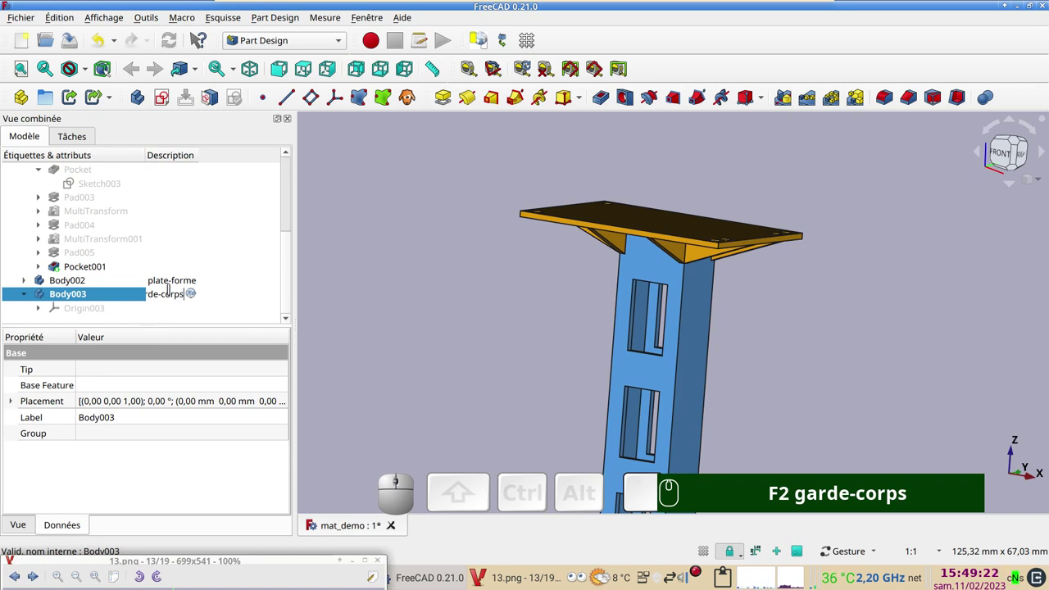
{"action": "key", "text": "-"}
{"action": "key", "text": "KP_0"}
{"action": "key", "text": "KP_0"}
{"action": "key", "text": "BackSpace"}
{"action": "key", "text": "KP_1"}
{"action": "key", "text": "Return"}
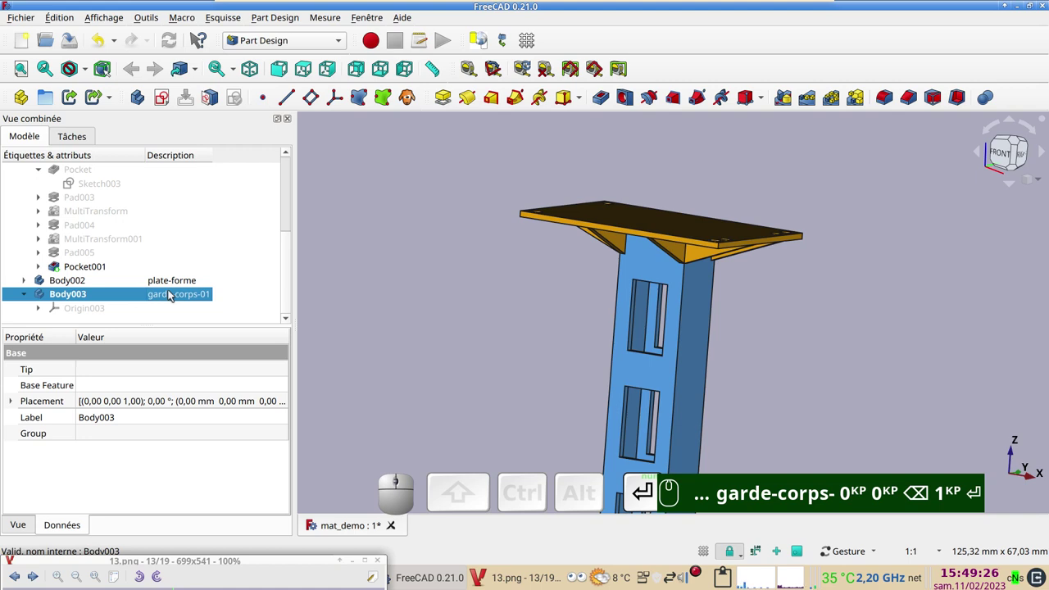
{"action": "scroll", "scroll_direction": "down", "scroll_amount": 3}
{"action": "type", "text": "- 0KP 0KP ⌫ 1KP ⏎"}
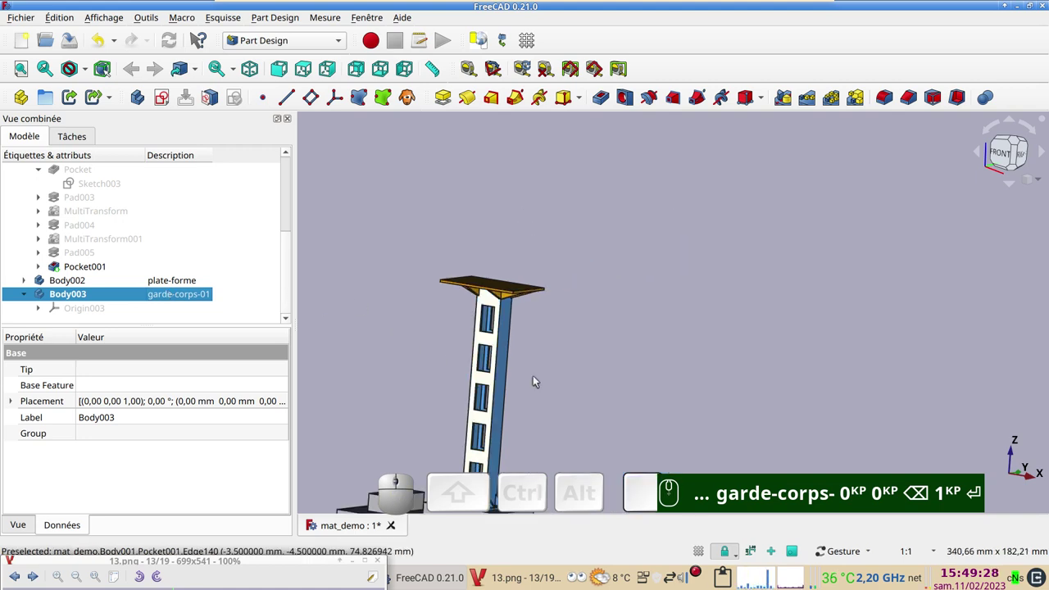
Step: Show Origin003's planes at the tower base and select Body003's Placement property
{"action": "left_click_drag", "start_coordinate": [570, 397], "coordinate": [415, 304]}
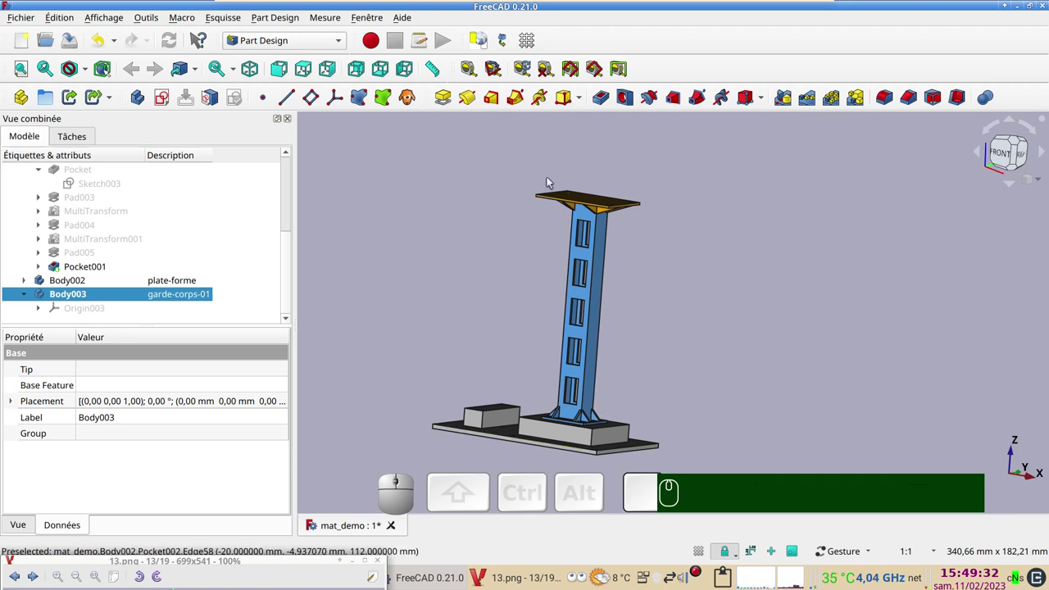
{"action": "left_click", "coordinate": [107, 313]}
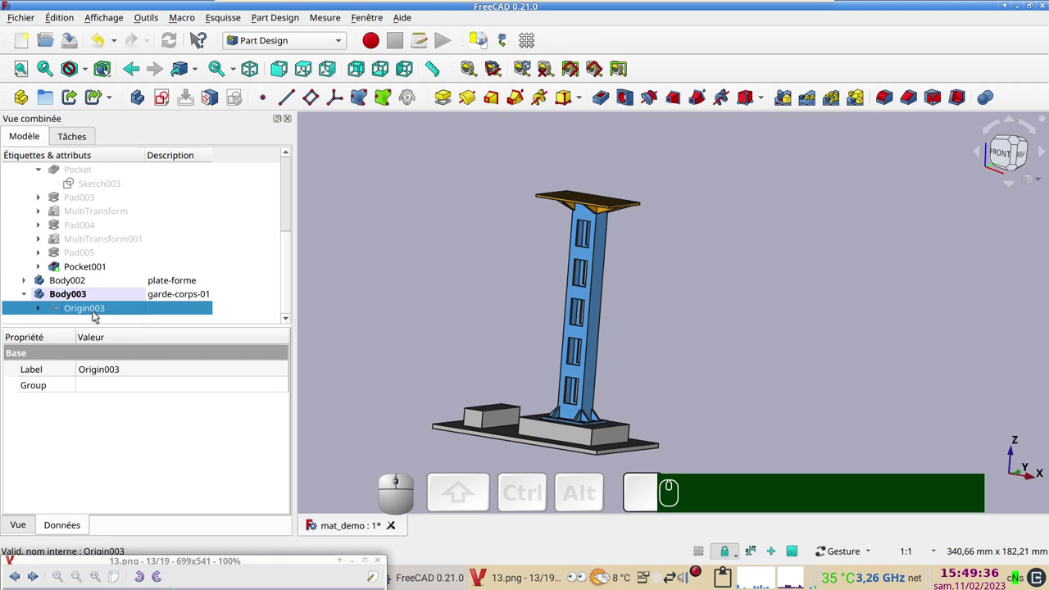
{"action": "key", "text": "space"}
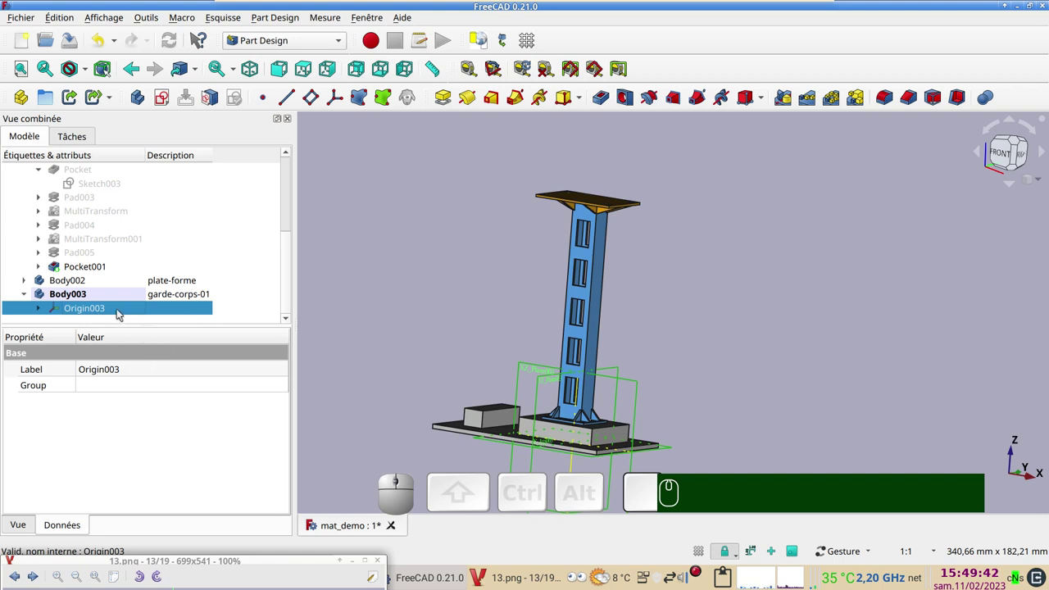
{"action": "left_click", "coordinate": [106, 295]}
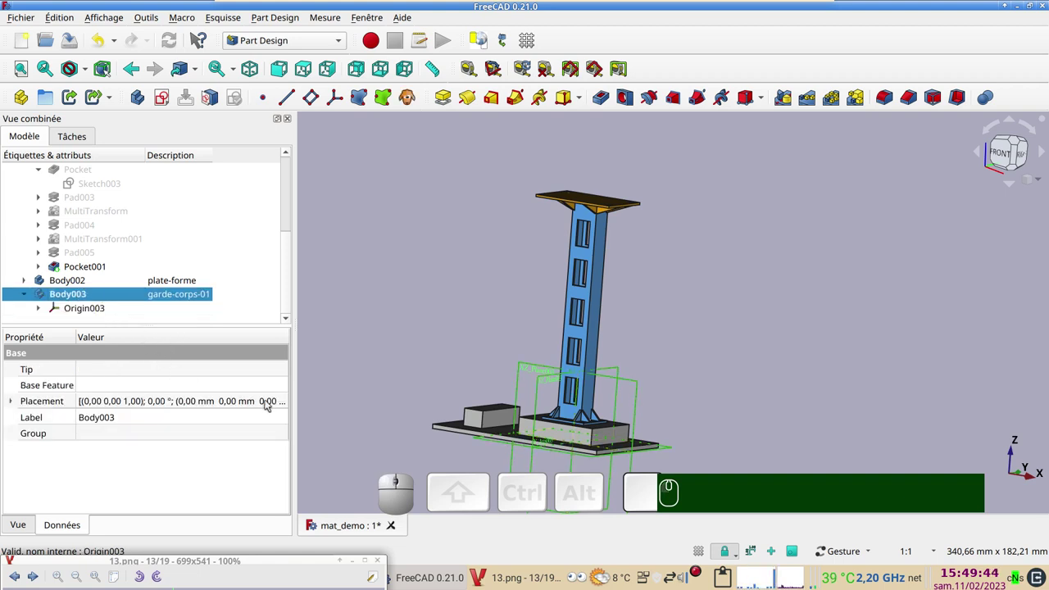
{"action": "left_click", "coordinate": [285, 405]}
Step: Set Body003's placement translation Z to 110 mm, checked in front view, and confirm
{"action": "left_click", "coordinate": [283, 401]}
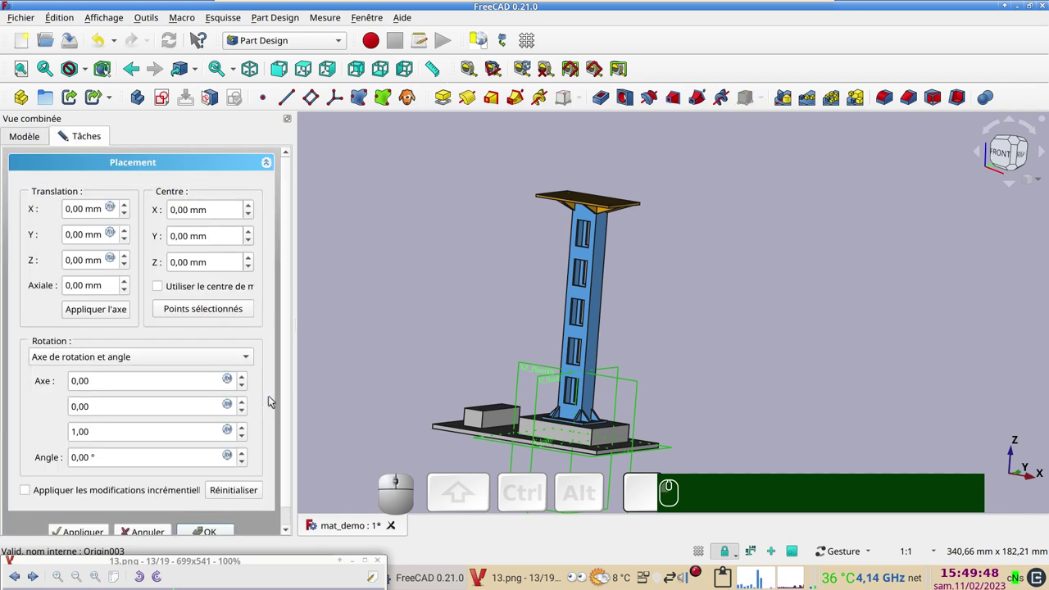
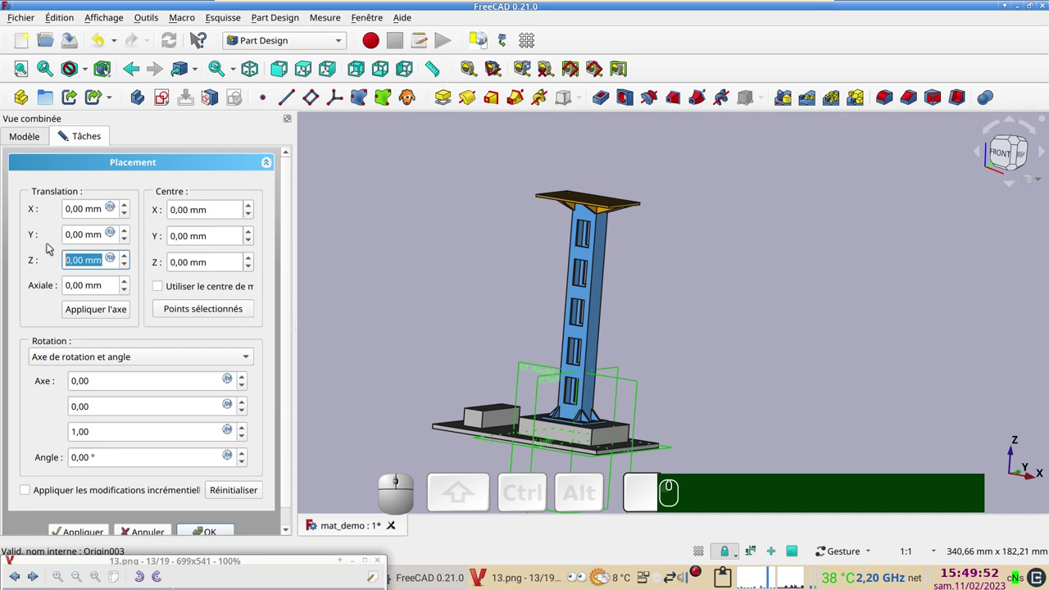
{"action": "key", "text": "KP_1"}
{"action": "key", "text": "KP_1"}
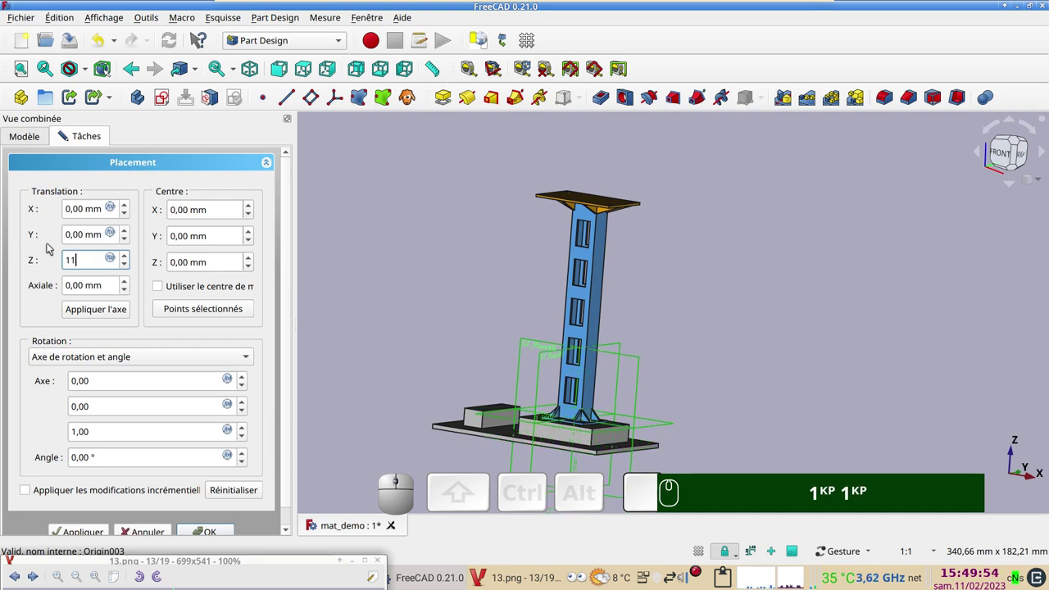
{"action": "key", "text": "KP_2"}
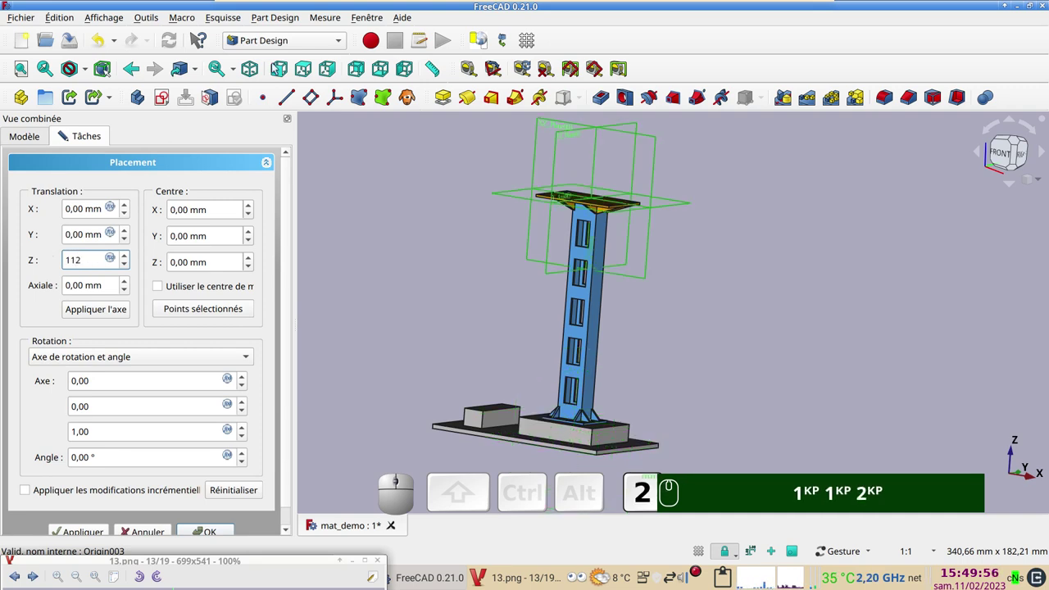
{"action": "left_click", "coordinate": [1006, 152]}
{"action": "scroll", "scroll_direction": "up", "scroll_amount": 3}
{"action": "left_click_drag", "start_coordinate": [587, 239], "coordinate": [684, 329]}
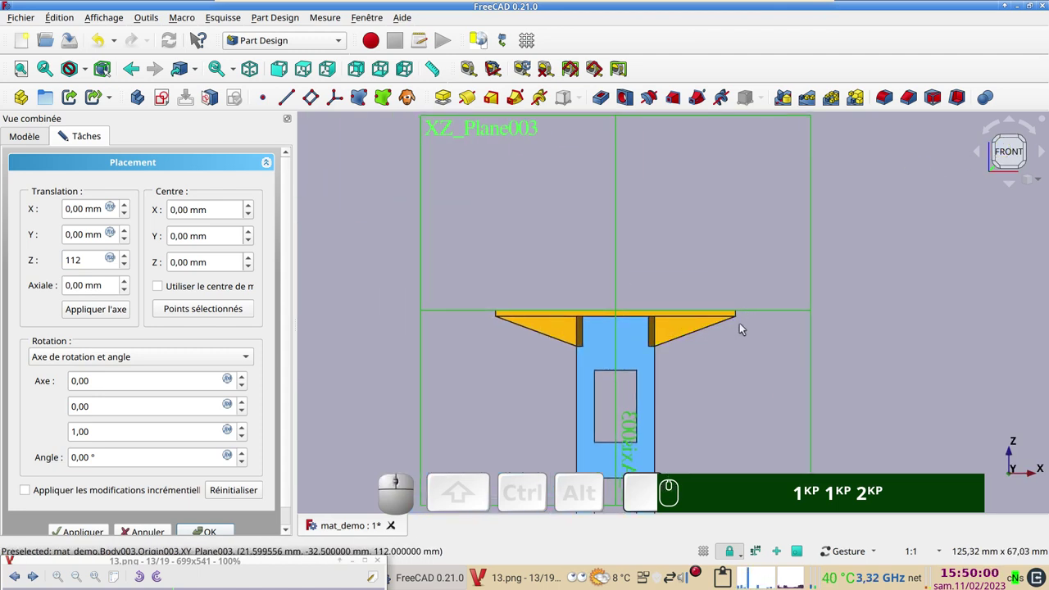
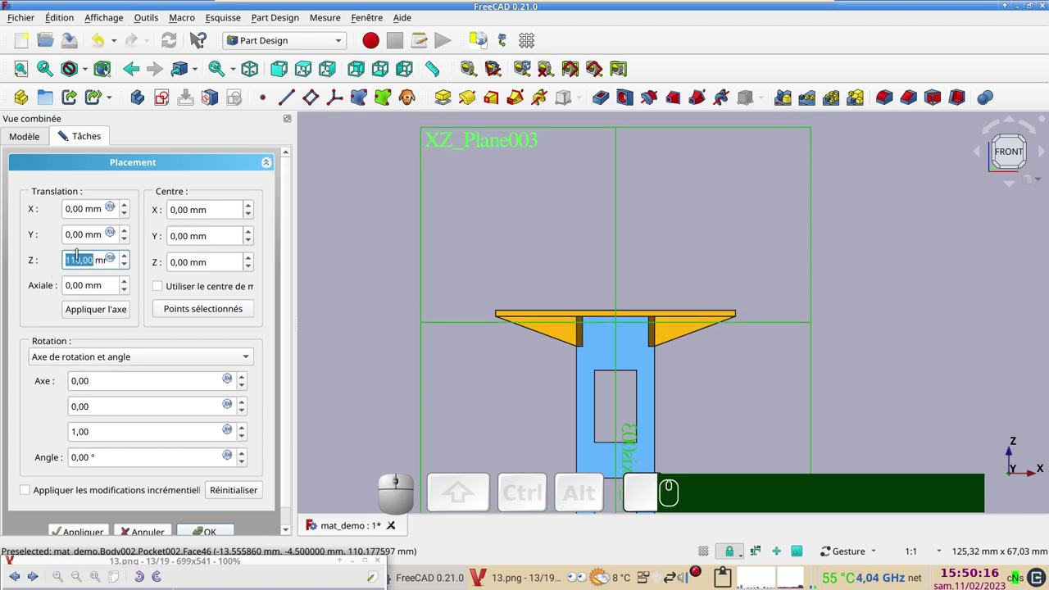
{"action": "left_click", "coordinate": [205, 531]}
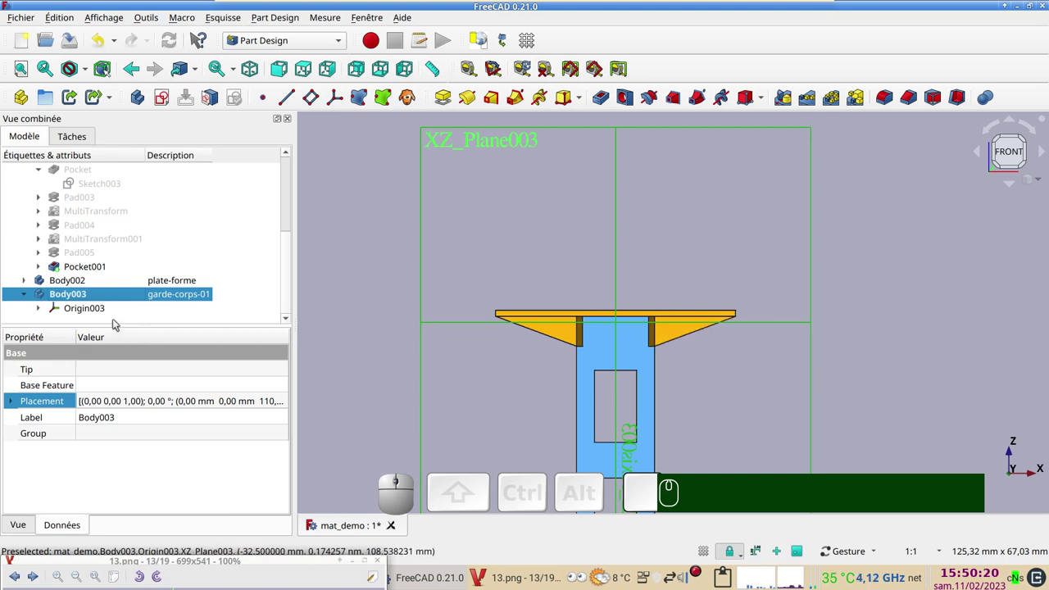
Step: Start an empty sketch on Body003's XZ_Plane003 with room above the platform in view
{"action": "left_click", "coordinate": [85, 310]}
{"action": "key", "text": "space"}
{"action": "left_click", "coordinate": [167, 107]}
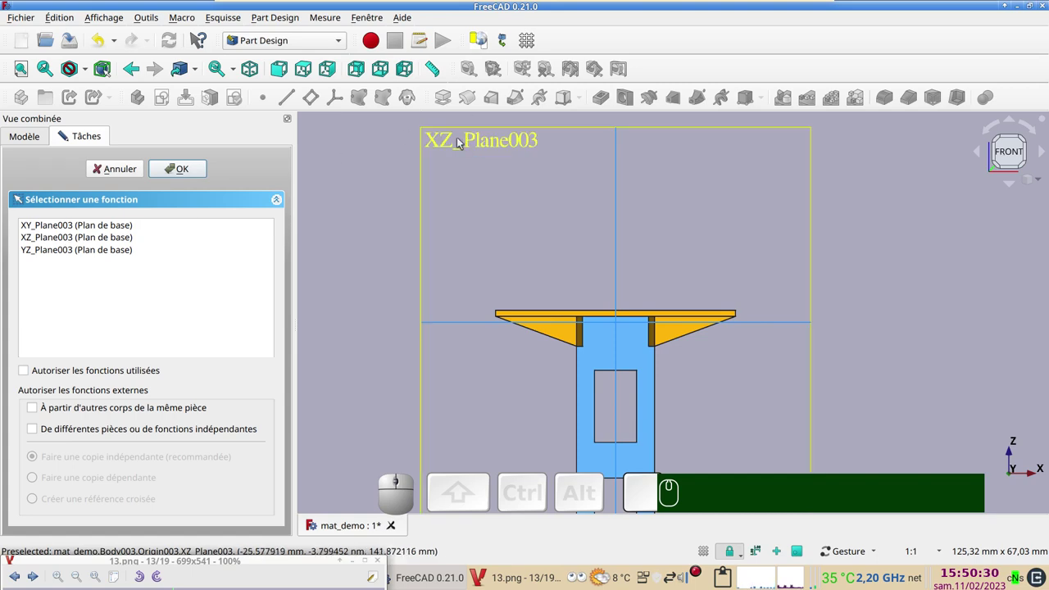
{"action": "left_click", "coordinate": [462, 141]}
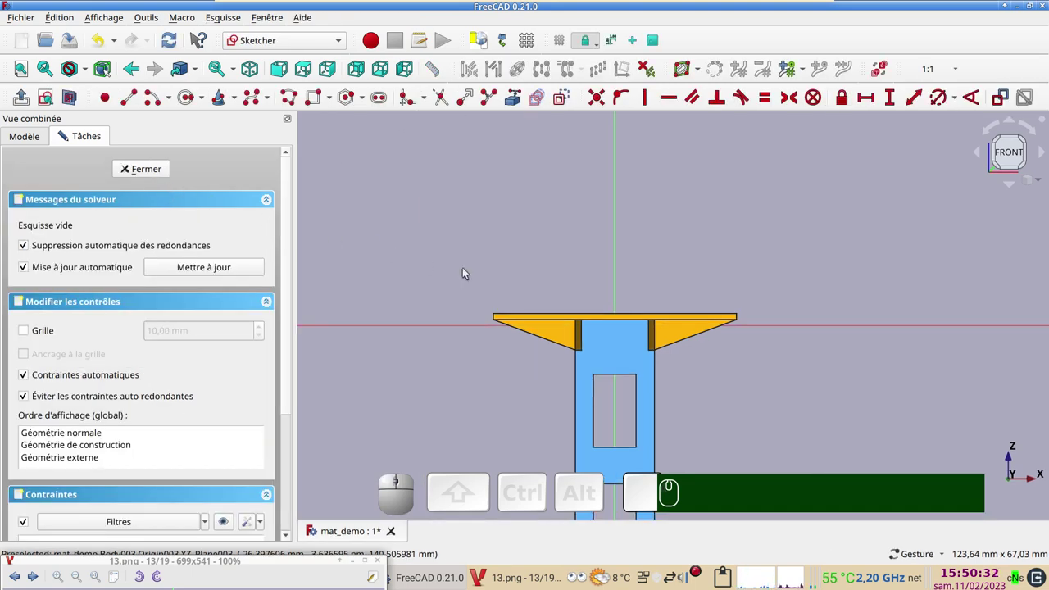
{"action": "left_click_drag", "start_coordinate": [516, 250], "coordinate": [235, 460]}
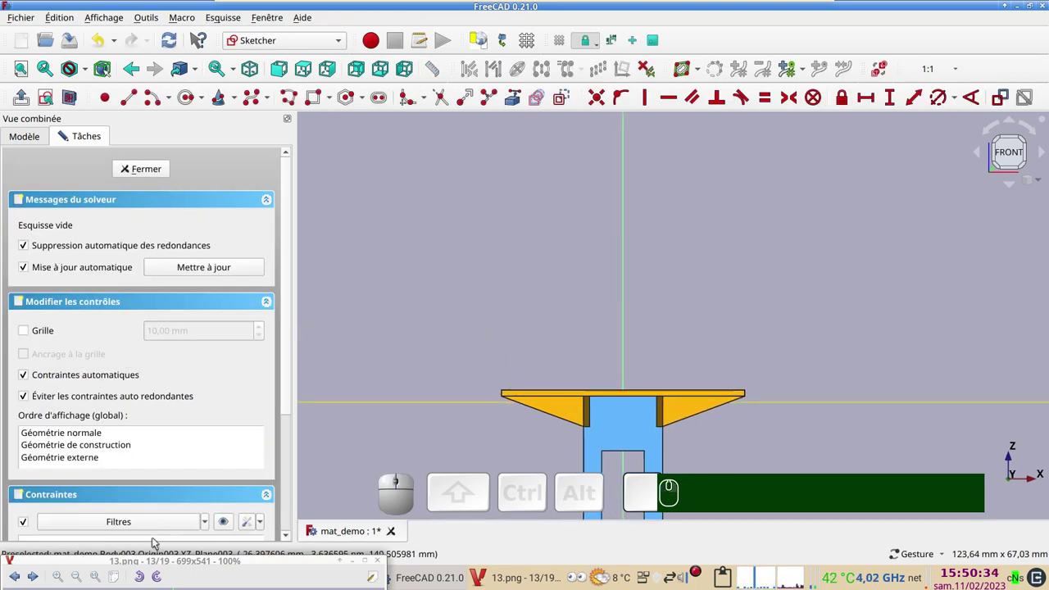
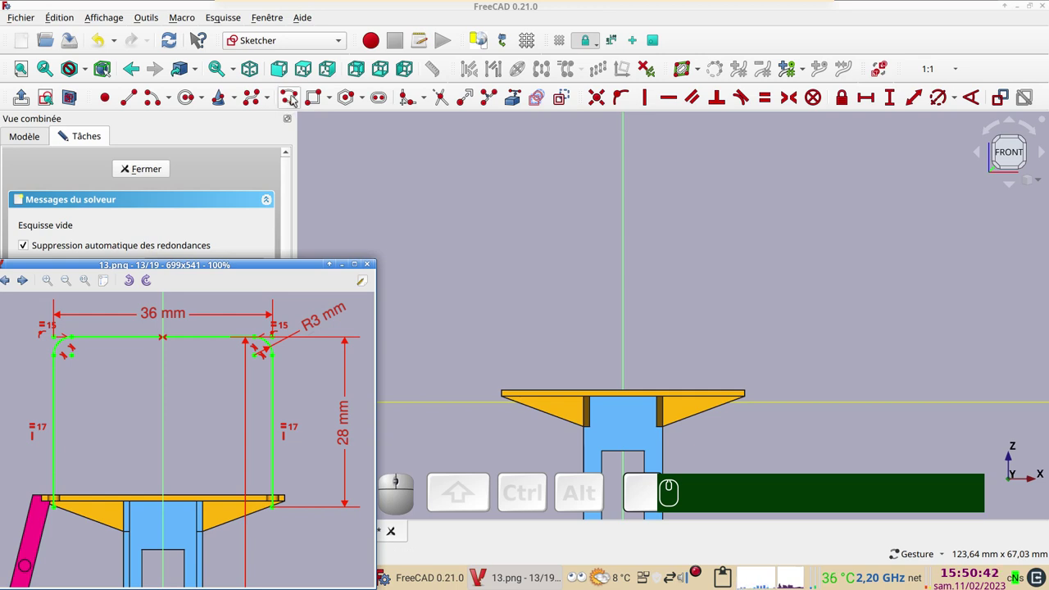
Step: Draw the three-sided railing polyline with a 36 mm wide top line
{"action": "left_click", "coordinate": [291, 101]}
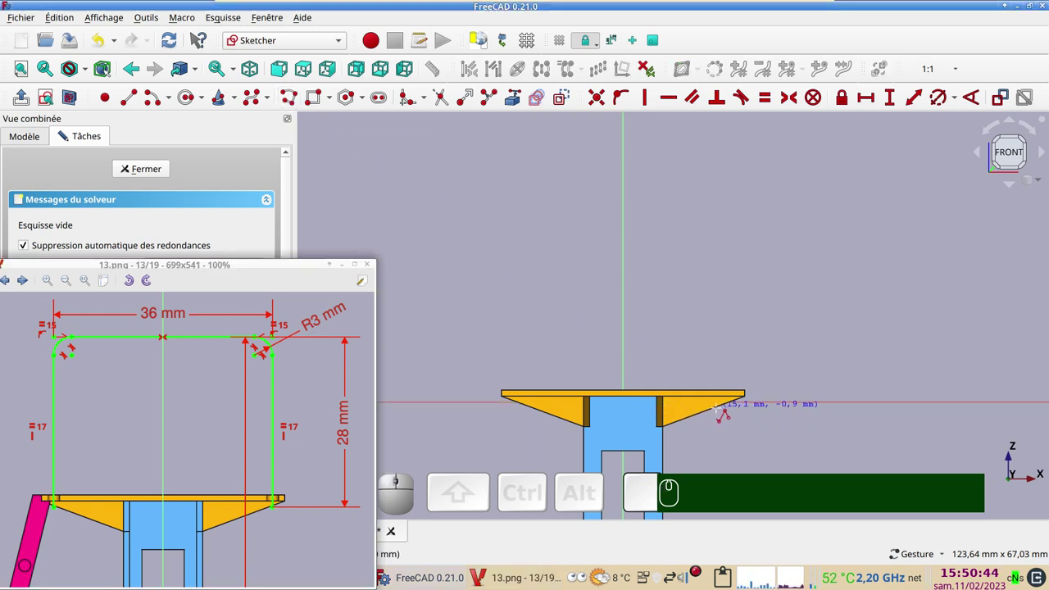
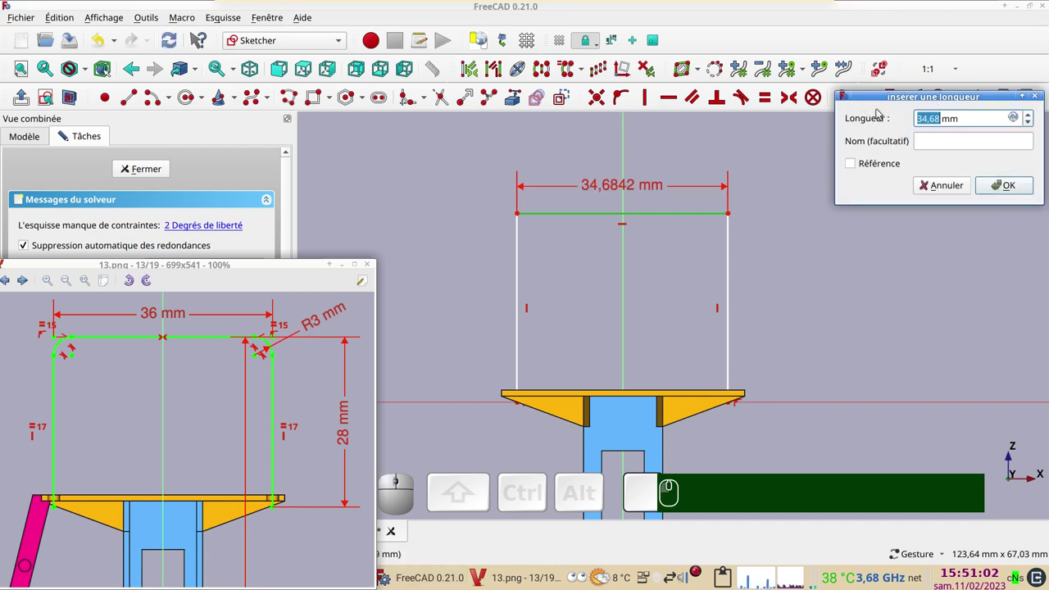
{"action": "key", "text": "KP_3"}
{"action": "key", "text": "KP_6"}
{"action": "key", "text": "Return"}
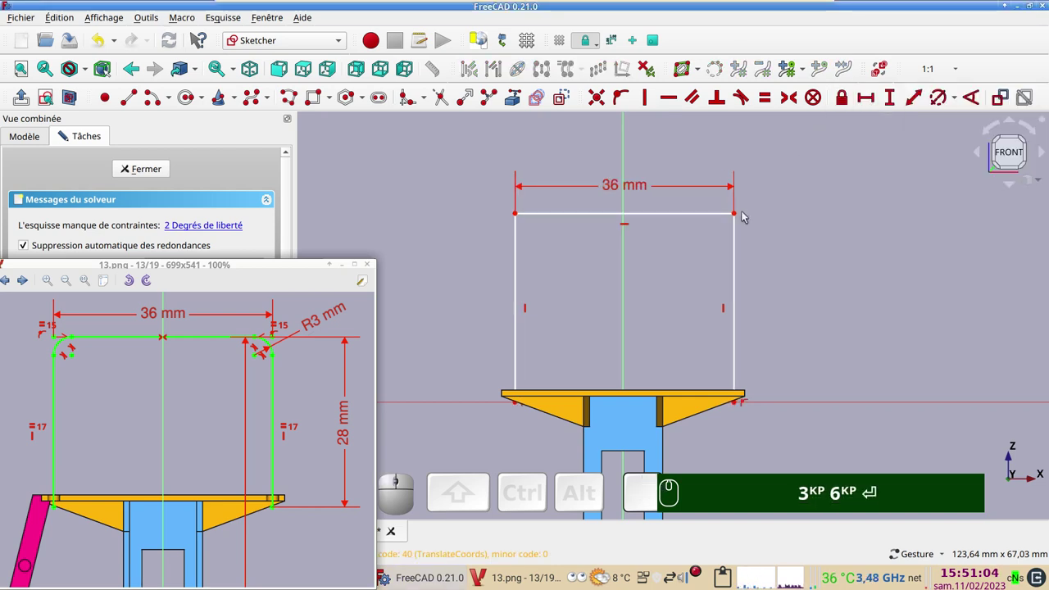
Step: Make the frame symmetric about the vertical axis and set its side height to 28 mm
{"action": "left_click", "coordinate": [737, 215]}
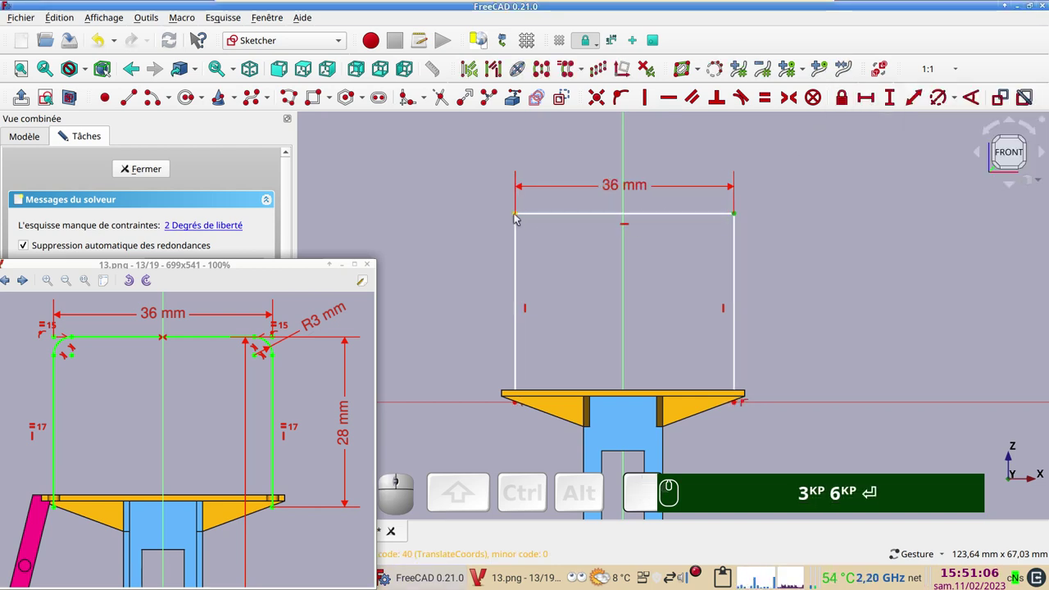
{"action": "left_click", "coordinate": [519, 216]}
{"action": "left_click", "coordinate": [629, 273]}
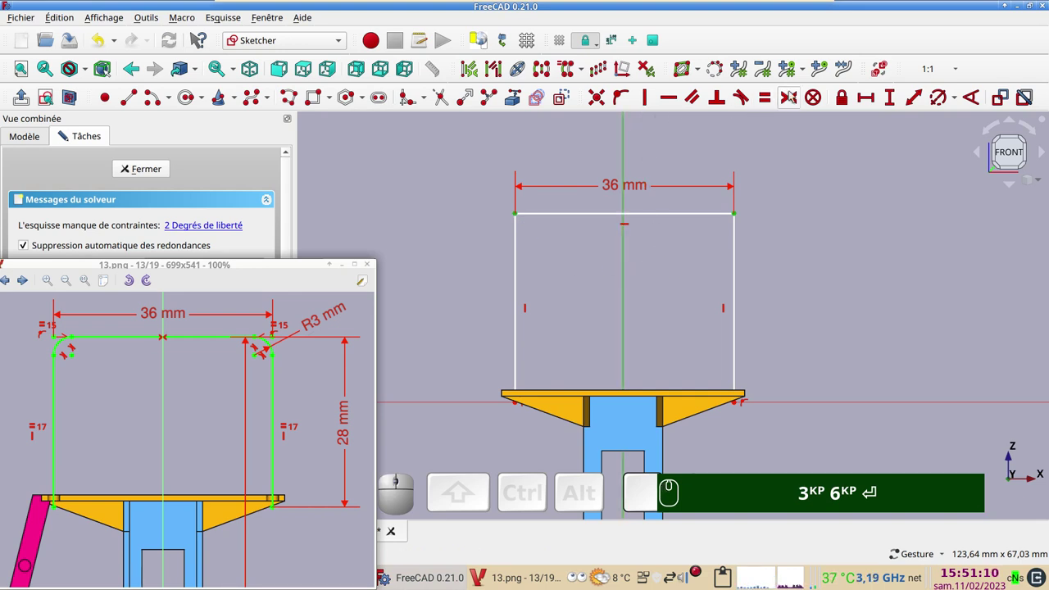
{"action": "key", "text": "s"}
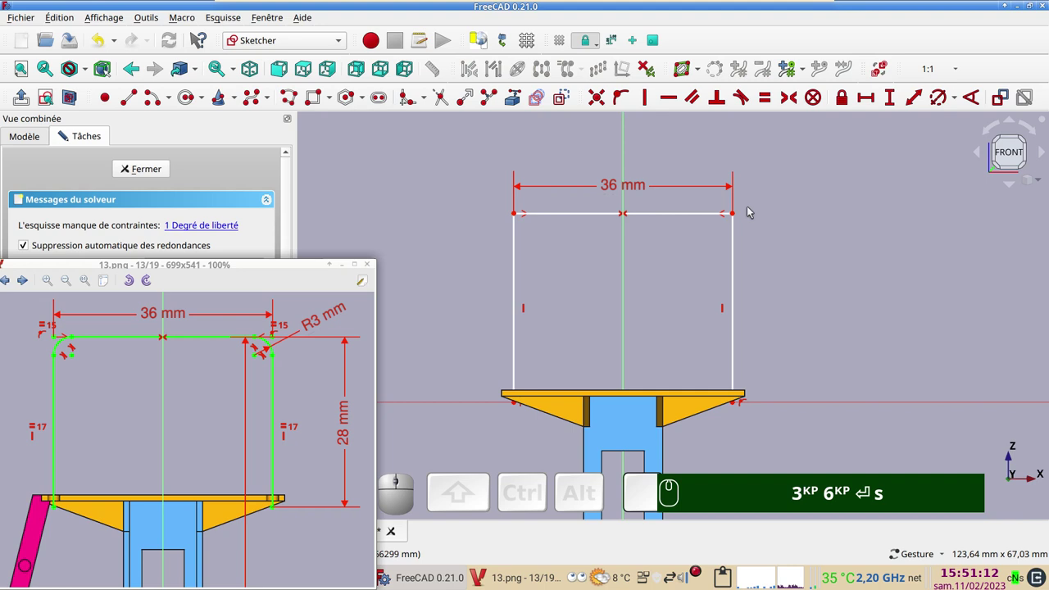
{"action": "left_click", "coordinate": [738, 266]}
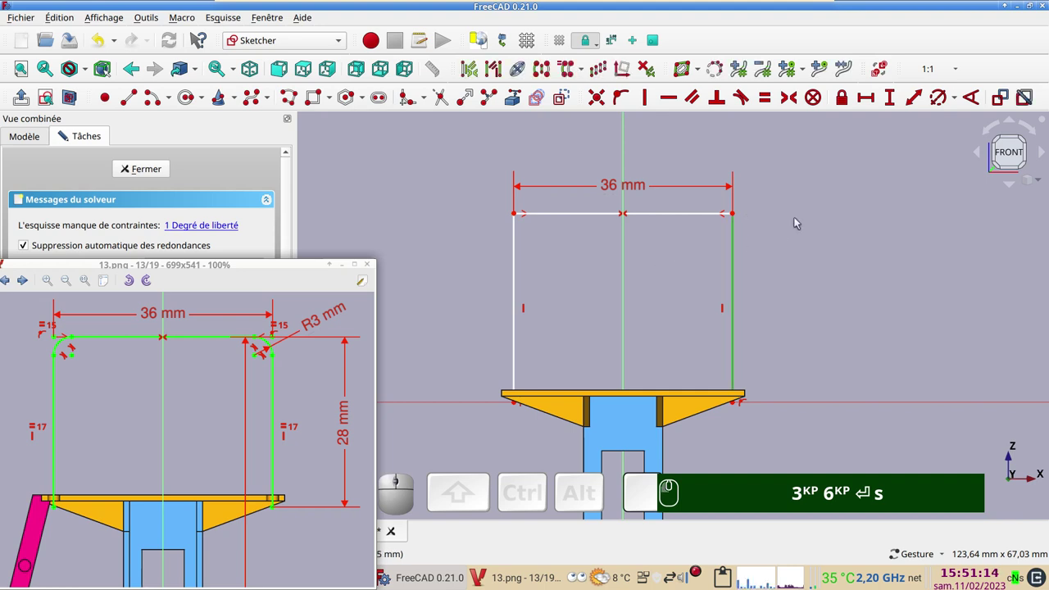
{"action": "left_click", "coordinate": [892, 99]}
{"action": "key", "text": "KP_2"}
{"action": "key", "text": "KP_8"}
{"action": "key", "text": "Return"}
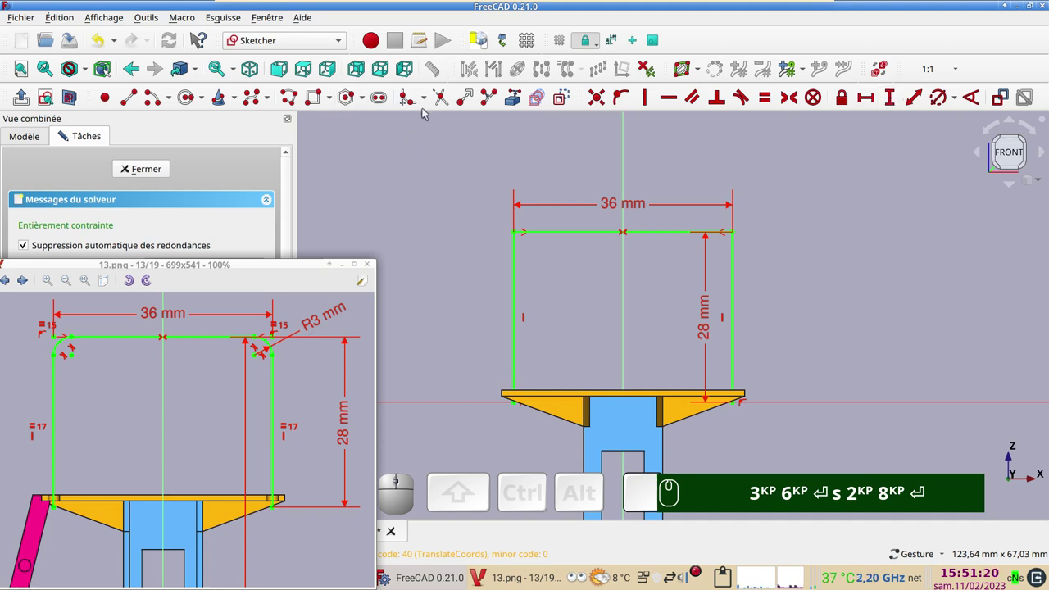
Step: Round both top corners with equal 3 mm radius fillets, keeping the sketch fully constrained
{"action": "left_click", "coordinate": [427, 107]}
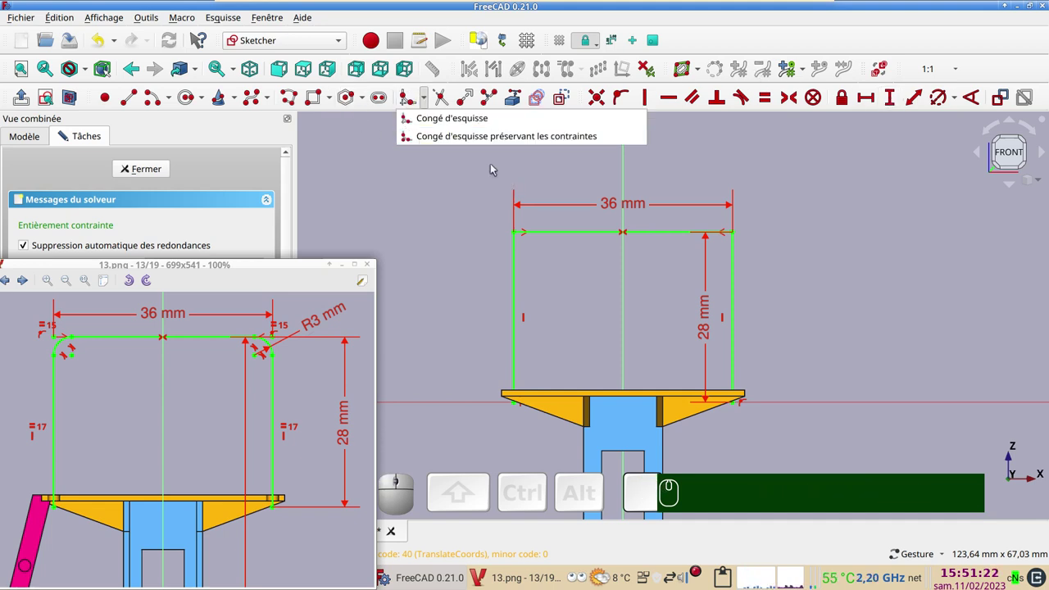
{"action": "left_click", "coordinate": [471, 142]}
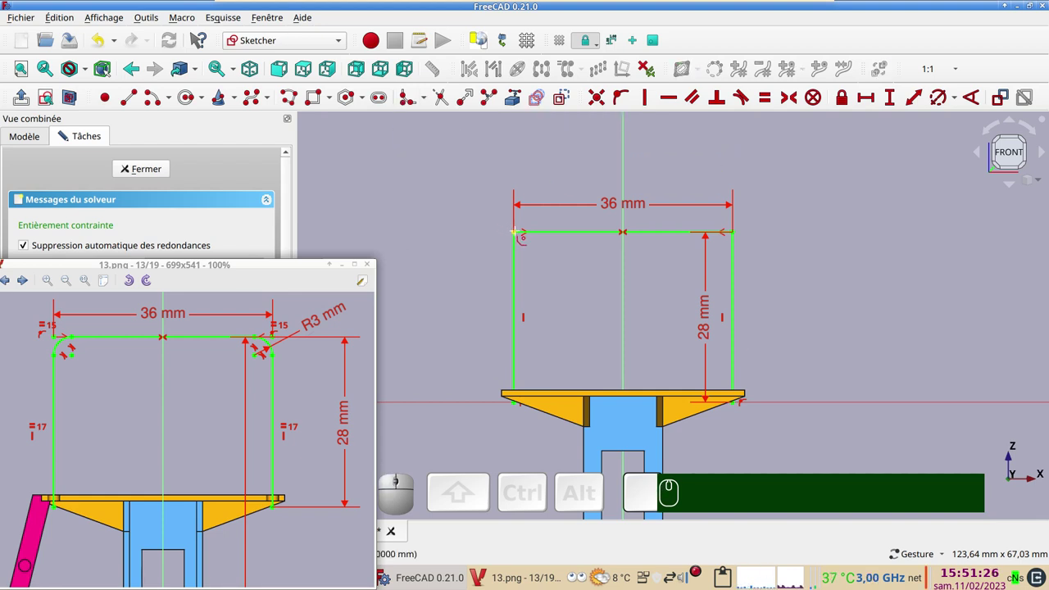
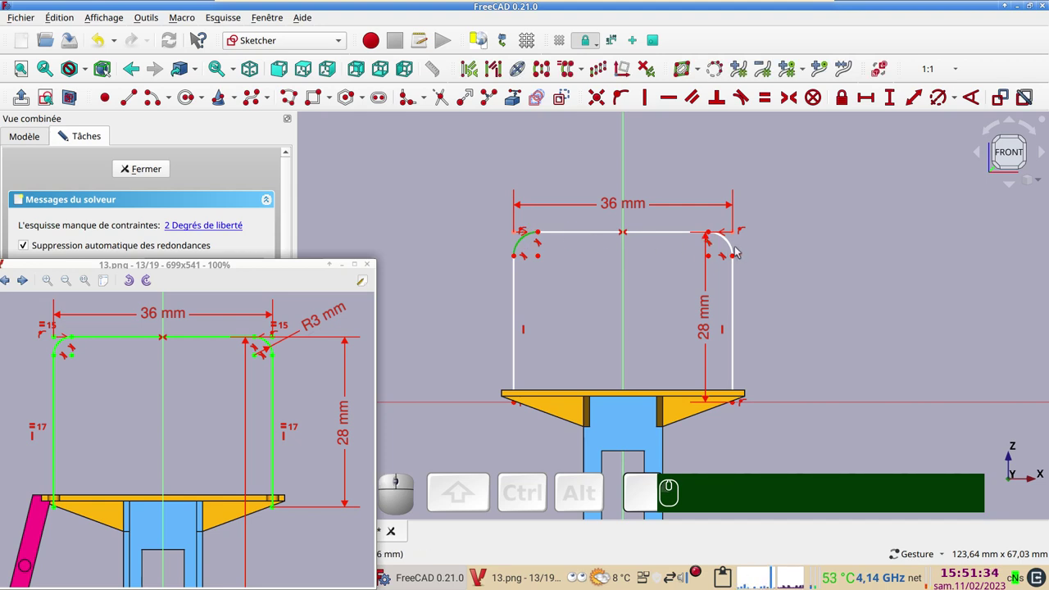
{"action": "left_click", "coordinate": [735, 249]}
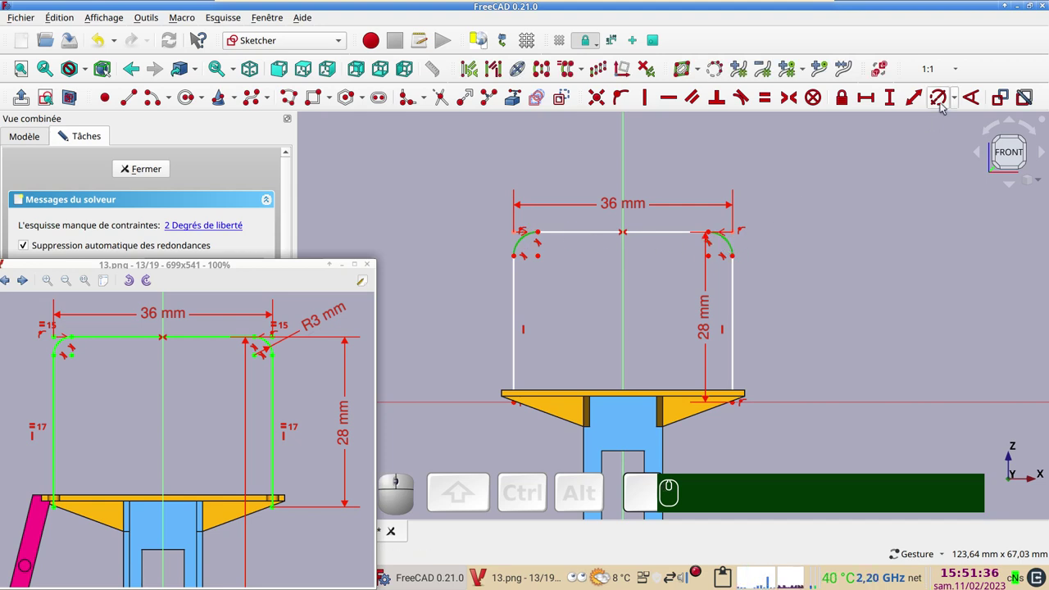
{"action": "left_click", "coordinate": [945, 106]}
{"action": "key", "text": "KP_3"}
{"action": "key", "text": "Return"}
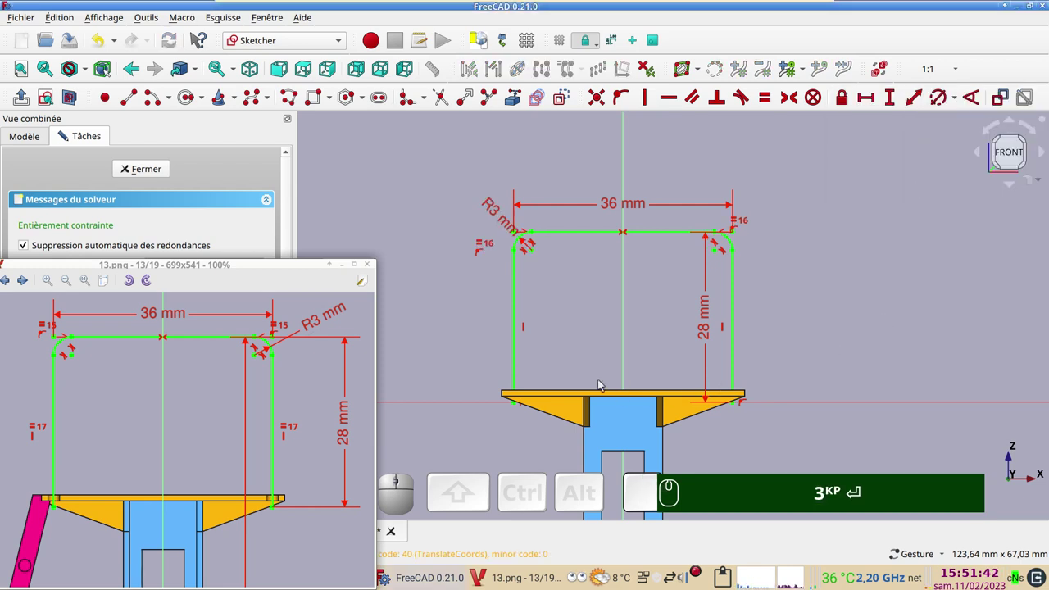
{"action": "left_click_drag", "start_coordinate": [286, 266], "coordinate": [183, 300]}
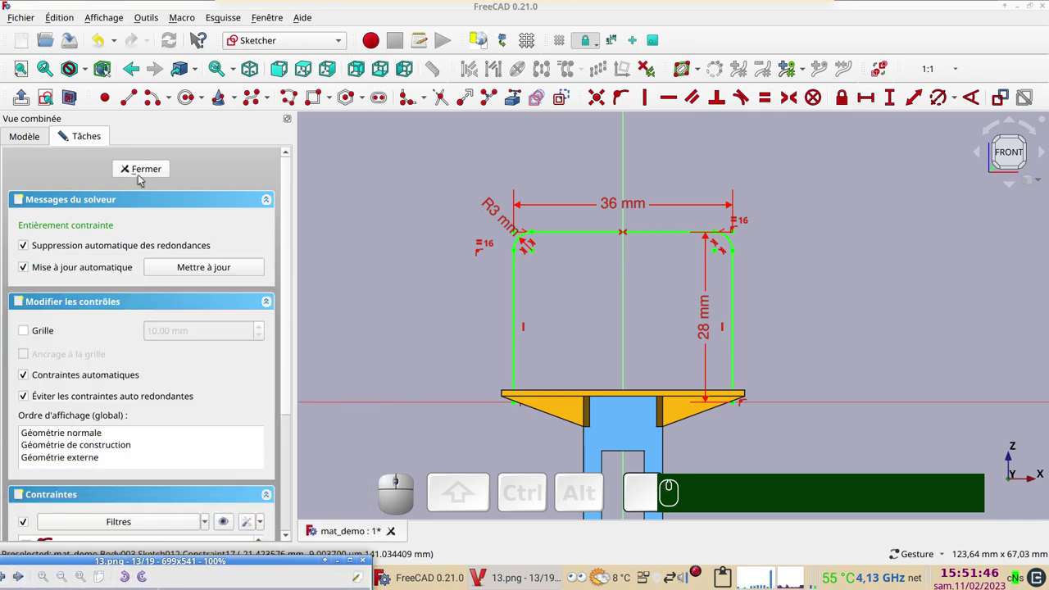
Step: Close the railing outline sketch and turn the view to look down on the platform
{"action": "left_click", "coordinate": [144, 173]}
{"action": "left_click_drag", "start_coordinate": [618, 267], "coordinate": [758, 246]}
{"action": "right_click", "coordinate": [762, 248]}
{"action": "left_click_drag", "start_coordinate": [808, 293], "coordinate": [826, 346]}
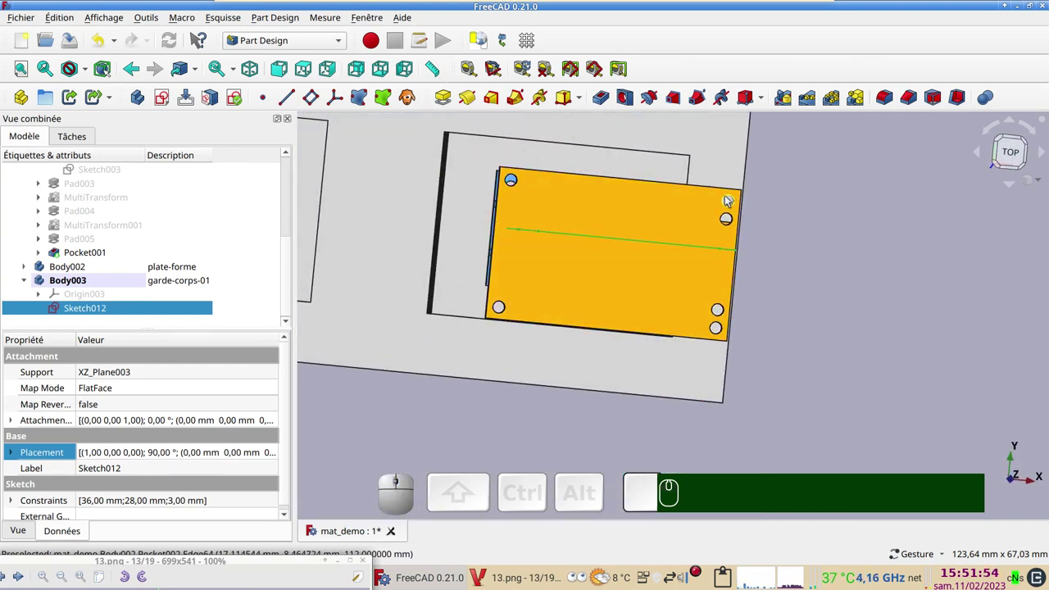
{"action": "left_click_drag", "start_coordinate": [637, 421], "coordinate": [225, 272]}
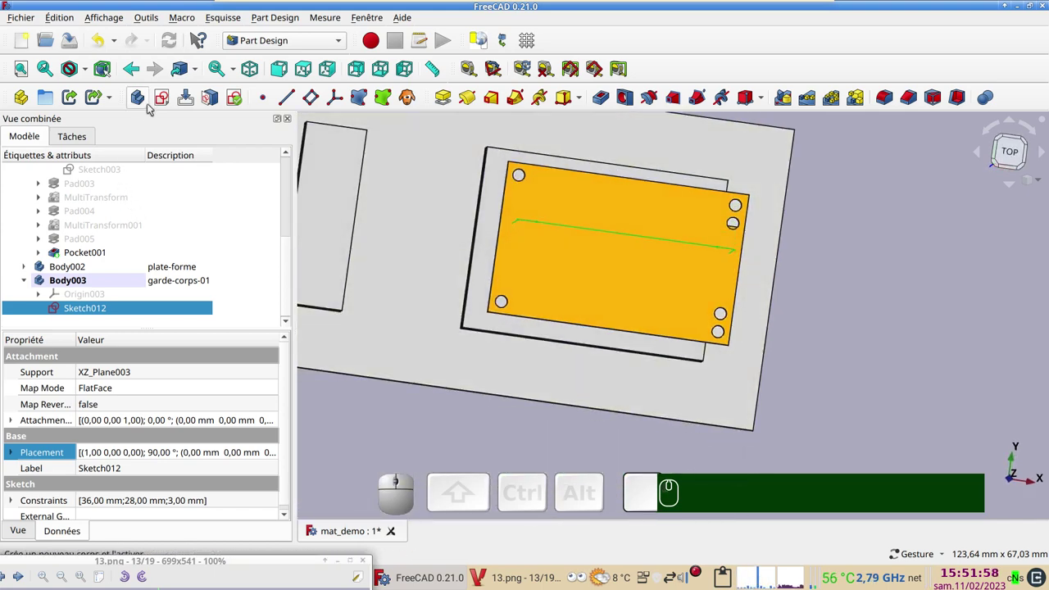
Step: Start a sketch on XY_Plane003, show the whole model instead of the section, and pick the Circle tool
{"action": "left_click", "coordinate": [168, 96]}
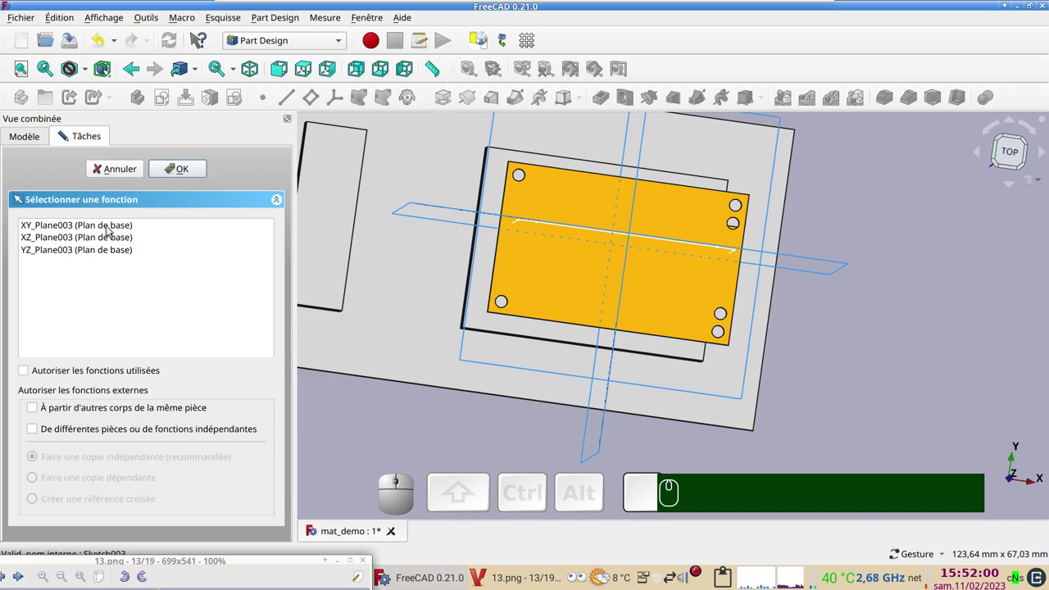
{"action": "left_click", "coordinate": [107, 225]}
{"action": "left_click", "coordinate": [176, 168]}
{"action": "right_click", "coordinate": [856, 264]}
{"action": "scroll", "scroll_direction": "up", "scroll_amount": 3}
{"action": "left_click", "coordinate": [75, 100]}
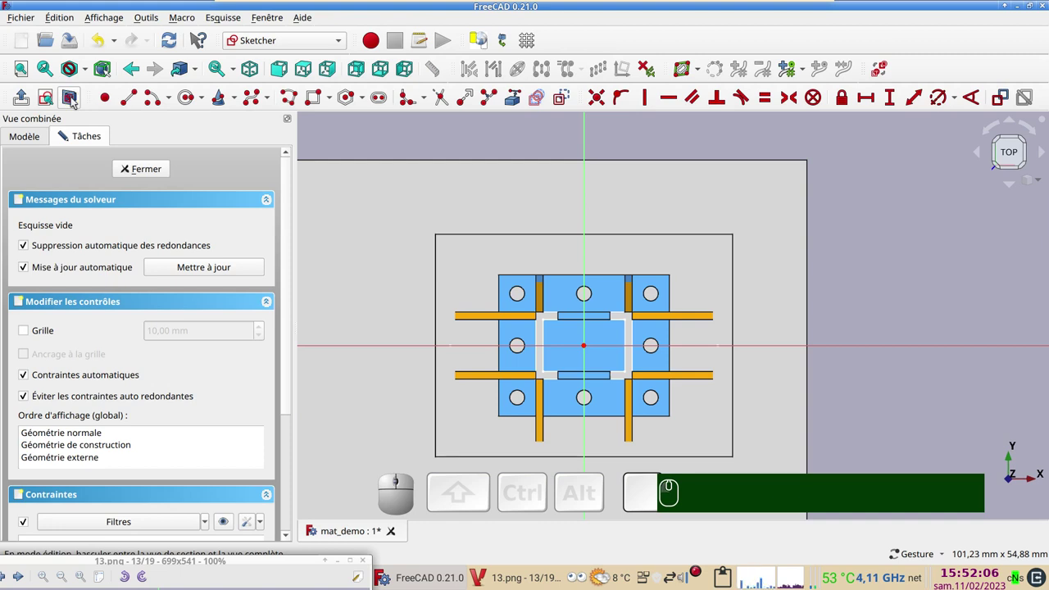
{"action": "left_click", "coordinate": [75, 100]}
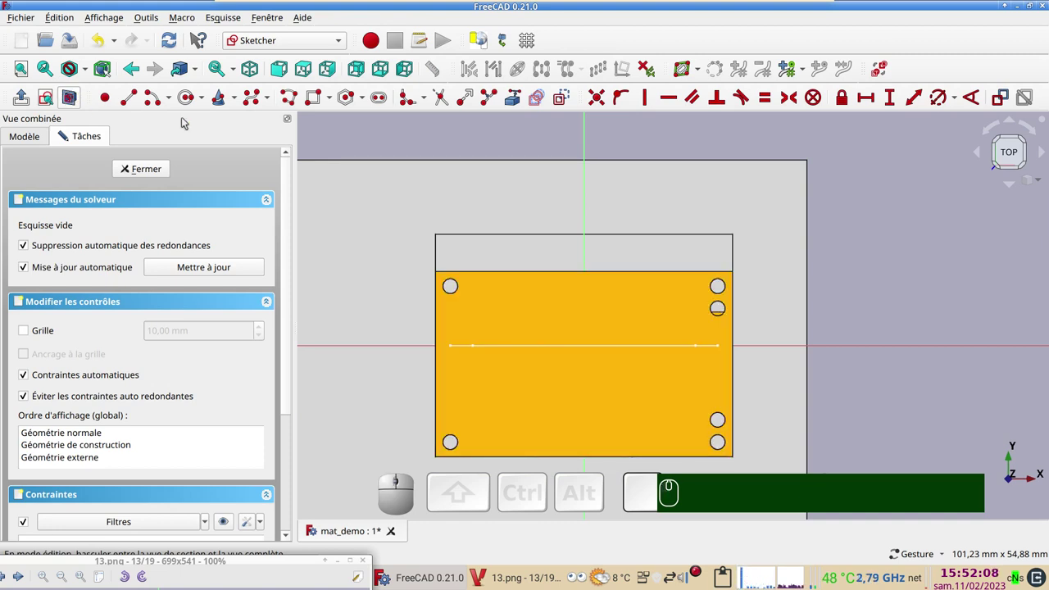
{"action": "left_click", "coordinate": [186, 99]}
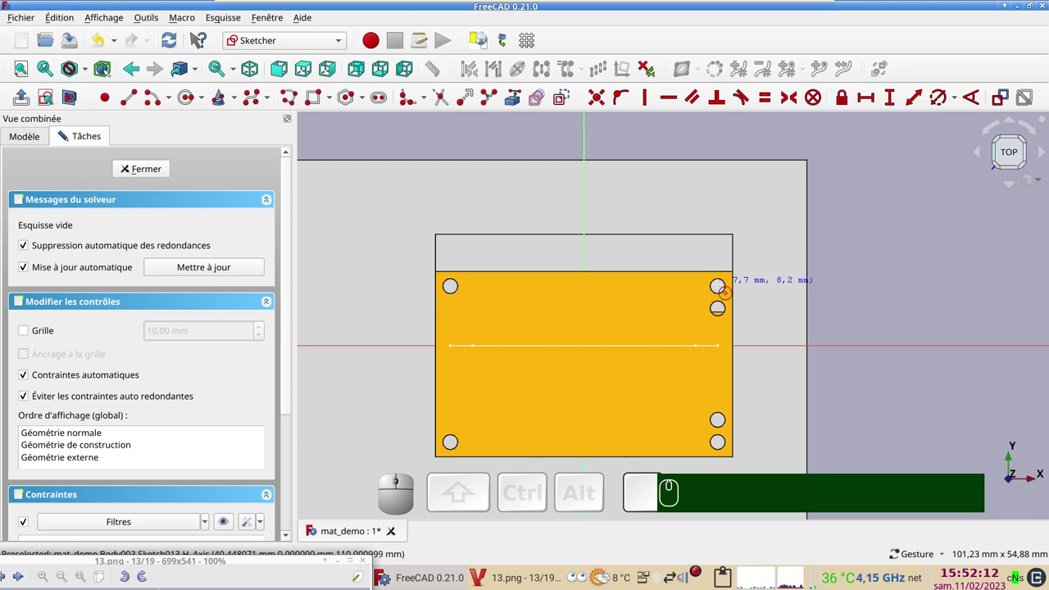
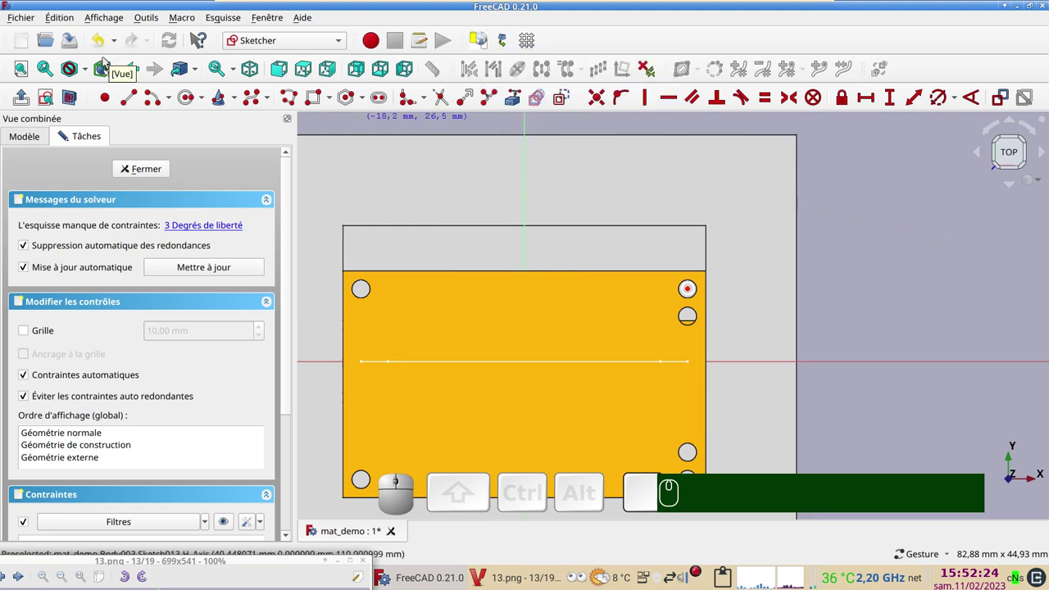
Step: With hidden-line display, lock the circle centre at 8 mm and 18 mm from the origin
{"action": "left_click", "coordinate": [88, 67]}
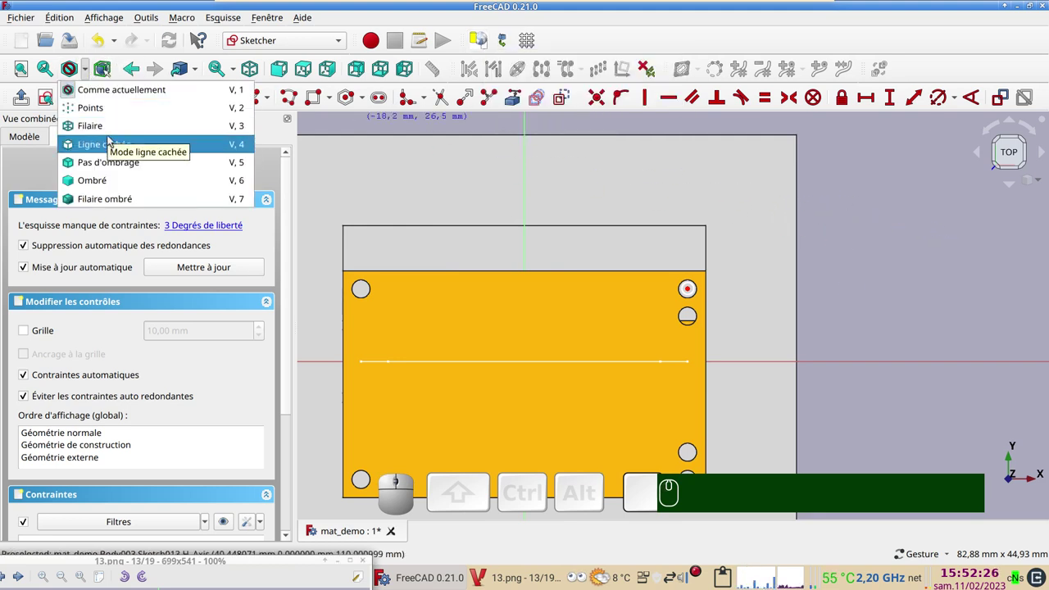
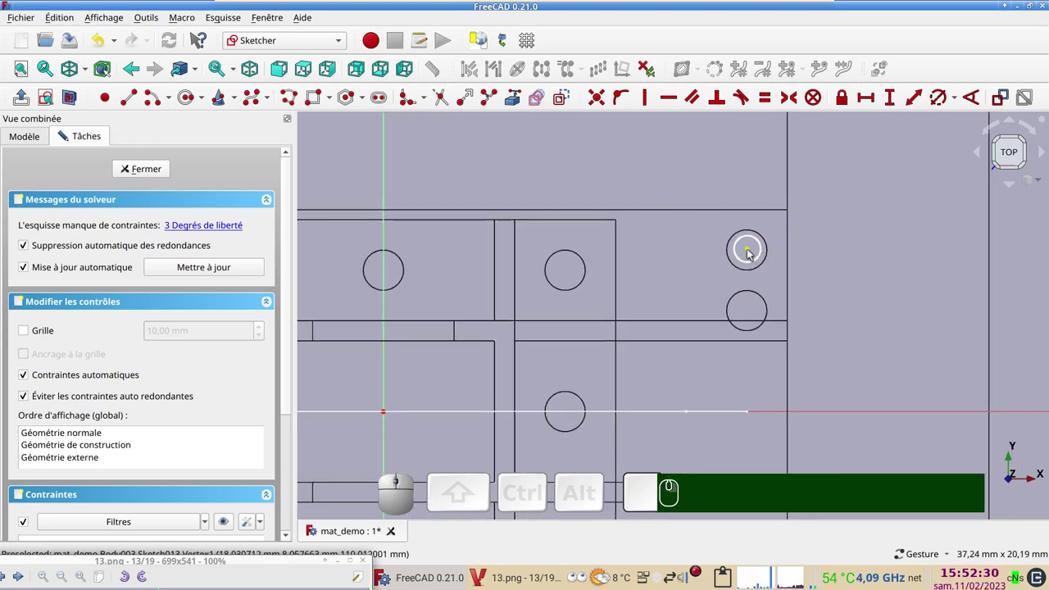
{"action": "left_click", "coordinate": [751, 252]}
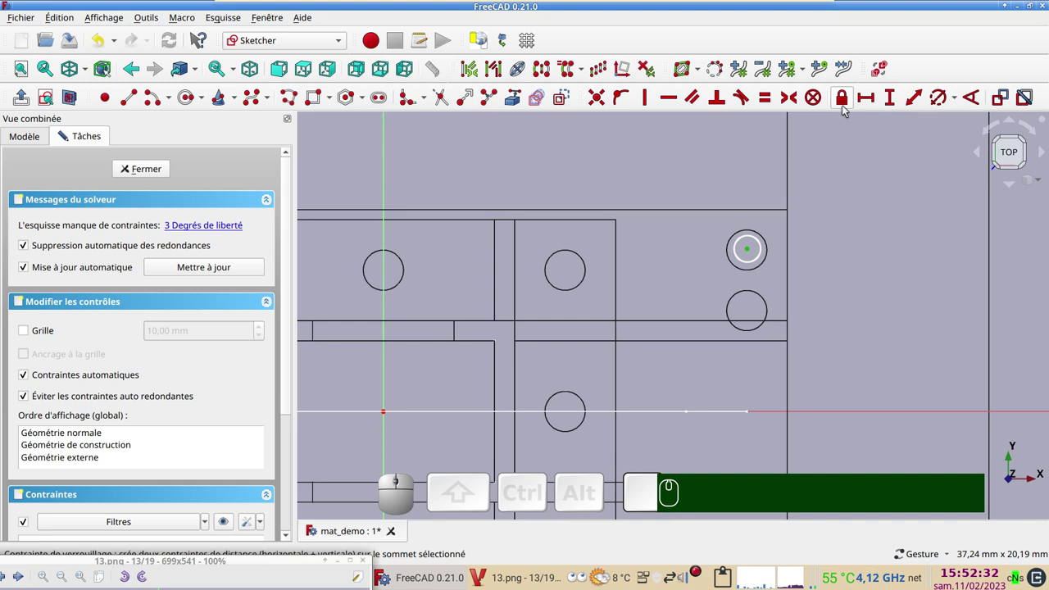
{"action": "left_click", "coordinate": [847, 108]}
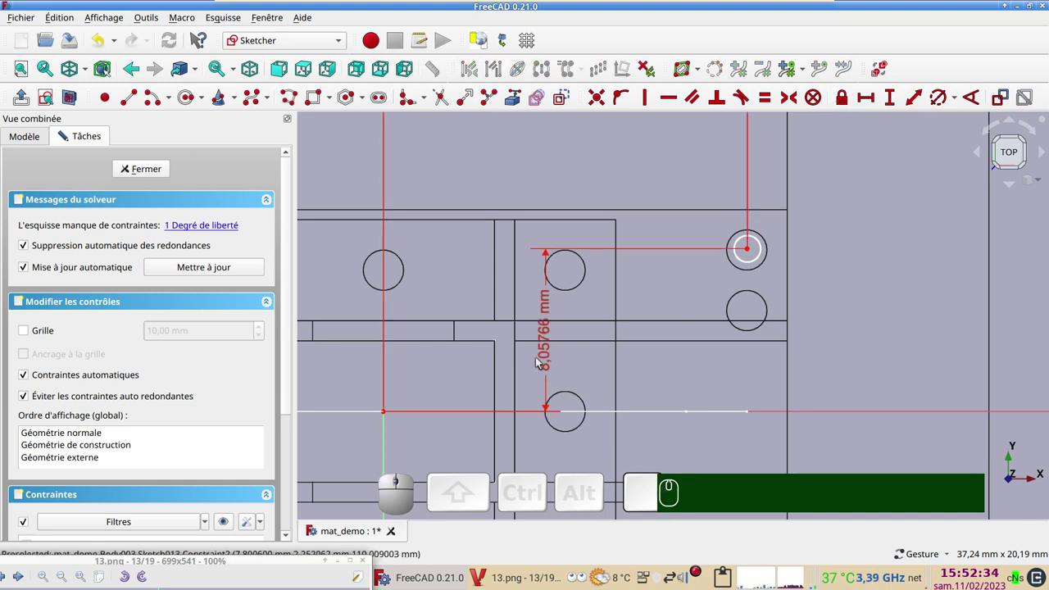
{"action": "left_click", "coordinate": [553, 368]}
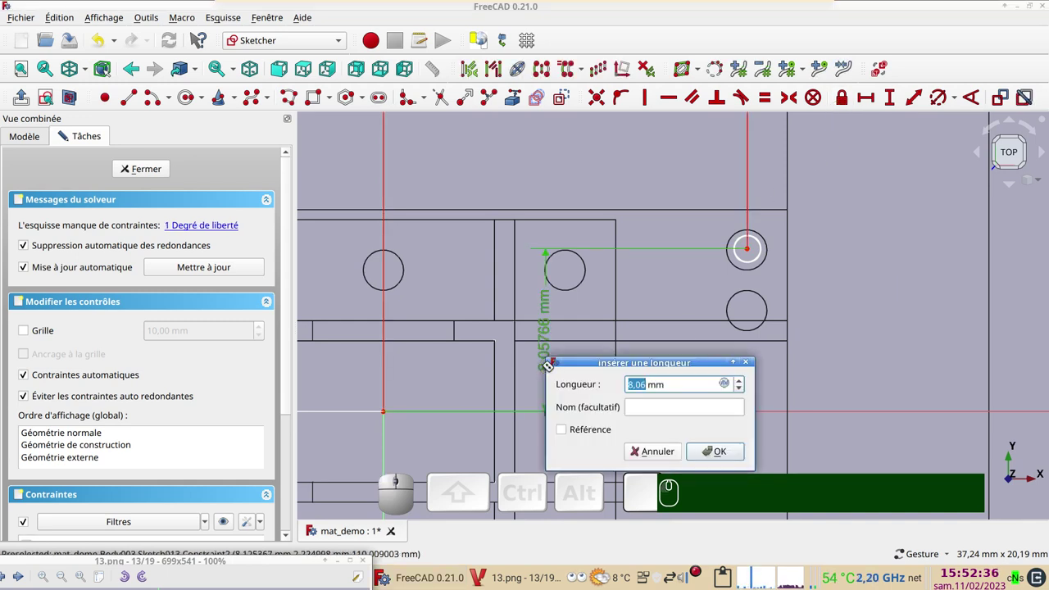
{"action": "key", "text": "KP_8"}
{"action": "key", "text": "Return"}
{"action": "scroll", "scroll_direction": "down", "scroll_amount": 3}
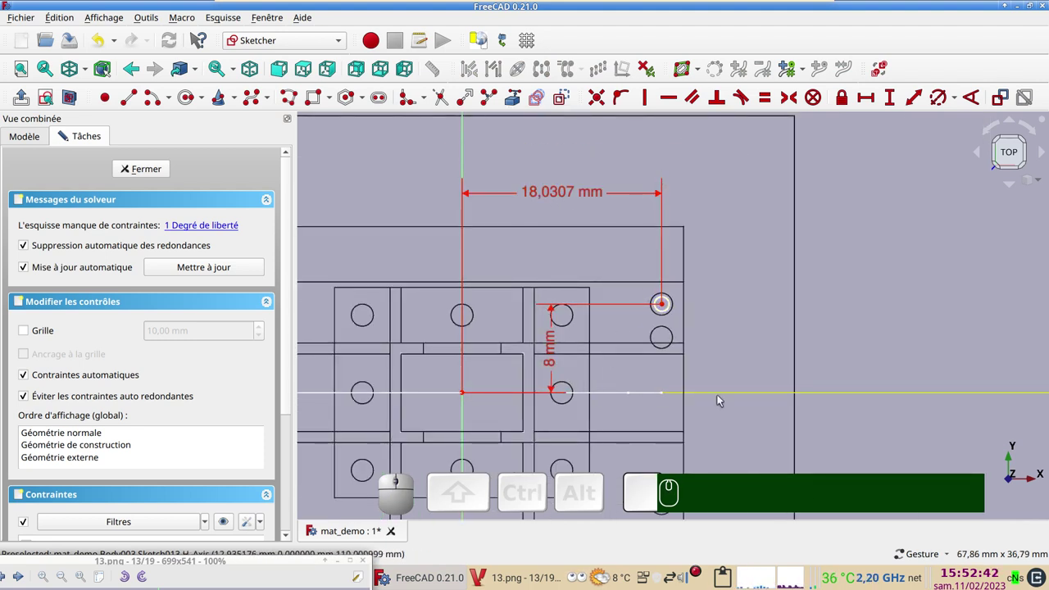
{"action": "left_click", "coordinate": [586, 199]}
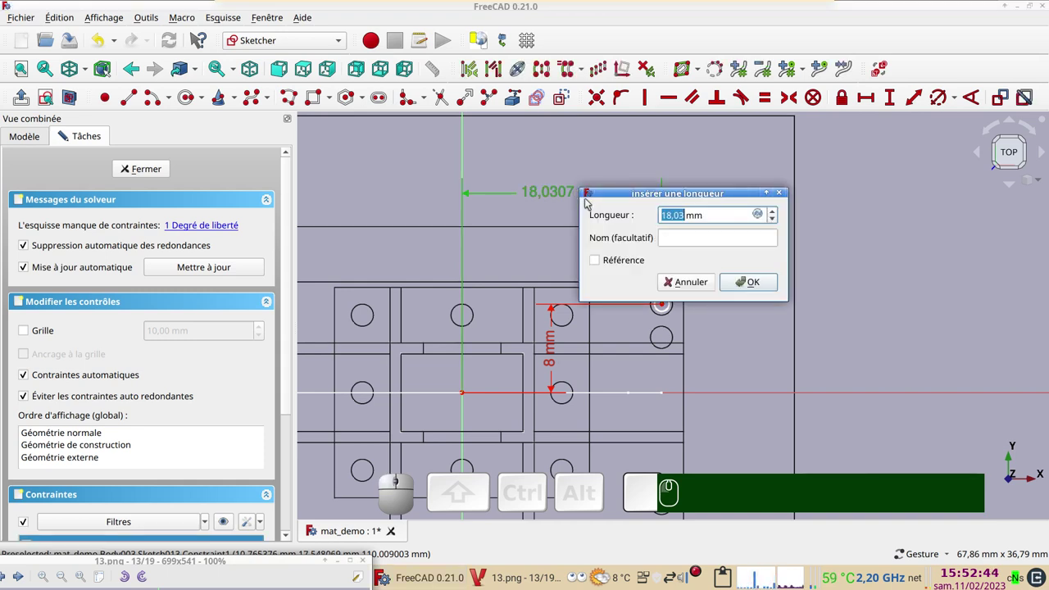
{"action": "key", "text": "KP_1"}
{"action": "key", "text": "KP_8"}
{"action": "key", "text": "Return"}
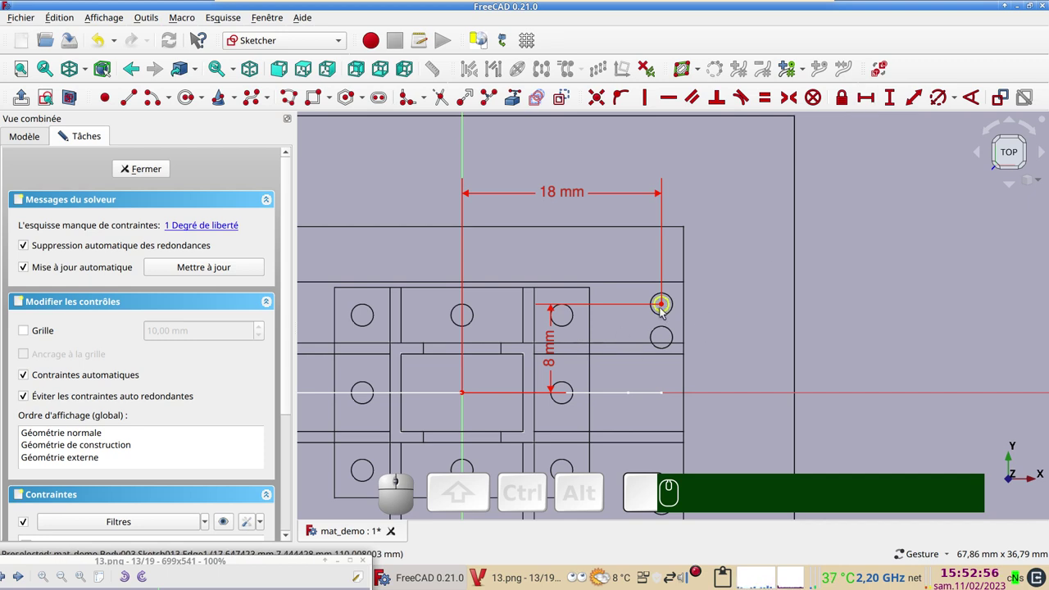
Step: Constrain the circle to a 2 mm diameter
{"action": "left_click", "coordinate": [664, 311]}
{"action": "left_click", "coordinate": [940, 100]}
{"action": "key", "text": "KP_2"}
{"action": "key", "text": "KP_Enter"}
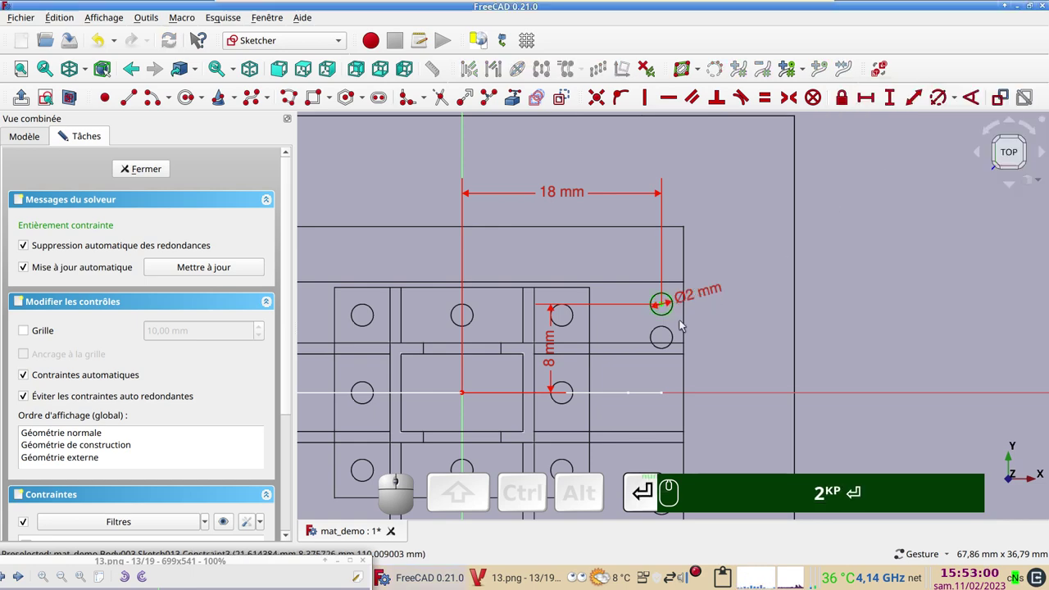
Step: Close the sketch, restore shaded display and select Sketch013 as the sweep profile
{"action": "left_click", "coordinate": [147, 169]}
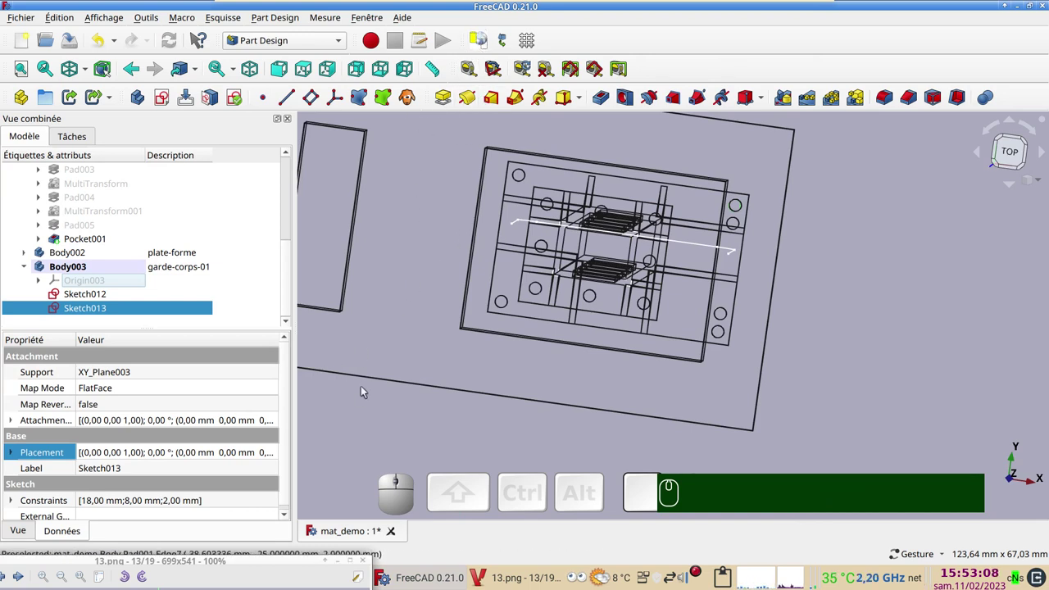
{"action": "key", "text": "v"}
{"action": "key", "text": "KP_1"}
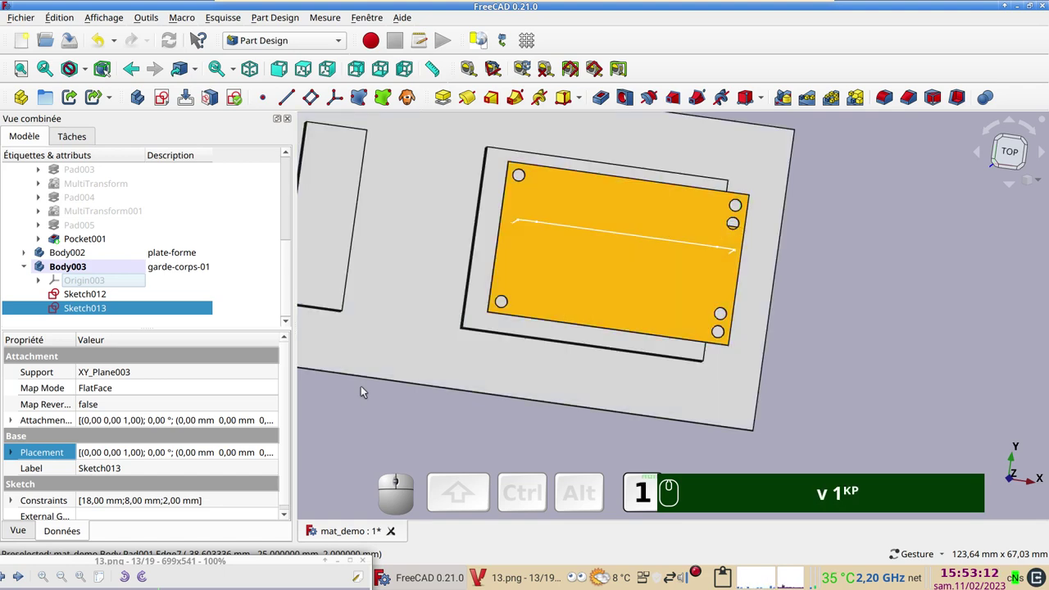
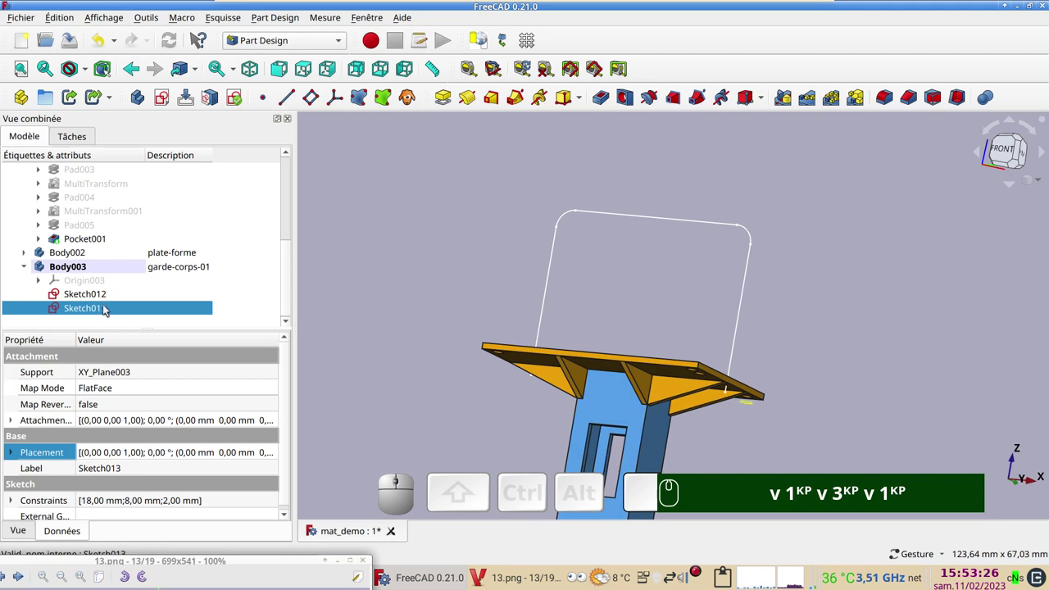
{"action": "left_click", "coordinate": [109, 307]}
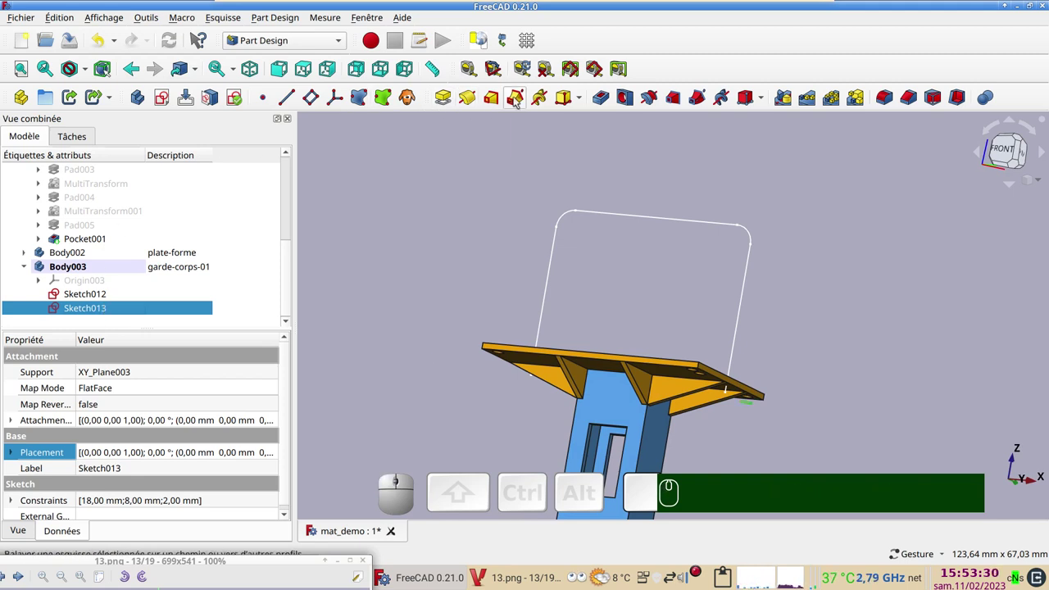
Step: Sweep the 2 mm circle along the rounded railing outline as an AdditivePipe tube
{"action": "left_click", "coordinate": [517, 99]}
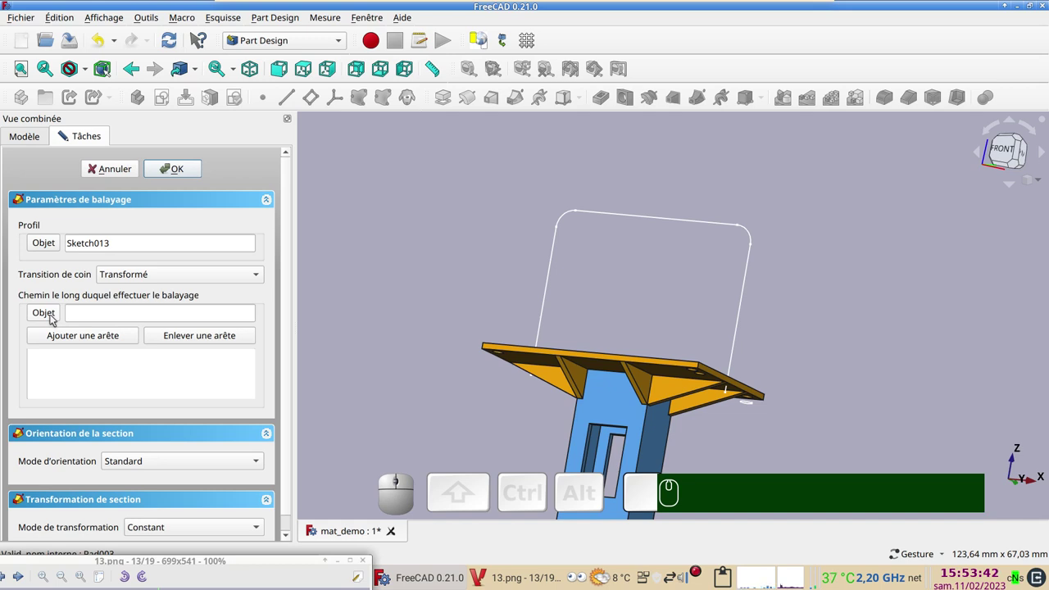
{"action": "left_click", "coordinate": [55, 317]}
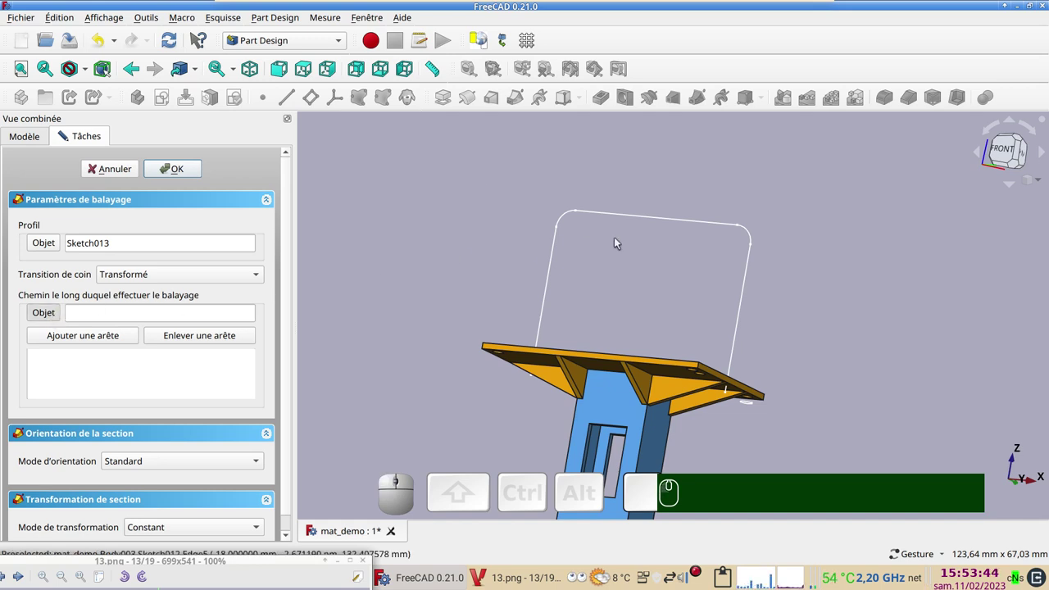
{"action": "left_click", "coordinate": [644, 218]}
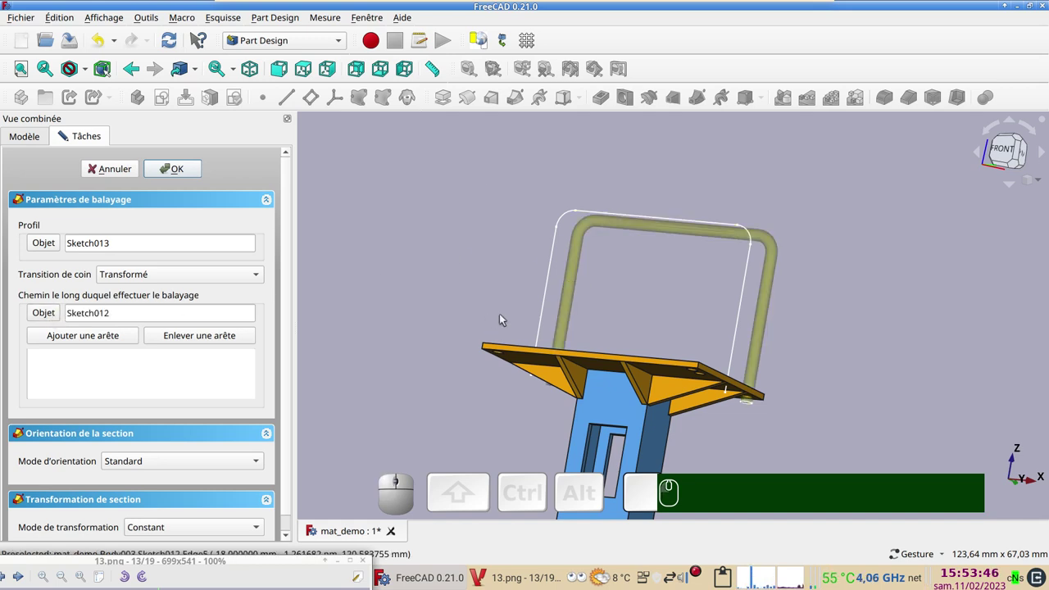
{"action": "left_click_drag", "start_coordinate": [489, 240], "coordinate": [224, 174]}
{"action": "left_click", "coordinate": [189, 167]}
{"action": "left_click", "coordinate": [671, 302]}
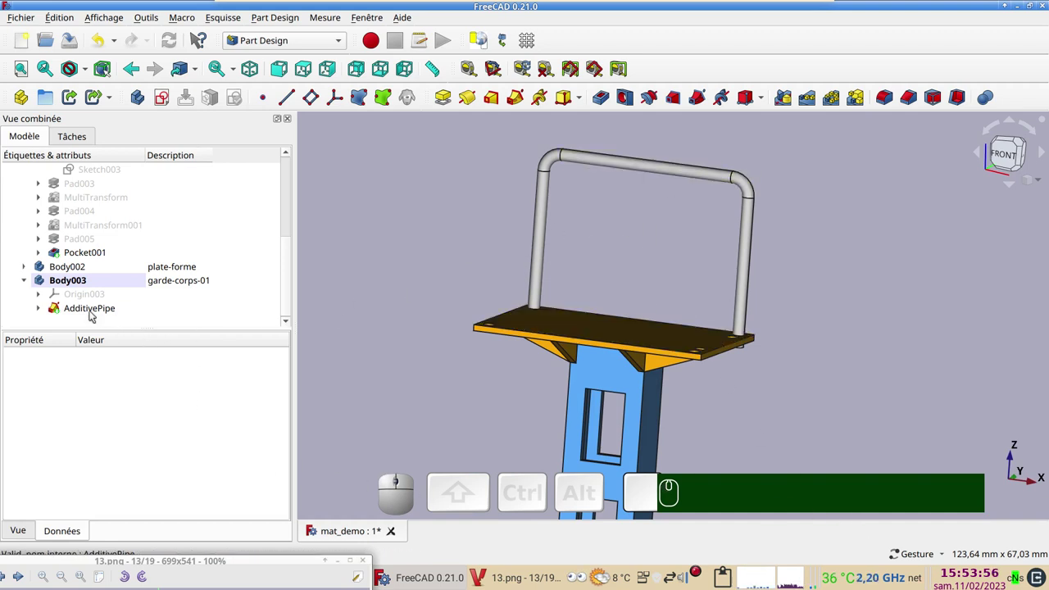
Step: Review the pipe's sweep settings and inspect the tubular railing on the platform
{"action": "left_click", "coordinate": [95, 314]}
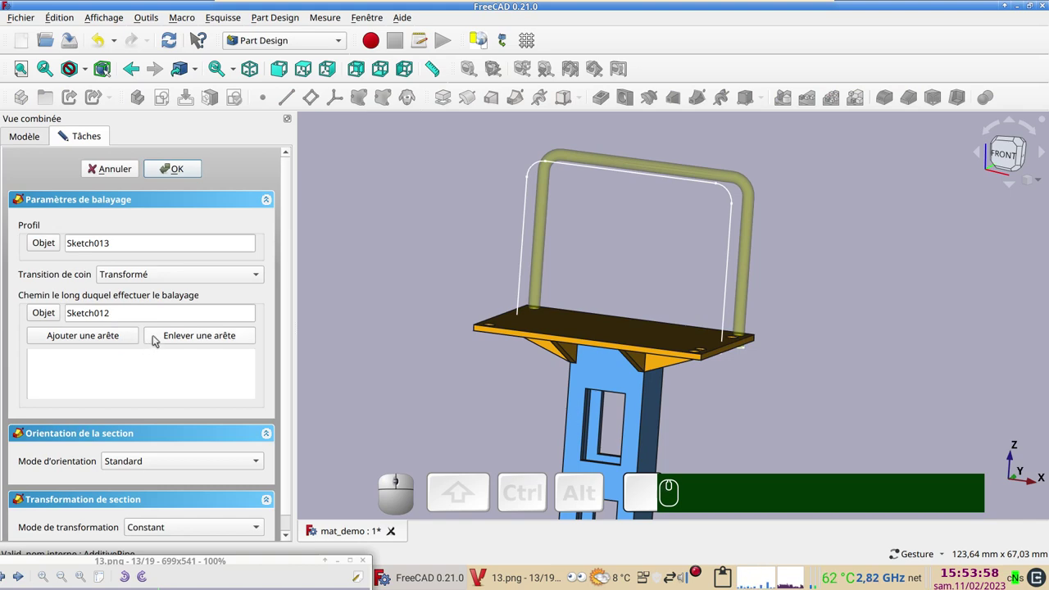
{"action": "left_click", "coordinate": [177, 166]}
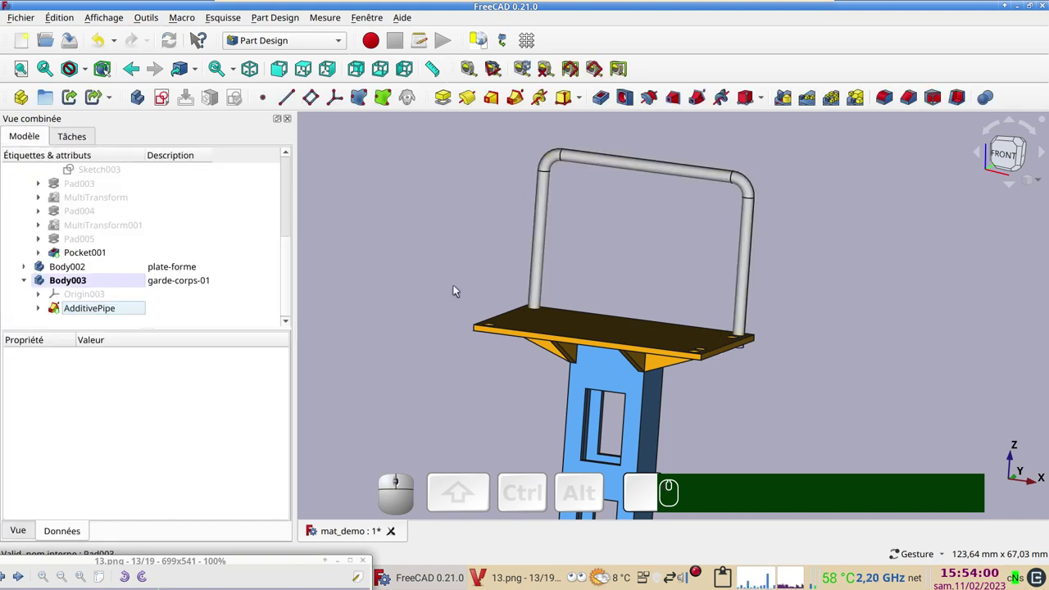
{"action": "scroll", "scroll_direction": "up", "scroll_amount": 3}
{"action": "scroll", "scroll_direction": "down", "scroll_amount": 3}
{"action": "left_click_drag", "start_coordinate": [450, 318], "coordinate": [690, 219]}
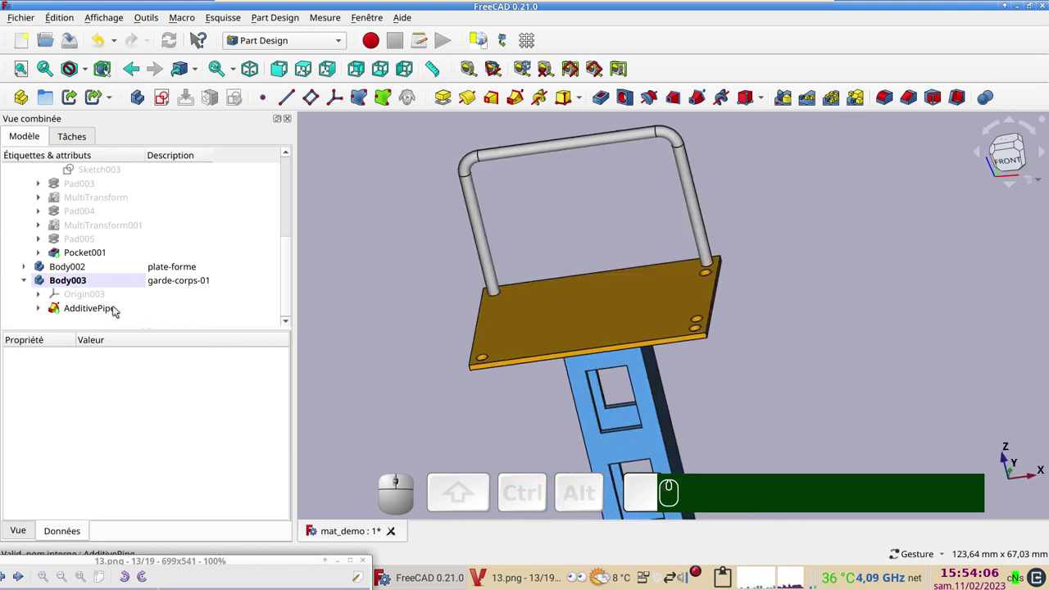
Step: Clone the garde-corps-01 body (Body003) and look straight down on the platform
{"action": "left_click", "coordinate": [113, 283]}
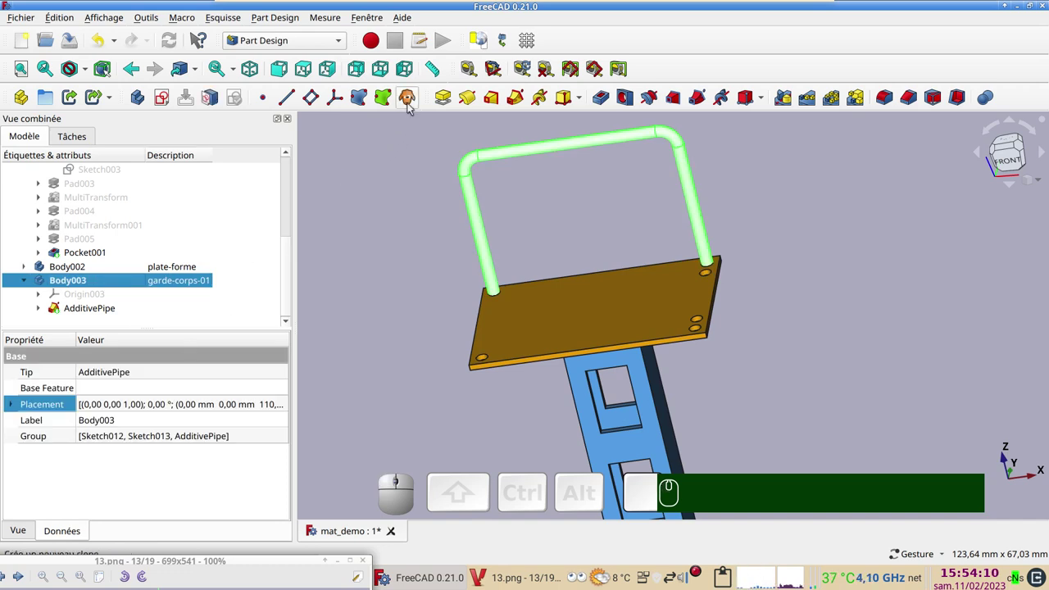
{"action": "left_click", "coordinate": [412, 107]}
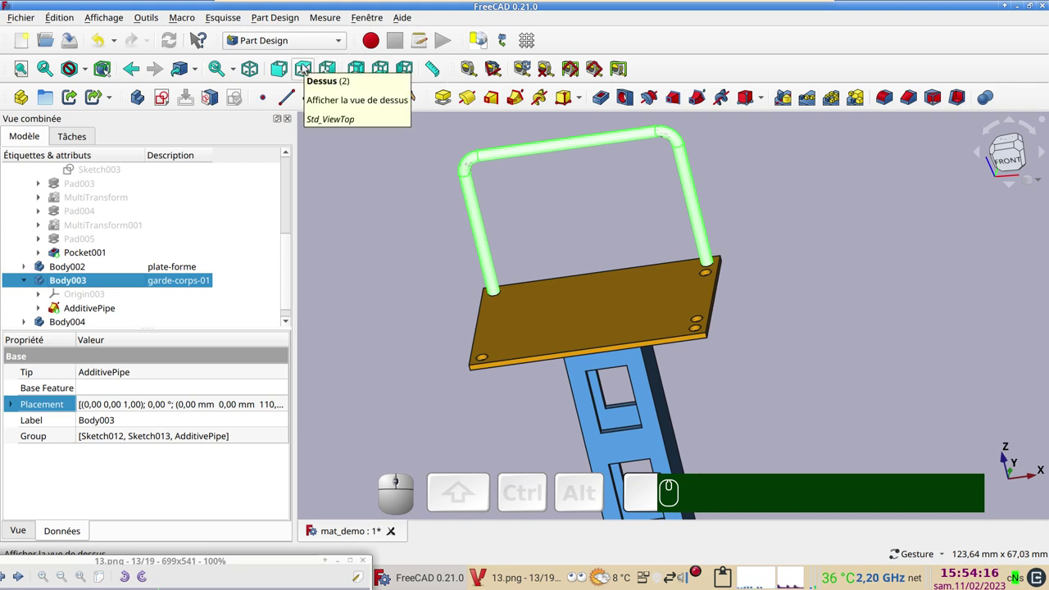
{"action": "left_click", "coordinate": [307, 67]}
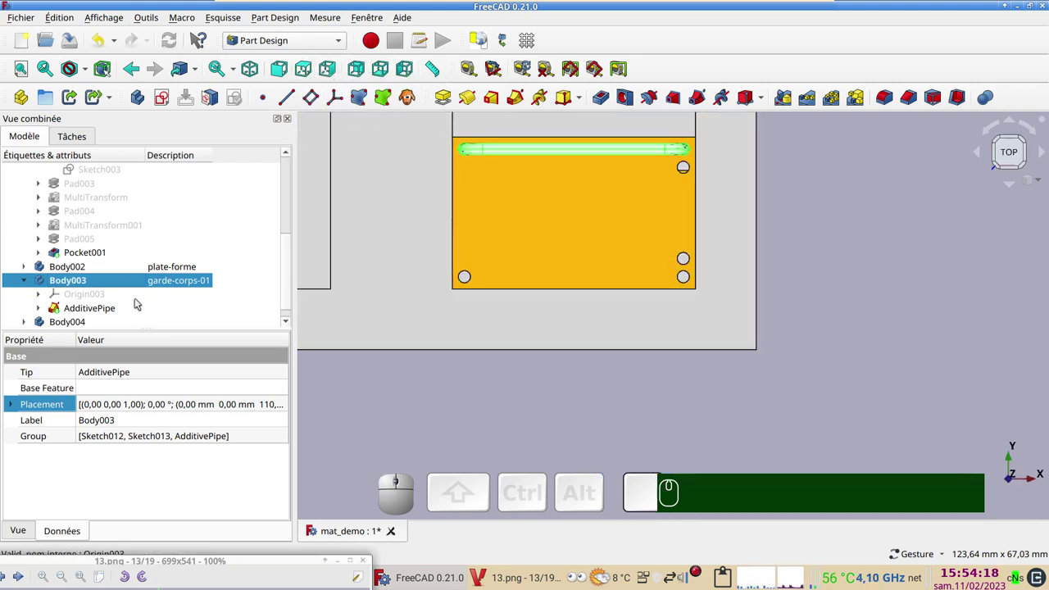
Step: Transform the cloned Body004 21 mm along Y onto the platform's opposite edge
{"action": "left_click", "coordinate": [109, 323]}
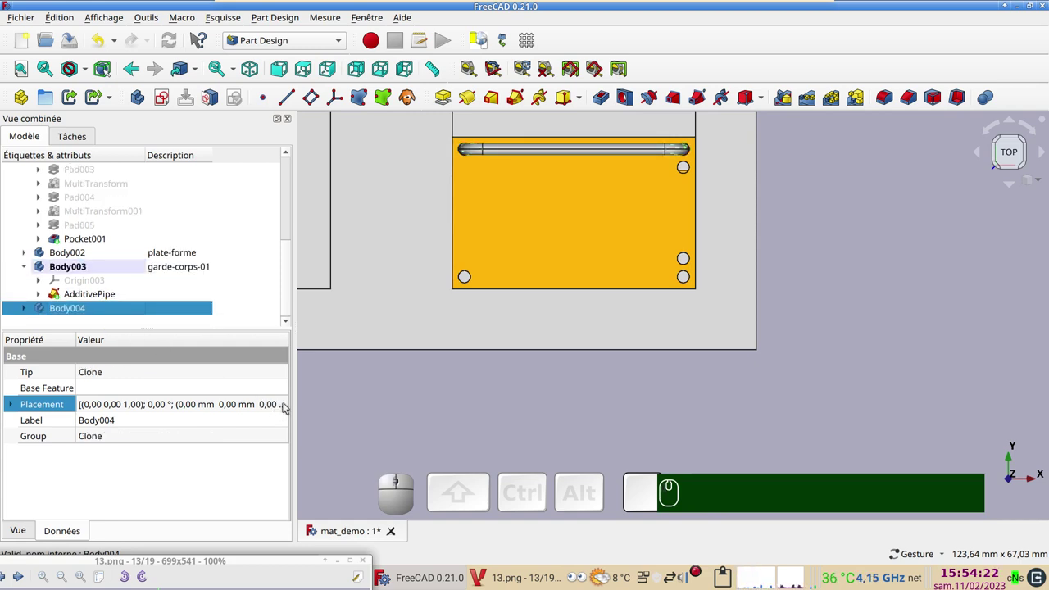
{"action": "scroll", "scroll_direction": "up", "scroll_amount": 3}
{"action": "right_click", "coordinate": [122, 310]}
{"action": "left_click", "coordinate": [167, 46]}
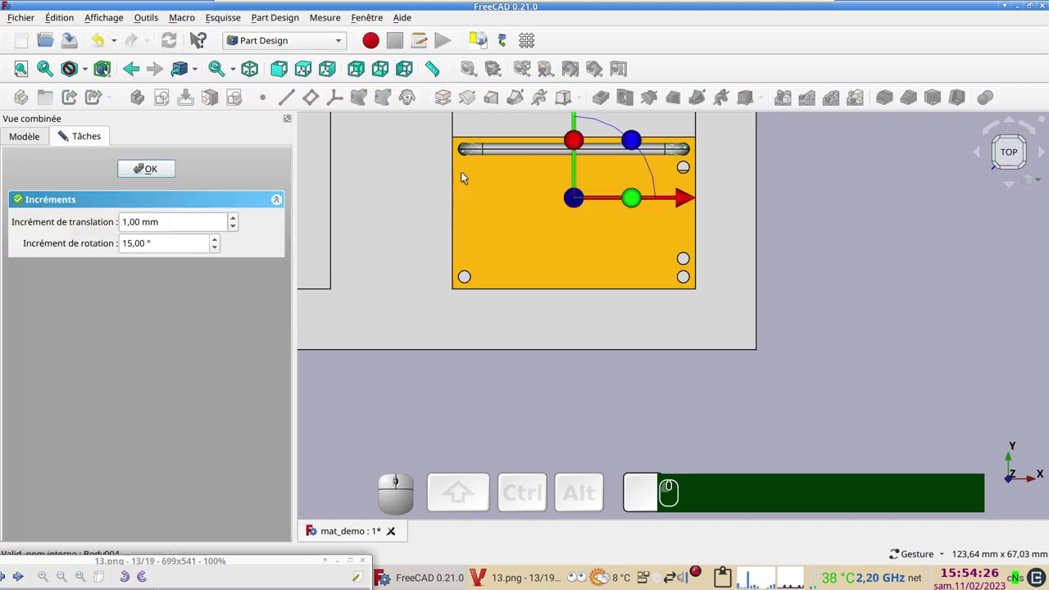
{"action": "left_click_drag", "start_coordinate": [812, 288], "coordinate": [674, 230]}
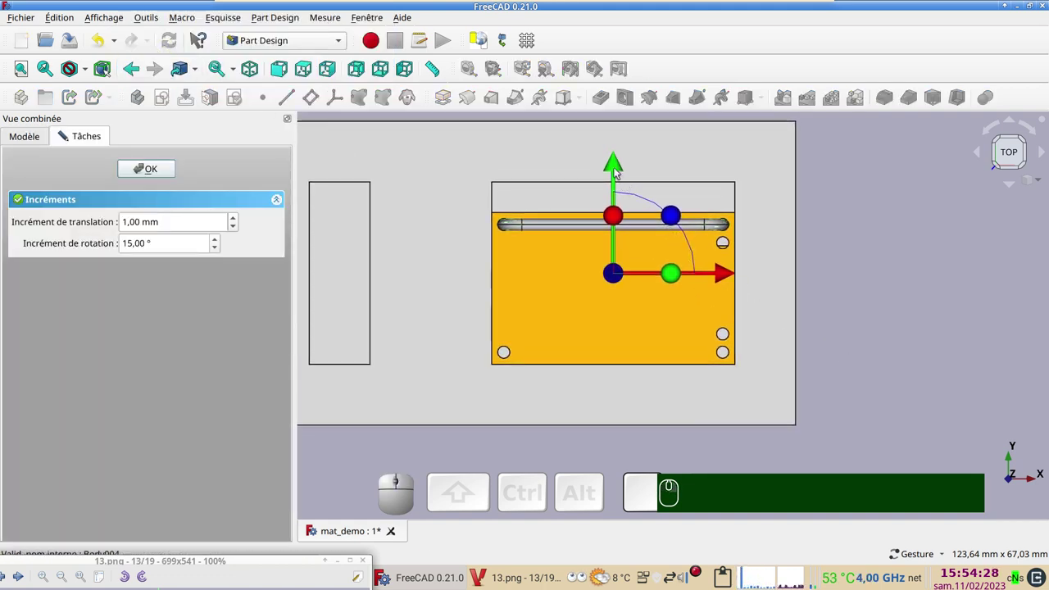
{"action": "left_click_drag", "start_coordinate": [614, 169], "coordinate": [622, 300]}
{"action": "left_click", "coordinate": [159, 166]}
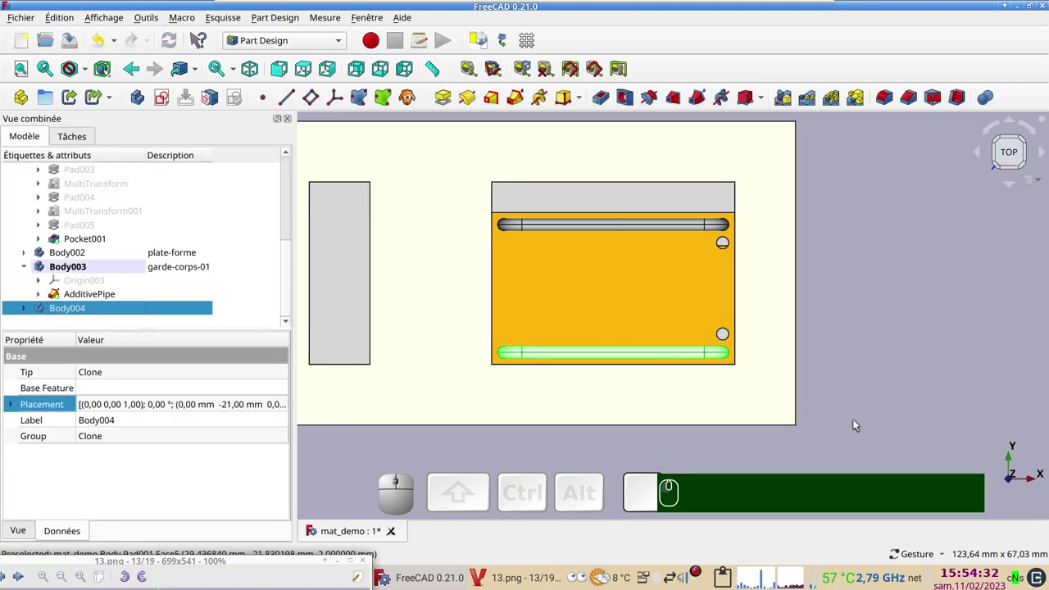
{"action": "left_click_drag", "start_coordinate": [862, 419], "coordinate": [487, 352]}
Step: Give Body004 the description garde-corps-02
{"action": "left_click", "coordinate": [170, 312]}
{"action": "key", "text": "F2"}
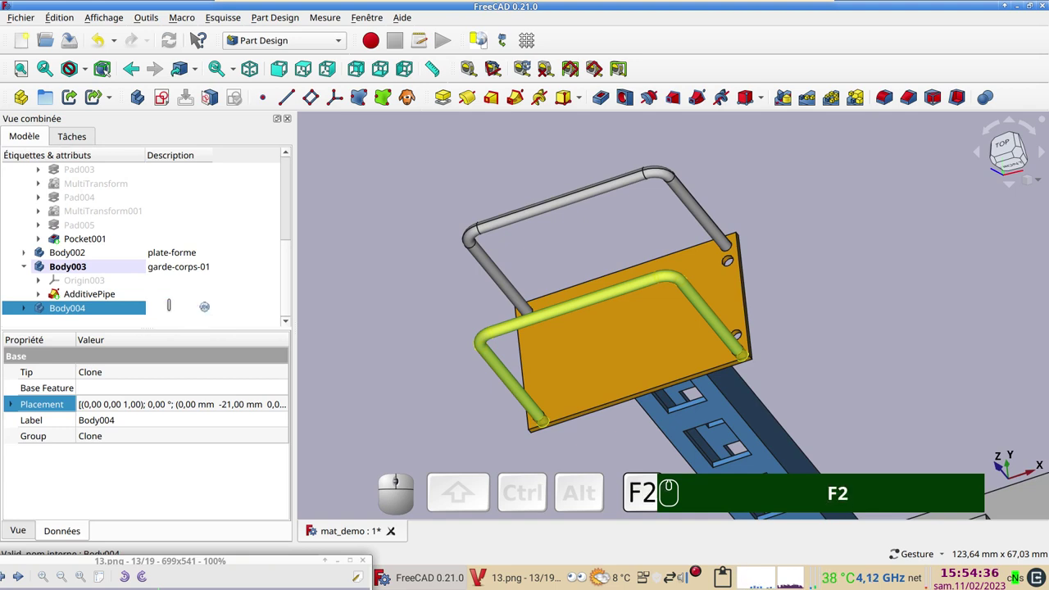
{"action": "key", "text": "g"}
{"action": "type", "text": "F2 gar"}
{"action": "type", "text": "d"}
{"action": "type", "text": "e-corp"}
{"action": "type", "text": "s"}
{"action": "type", "text": "-"}
{"action": "key", "text": "KP_0"}
{"action": "key", "text": "KP_2"}
{"action": "key", "text": "Return"}
{"action": "left_click", "coordinate": [381, 310]}
{"action": "left_click_drag", "start_coordinate": [824, 348], "coordinate": [773, 371]}
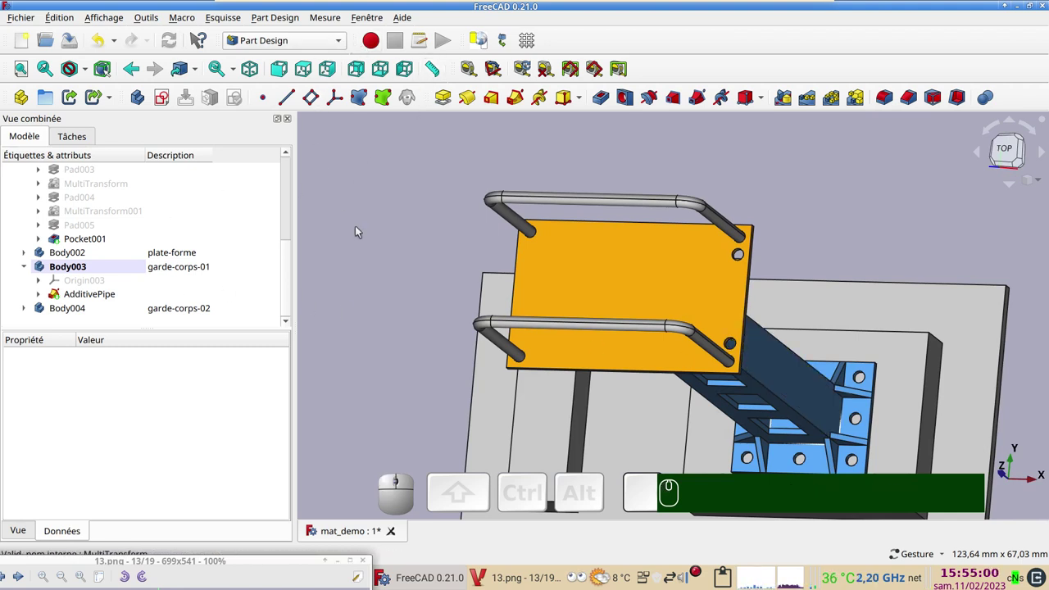
Step: Create a new empty body, Body005
{"action": "left_click", "coordinate": [380, 179]}
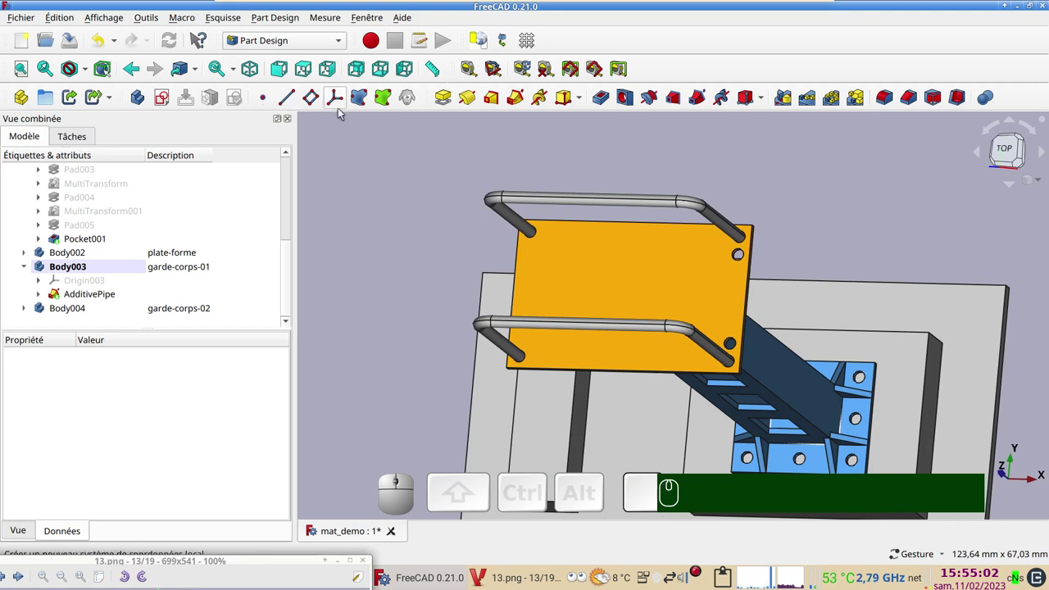
{"action": "left_click", "coordinate": [147, 99]}
{"action": "left_click", "coordinate": [157, 311]}
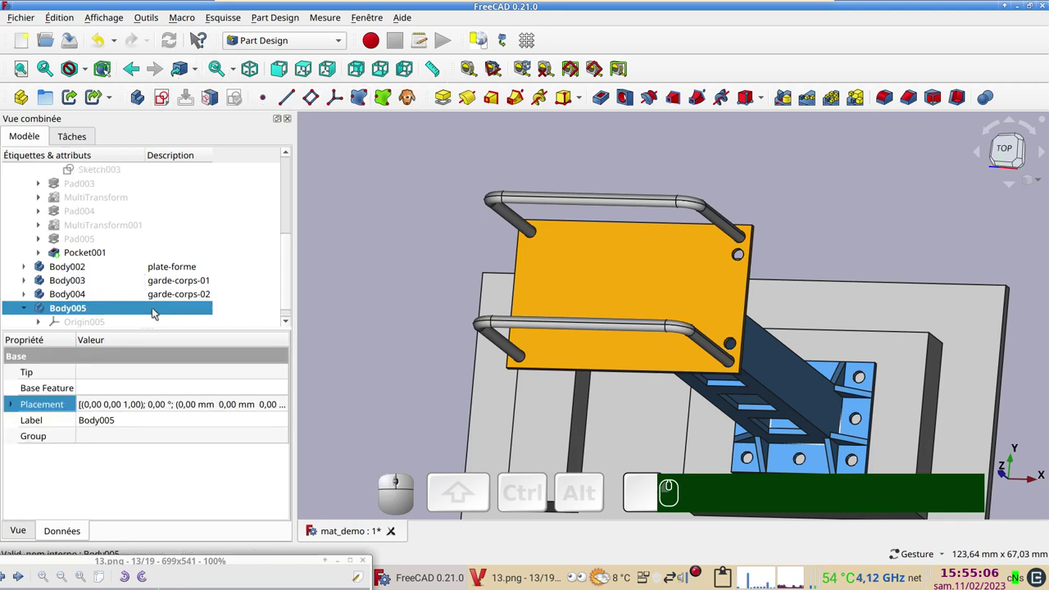
Step: Give Body005 the description garde-corps-03
{"action": "key", "text": "F2"}
{"action": "type", "text": "ga"}
{"action": "type", "text": "r"}
{"action": "type", "text": "de-co"}
{"action": "type", "text": "rps"}
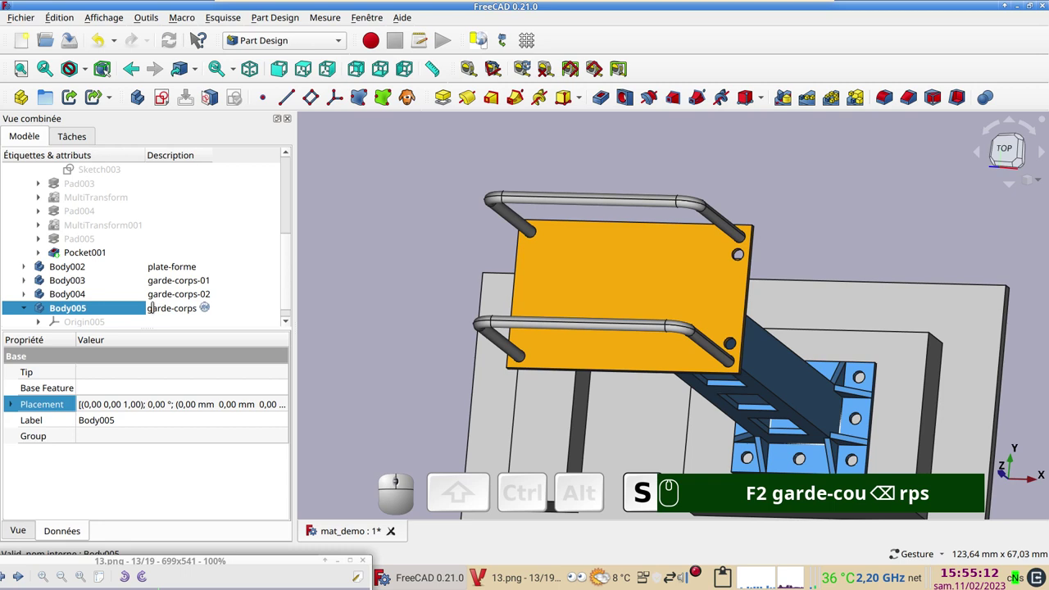
{"action": "type", "text": "-"}
{"action": "key", "text": "KP_0"}
{"action": "key", "text": "KP_3"}
{"action": "key", "text": "Return"}
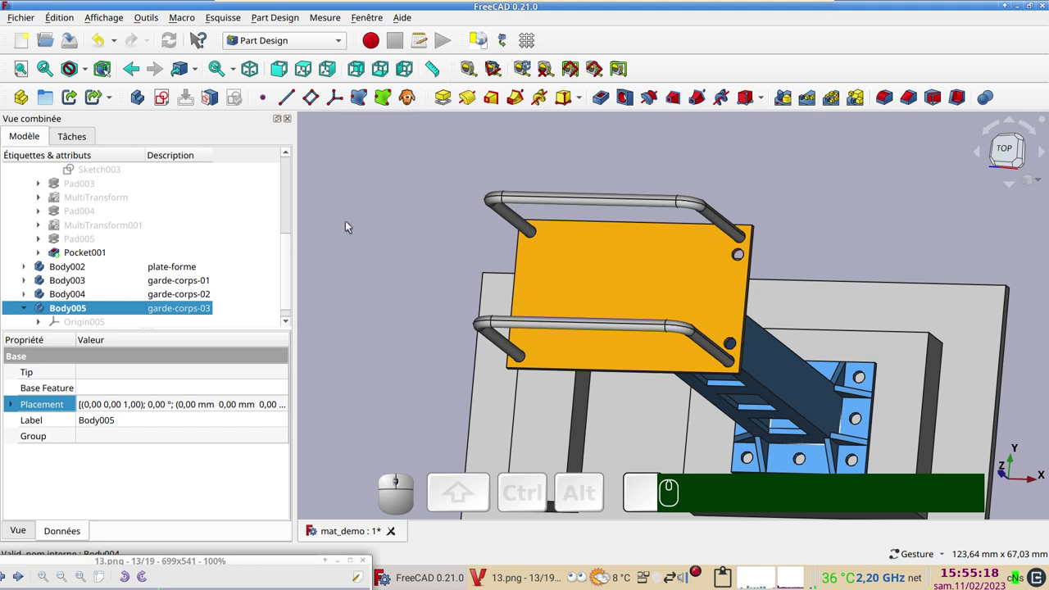
Step: Zoom the view in on the platform corner
{"action": "key", "text": "KP_2"}
{"action": "scroll", "scroll_direction": "up", "scroll_amount": 3}
{"action": "left_click", "coordinate": [680, 281]}
{"action": "scroll", "scroll_direction": "down", "scroll_amount": 3}
{"action": "scroll", "scroll_direction": "up", "scroll_amount": 3}
{"action": "scroll", "scroll_direction": "down", "scroll_amount": 3}
{"action": "scroll", "scroll_direction": "up", "scroll_amount": 3}
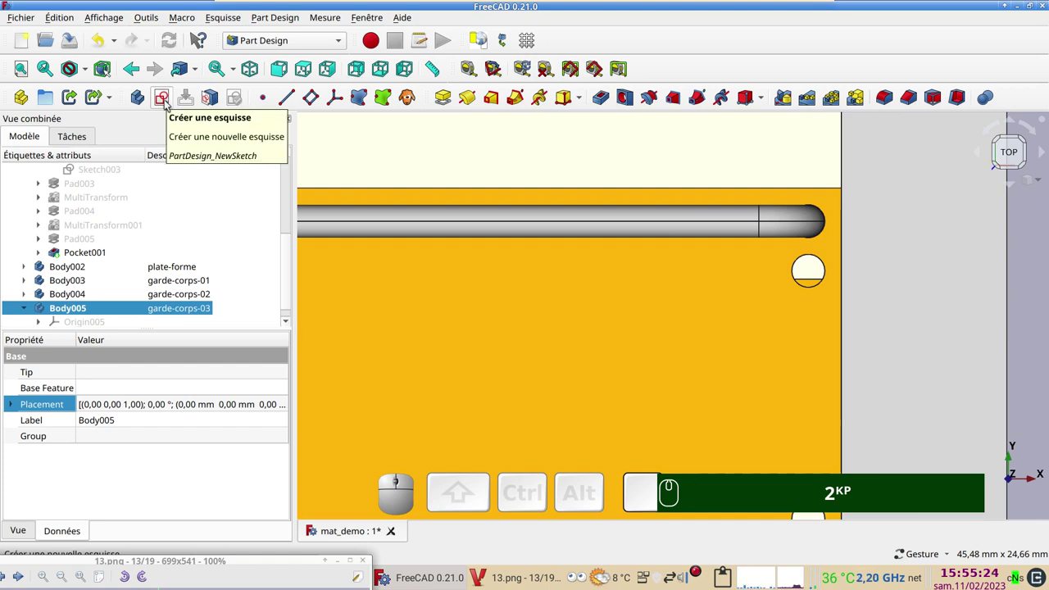
Step: Create Sketch014 on XY_Plane005 with a circle over the corner hole, checked in section view
{"action": "left_click", "coordinate": [169, 102]}
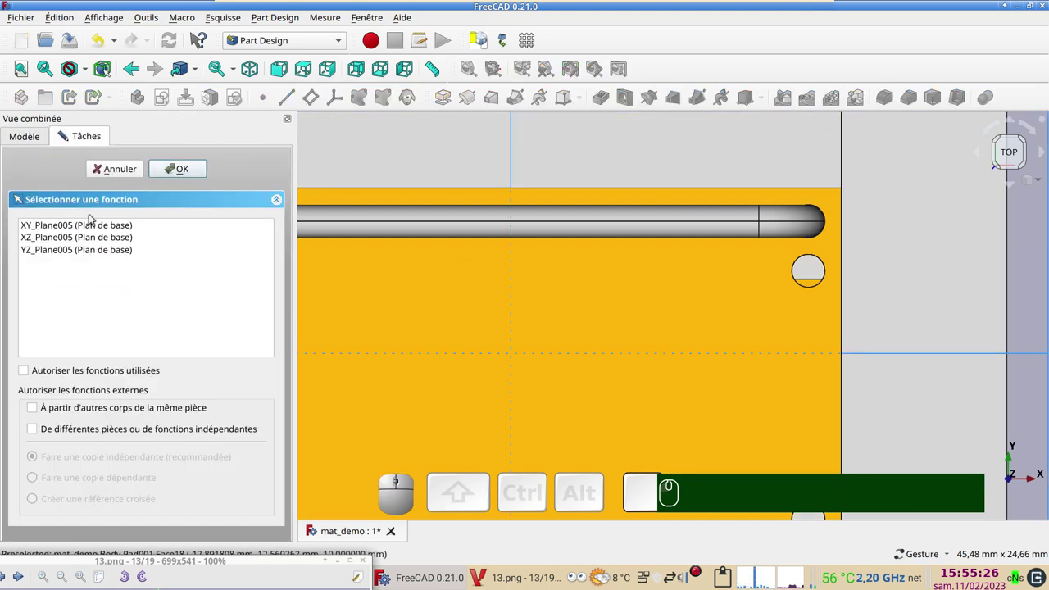
{"action": "left_click", "coordinate": [92, 222]}
{"action": "left_click", "coordinate": [189, 171]}
{"action": "left_click", "coordinate": [190, 101]}
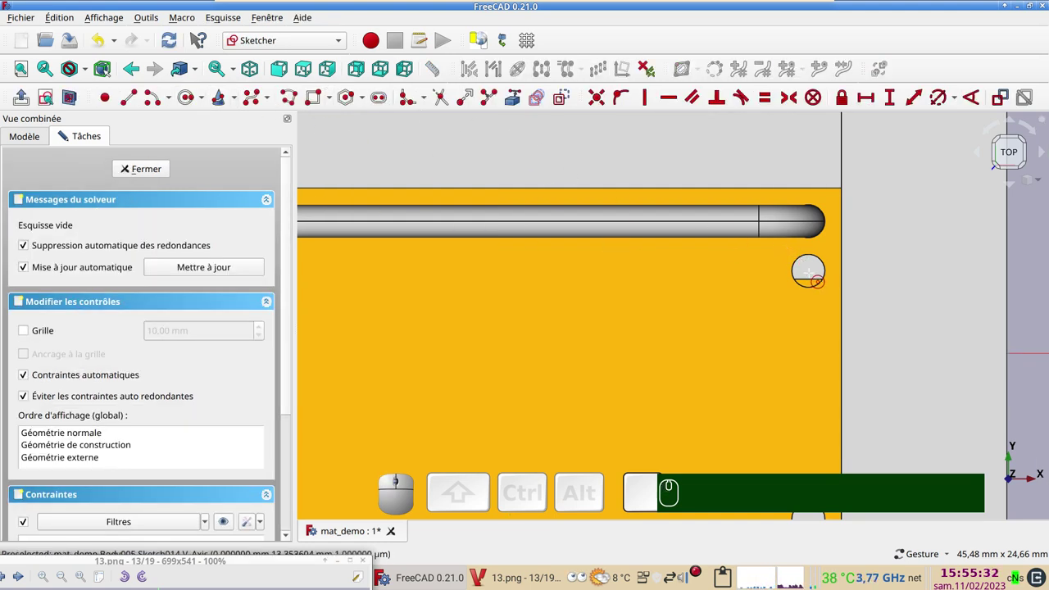
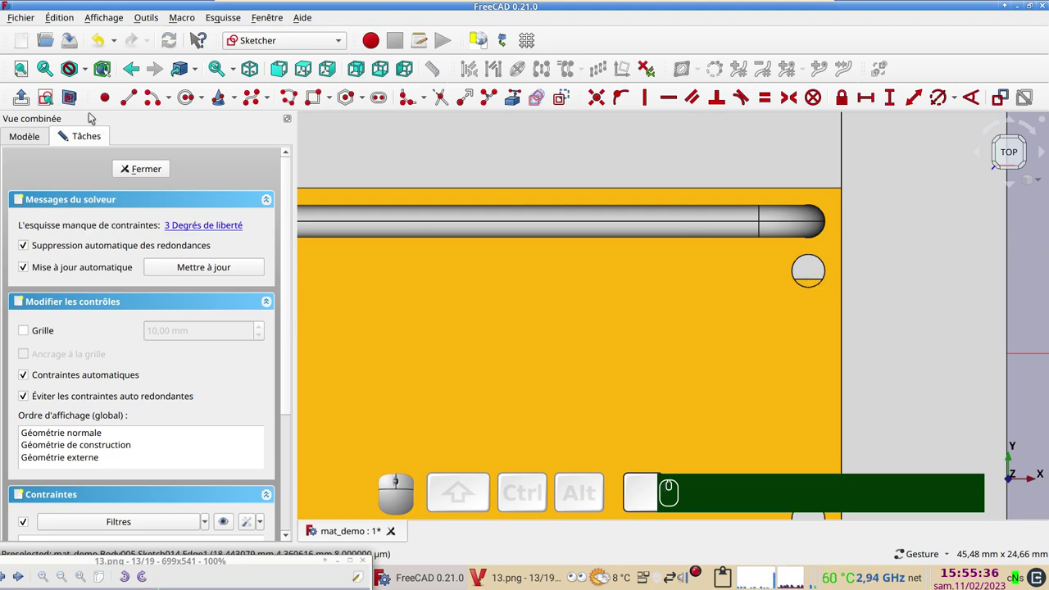
{"action": "left_click", "coordinate": [75, 99]}
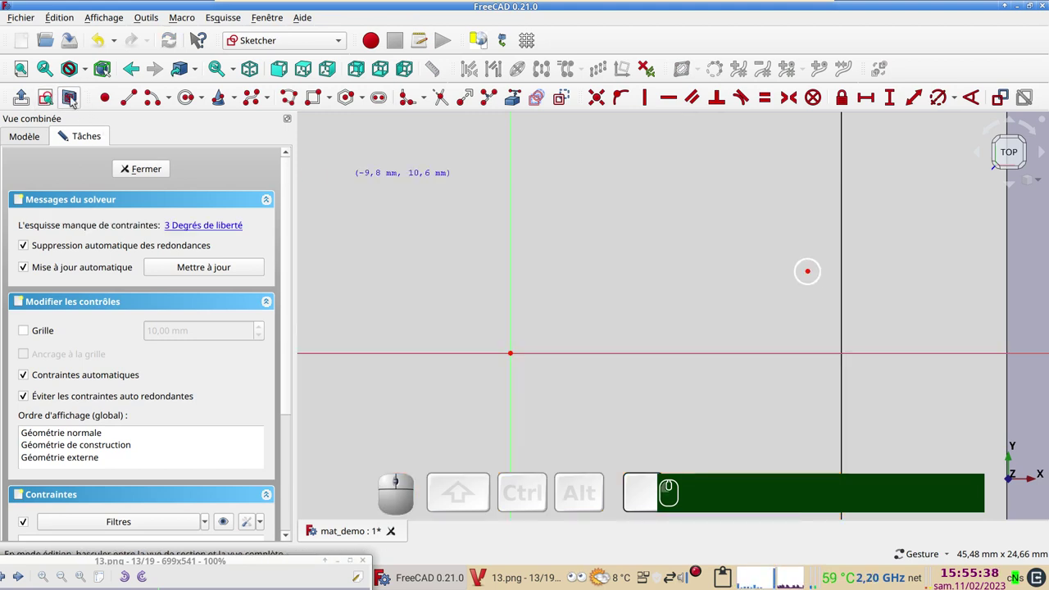
{"action": "left_click", "coordinate": [75, 99]}
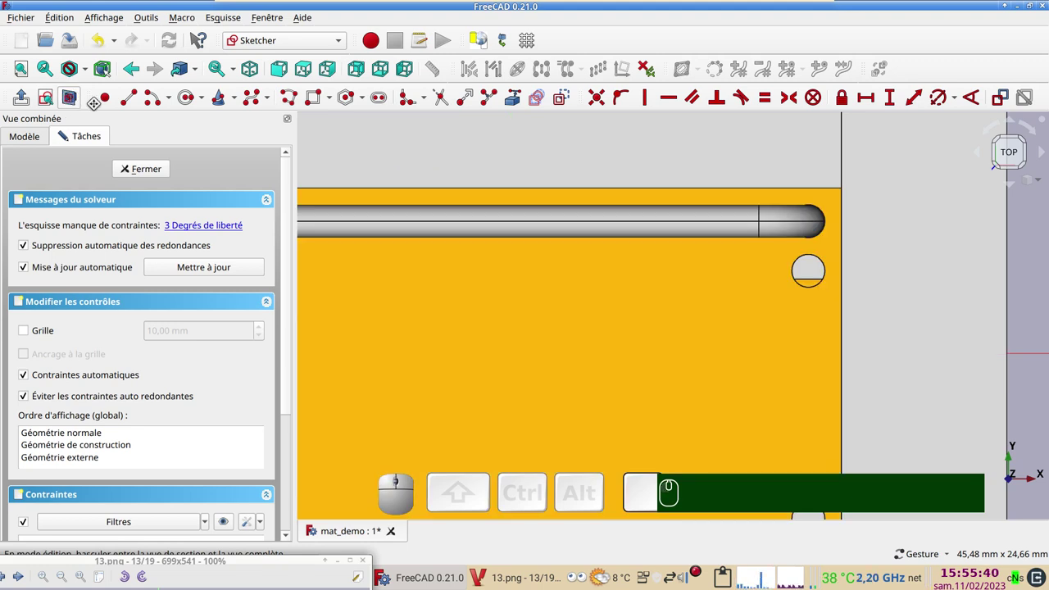
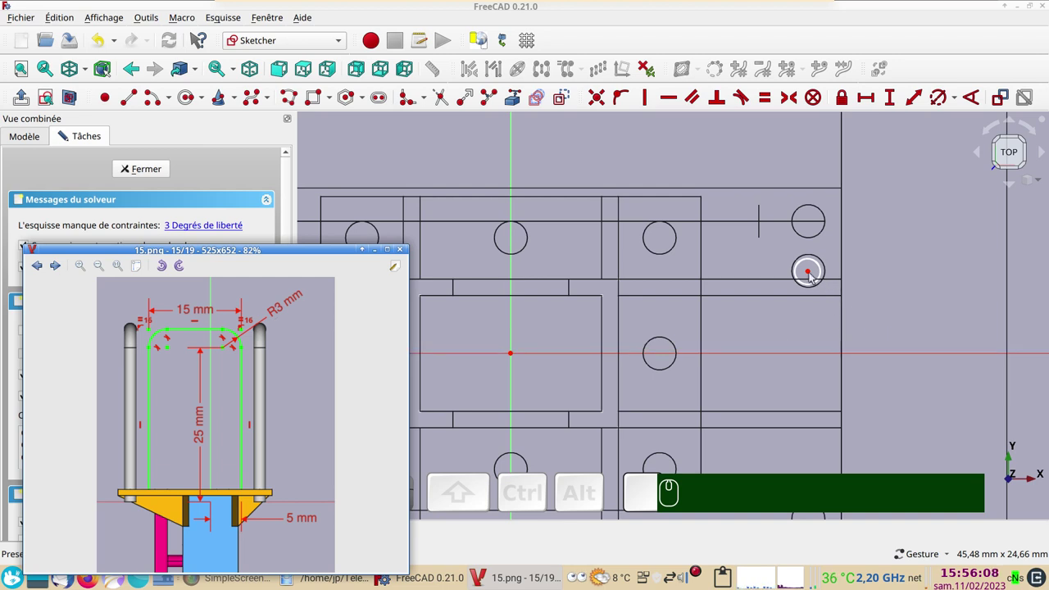
Step: Constrain the circle centre at 5 mm and 18 mm from the sketch axes
{"action": "left_click", "coordinate": [812, 273]}
{"action": "left_click", "coordinate": [936, 204]}
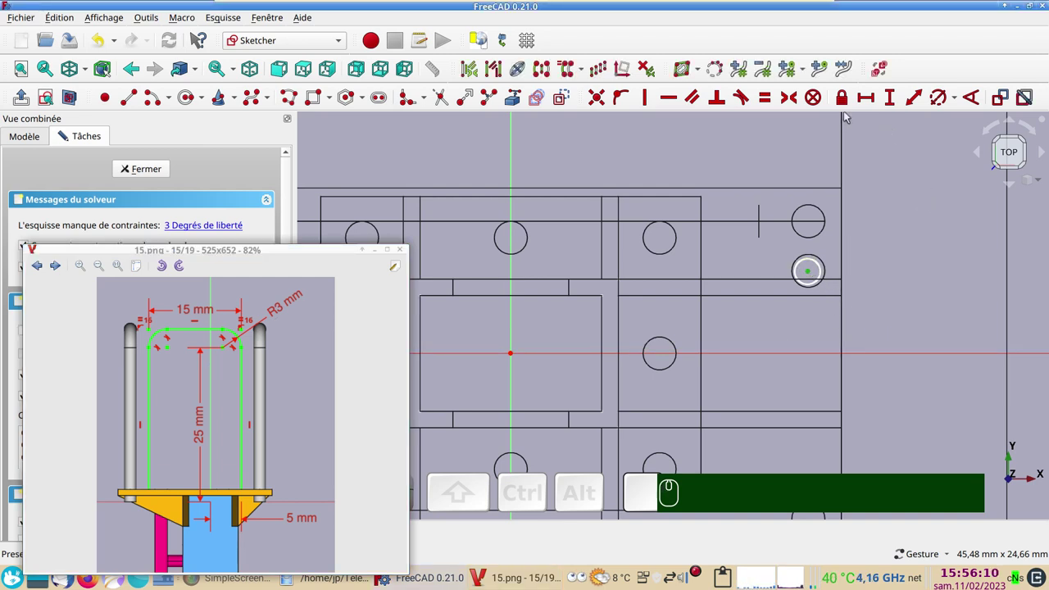
{"action": "left_click_drag", "start_coordinate": [844, 103], "coordinate": [635, 342]}
{"action": "left_click_drag", "start_coordinate": [649, 332], "coordinate": [649, 333]}
{"action": "key", "text": "KP_5"}
{"action": "key", "text": "Return"}
{"action": "left_click_drag", "start_coordinate": [787, 336], "coordinate": [643, 220]}
{"action": "key", "text": "KP_1"}
{"action": "key", "text": "KP_8"}
{"action": "key", "text": "Return"}
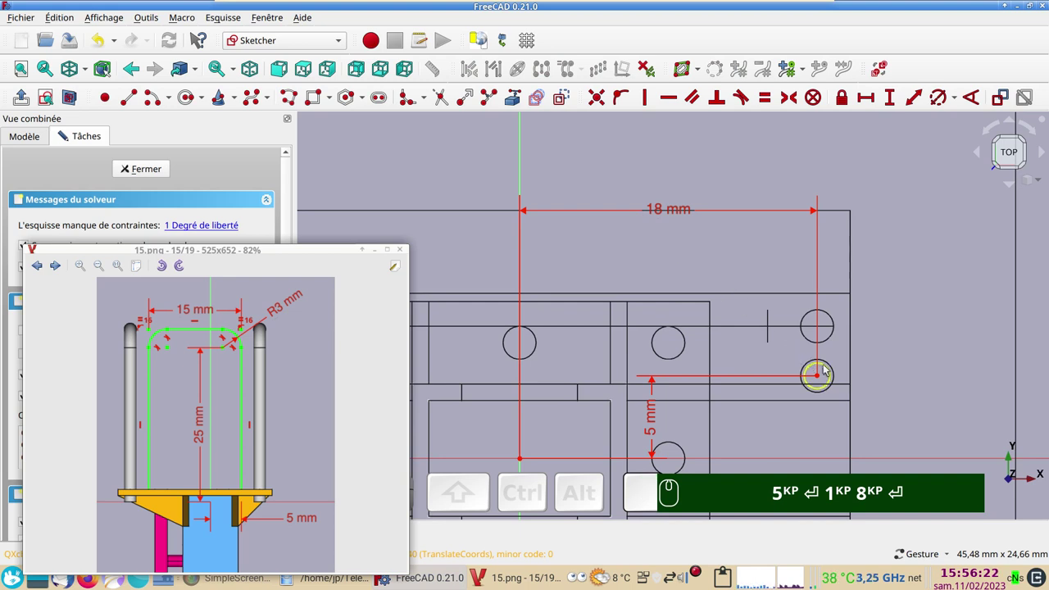
Step: Set the circle's diameter to 2 mm and close the fully constrained sketch
{"action": "left_click", "coordinate": [830, 368]}
{"action": "left_click", "coordinate": [943, 98]}
{"action": "key", "text": "KP_2"}
{"action": "key", "text": "Return"}
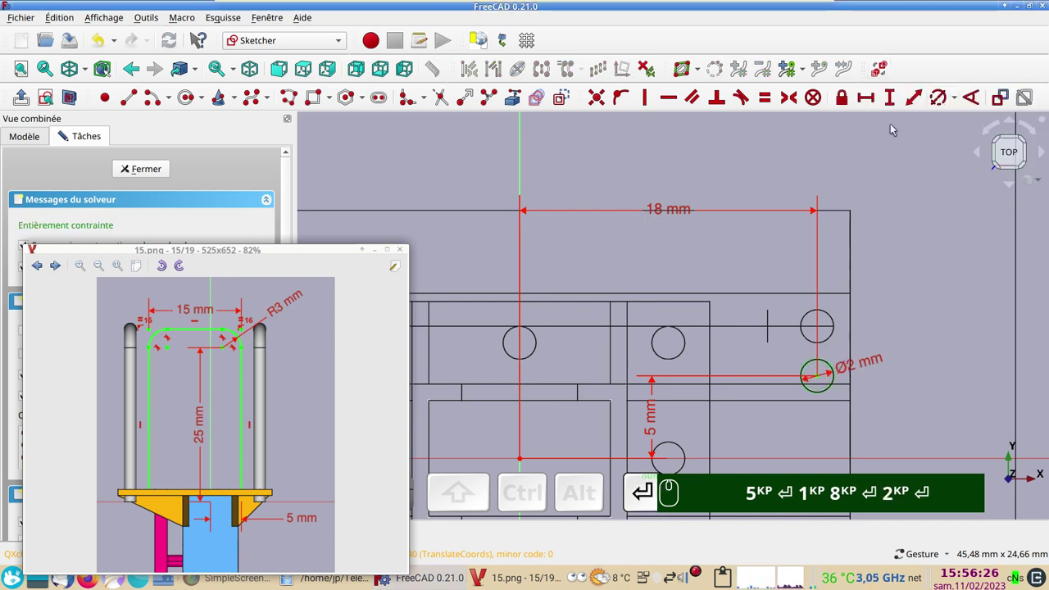
{"action": "left_click_drag", "start_coordinate": [294, 249], "coordinate": [213, 274]}
{"action": "left_click", "coordinate": [155, 172]}
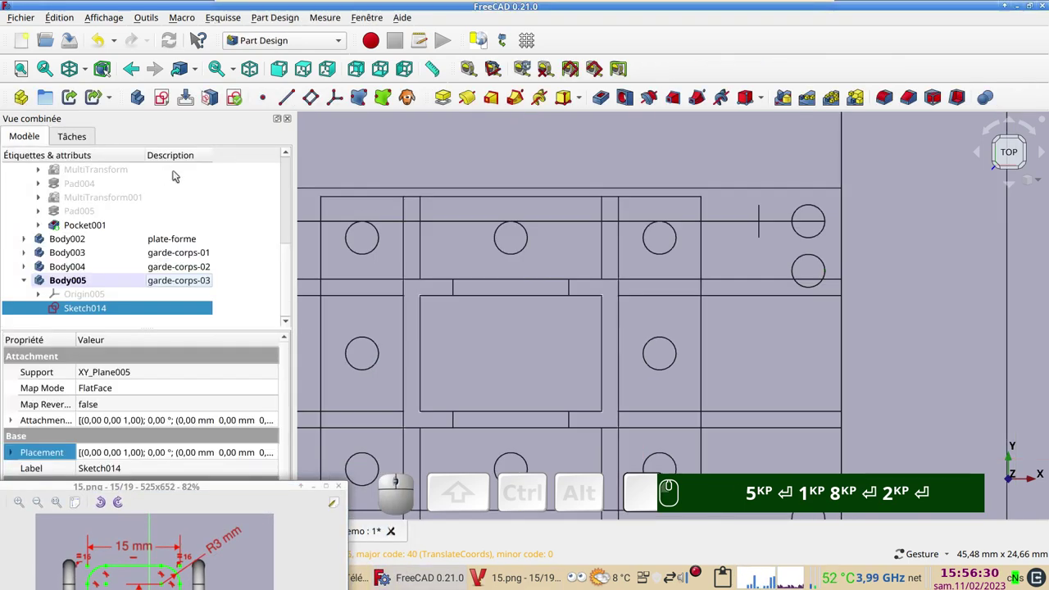
Step: Orbit around the tower and railings, ending on the right-side view
{"action": "scroll", "scroll_direction": "down", "scroll_amount": 3}
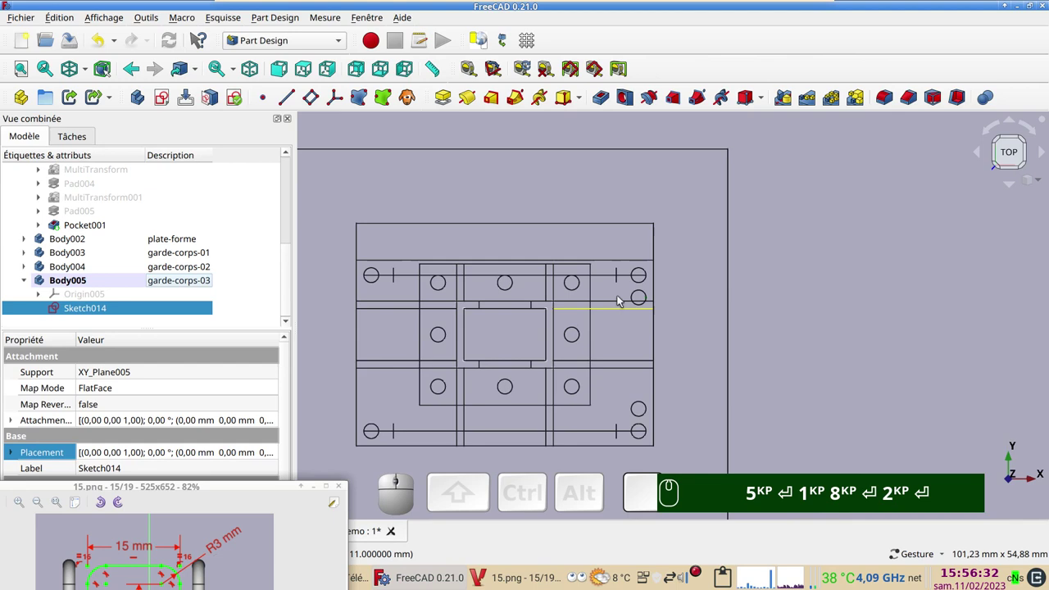
{"action": "key", "text": "&"}
{"action": "left_click_drag", "start_coordinate": [803, 421], "coordinate": [551, 326]}
{"action": "key", "text": "KP_5"}
{"action": "key", "text": "Return"}
{"action": "key", "text": "KP_1"}
{"action": "key", "text": "KP_8"}
{"action": "key", "text": "KP_2"}
{"action": "type", "text": "&"}
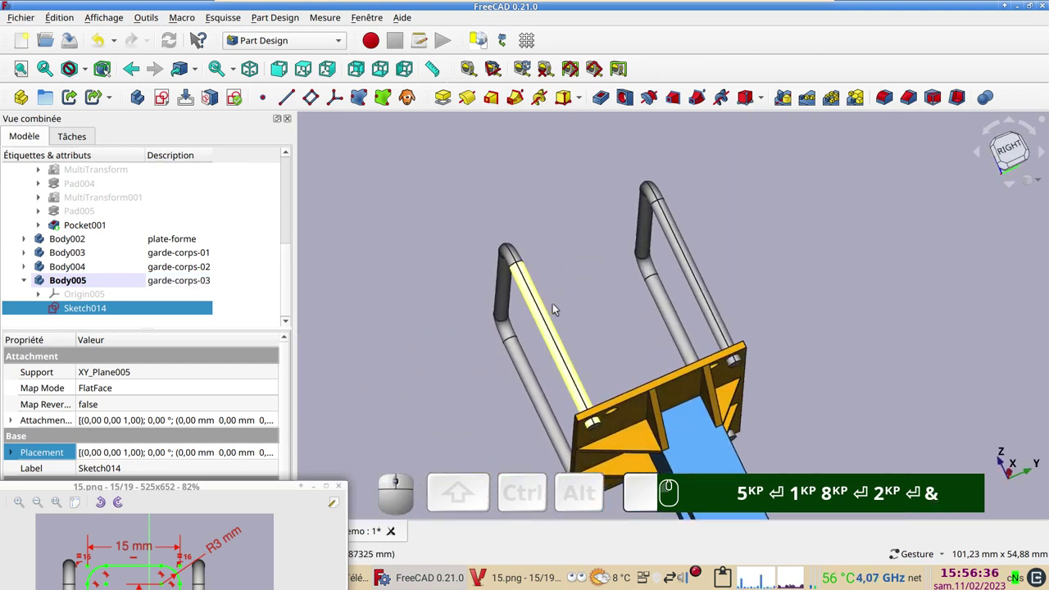
{"action": "left_click_drag", "start_coordinate": [856, 299], "coordinate": [690, 370]}
{"action": "key", "text": "KP_5"}
{"action": "key", "text": "Return"}
{"action": "key", "text": "KP_1"}
{"action": "key", "text": "KP_8"}
{"action": "key", "text": "KP_2"}
{"action": "type", "text": "&"}
{"action": "key", "text": "KP_5"}
{"action": "key", "text": "Return"}
{"action": "key", "text": "KP_1"}
{"action": "key", "text": "KP_8"}
{"action": "key", "text": "KP_2"}
{"action": "type", "text": "&"}
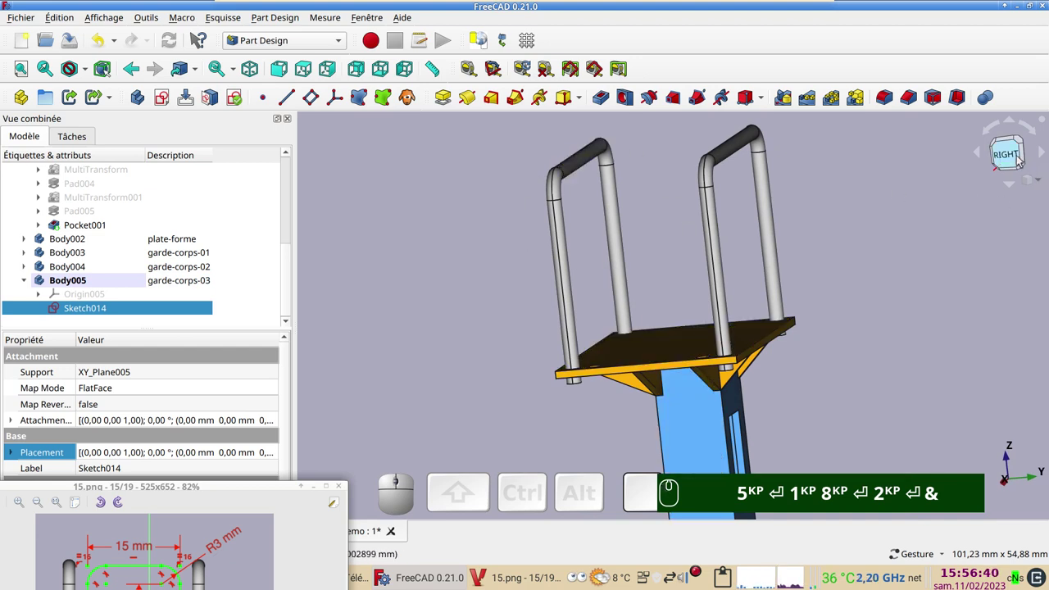
{"action": "left_click", "coordinate": [1021, 158]}
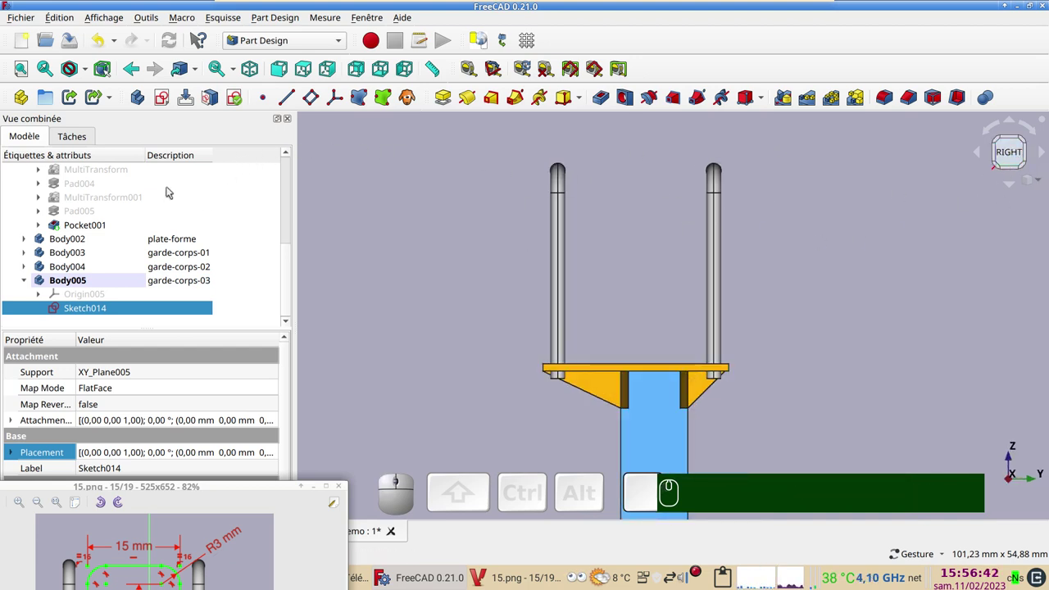
Step: Start a trial sketch on YZ_Plane005 of the garde-corps-03 body
{"action": "left_click", "coordinate": [162, 94]}
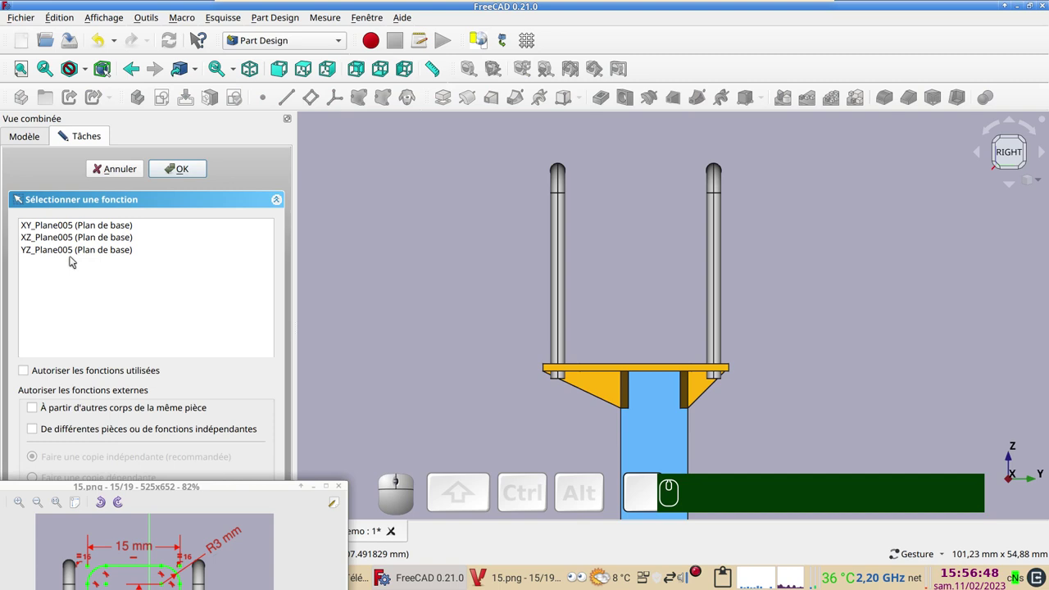
{"action": "left_click", "coordinate": [75, 255]}
{"action": "left_click", "coordinate": [185, 171]}
Step: Delete that Sketch015 from Body005 and switch to an isometric view
{"action": "scroll", "scroll_direction": "down", "scroll_amount": 3}
{"action": "scroll", "scroll_direction": "up", "scroll_amount": 3}
{"action": "left_click", "coordinate": [156, 166]}
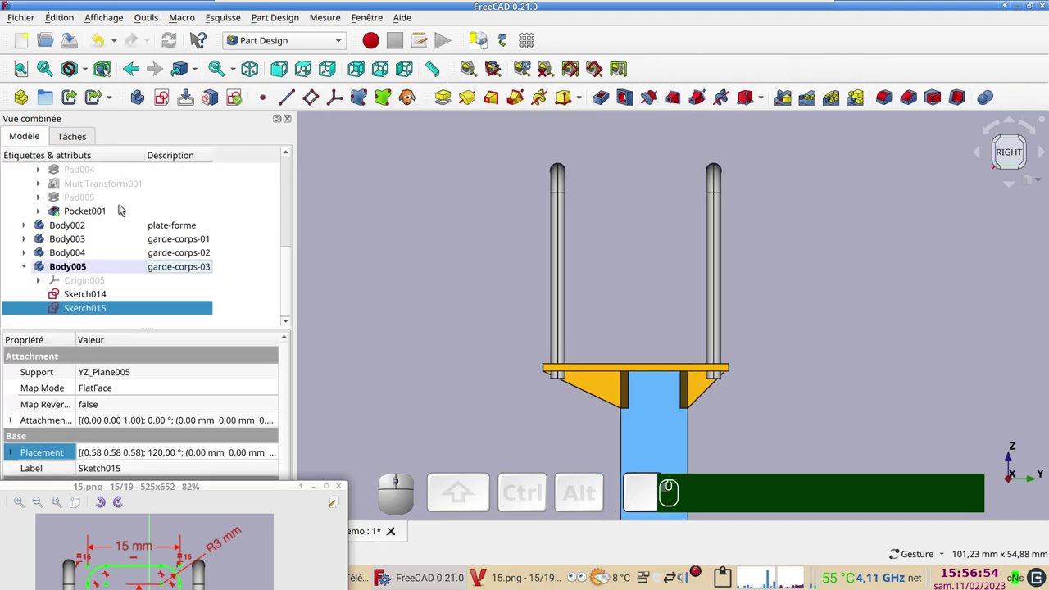
{"action": "key", "text": "Delete"}
{"action": "left_click", "coordinate": [387, 317]}
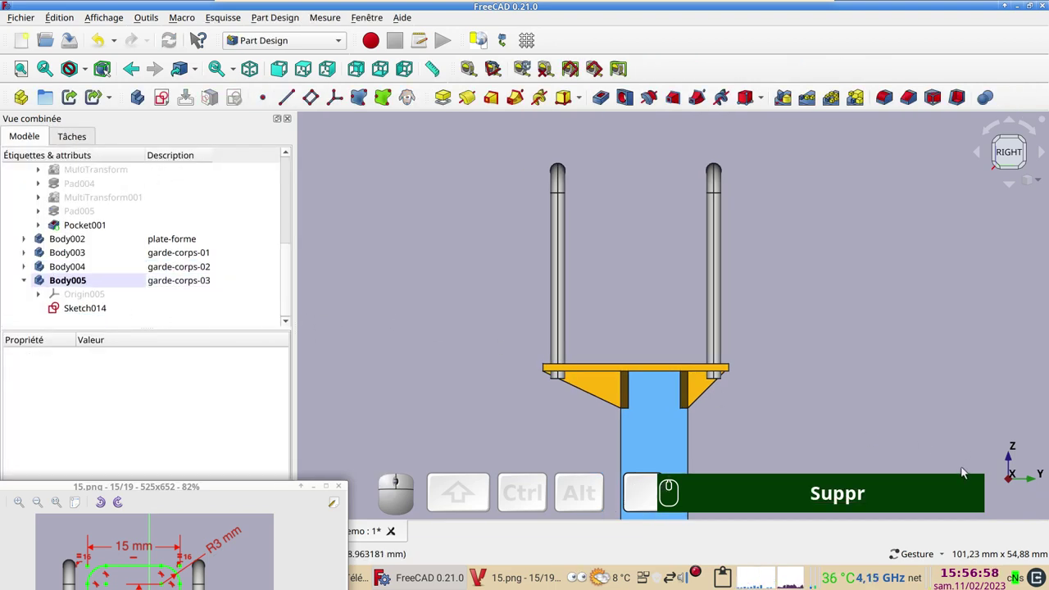
{"action": "left_click", "coordinate": [874, 380]}
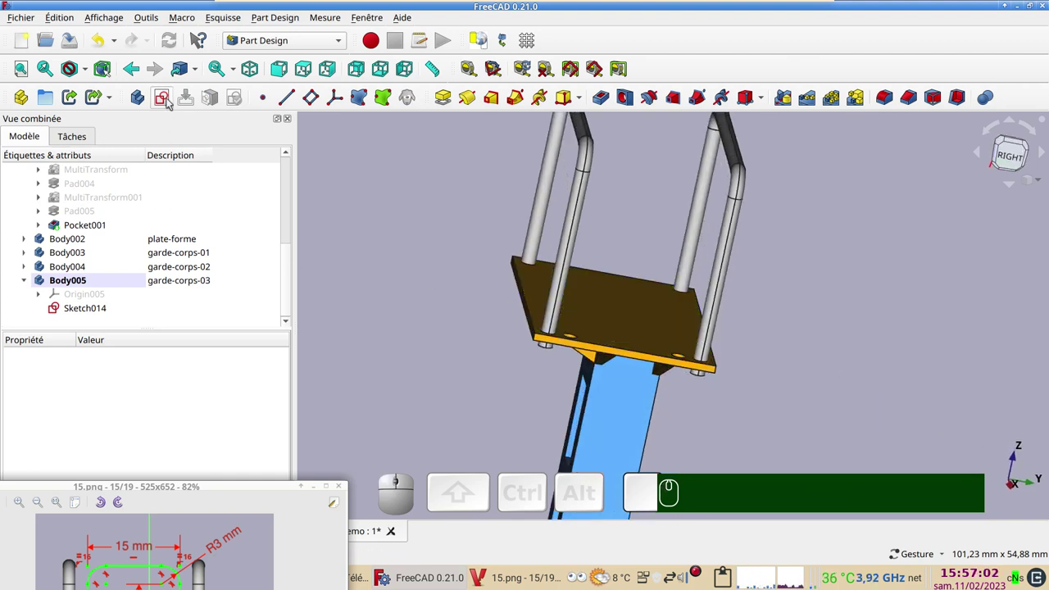
Step: Create a new sketch on YZ_Plane005 of the garde-corps-03 body
{"action": "left_click", "coordinate": [170, 100]}
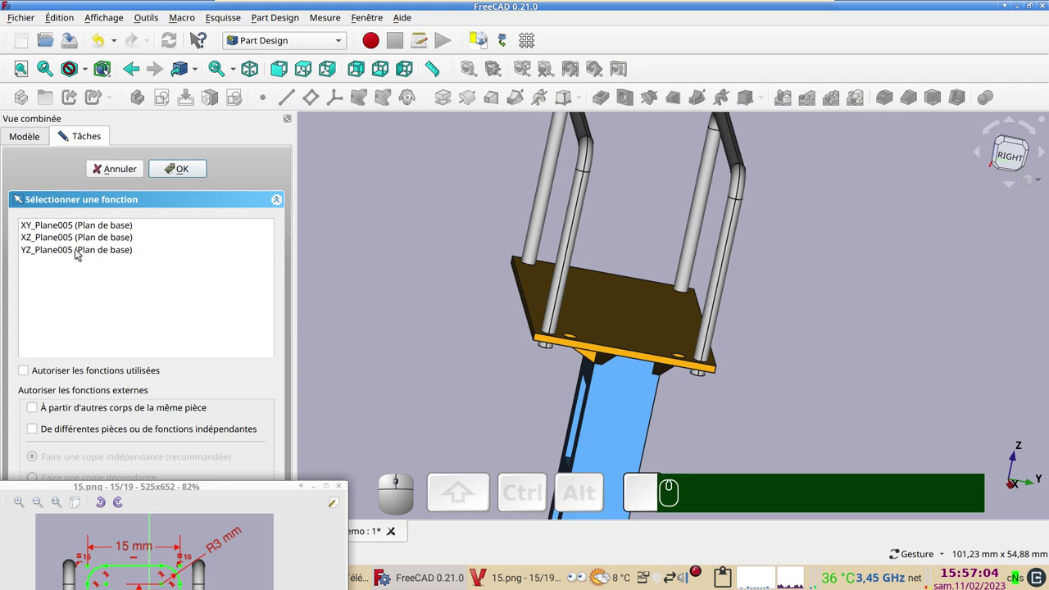
{"action": "left_click", "coordinate": [80, 251]}
{"action": "scroll", "scroll_direction": "down", "scroll_amount": 3}
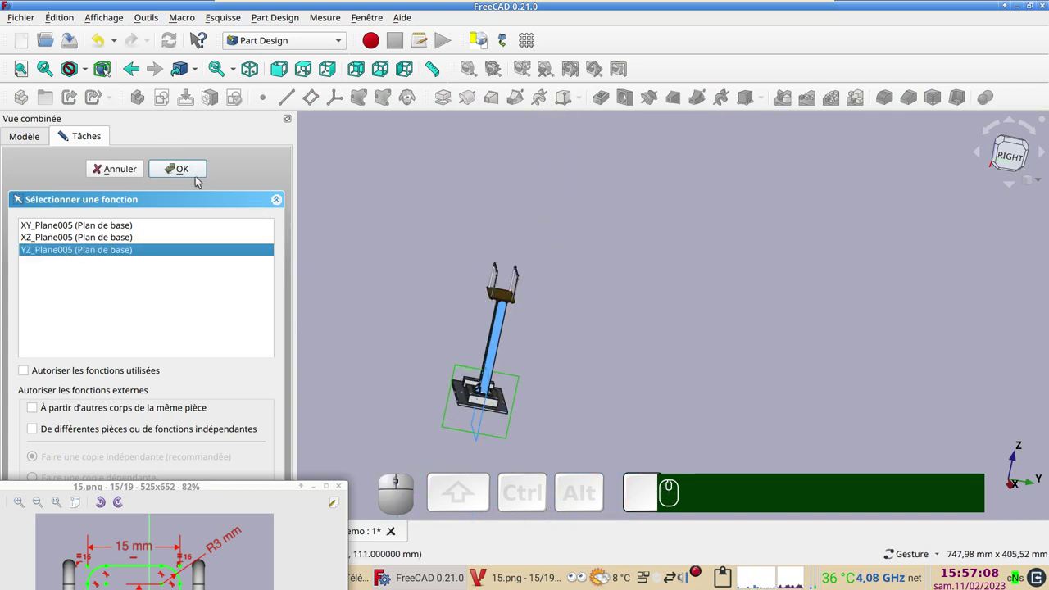
{"action": "left_click", "coordinate": [195, 173]}
{"action": "scroll", "scroll_direction": "up", "scroll_amount": 3}
Step: Change options through the 3D view's context menu and the task panel
{"action": "right_click", "coordinate": [577, 386]}
{"action": "left_click", "coordinate": [161, 169]}
{"action": "left_click", "coordinate": [77, 268]}
{"action": "left_click", "coordinate": [287, 403]}
{"action": "left_click", "coordinate": [288, 404]}
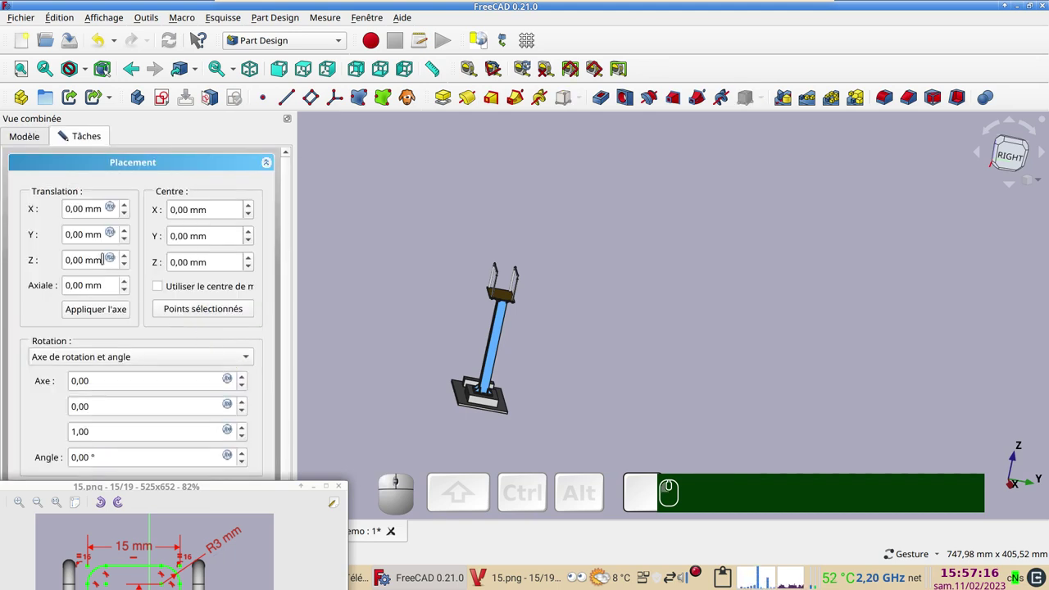
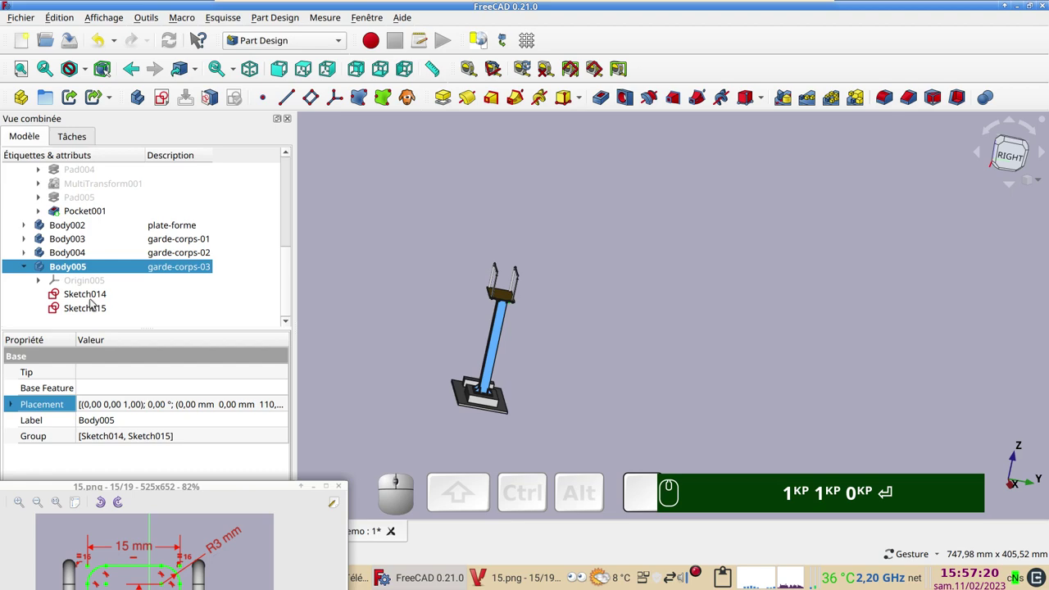
Step: Select the new Sketch015 and zoom the Sketcher view onto it
{"action": "left_click", "coordinate": [93, 306]}
{"action": "scroll", "scroll_direction": "up", "scroll_amount": 3}
{"action": "left_click_drag", "start_coordinate": [460, 329], "coordinate": [754, 341]}
{"action": "scroll", "scroll_direction": "up", "scroll_amount": 3}
{"action": "left_click_drag", "start_coordinate": [755, 339], "coordinate": [729, 305]}
{"action": "scroll", "scroll_direction": "up", "scroll_amount": 3}
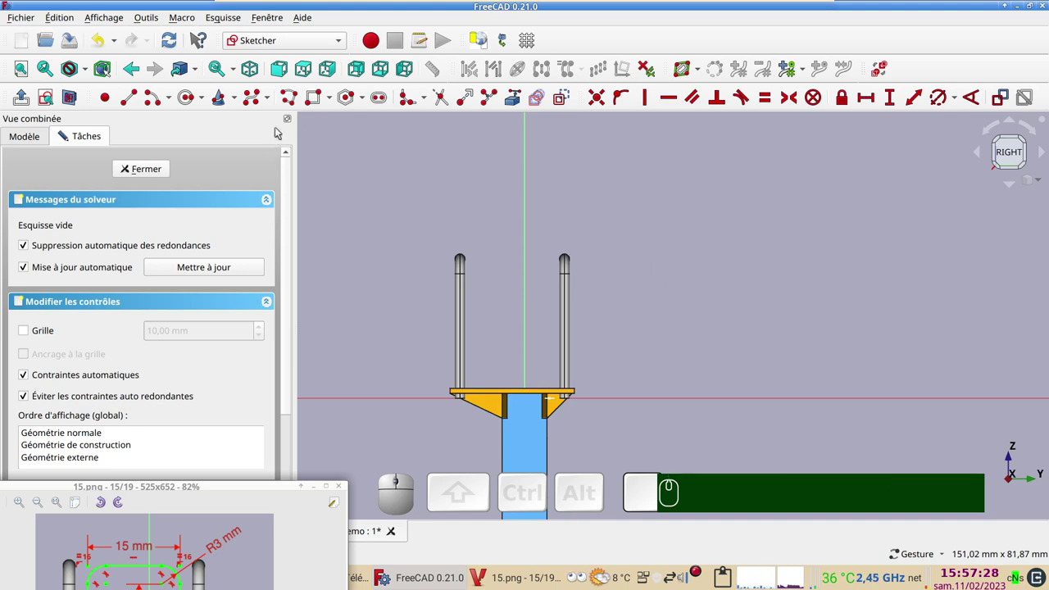
Step: Draw the inverted-U railing outline with the polyline tool and select a top corner arc
{"action": "left_click", "coordinate": [293, 98]}
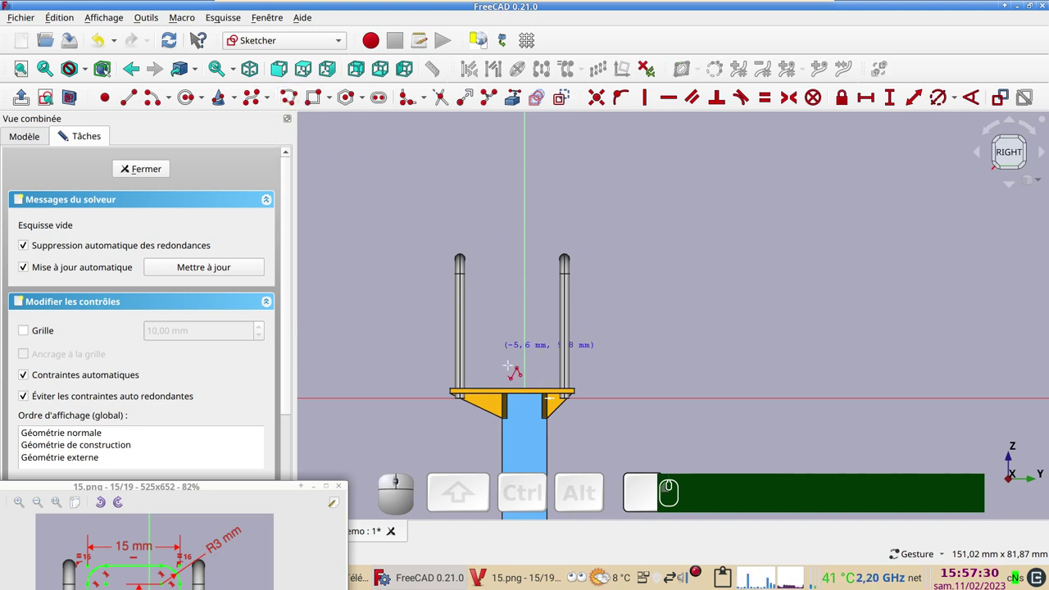
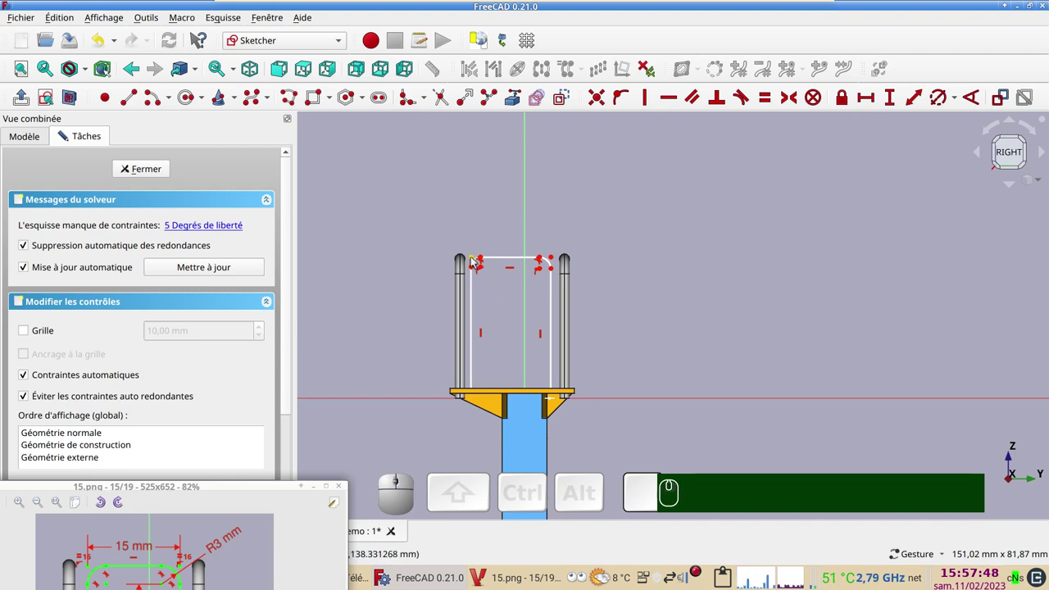
{"action": "left_click", "coordinate": [476, 264]}
{"action": "left_click", "coordinate": [553, 262]}
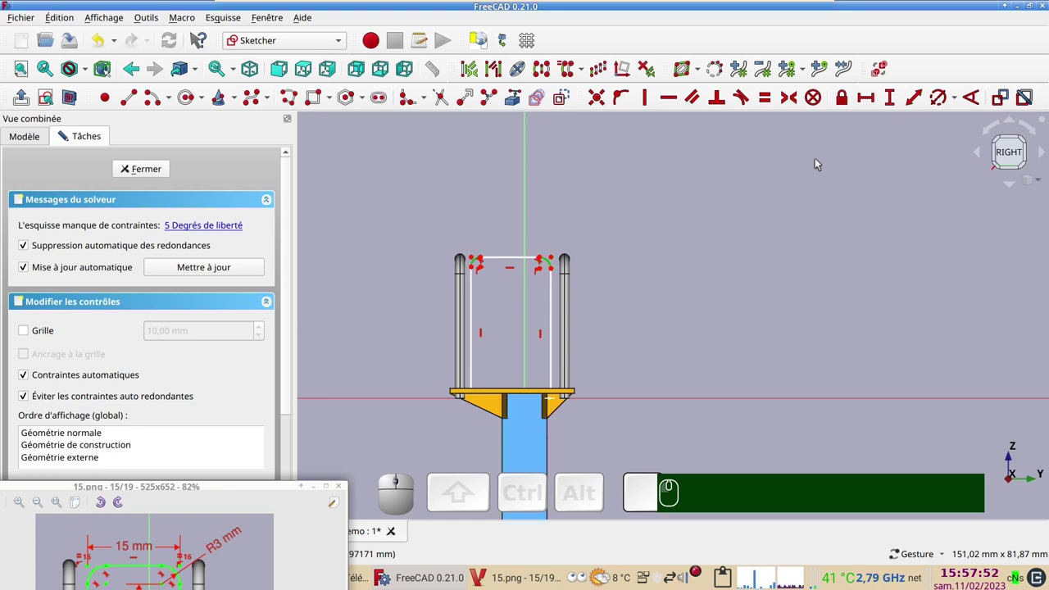
Step: Constrain the corner arc to a 3 mm radius
{"action": "left_click", "coordinate": [948, 104]}
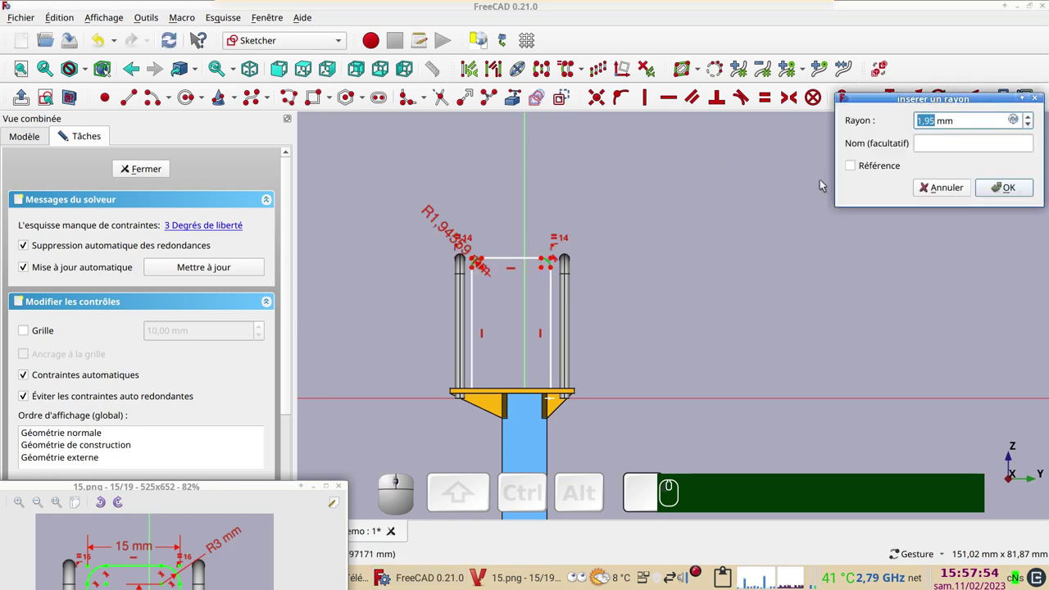
{"action": "key", "text": "KP_3"}
{"action": "key", "text": "KP_Enter"}
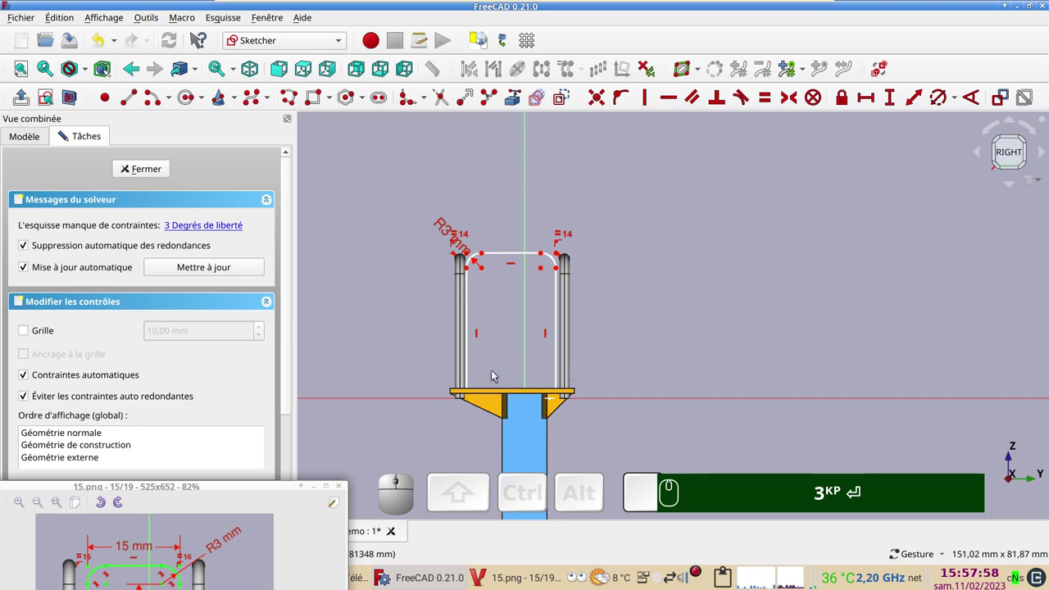
{"action": "left_click_drag", "start_coordinate": [255, 489], "coordinate": [519, 419]}
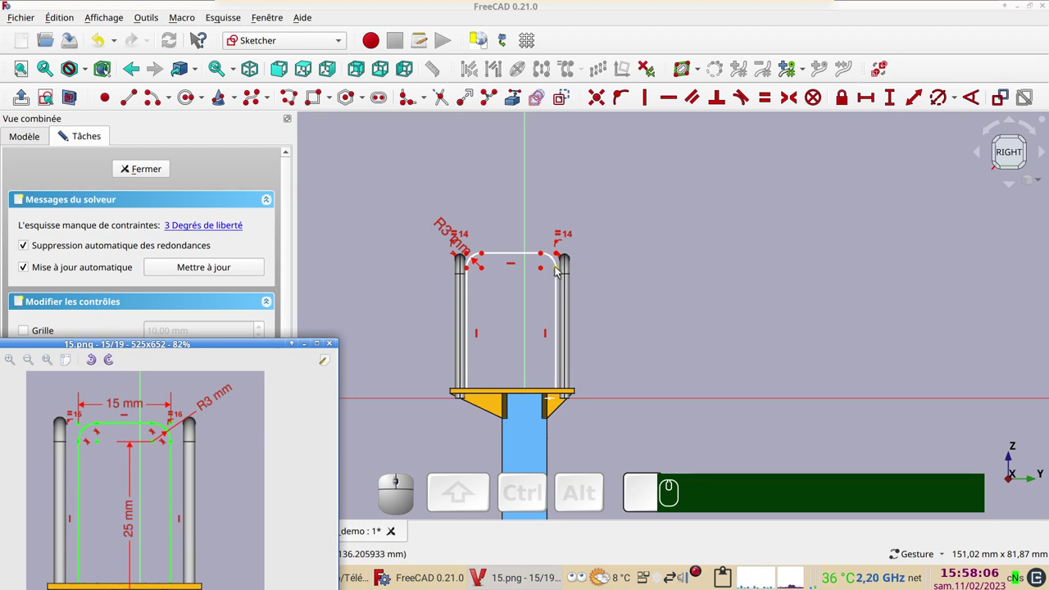
Step: Set a 5 mm horizontal distance between the leg's bottom end and the reference point
{"action": "left_click", "coordinate": [77, 100]}
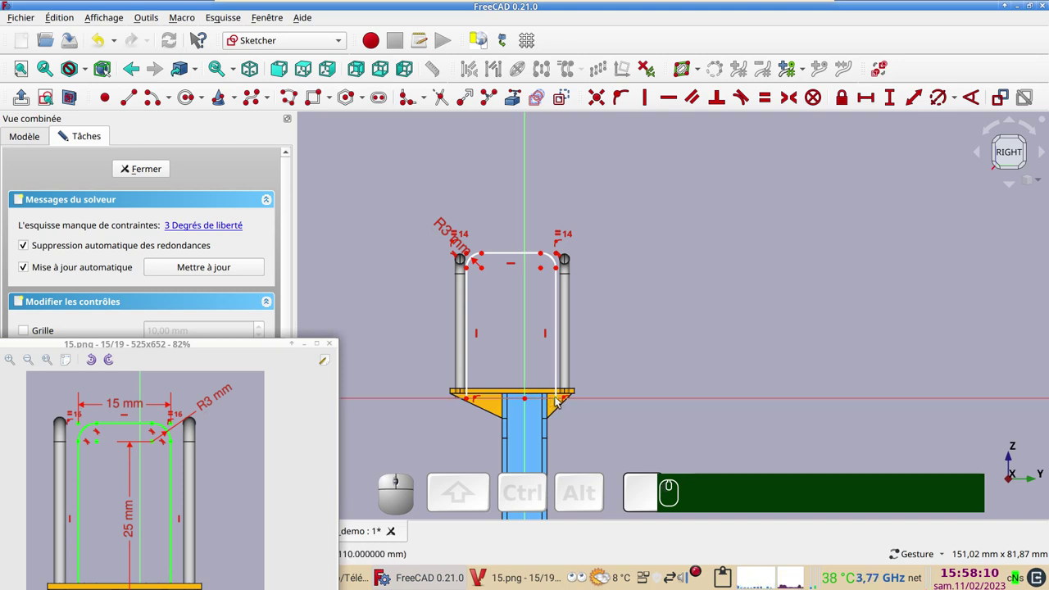
{"action": "left_click", "coordinate": [559, 400]}
{"action": "left_click", "coordinate": [875, 104]}
{"action": "key", "text": "KP_5"}
{"action": "key", "text": "Return"}
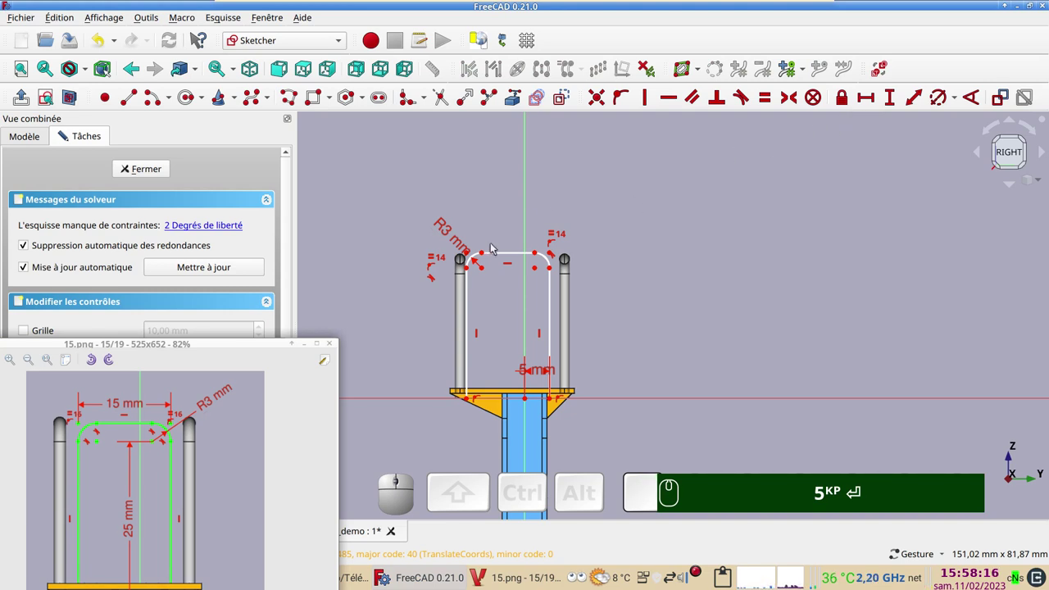
Step: Give the top edge of the railing outline a 15 mm length constraint
{"action": "left_click_drag", "start_coordinate": [507, 258], "coordinate": [512, 294]}
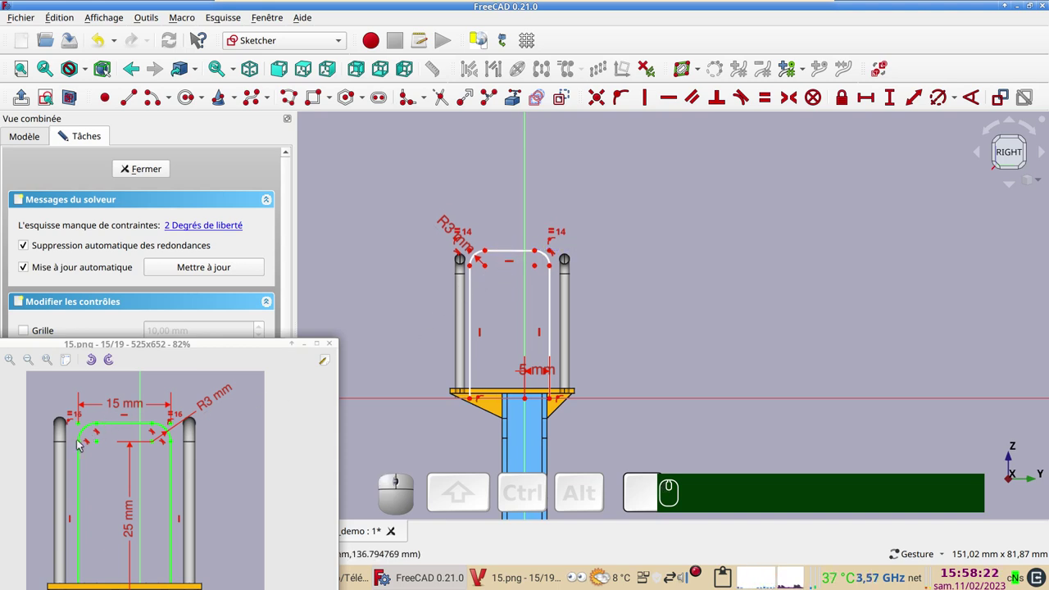
{"action": "scroll", "scroll_direction": "up", "scroll_amount": 3}
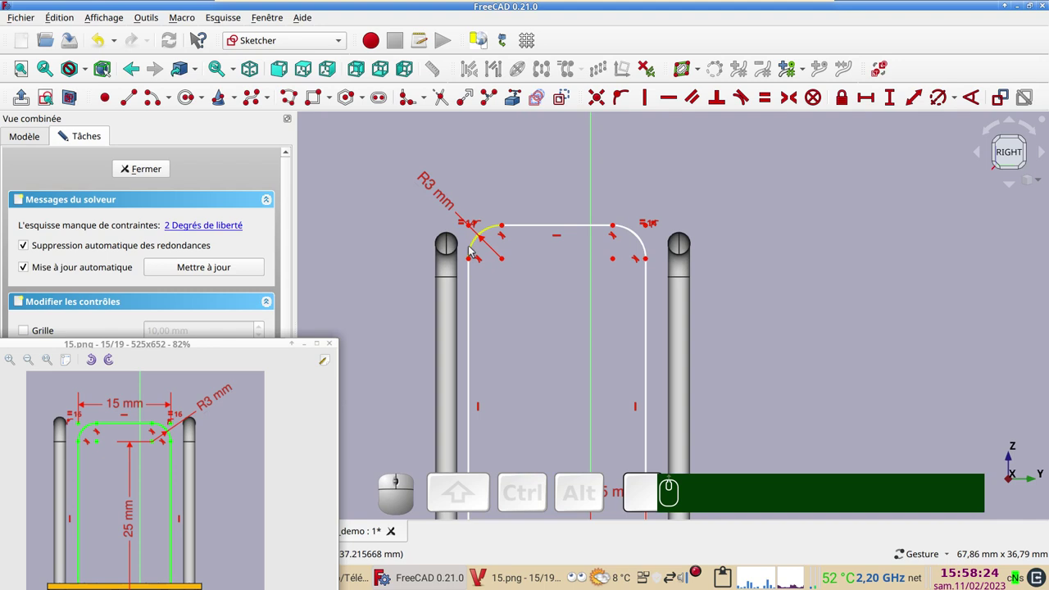
{"action": "left_click", "coordinate": [473, 228]}
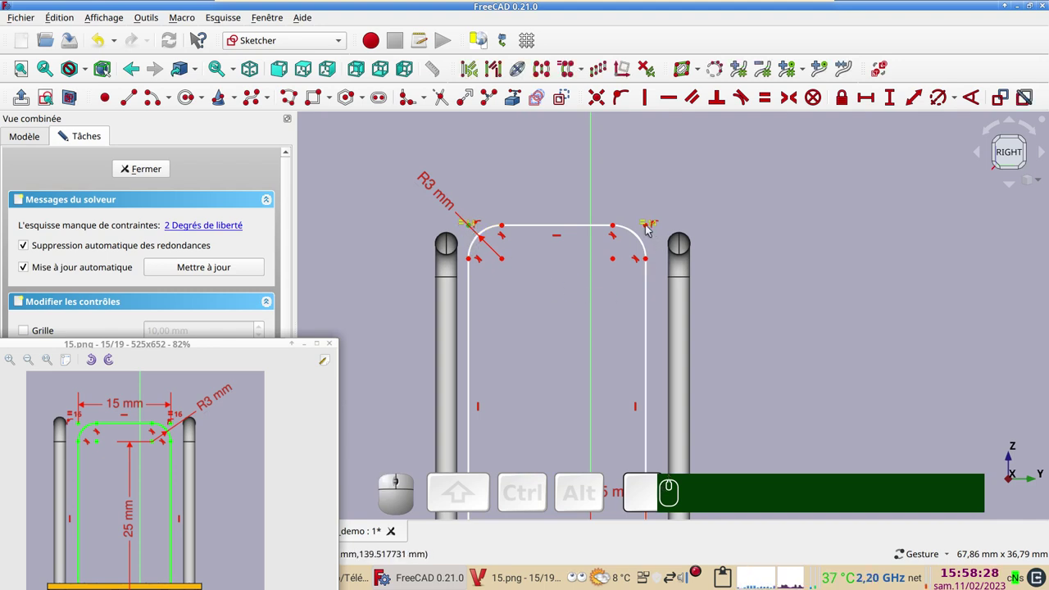
{"action": "left_click", "coordinate": [626, 169]}
{"action": "left_click", "coordinate": [650, 259]}
{"action": "left_click", "coordinate": [473, 261]}
{"action": "left_click", "coordinate": [873, 100]}
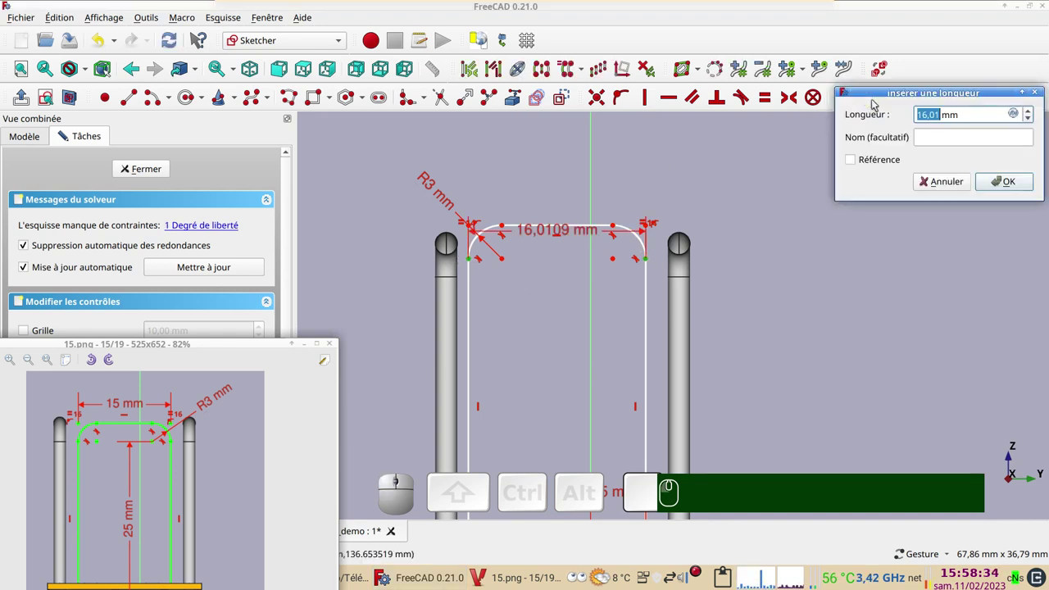
{"action": "key", "text": "KP_1"}
{"action": "key", "text": "KP_5"}
{"action": "key", "text": "Return"}
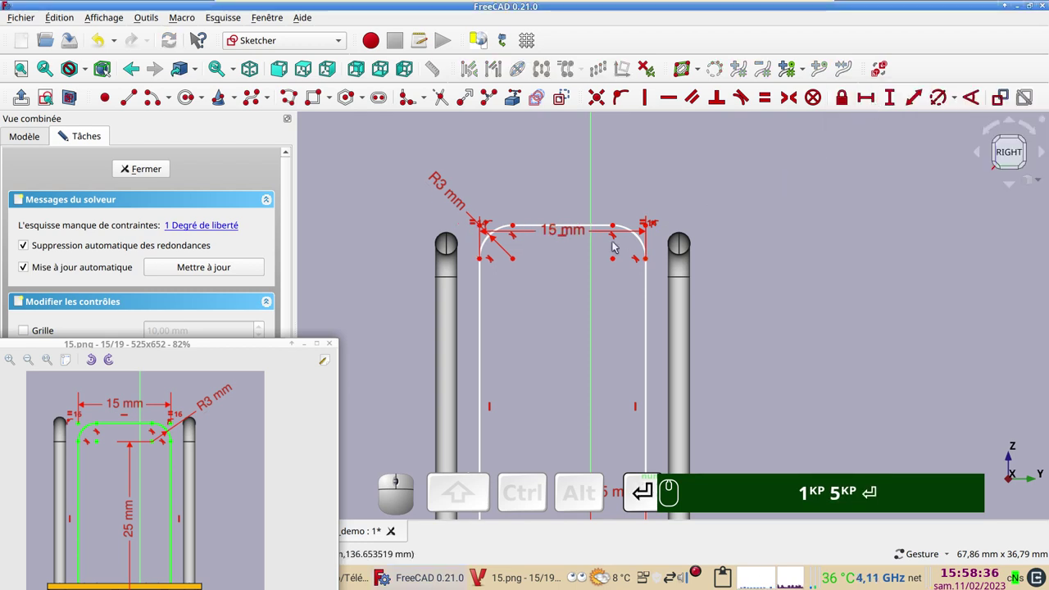
Step: Constrain the right leg to 28 mm height, fully constraining Sketch015, and close the sketch
{"action": "scroll", "scroll_direction": "down", "scroll_amount": 3}
{"action": "left_click_drag", "start_coordinate": [614, 272], "coordinate": [597, 208]}
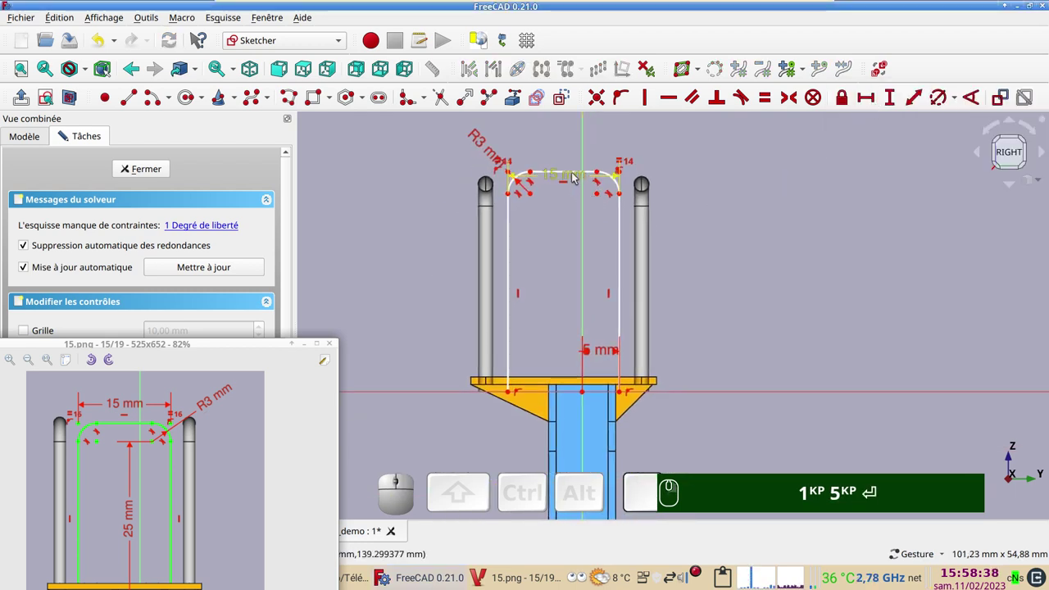
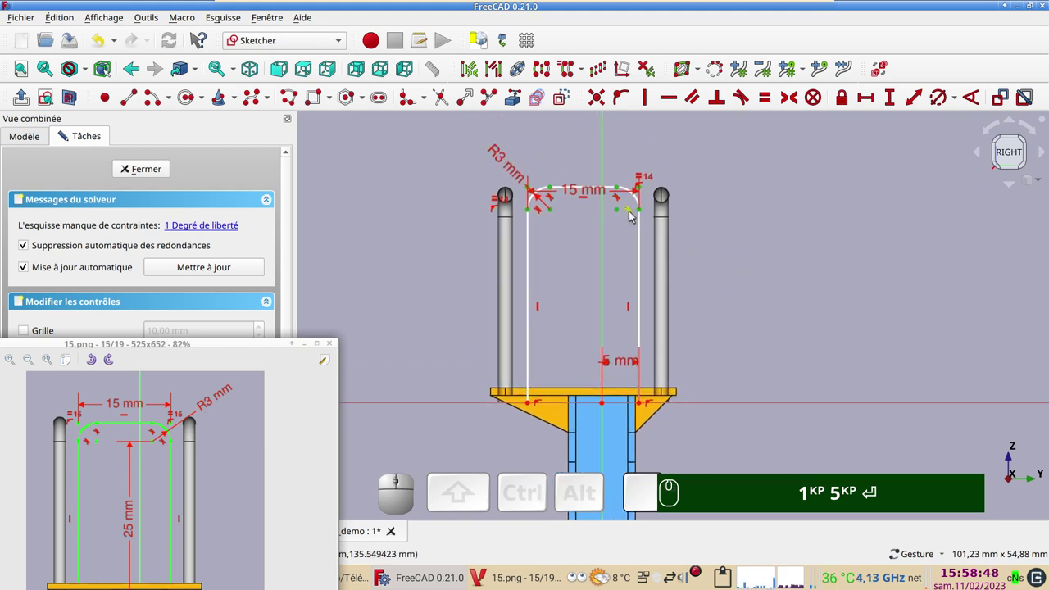
{"action": "scroll", "scroll_direction": "up", "scroll_amount": 3}
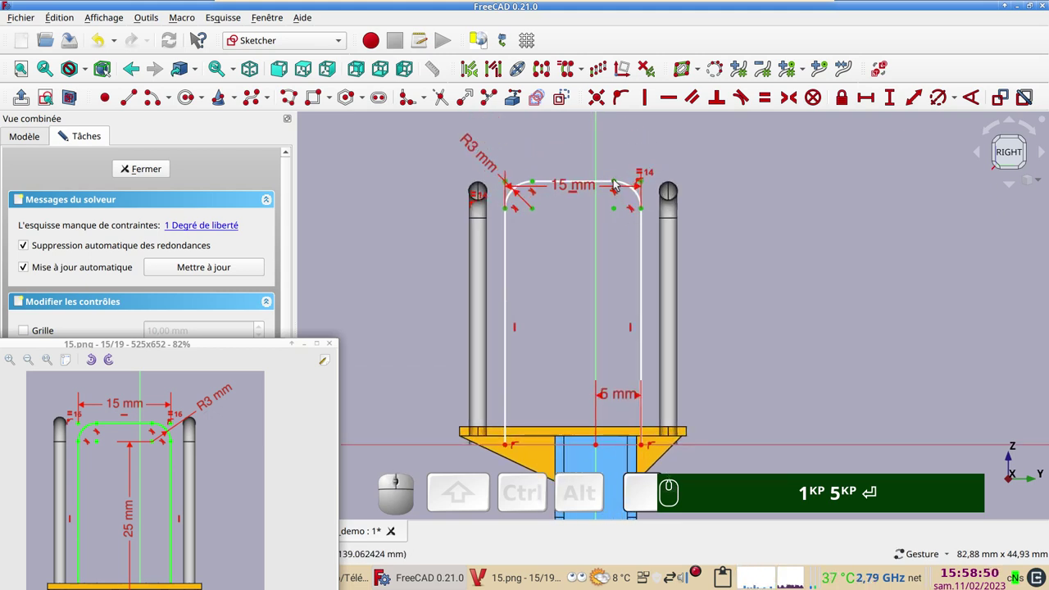
{"action": "left_click", "coordinate": [618, 181]}
{"action": "left_click", "coordinate": [735, 163]}
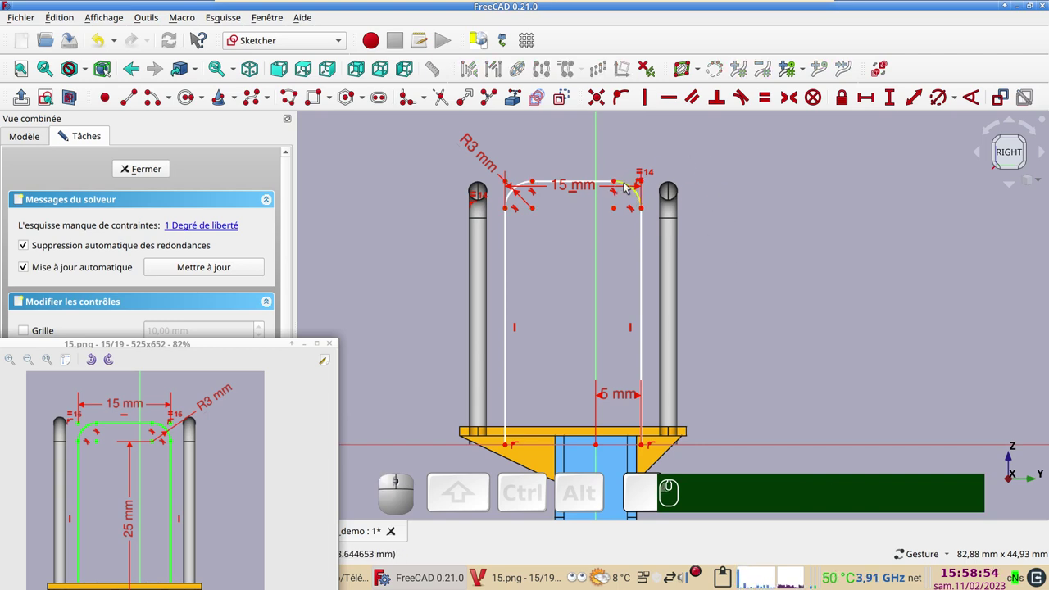
{"action": "left_click", "coordinate": [617, 182]}
{"action": "left_click", "coordinate": [895, 95]}
{"action": "key", "text": "KP_2"}
{"action": "key", "text": "KP_8"}
{"action": "key", "text": "Return"}
{"action": "left_click", "coordinate": [149, 174]}
Step: Move the reference drawing aside, orbit to the platform and select Sketch014 of garde-corps-03
{"action": "left_click_drag", "start_coordinate": [430, 295], "coordinate": [389, 344]}
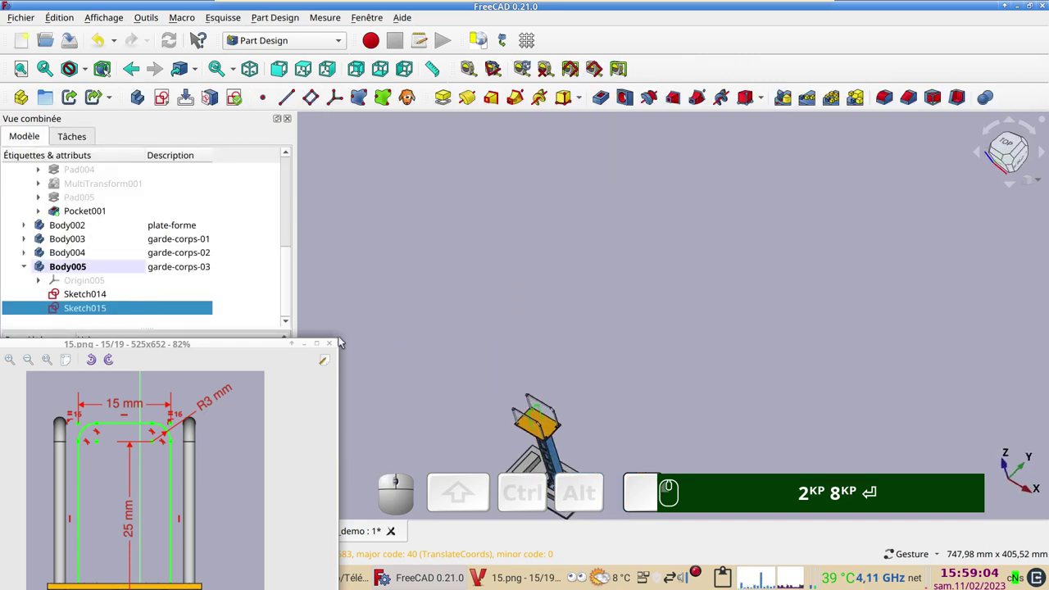
{"action": "left_click_drag", "start_coordinate": [262, 344], "coordinate": [459, 398]}
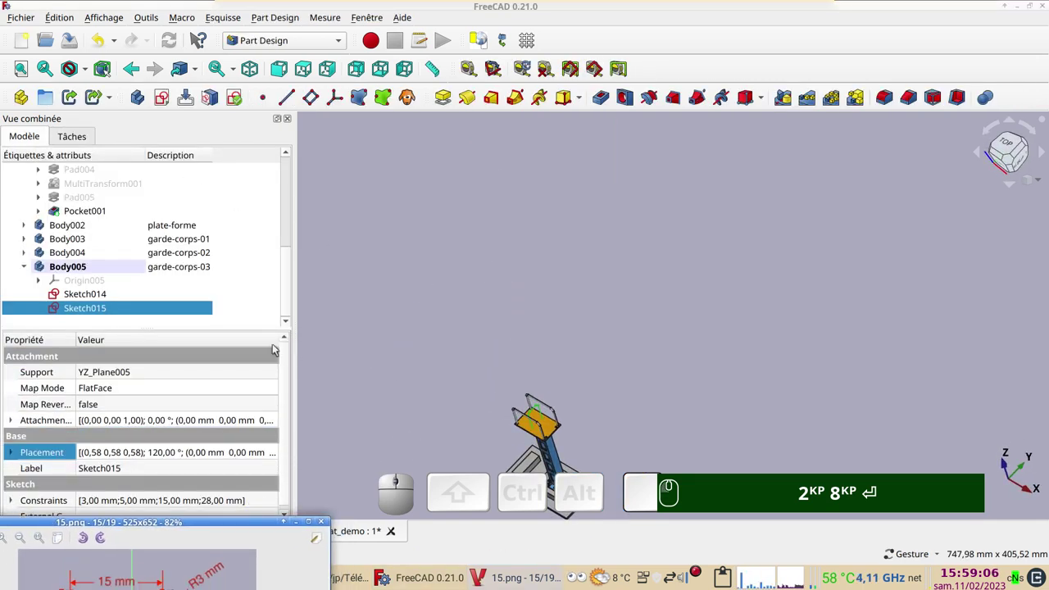
{"action": "left_click", "coordinate": [103, 297]}
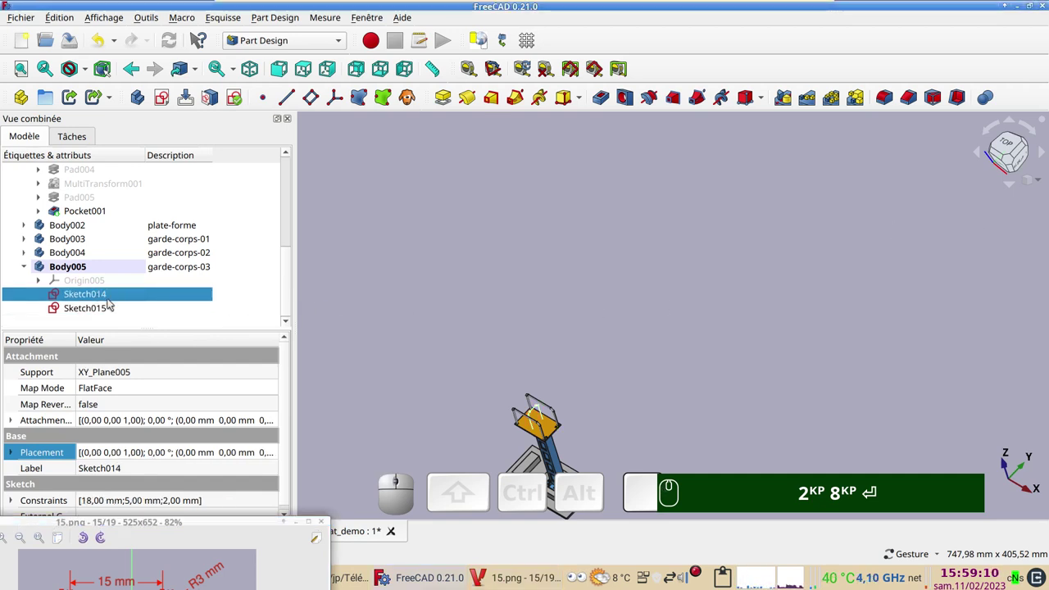
{"action": "scroll", "scroll_direction": "up", "scroll_amount": 3}
{"action": "right_click", "coordinate": [548, 409]}
{"action": "scroll", "scroll_direction": "up", "scroll_amount": 3}
{"action": "right_click", "coordinate": [512, 291]}
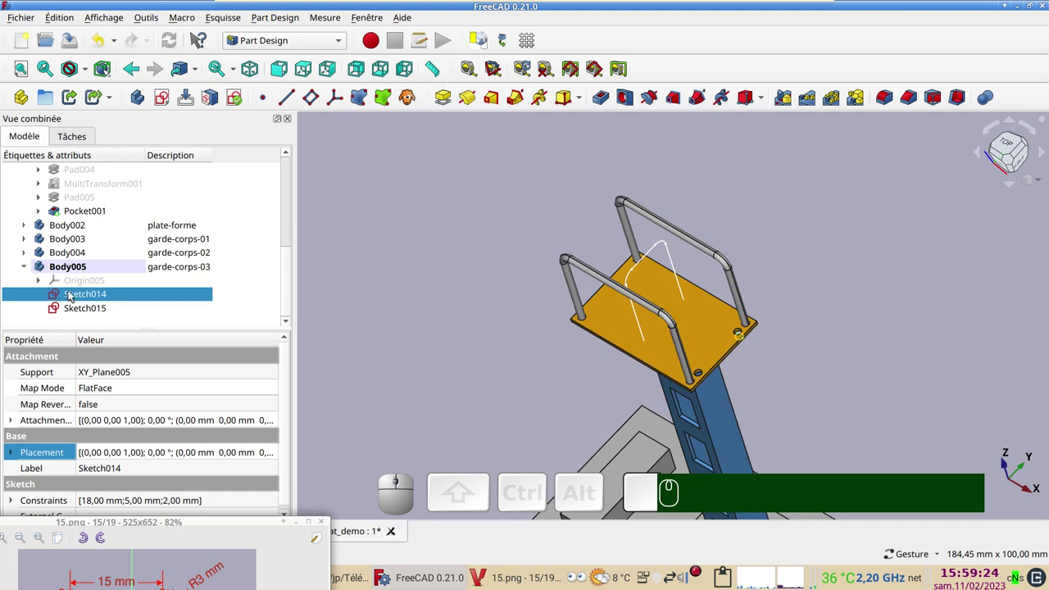
{"action": "left_click", "coordinate": [73, 293]}
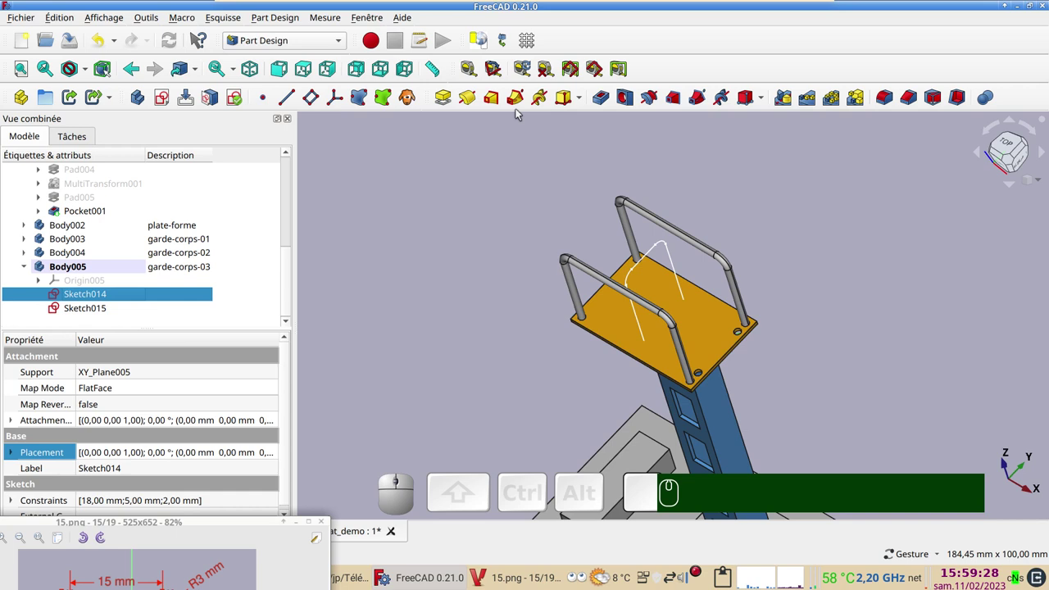
Step: Create an Additive Pipe sweeping Sketch014's circle along Sketch015 as the third railing
{"action": "left_click", "coordinate": [515, 96]}
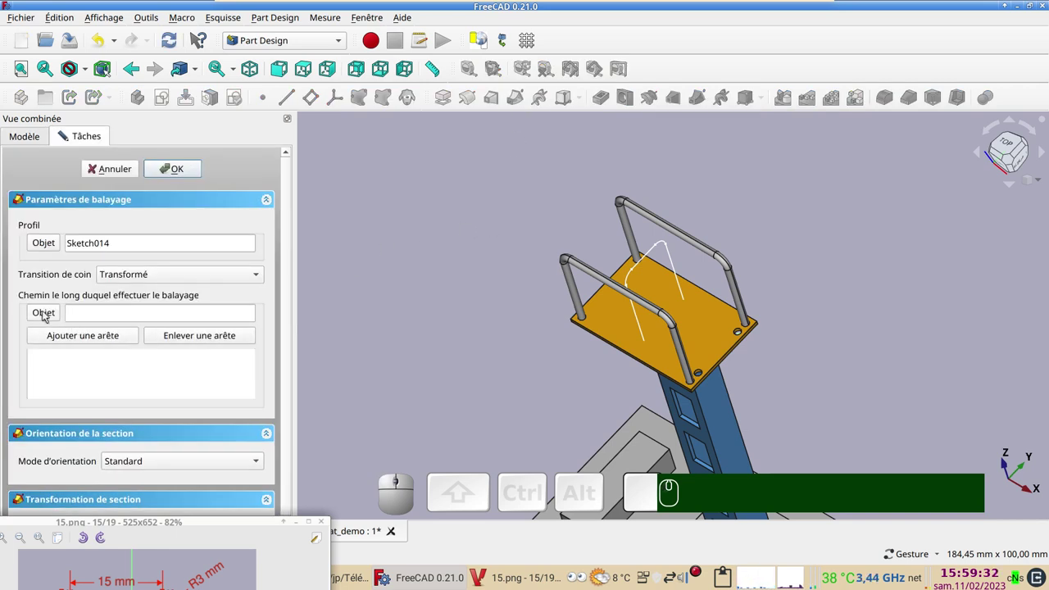
{"action": "left_click", "coordinate": [47, 314]}
{"action": "left_click", "coordinate": [654, 252]}
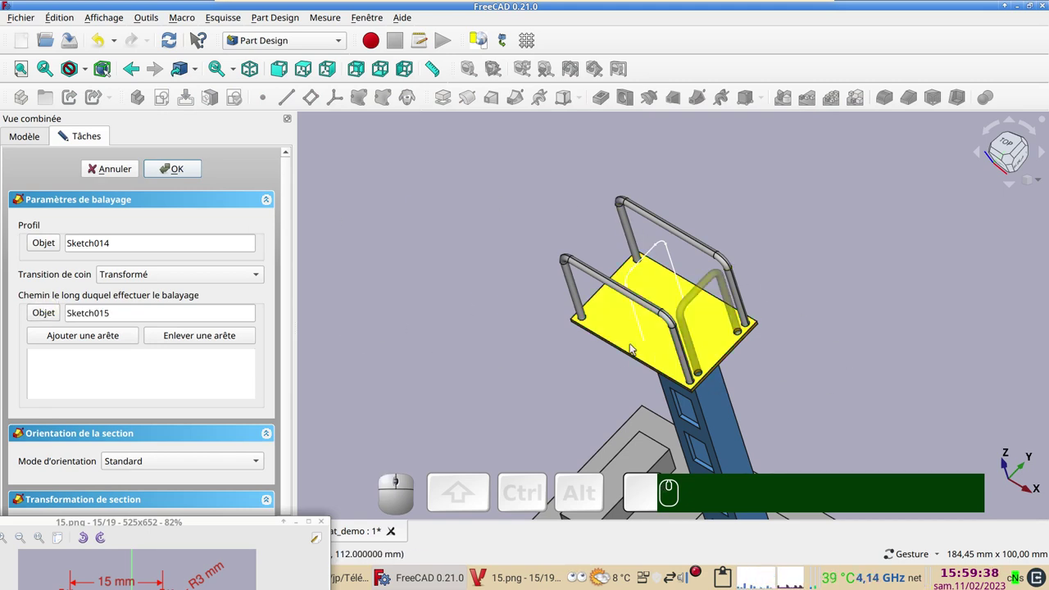
{"action": "left_click", "coordinate": [191, 170]}
{"action": "left_click_drag", "start_coordinate": [552, 363], "coordinate": [195, 335]}
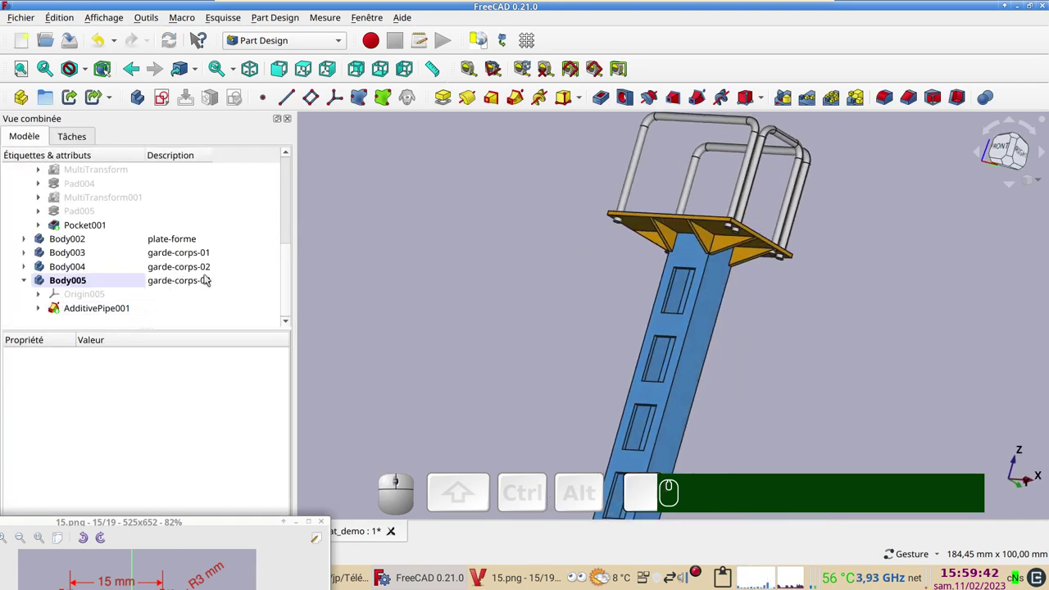
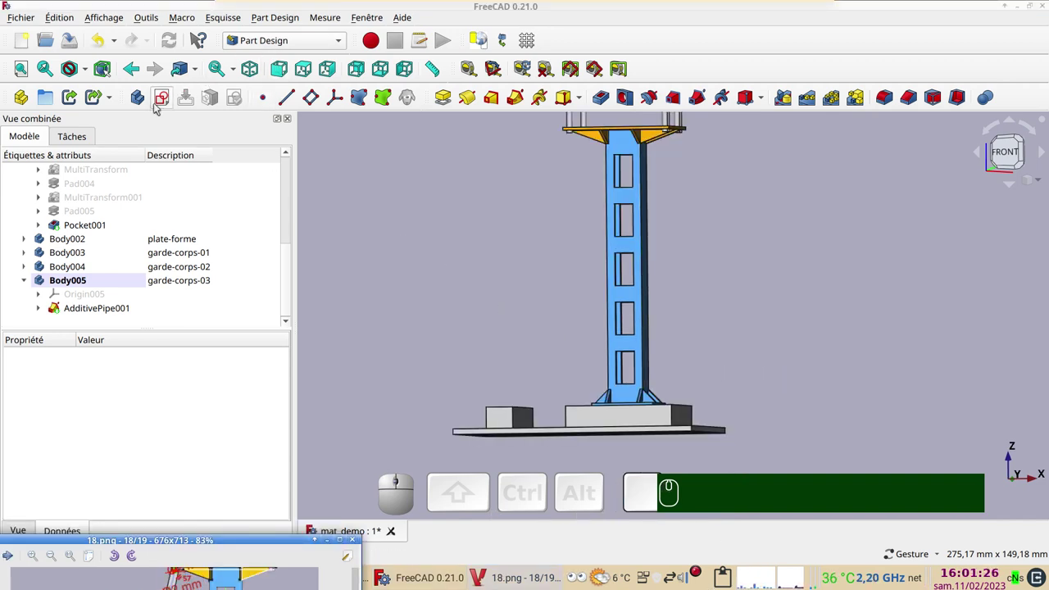
Step: Create a new body and set its description to 'echelle'
{"action": "left_click", "coordinate": [140, 99]}
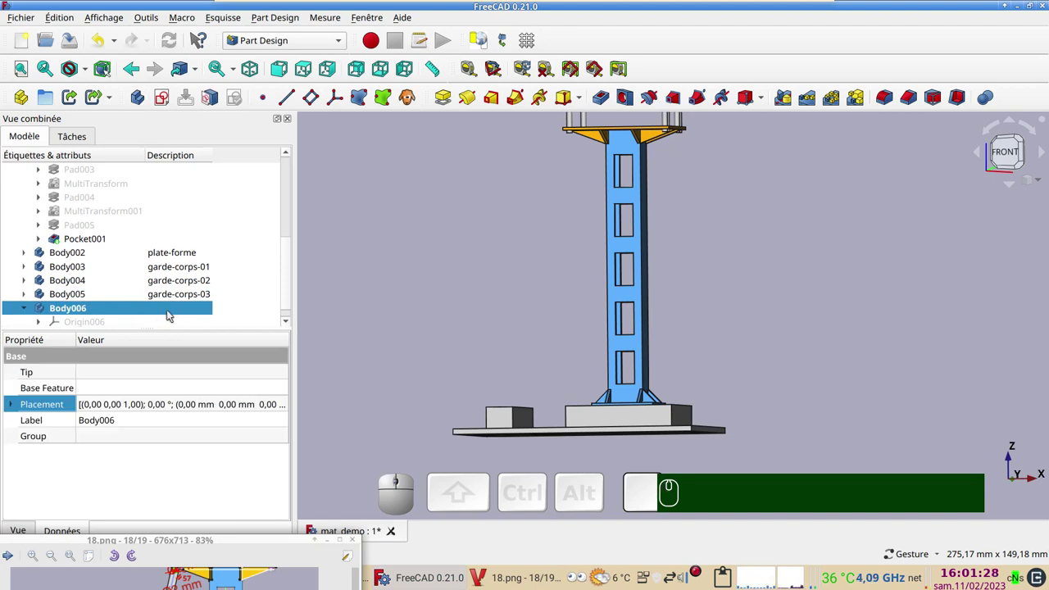
{"action": "left_click", "coordinate": [171, 313]}
{"action": "key", "text": "F2"}
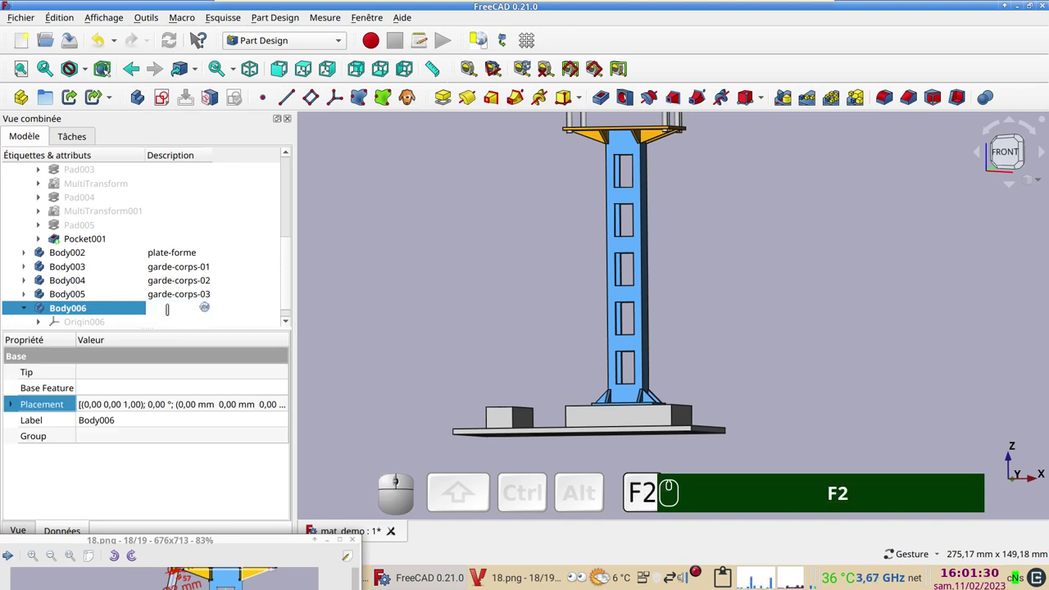
{"action": "type", "text": "F2 echelle"}
{"action": "key", "text": "Return"}
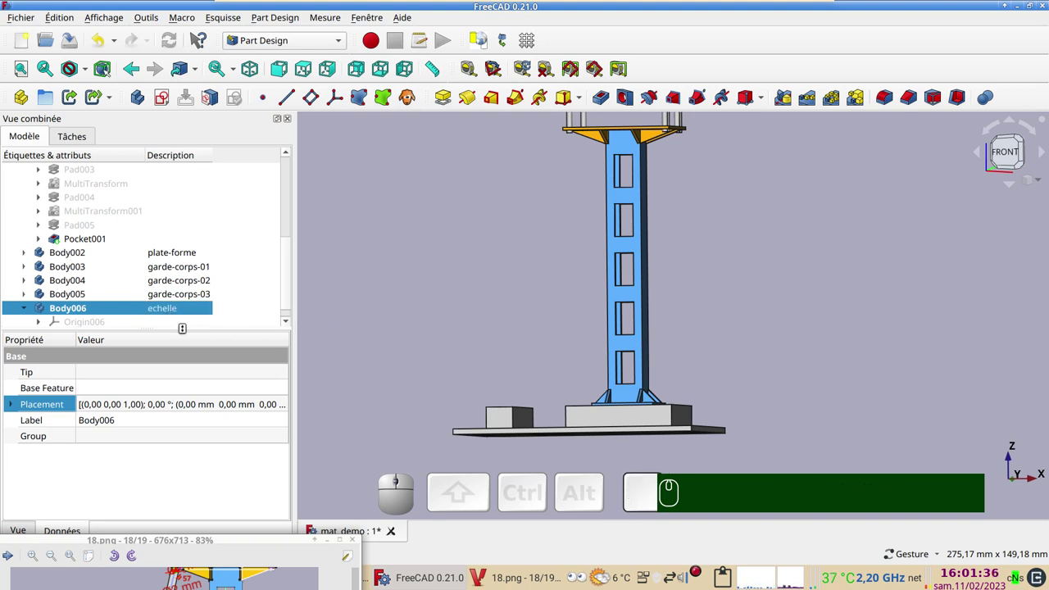
Step: Check the ladder body's origin planes and start a new sketch on its XZ plane
{"action": "left_click", "coordinate": [101, 324]}
{"action": "key", "text": "space"}
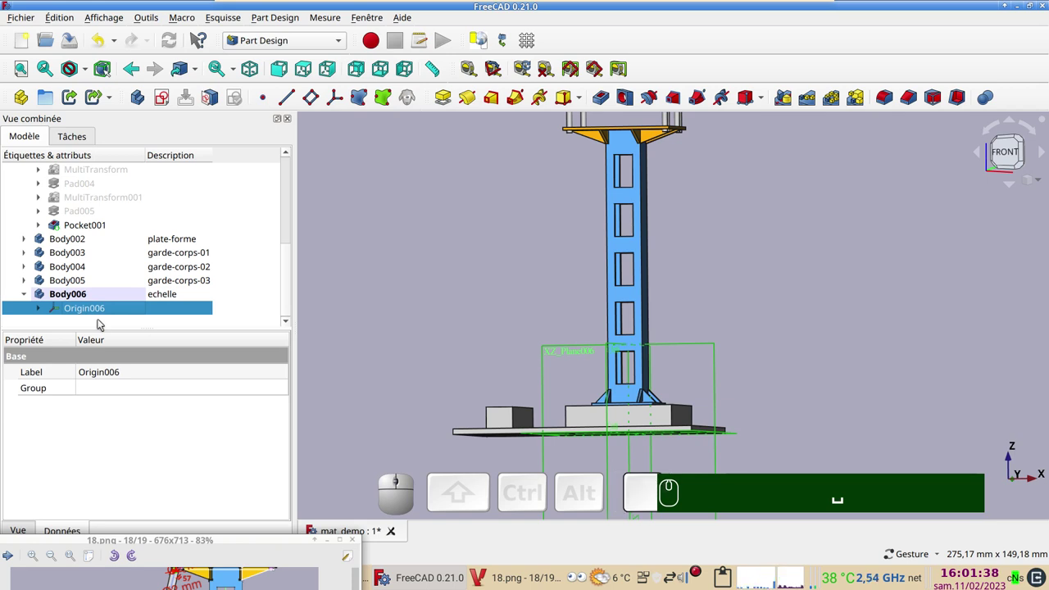
{"action": "key", "text": "space"}
{"action": "left_click_drag", "start_coordinate": [424, 311], "coordinate": [566, 341]}
{"action": "left_click", "coordinate": [507, 301]}
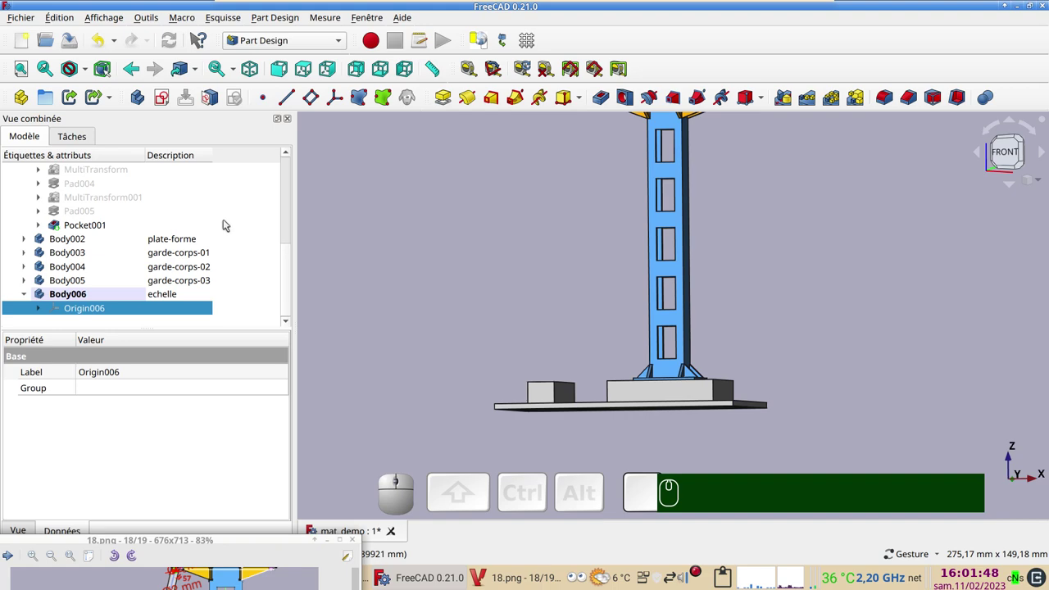
{"action": "left_click", "coordinate": [165, 107]}
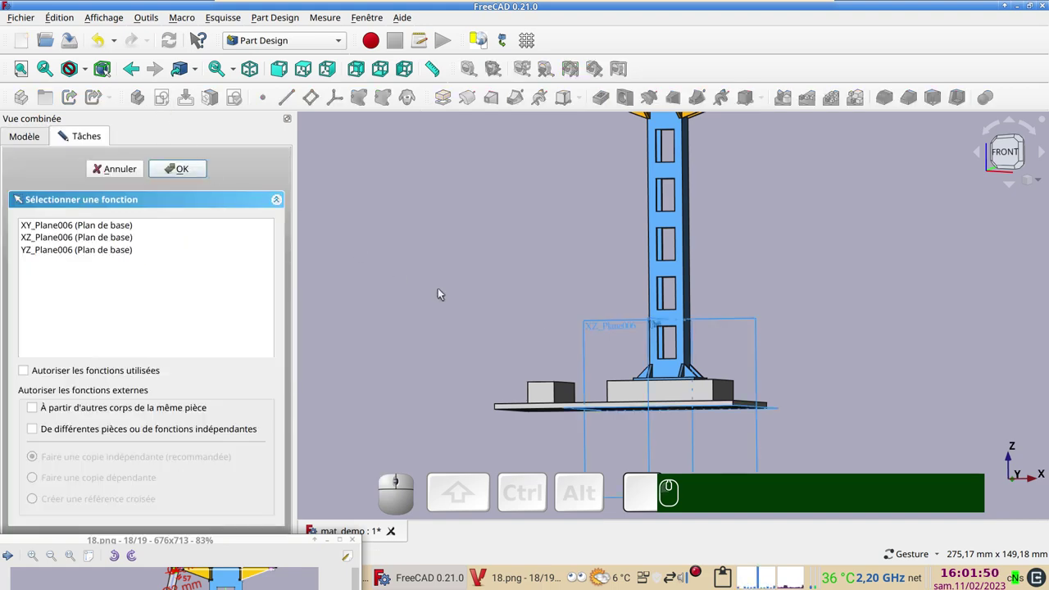
{"action": "left_click", "coordinate": [593, 329]}
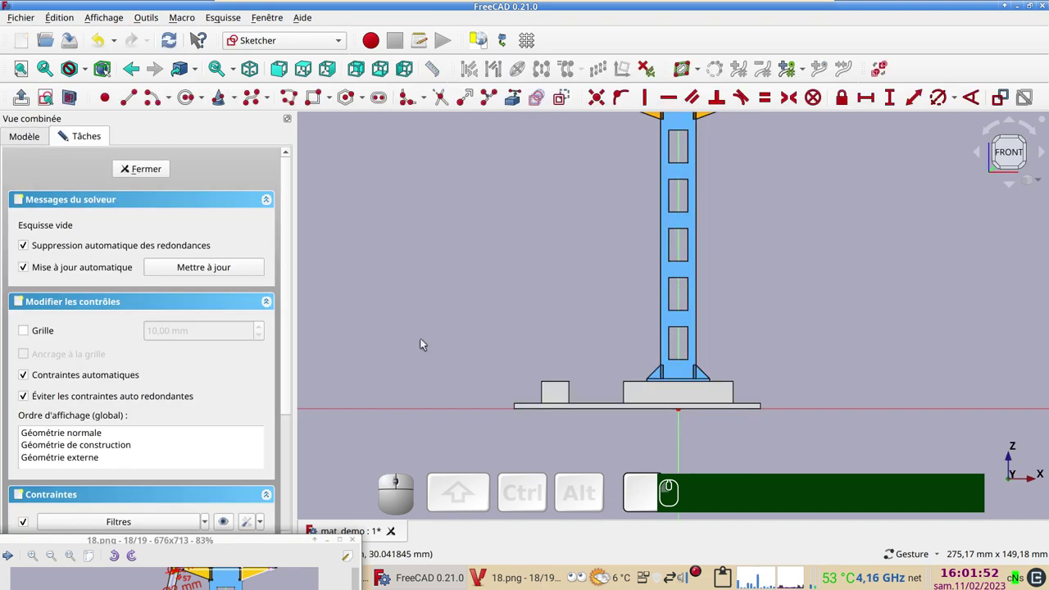
{"action": "scroll", "scroll_direction": "up", "scroll_amount": 3}
{"action": "scroll", "scroll_direction": "down", "scroll_amount": 3}
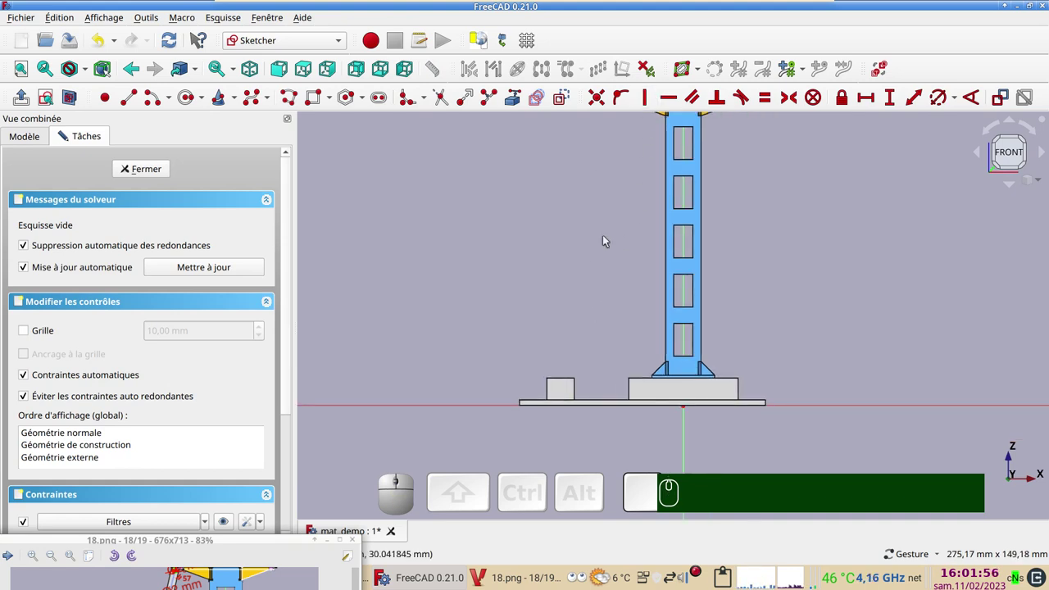
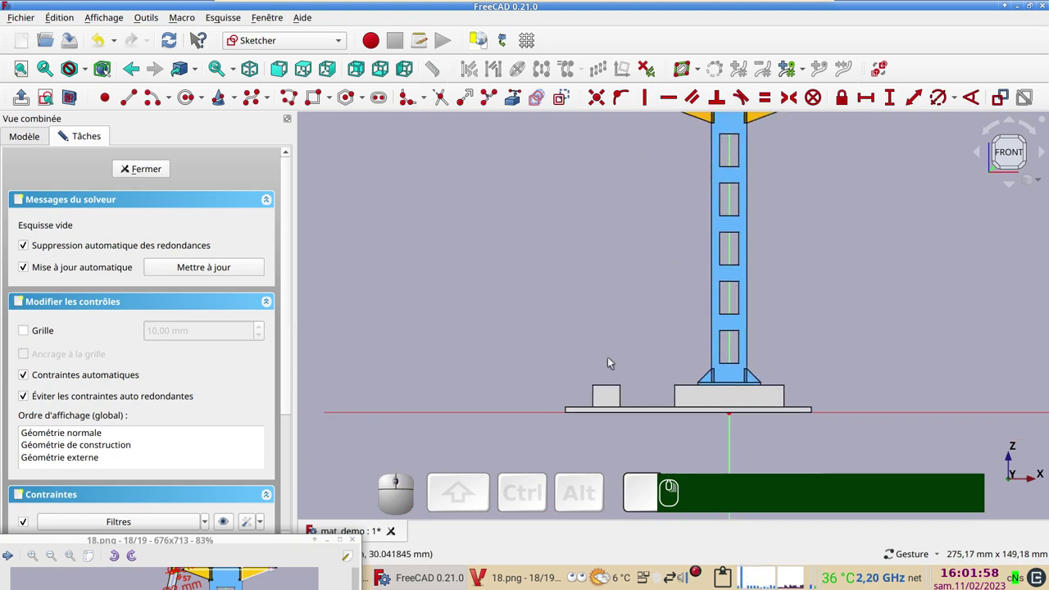
Step: Close the empty ladder sketch and orbit in close onto the platform's front edge
{"action": "left_click", "coordinate": [152, 172]}
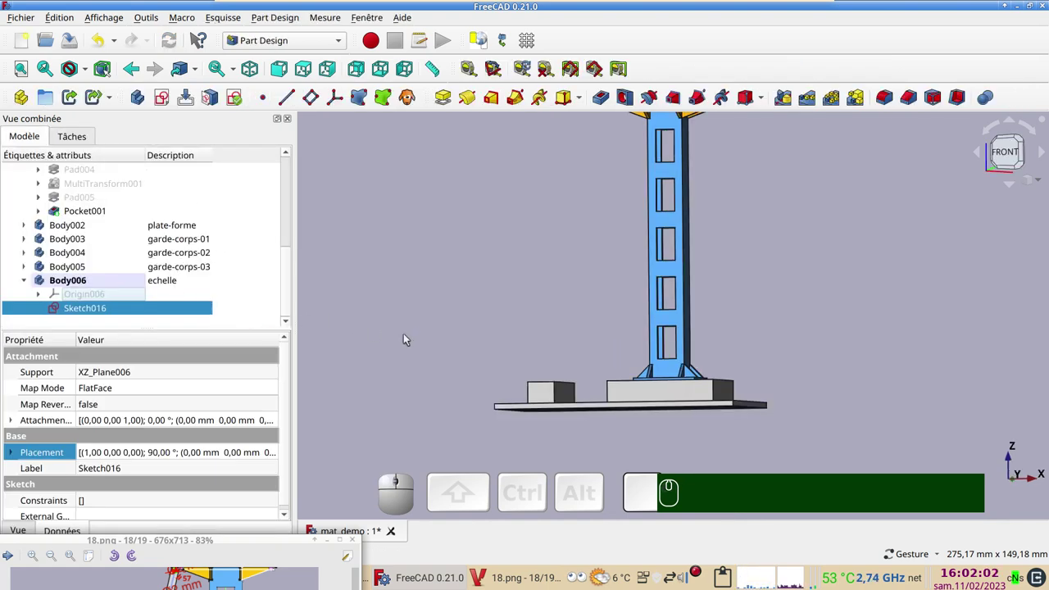
{"action": "left_click_drag", "start_coordinate": [448, 329], "coordinate": [536, 391]}
{"action": "left_click_drag", "start_coordinate": [501, 381], "coordinate": [588, 407]}
{"action": "left_click", "coordinate": [614, 408]}
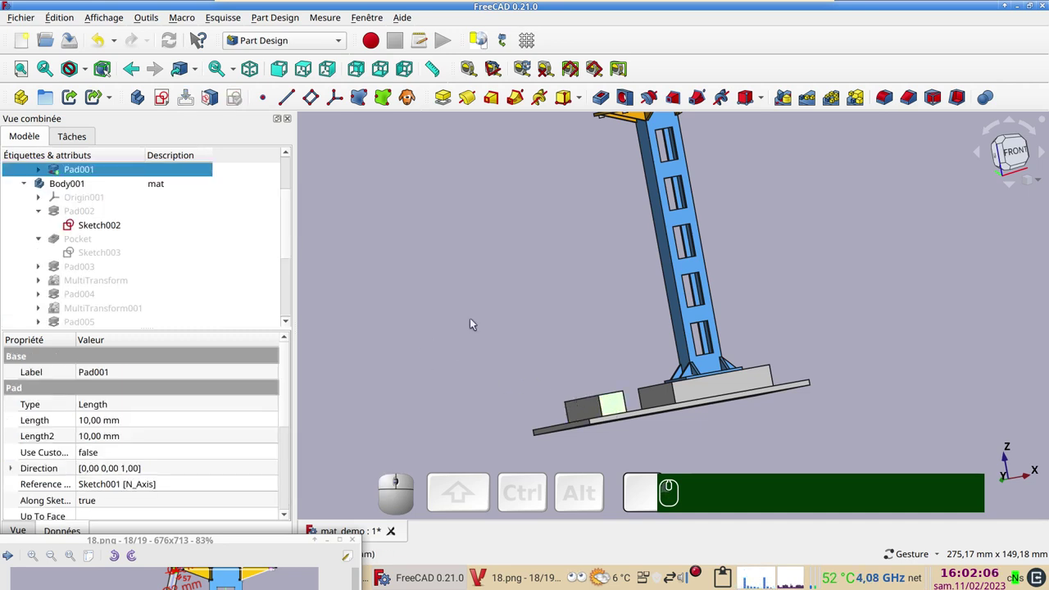
{"action": "left_click_drag", "start_coordinate": [540, 289], "coordinate": [525, 324]}
{"action": "scroll", "scroll_direction": "up", "scroll_amount": 3}
{"action": "left_click_drag", "start_coordinate": [581, 266], "coordinate": [490, 363]}
{"action": "right_click", "coordinate": [486, 356]}
{"action": "scroll", "scroll_direction": "up", "scroll_amount": 3}
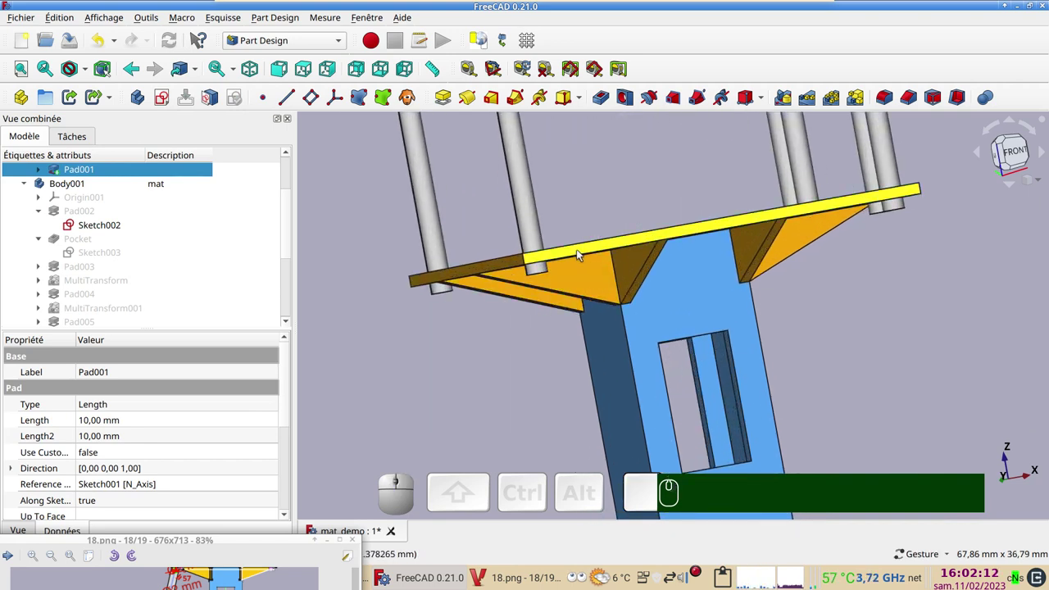
Step: Link the platform's front top edge into the ladder body as a SubShapeBinder
{"action": "left_click", "coordinate": [581, 252]}
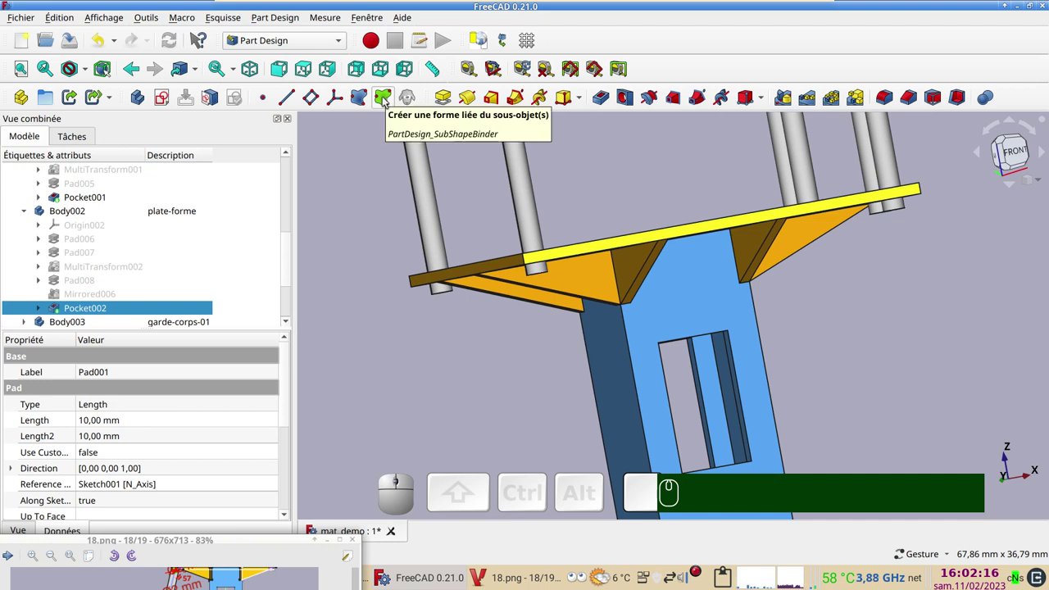
{"action": "left_click", "coordinate": [387, 100]}
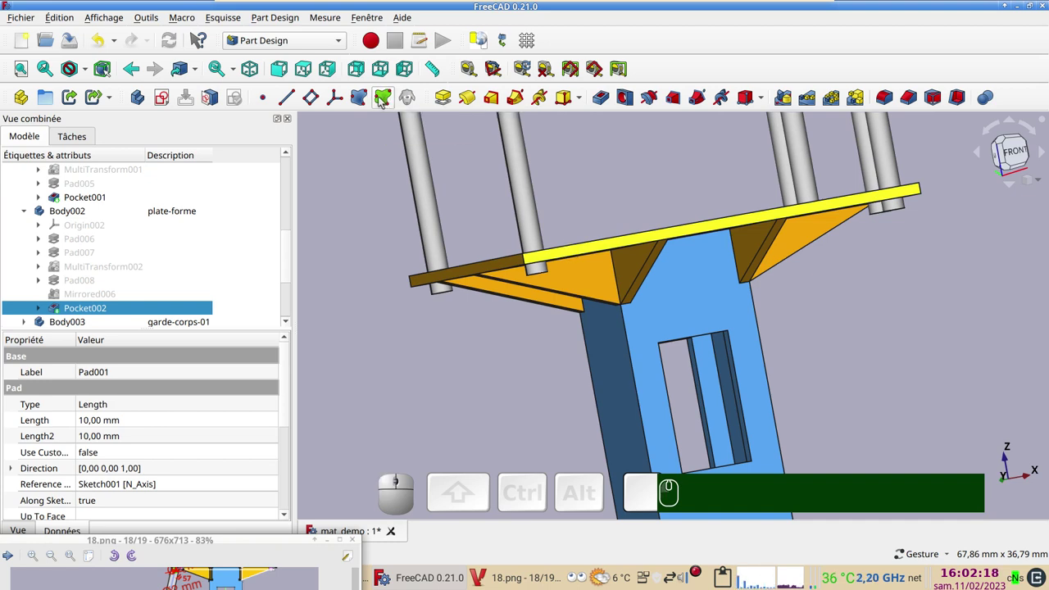
{"action": "scroll", "scroll_direction": "down", "scroll_amount": 3}
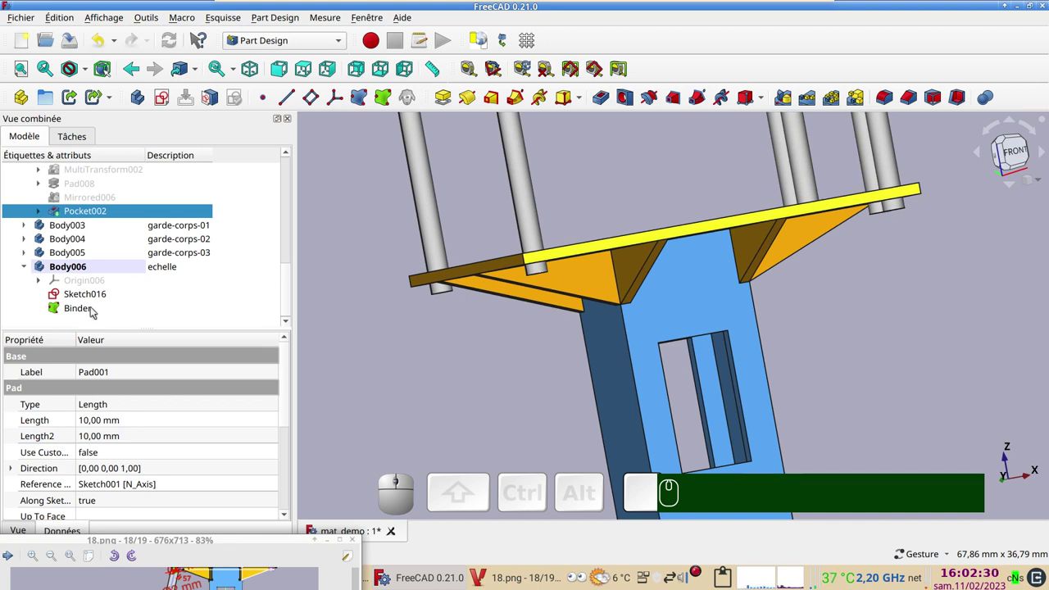
{"action": "scroll", "scroll_direction": "down", "scroll_amount": 3}
{"action": "left_click_drag", "start_coordinate": [444, 367], "coordinate": [455, 286]}
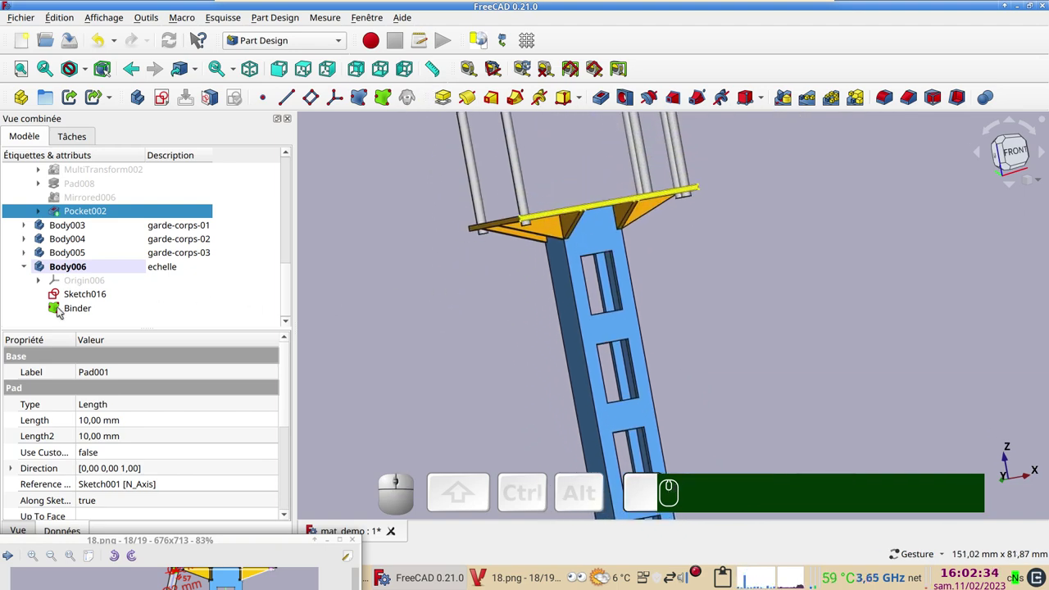
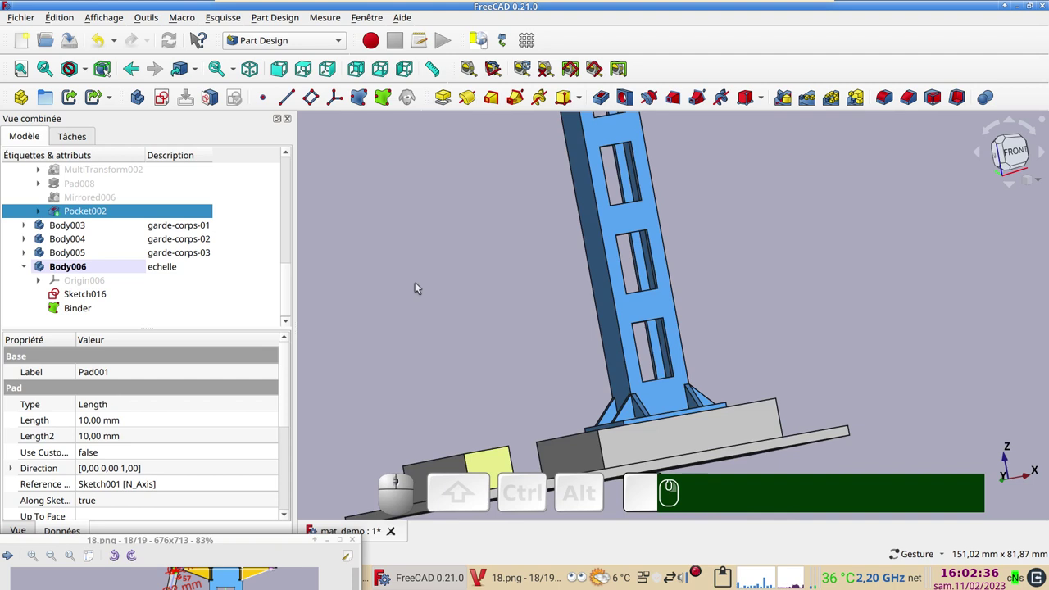
Step: Orbit to view the platform from above and select Pocket002 to hide it
{"action": "scroll", "scroll_direction": "down", "scroll_amount": 3}
{"action": "right_click", "coordinate": [420, 275]}
{"action": "left_click_drag", "start_coordinate": [681, 280], "coordinate": [685, 336]}
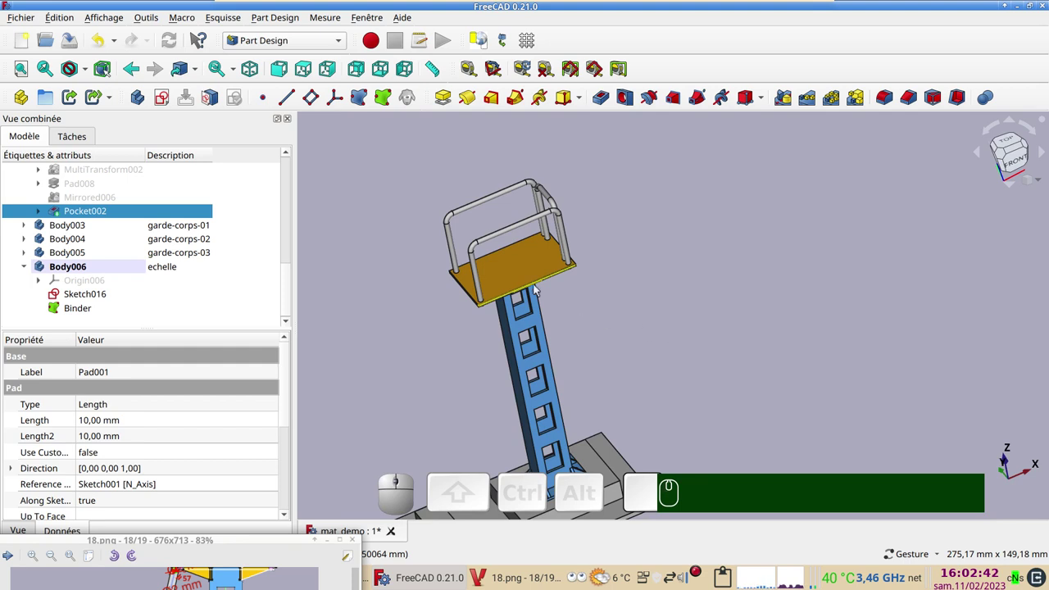
{"action": "left_click", "coordinate": [518, 275]}
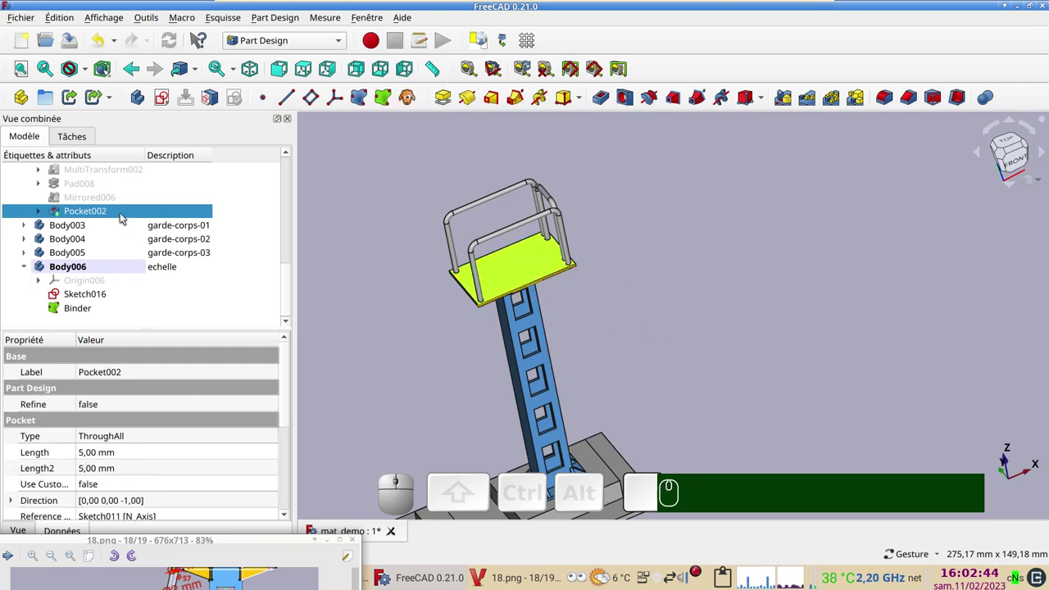
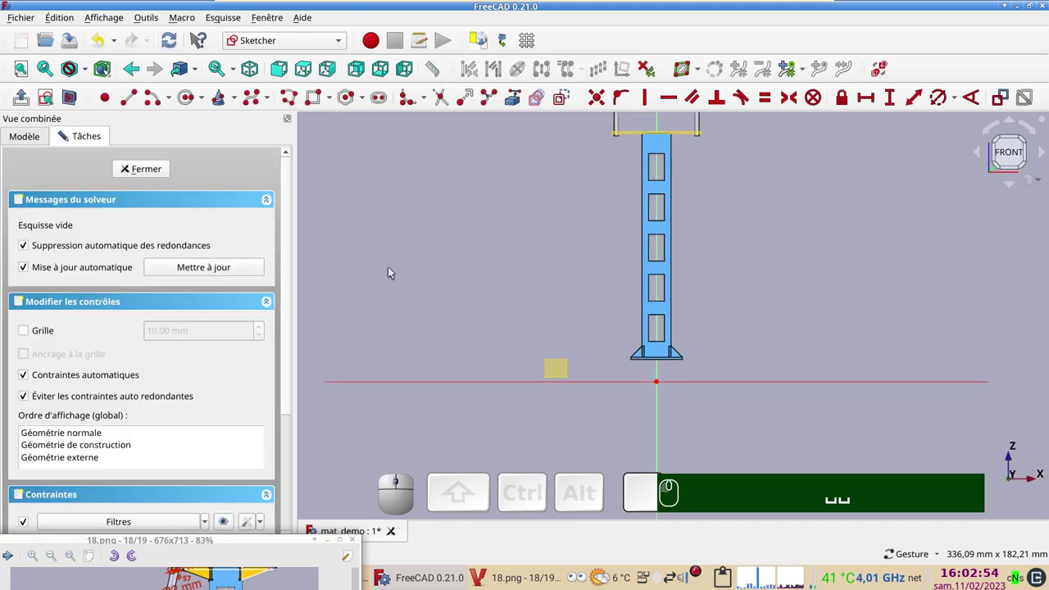
Step: Zoom and pan the reopened ladder sketch view onto the tower base
{"action": "scroll", "scroll_direction": "up", "scroll_amount": 3}
{"action": "left_click_drag", "start_coordinate": [582, 298], "coordinate": [511, 356]}
{"action": "scroll", "scroll_direction": "up", "scroll_amount": 3}
{"action": "left_click_drag", "start_coordinate": [527, 366], "coordinate": [533, 89]}
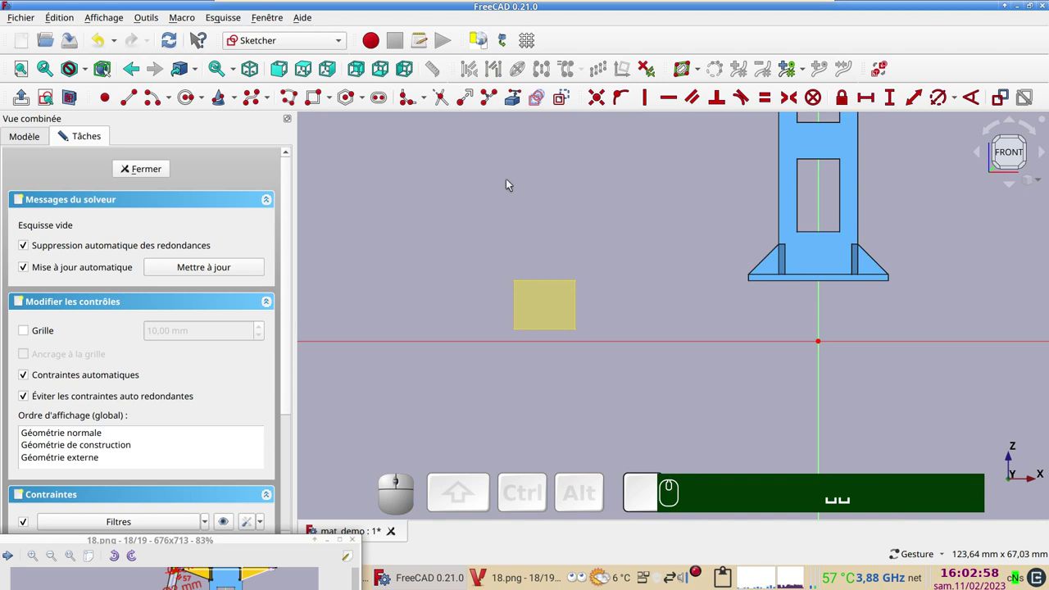
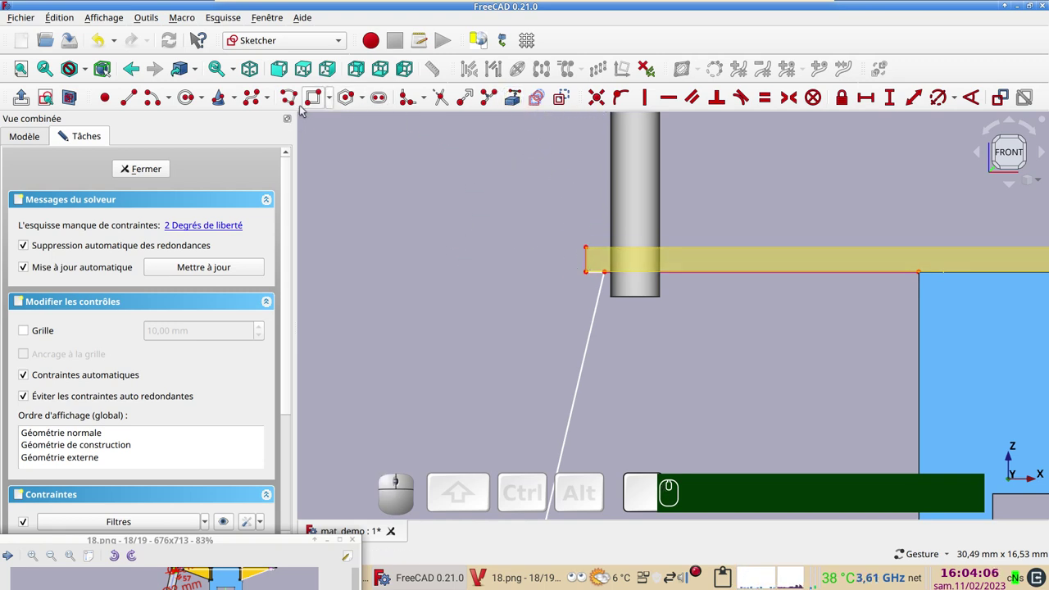
Step: Draw the second rail line from the platform edge and space the rail base ends 3 mm apart
{"action": "left_click", "coordinate": [295, 100]}
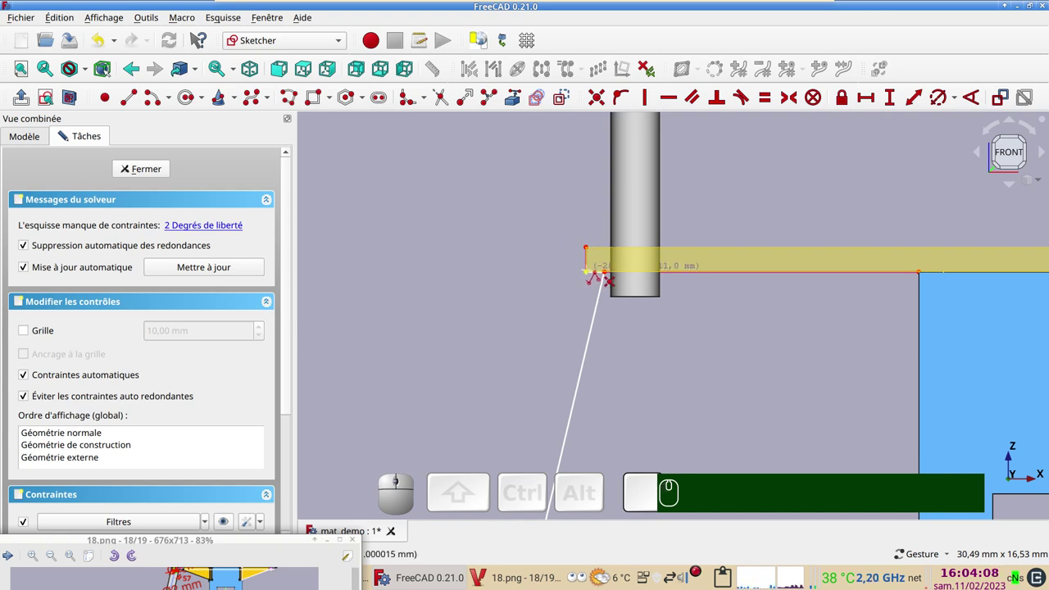
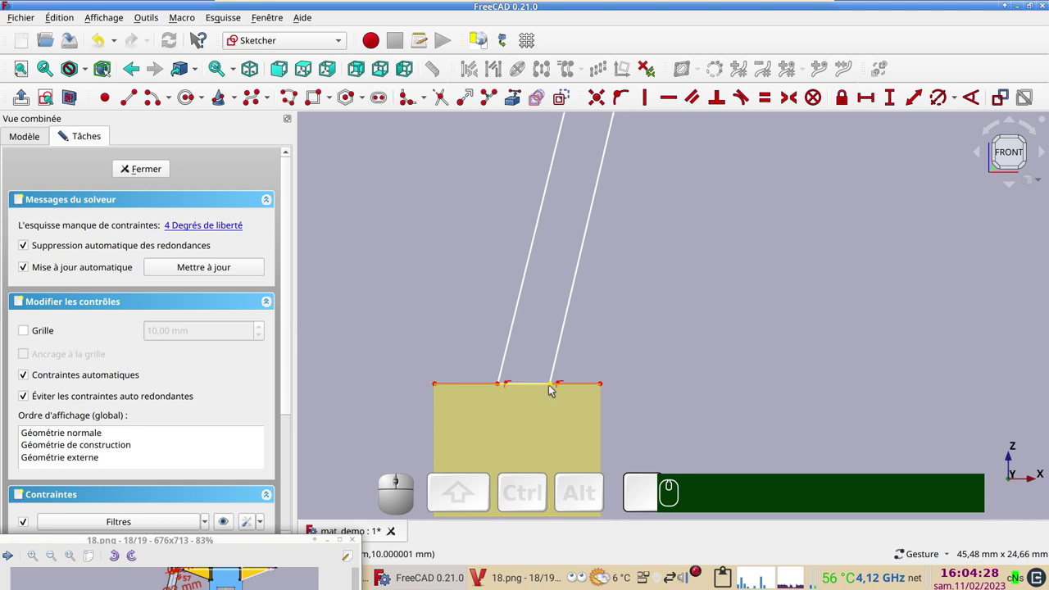
{"action": "left_click_drag", "start_coordinate": [553, 386], "coordinate": [696, 354]}
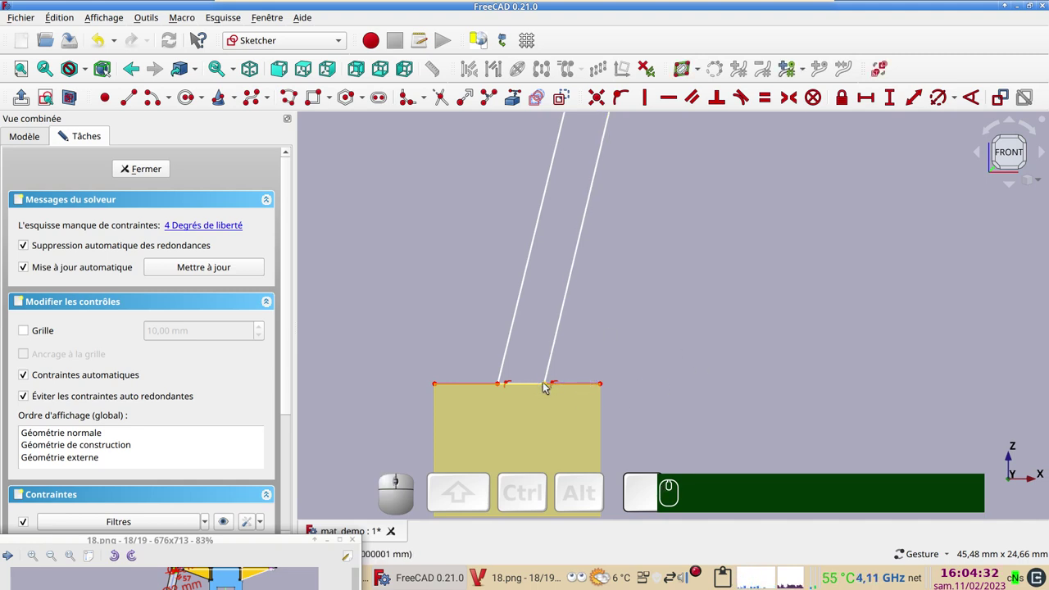
{"action": "left_click", "coordinate": [548, 385]}
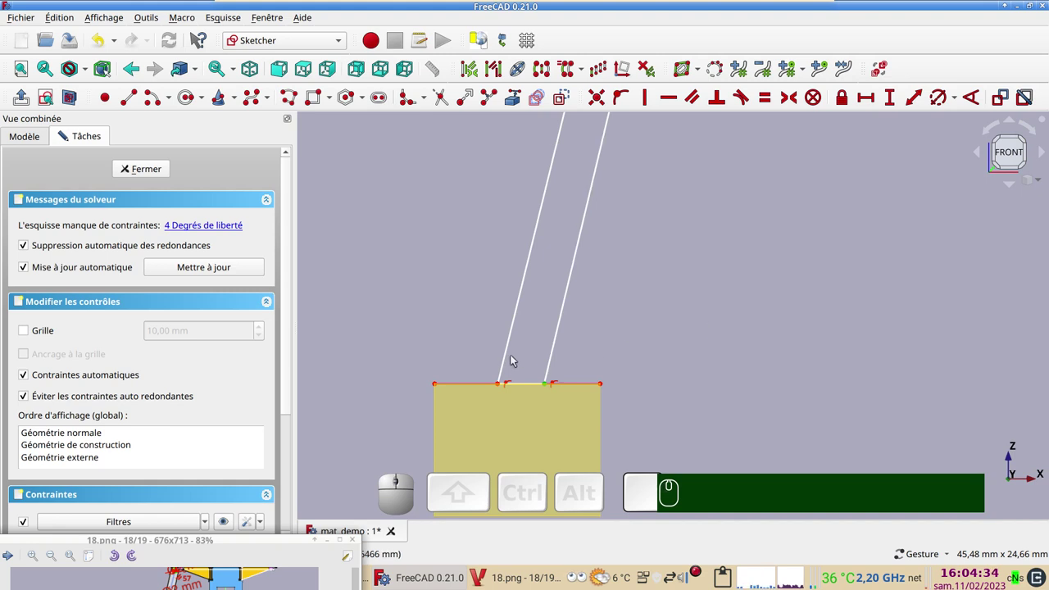
{"action": "left_click", "coordinate": [507, 360]}
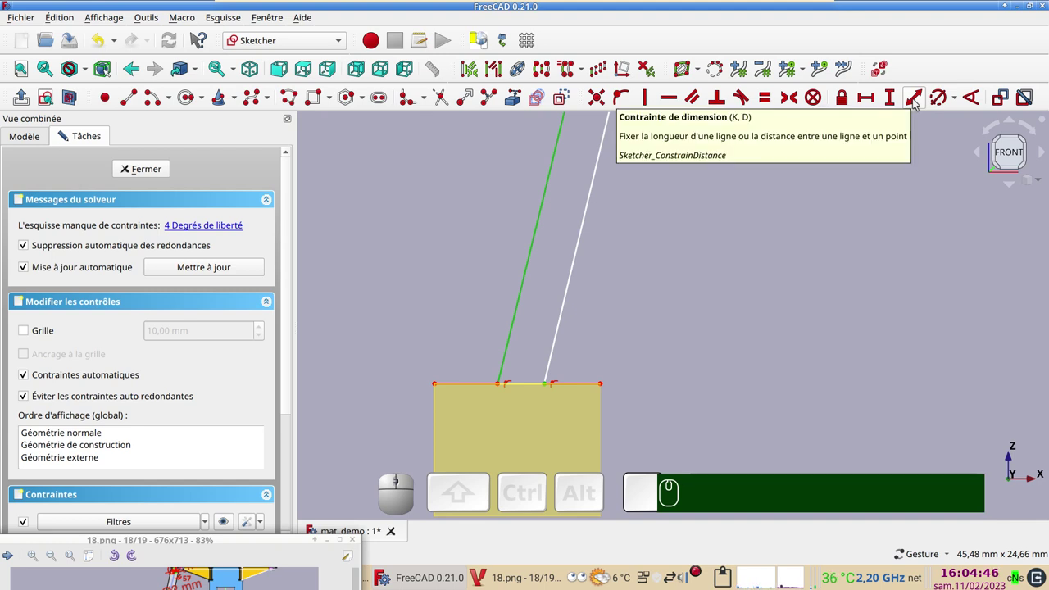
{"action": "left_click", "coordinate": [917, 102]}
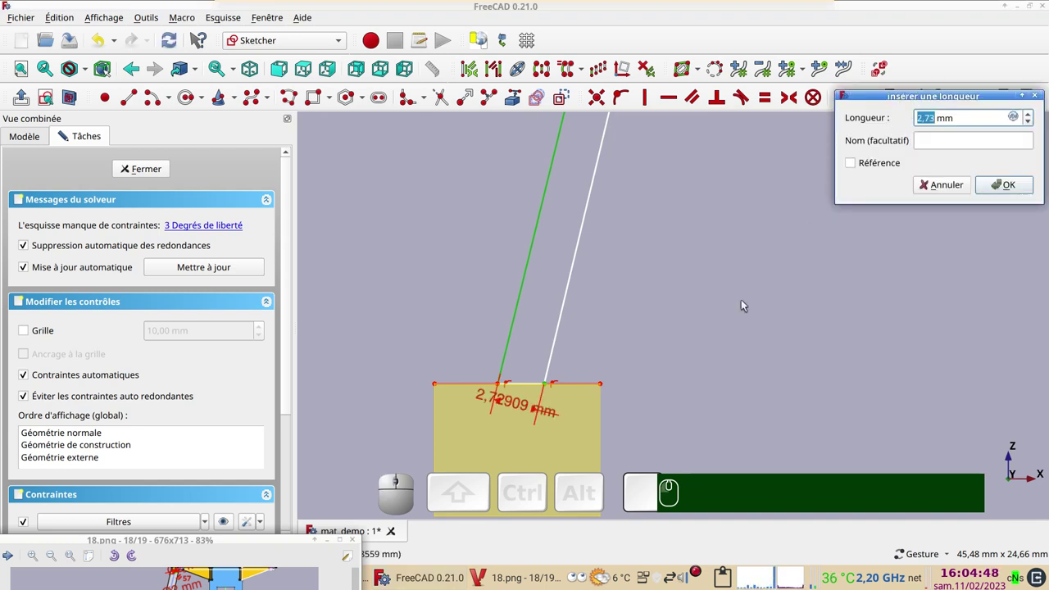
{"action": "key", "text": "KP_3"}
{"action": "key", "text": "KP_Enter"}
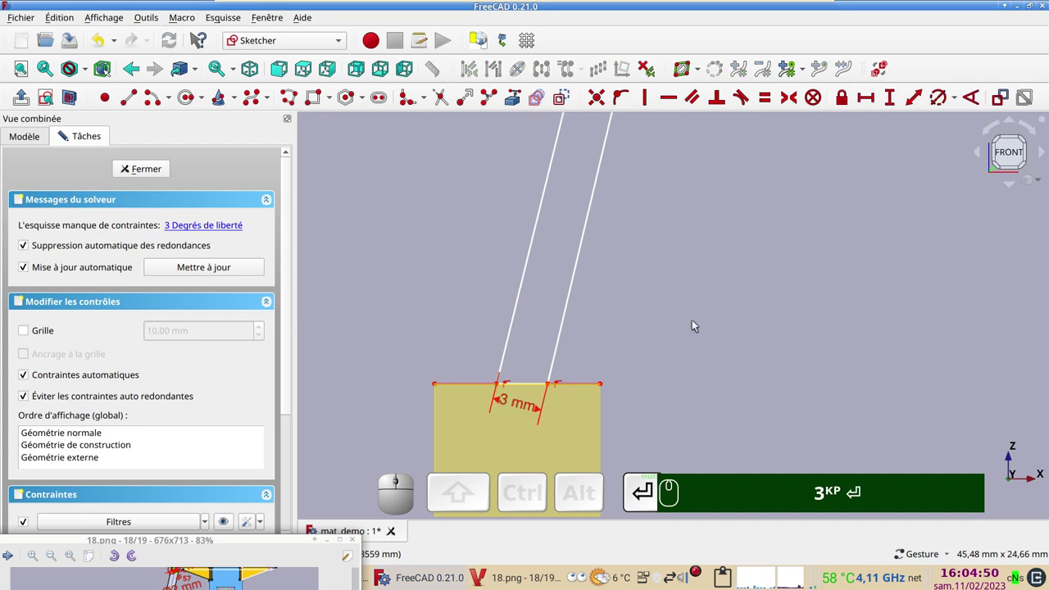
Step: Make the two inclined ladder rail lines parallel
{"action": "scroll", "scroll_direction": "down", "scroll_amount": 3}
{"action": "left_click_drag", "start_coordinate": [740, 248], "coordinate": [642, 434]}
{"action": "scroll", "scroll_direction": "up", "scroll_amount": 3}
{"action": "left_click", "coordinate": [505, 358]}
{"action": "left_click", "coordinate": [478, 346]}
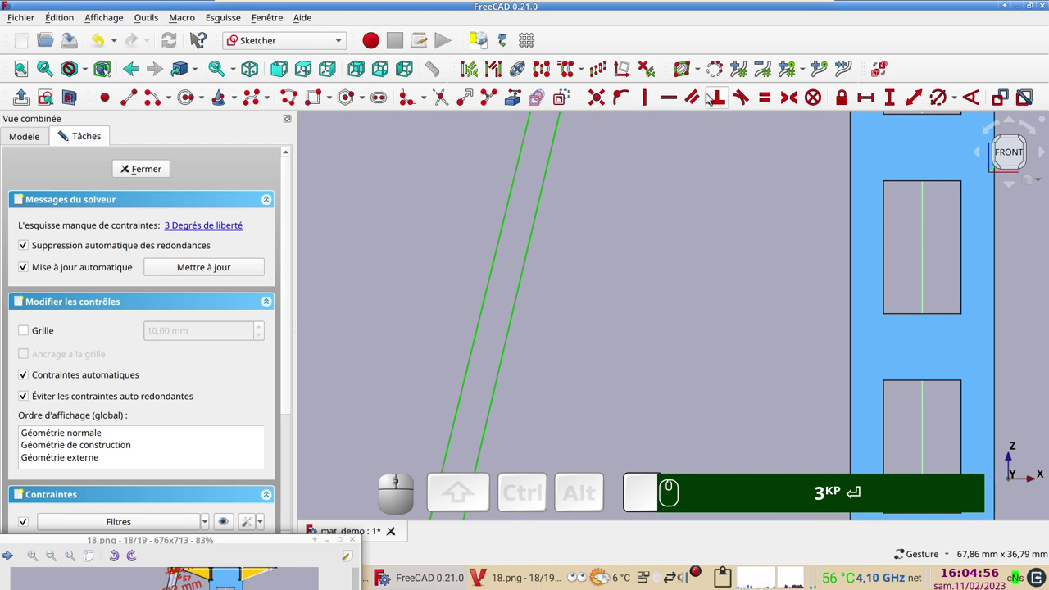
{"action": "key", "text": "p"}
{"action": "scroll", "scroll_direction": "down", "scroll_amount": 3}
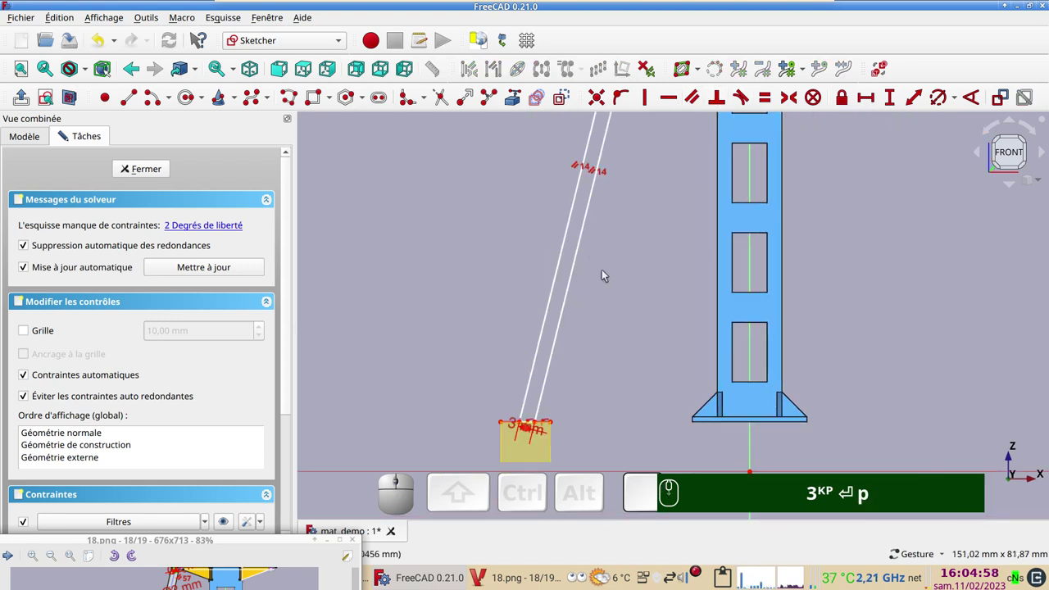
Step: Set a 3.5 mm horizontal distance between the right rail's bottom end and the base edge end
{"action": "scroll", "scroll_direction": "up", "scroll_amount": 3}
{"action": "left_click_drag", "start_coordinate": [631, 296], "coordinate": [564, 320]}
{"action": "scroll", "scroll_direction": "up", "scroll_amount": 3}
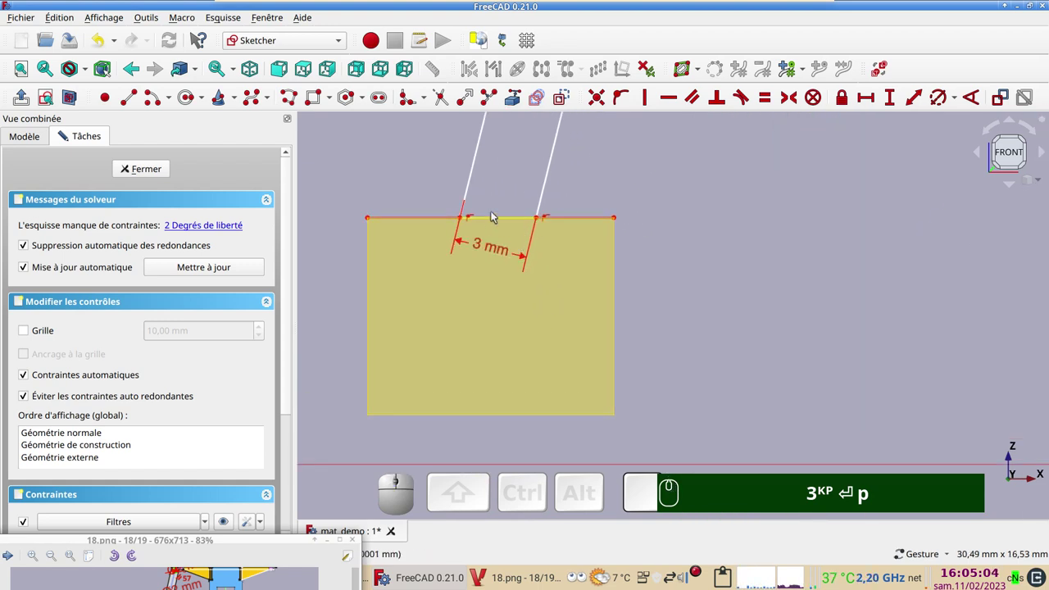
{"action": "left_click", "coordinate": [542, 220]}
{"action": "left_click", "coordinate": [620, 222]}
{"action": "left_click", "coordinate": [875, 98]}
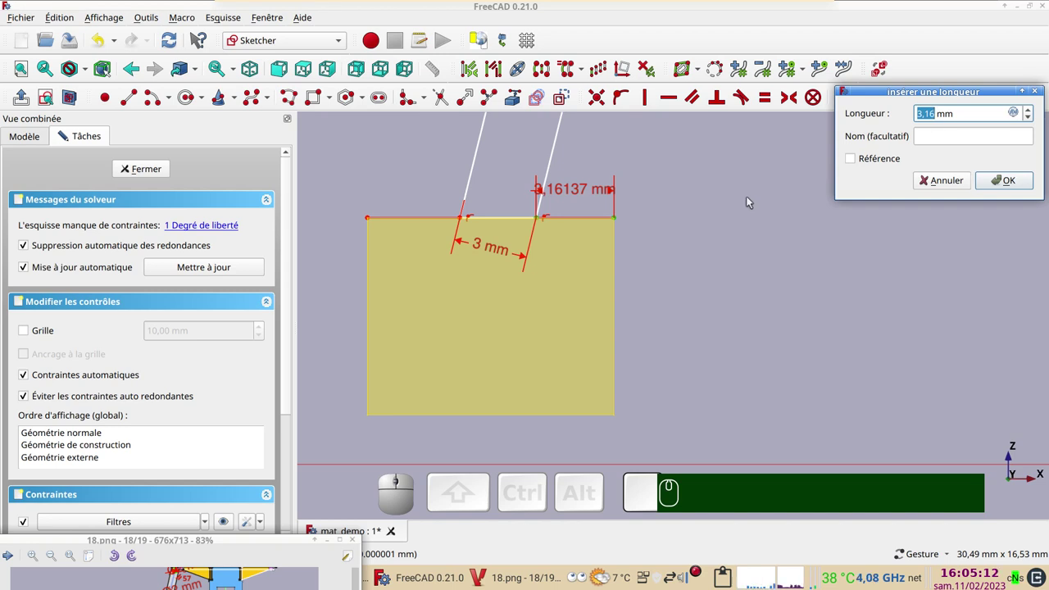
{"action": "key", "text": "KP_3"}
{"action": "key", "text": "KP_Decimal"}
{"action": "key", "text": "KP_5"}
{"action": "key", "text": "Return"}
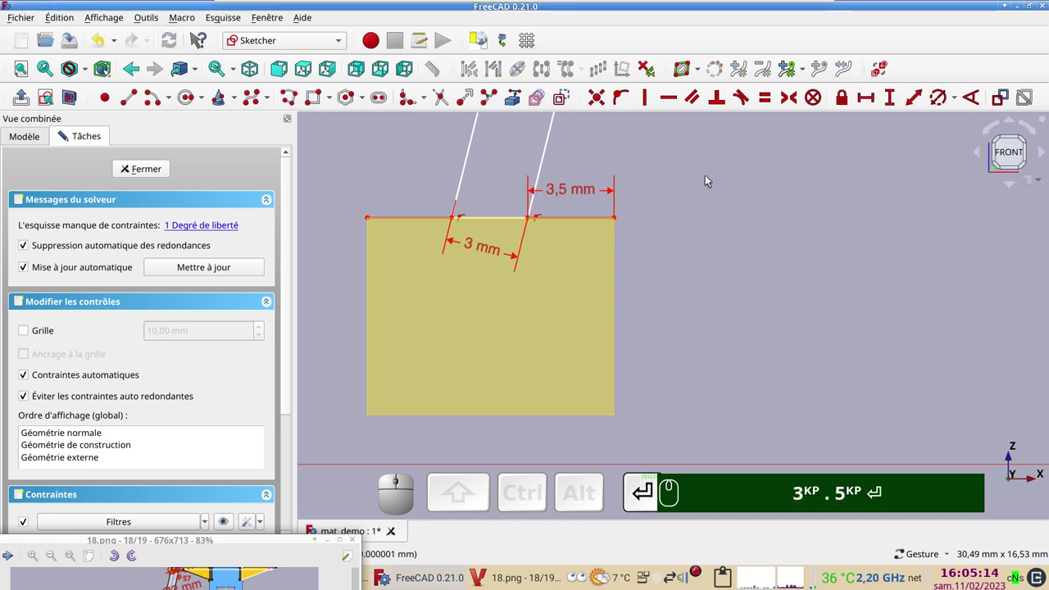
Step: Adjust the upper rail ends under the platform edge with a 3.5 value
{"action": "scroll", "scroll_direction": "down", "scroll_amount": 3}
{"action": "left_click_drag", "start_coordinate": [716, 182], "coordinate": [559, 335]}
{"action": "middle_click", "coordinate": [524, 452]}
{"action": "middle_click", "coordinate": [589, 229]}
{"action": "middle_click", "coordinate": [519, 198]}
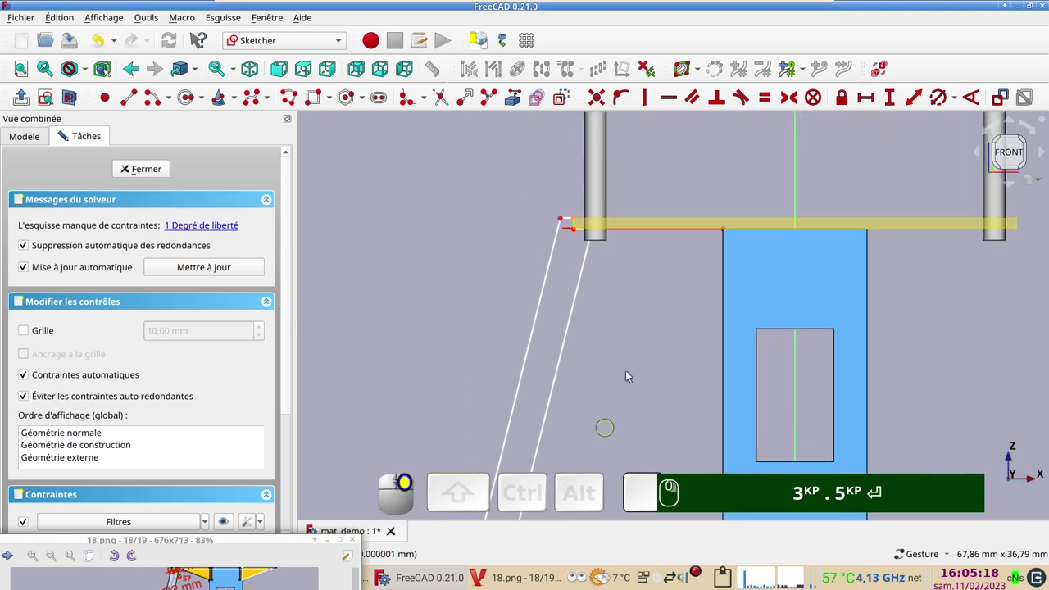
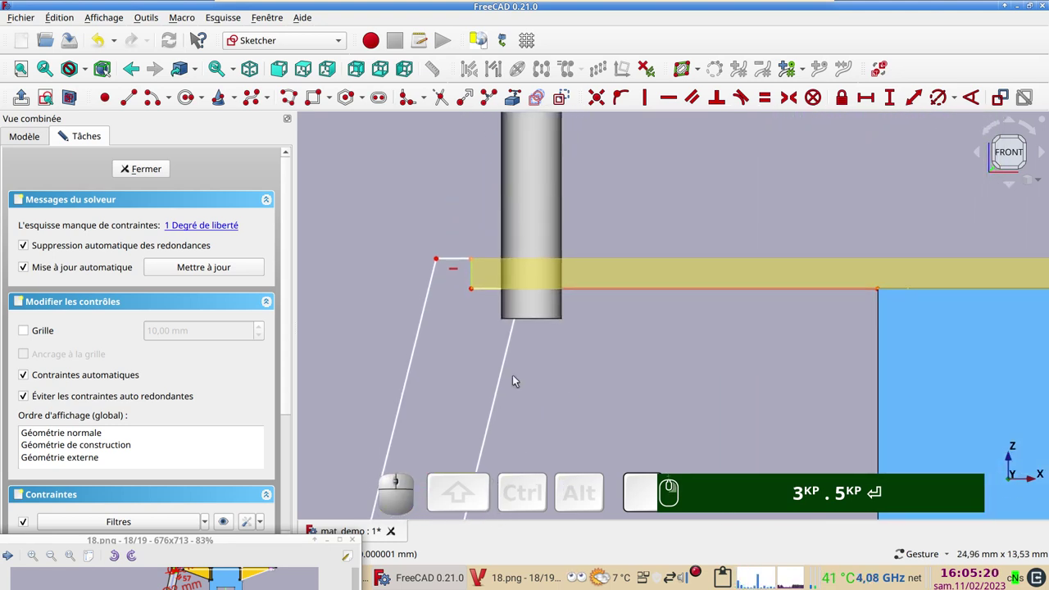
{"action": "left_click_drag", "start_coordinate": [507, 375], "coordinate": [480, 364]}
{"action": "key", "text": "KP_3"}
{"action": "type", "text": "."}
{"action": "key", "text": "KP_5"}
{"action": "key", "text": "Return"}
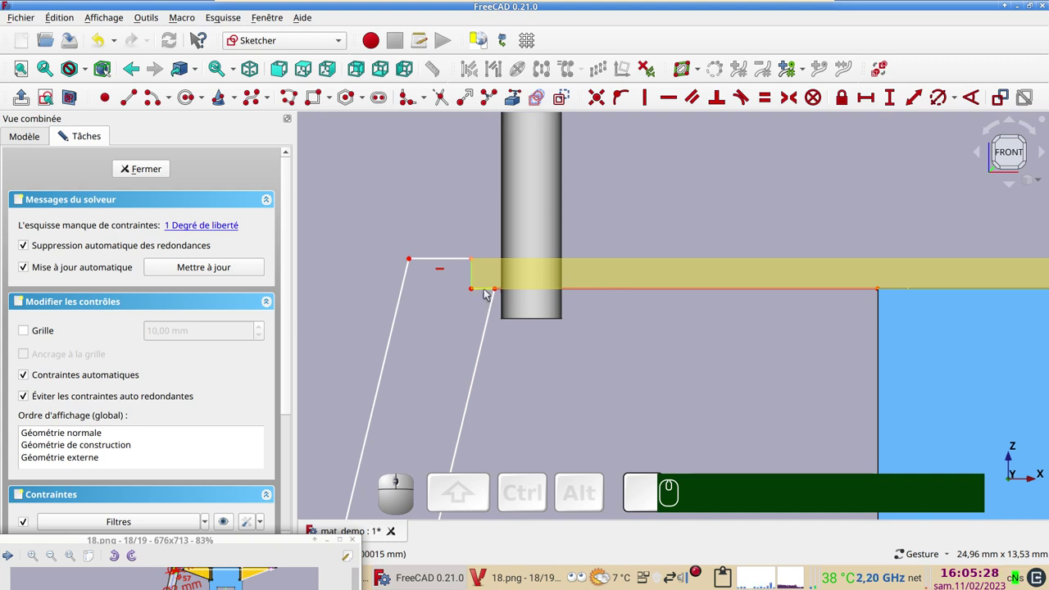
Step: Add a 1 mm distance at the right rail's top, fully constraining the ladder sketch
{"action": "left_click", "coordinate": [489, 292]}
{"action": "left_click", "coordinate": [866, 97]}
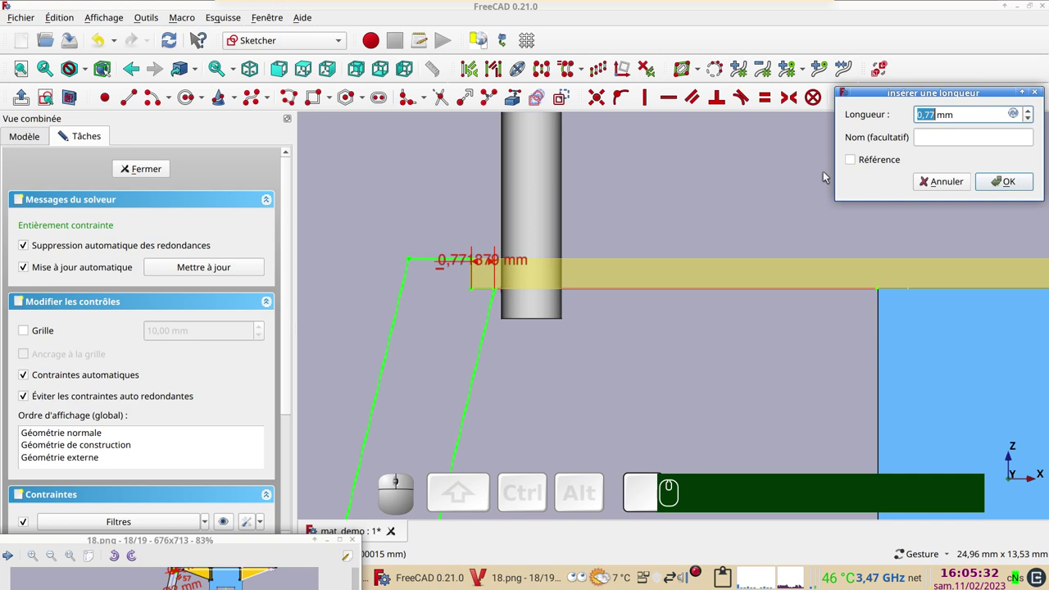
{"action": "key", "text": "KP_1"}
{"action": "key", "text": "Return"}
{"action": "scroll", "scroll_direction": "down", "scroll_amount": 3}
{"action": "left_click_drag", "start_coordinate": [590, 376], "coordinate": [665, 222]}
{"action": "scroll", "scroll_direction": "down", "scroll_amount": 3}
{"action": "left_click_drag", "start_coordinate": [634, 367], "coordinate": [635, 135]}
{"action": "left_click_drag", "start_coordinate": [616, 356], "coordinate": [631, 177]}
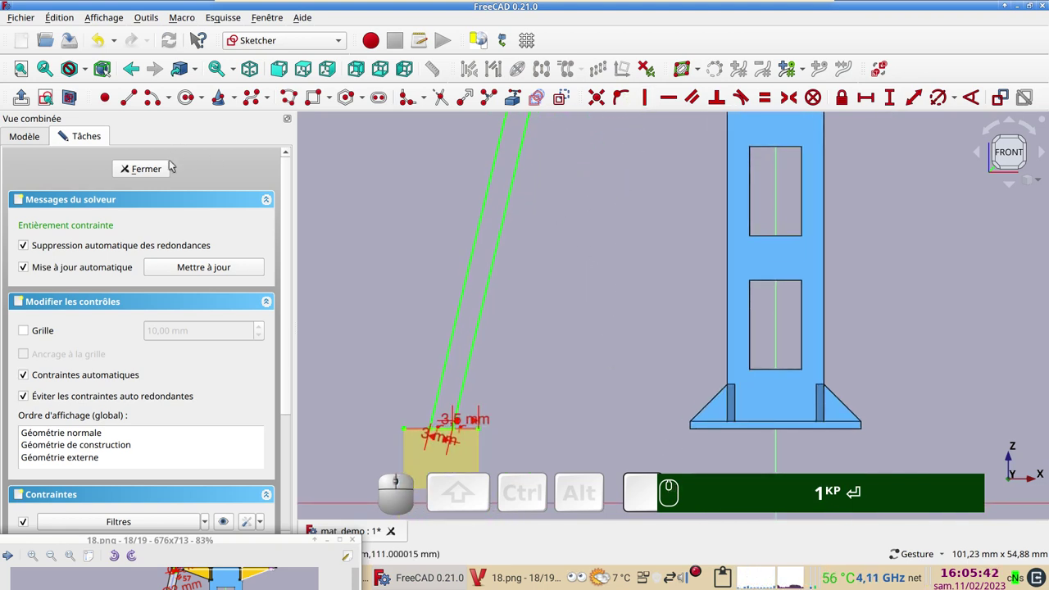
Step: Close the rail sketch and pad it 1 mm into the solid Pad009 ladder rail
{"action": "left_click", "coordinate": [163, 171]}
{"action": "left_click_drag", "start_coordinate": [410, 251], "coordinate": [449, 230]}
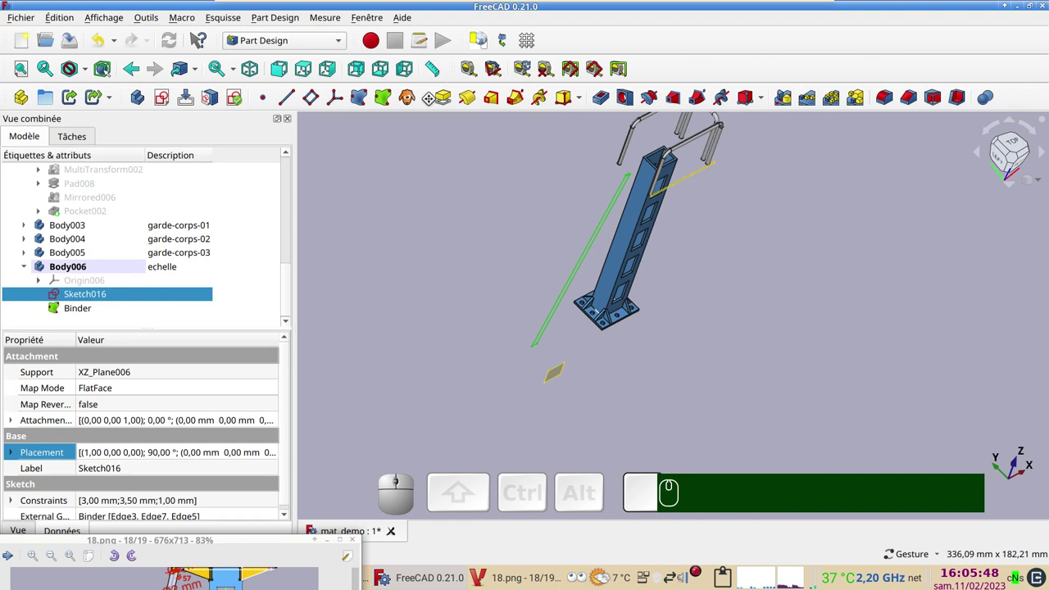
{"action": "left_click", "coordinate": [450, 102]}
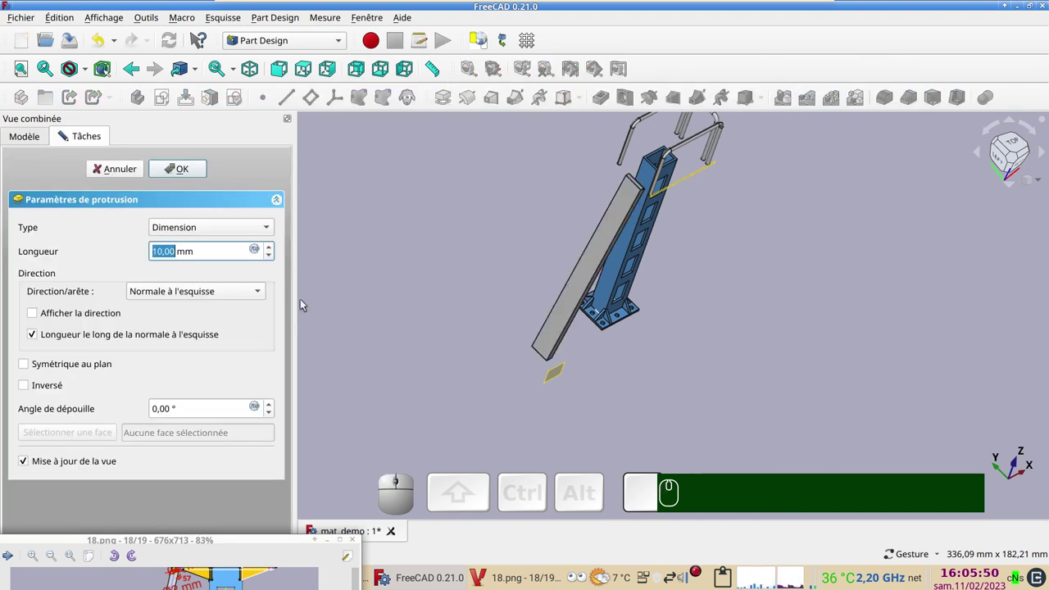
{"action": "key", "text": "KP_1"}
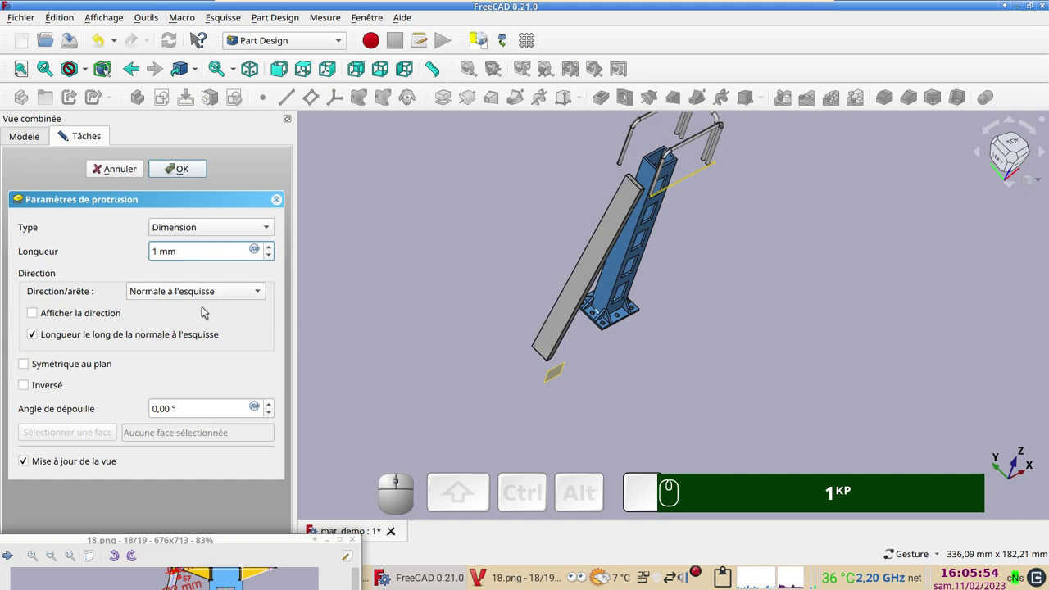
{"action": "left_click", "coordinate": [191, 173]}
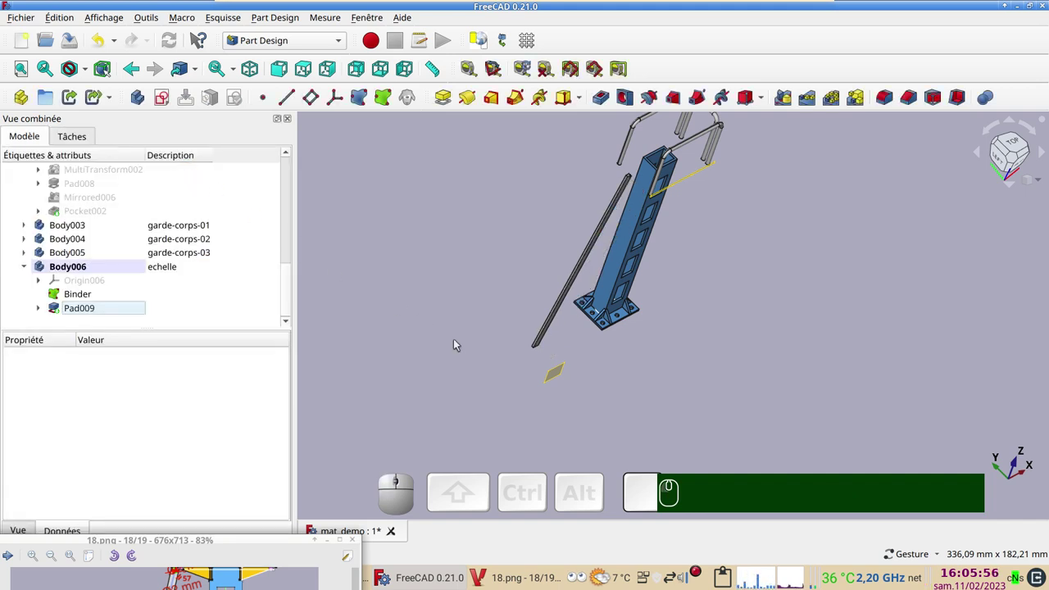
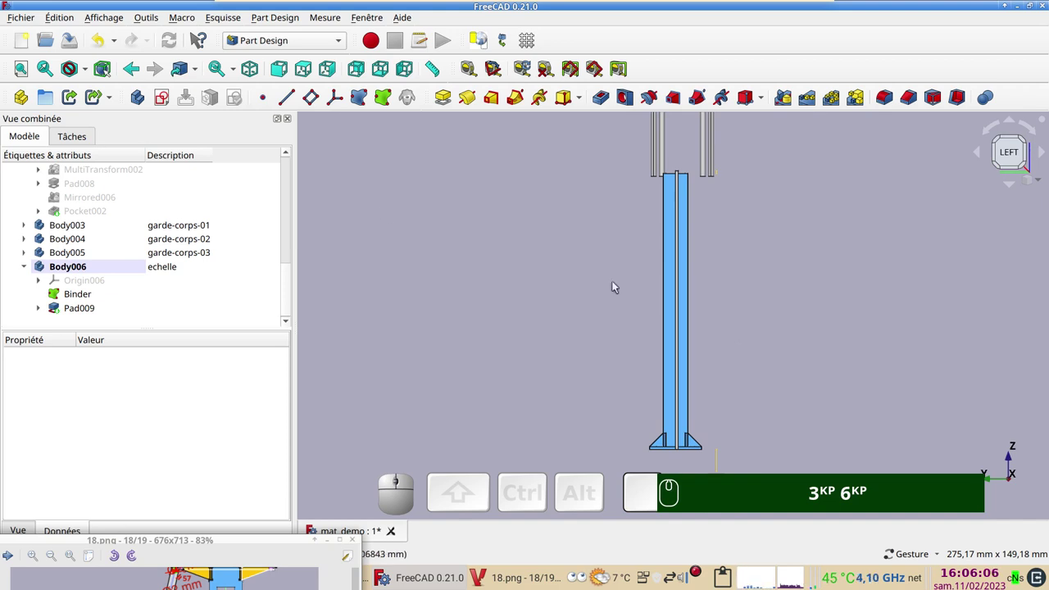
Step: Select Sketch016 inside Body006 > Pad009 of the ladder and pick its Attachment Offset property
{"action": "left_click", "coordinate": [108, 216]}
{"action": "key", "text": "space"}
{"action": "scroll", "scroll_direction": "up", "scroll_amount": 3}
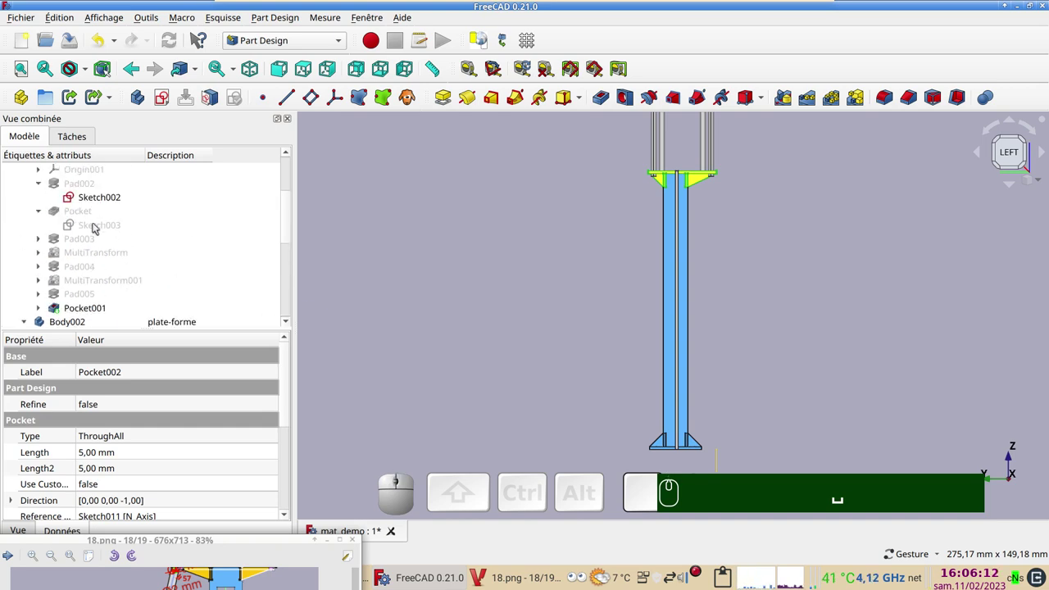
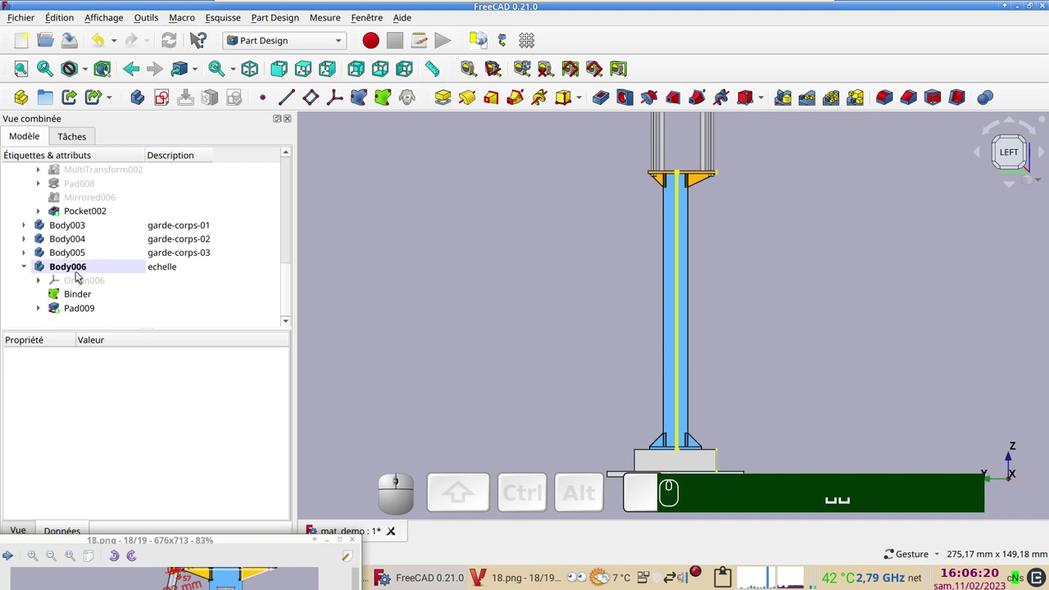
{"action": "left_click", "coordinate": [80, 271]}
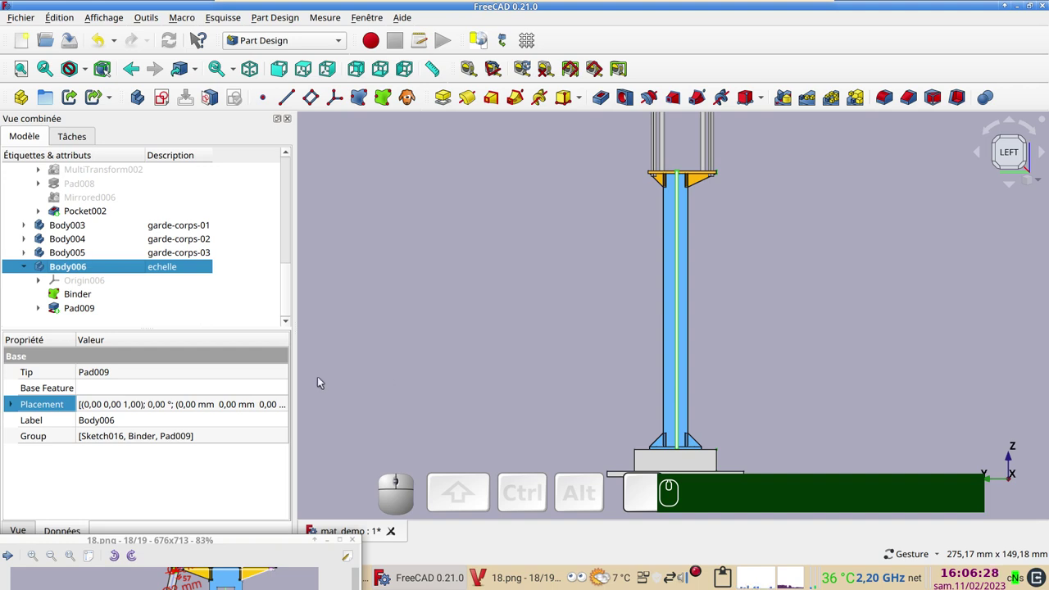
{"action": "left_click", "coordinate": [41, 308]}
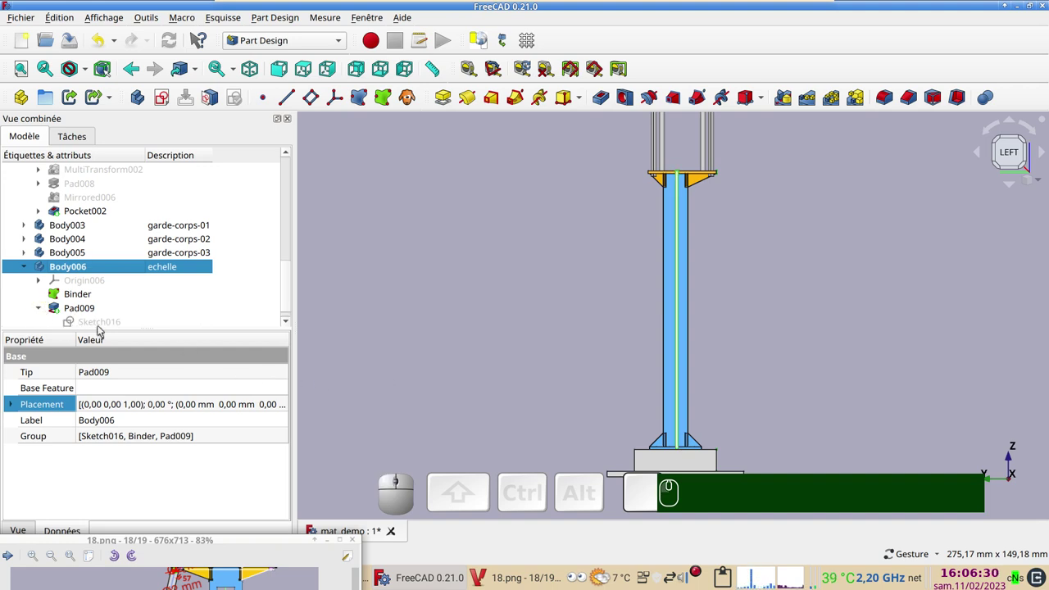
{"action": "left_click", "coordinate": [102, 328]}
{"action": "key", "text": "space"}
{"action": "key", "text": "space"}
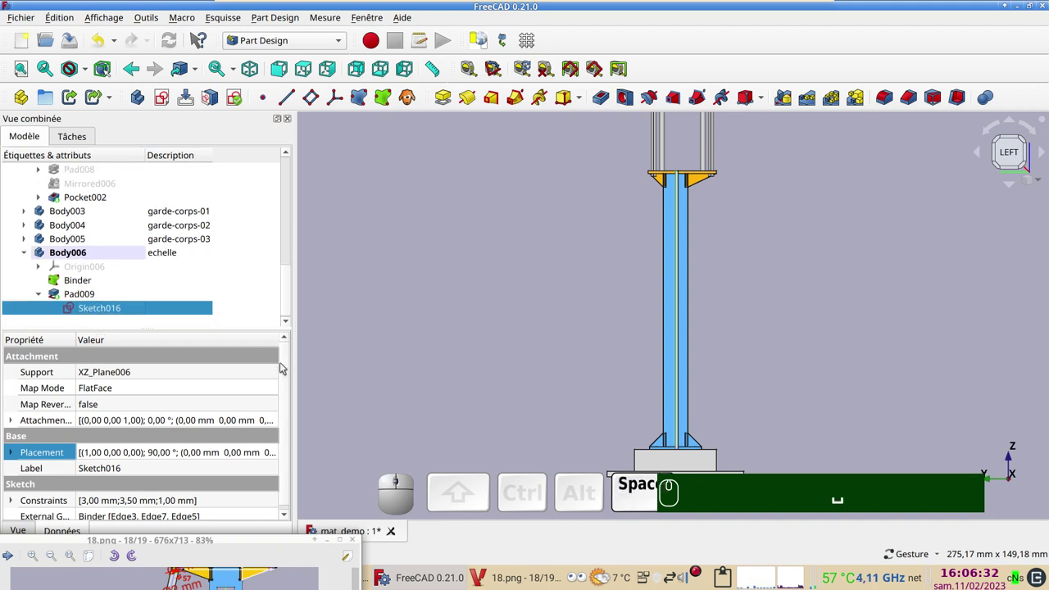
{"action": "left_click", "coordinate": [278, 424]}
Step: Set Sketch016's attachment offset Translation Z to -6 mm and confirm the placement
{"action": "left_click", "coordinate": [277, 423]}
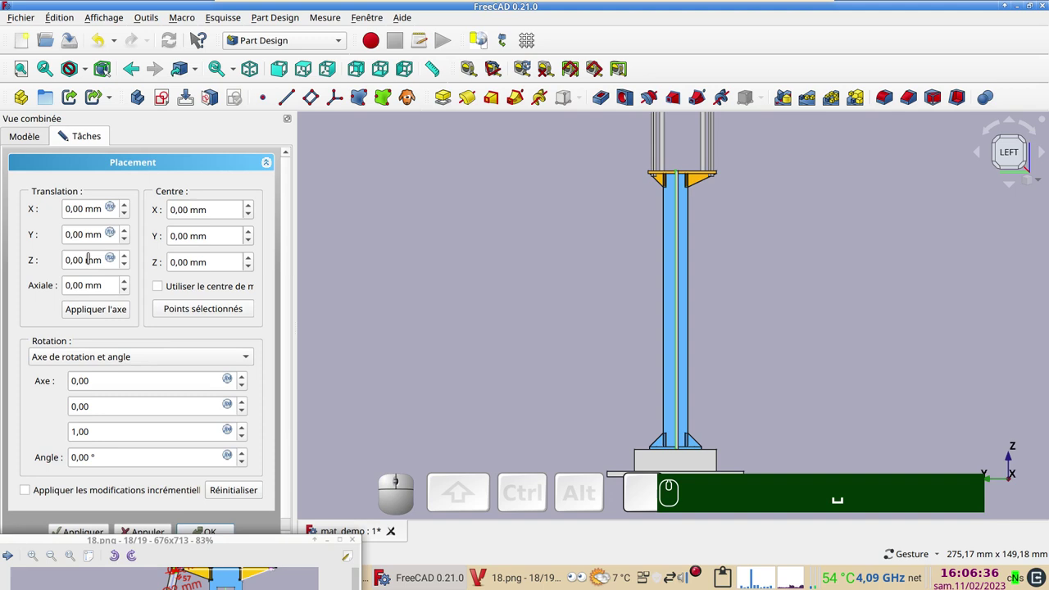
{"action": "scroll", "scroll_direction": "down", "scroll_amount": 3}
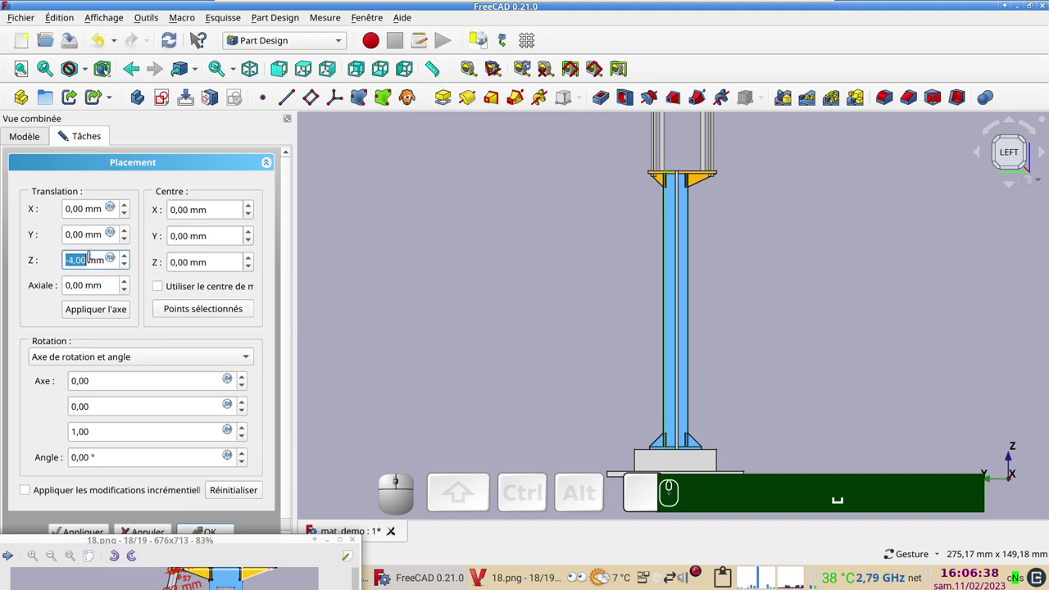
{"action": "scroll", "scroll_direction": "up", "scroll_amount": 3}
{"action": "left_click_drag", "start_coordinate": [685, 240], "coordinate": [517, 395]}
{"action": "scroll", "scroll_direction": "up", "scroll_amount": 3}
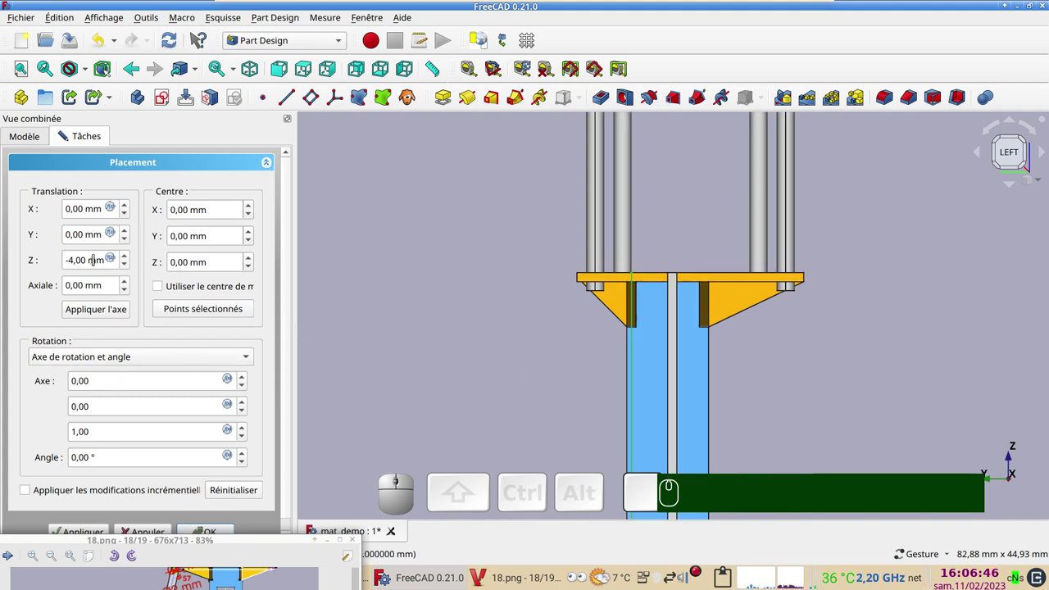
{"action": "scroll", "scroll_direction": "up", "scroll_amount": 3}
{"action": "scroll", "scroll_direction": "down", "scroll_amount": 3}
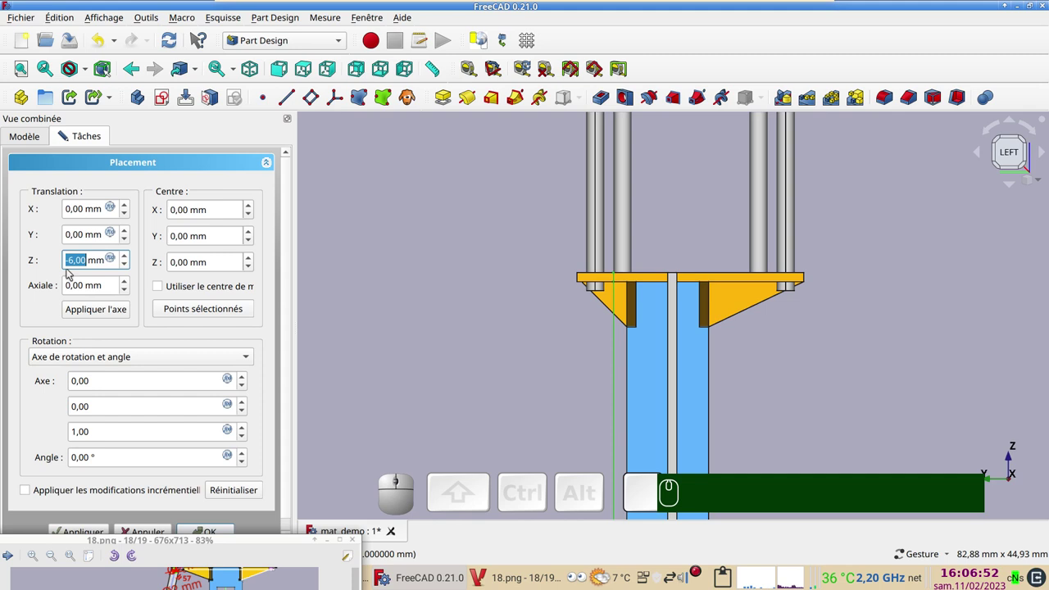
{"action": "left_click_drag", "start_coordinate": [290, 475], "coordinate": [245, 519]}
{"action": "left_click", "coordinate": [220, 519]}
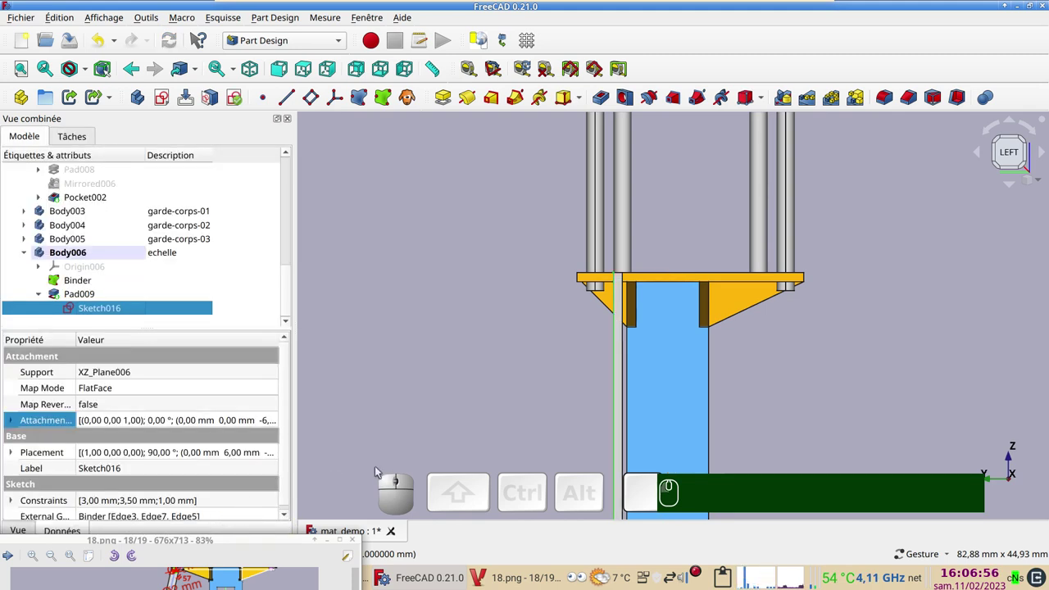
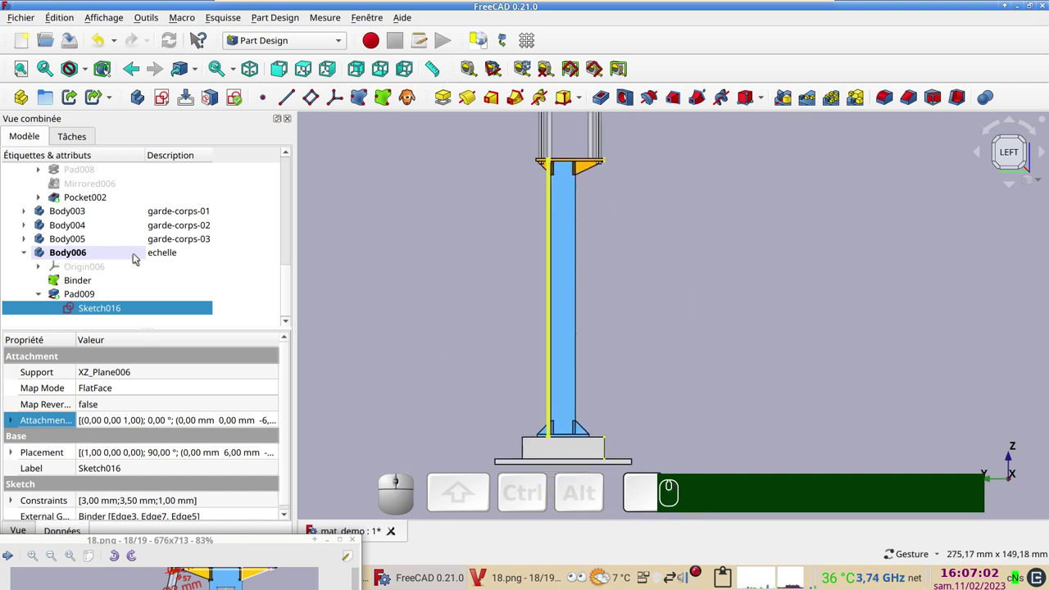
Step: Create a new empty sketch on the ladder body's XZ plane beside the rail's foot
{"action": "left_click_drag", "start_coordinate": [724, 312], "coordinate": [216, 143]}
{"action": "left_click", "coordinate": [165, 101]}
{"action": "scroll", "scroll_direction": "down", "scroll_amount": 3}
{"action": "left_click_drag", "start_coordinate": [817, 361], "coordinate": [508, 231]}
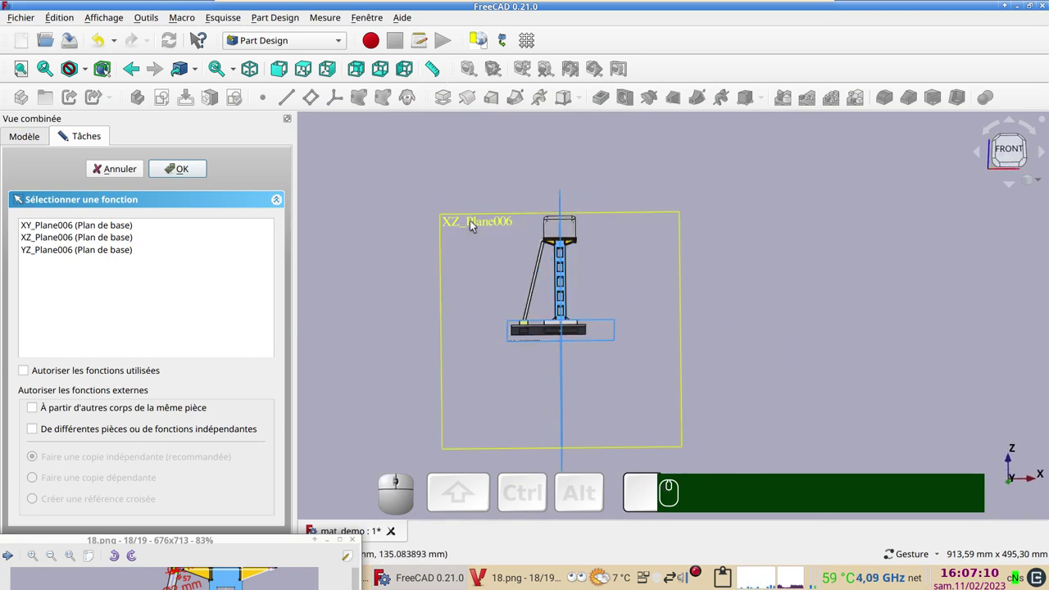
{"action": "left_click", "coordinate": [475, 223]}
{"action": "scroll", "scroll_direction": "up", "scroll_amount": 3}
{"action": "left_click_drag", "start_coordinate": [585, 308], "coordinate": [396, 274]}
{"action": "scroll", "scroll_direction": "down", "scroll_amount": 3}
{"action": "left_click_drag", "start_coordinate": [469, 292], "coordinate": [435, 283]}
{"action": "scroll", "scroll_direction": "up", "scroll_amount": 3}
{"action": "left_click_drag", "start_coordinate": [535, 378], "coordinate": [484, 251]}
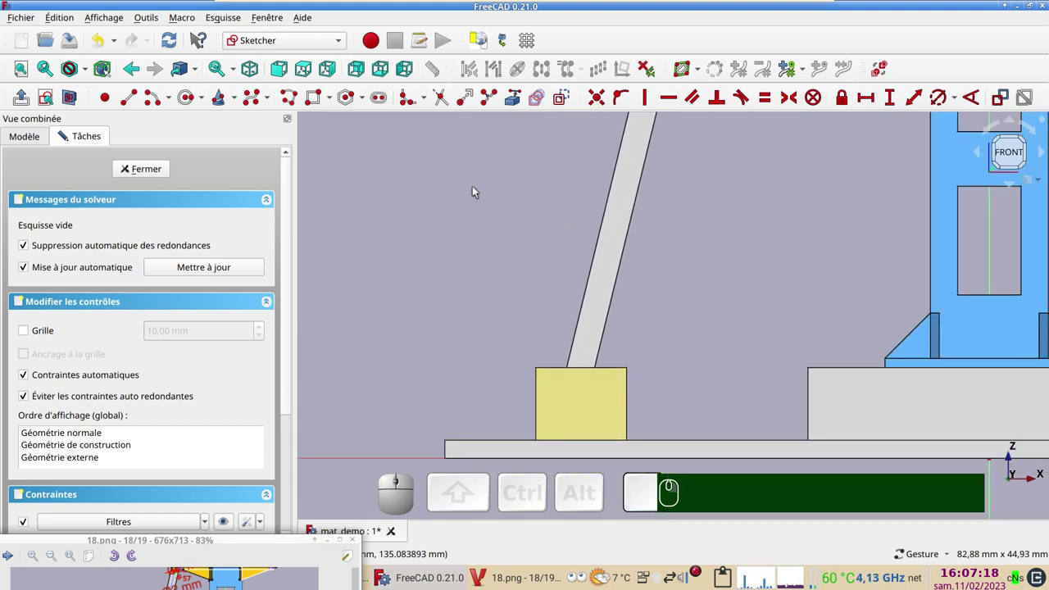
Step: Reference both rail edges as external geometry and draw a line between them from the block top
{"action": "left_click", "coordinate": [513, 100]}
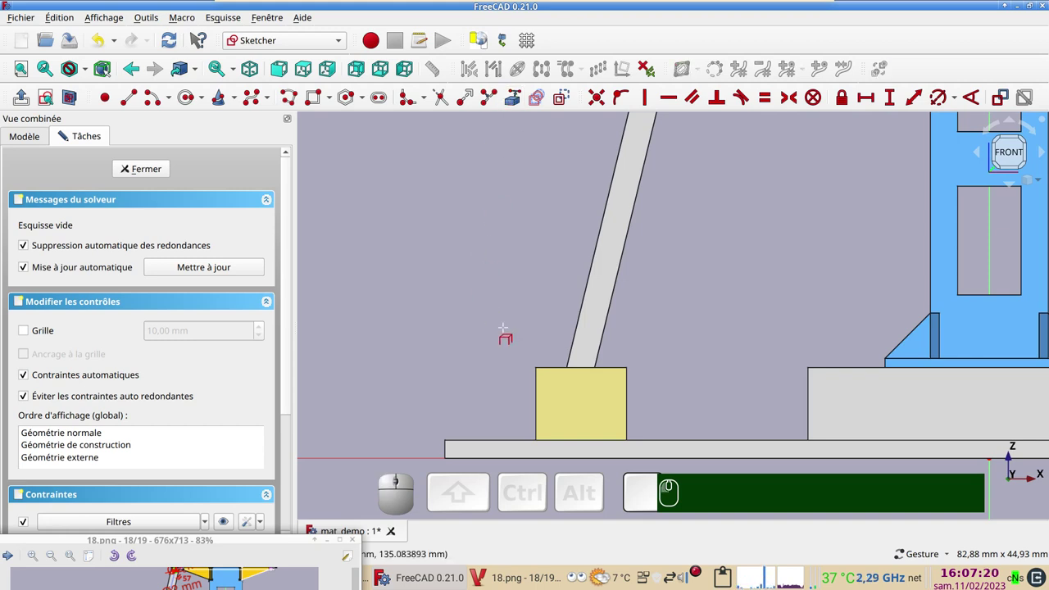
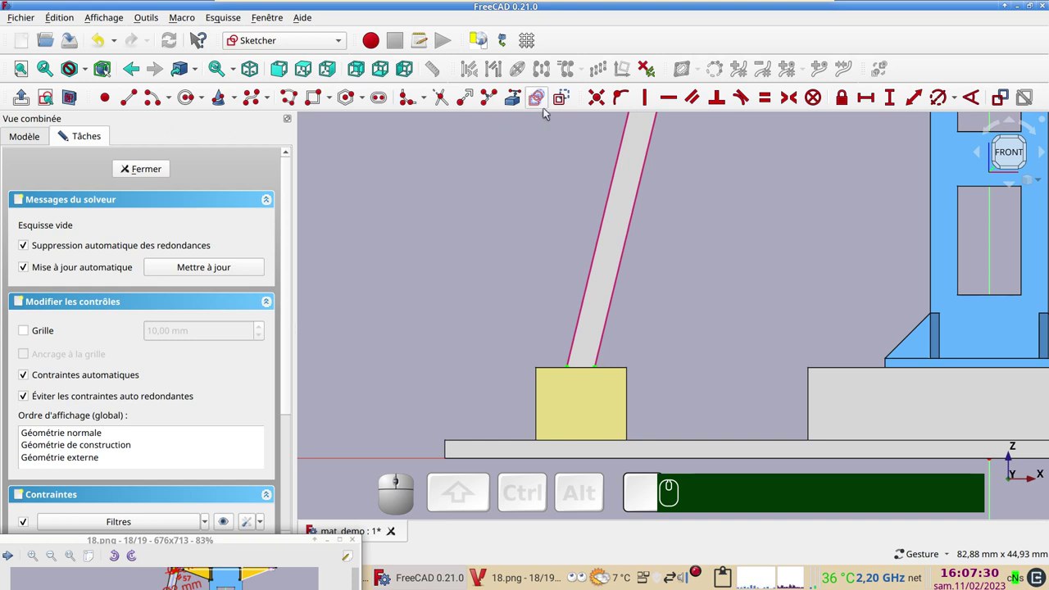
{"action": "left_click", "coordinate": [571, 102]}
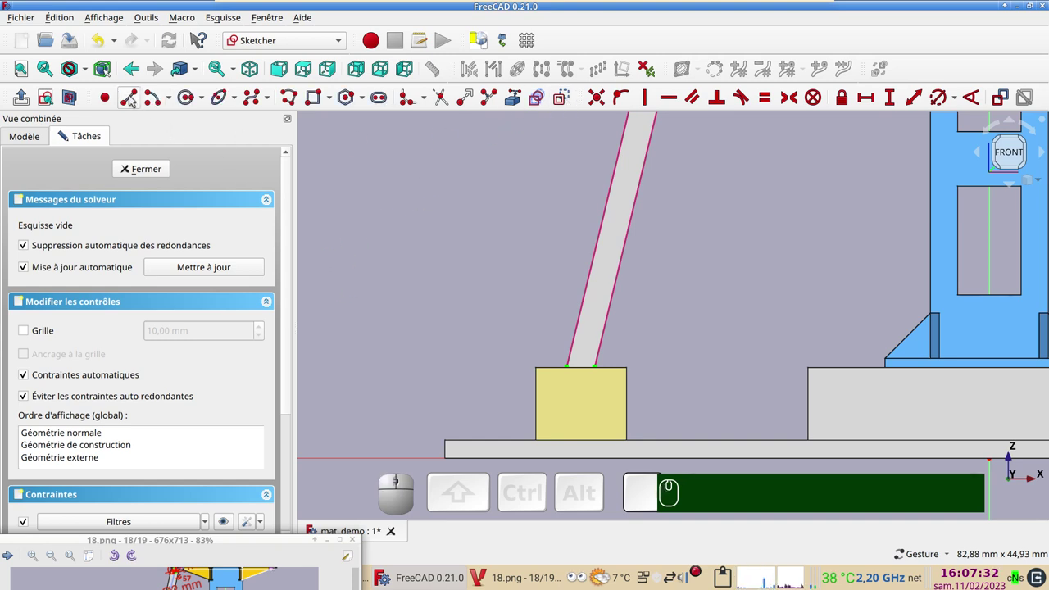
{"action": "left_click", "coordinate": [130, 99]}
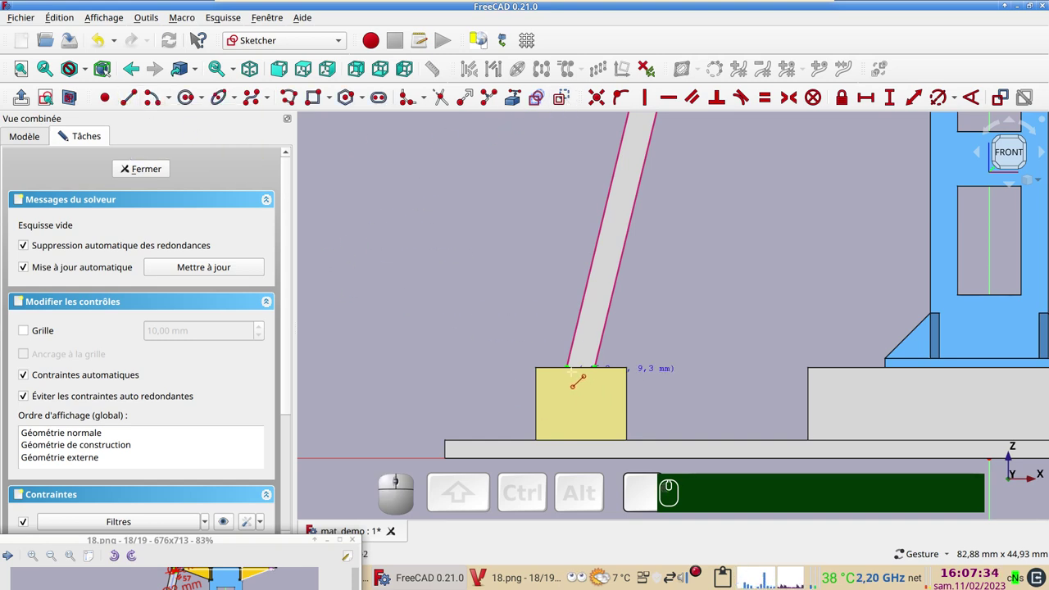
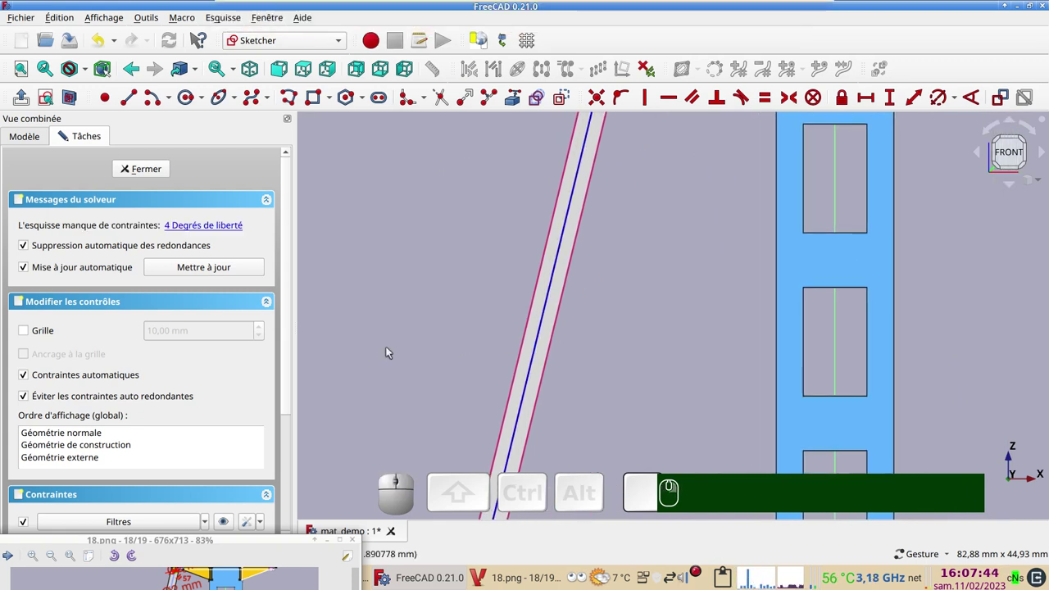
{"action": "right_click", "coordinate": [405, 380]}
{"action": "right_click", "coordinate": [497, 391]}
{"action": "scroll", "scroll_direction": "up", "scroll_amount": 3}
{"action": "right_click", "coordinate": [590, 363]}
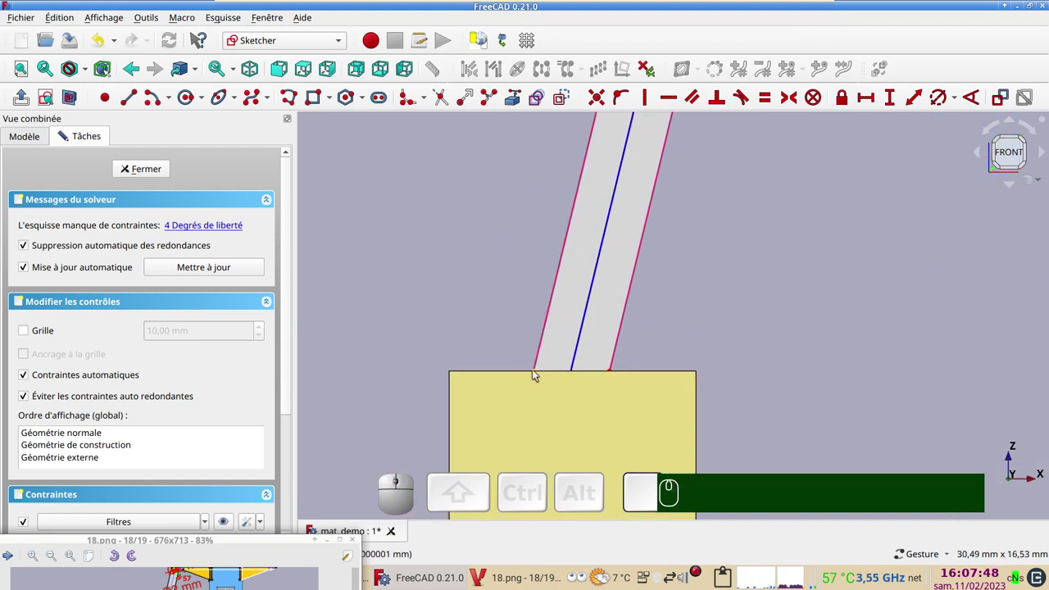
Step: Select the lower ends of both rail edges and of the centre line for constraining
{"action": "left_click", "coordinate": [538, 373]}
{"action": "left_click", "coordinate": [616, 372]}
{"action": "left_click", "coordinate": [79, 104]}
{"action": "left_click", "coordinate": [575, 376]}
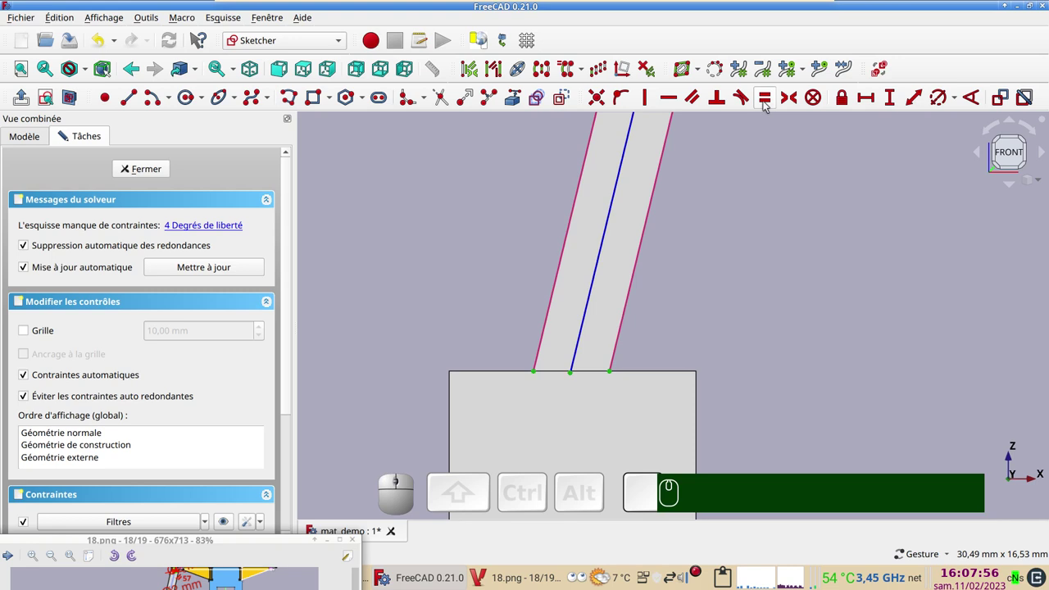
Step: Make the bottom end symmetric between the rails, then fix the top end with point-on-object and Horizontal
{"action": "key", "text": "s"}
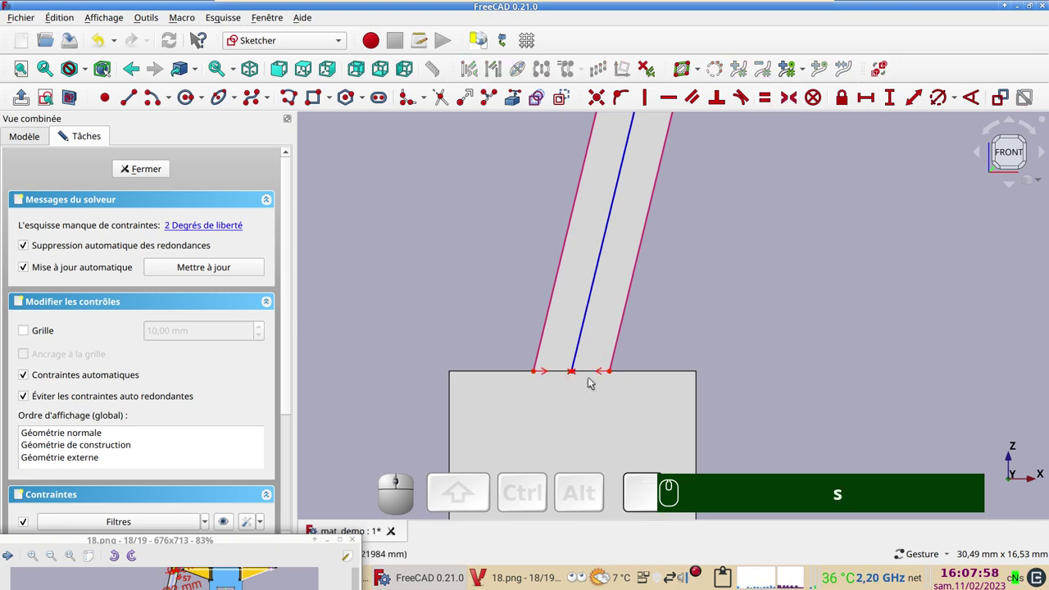
{"action": "scroll", "scroll_direction": "up", "scroll_amount": 3}
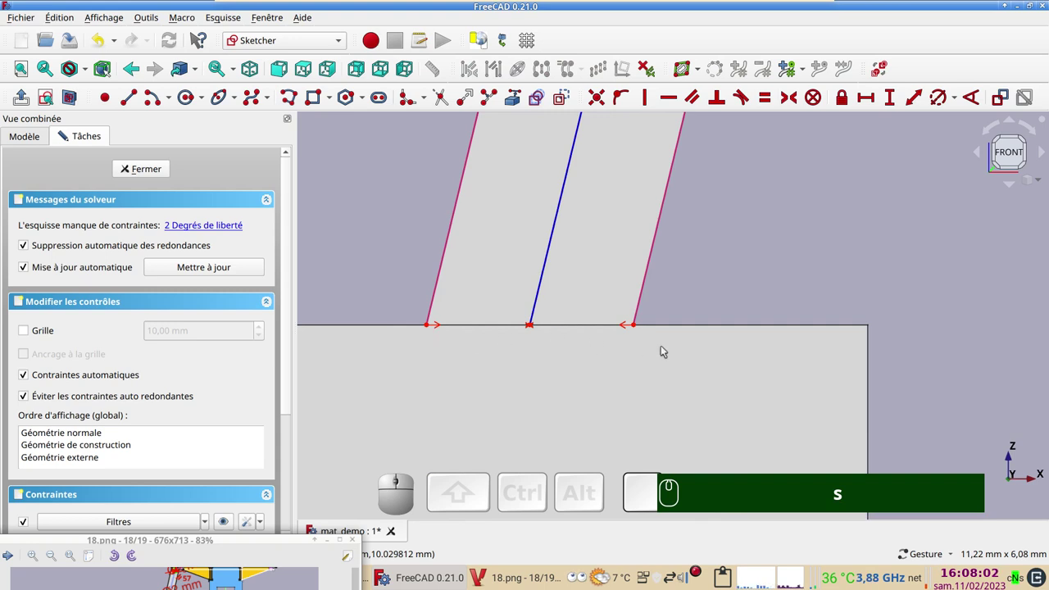
{"action": "scroll", "scroll_direction": "down", "scroll_amount": 3}
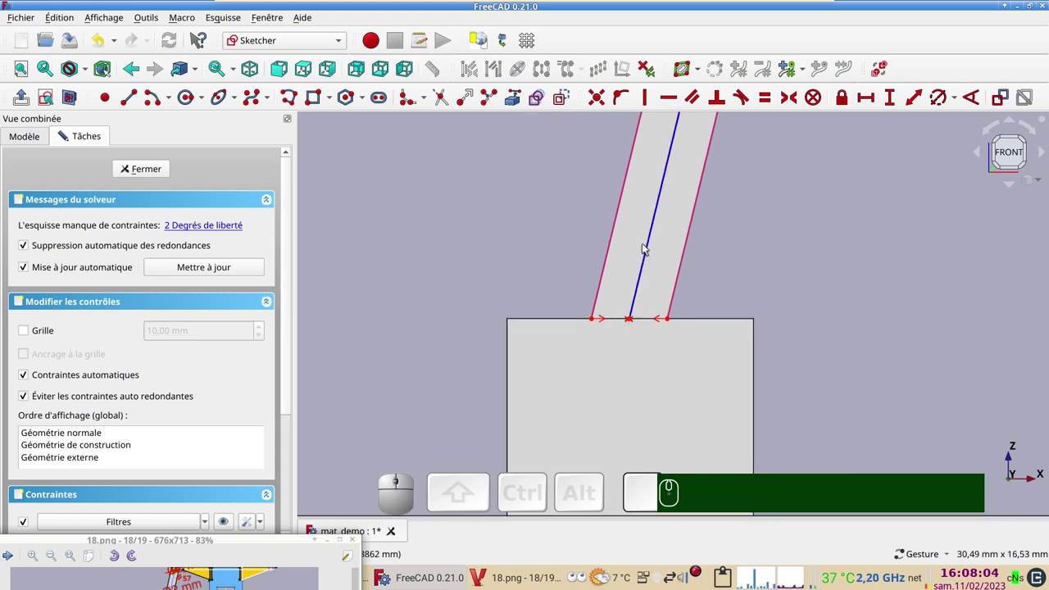
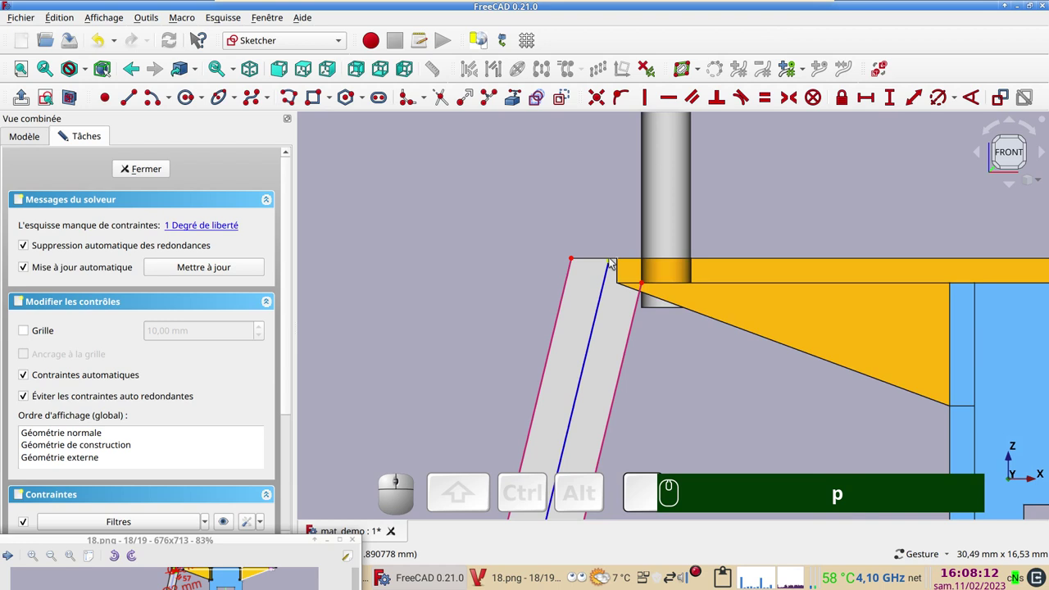
{"action": "left_click", "coordinate": [613, 261]}
{"action": "type", "text": "p"}
{"action": "left_click", "coordinate": [574, 258]}
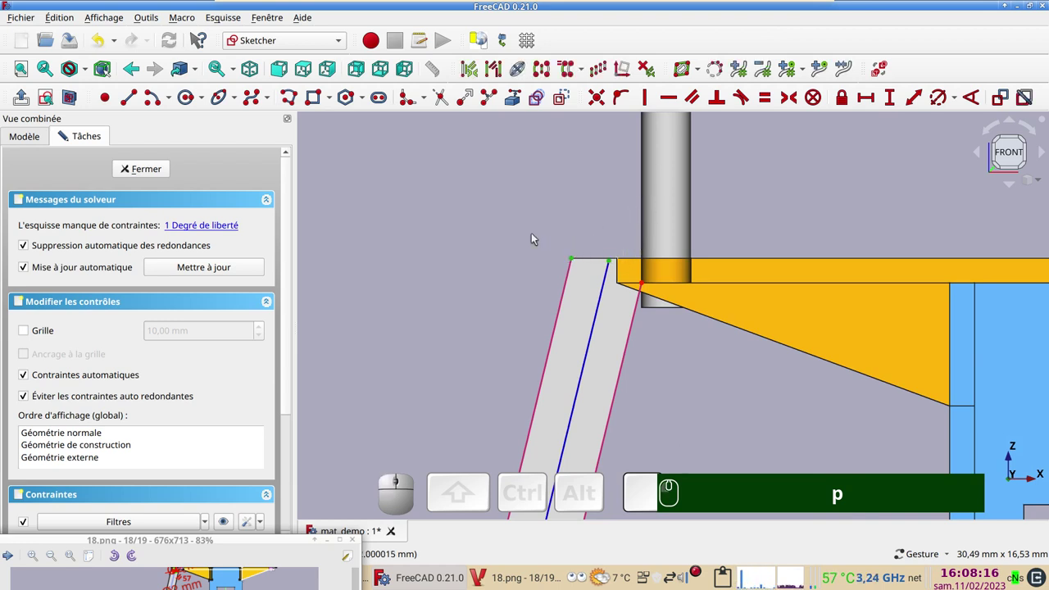
{"action": "type", "text": "h"}
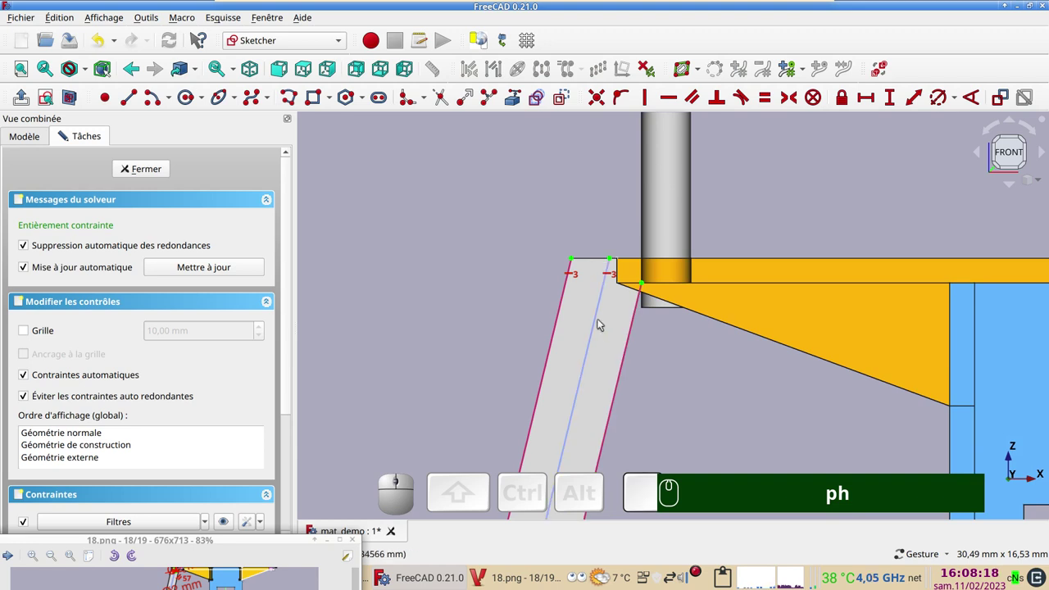
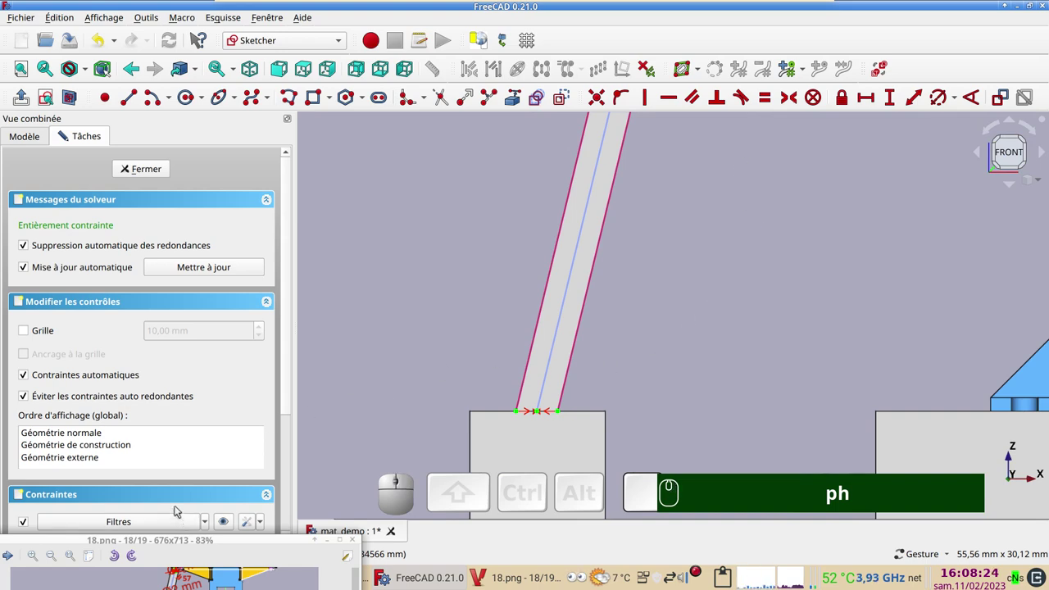
{"action": "left_click", "coordinate": [174, 541]}
{"action": "left_click", "coordinate": [204, 345]}
{"action": "type", "text": "ph"}
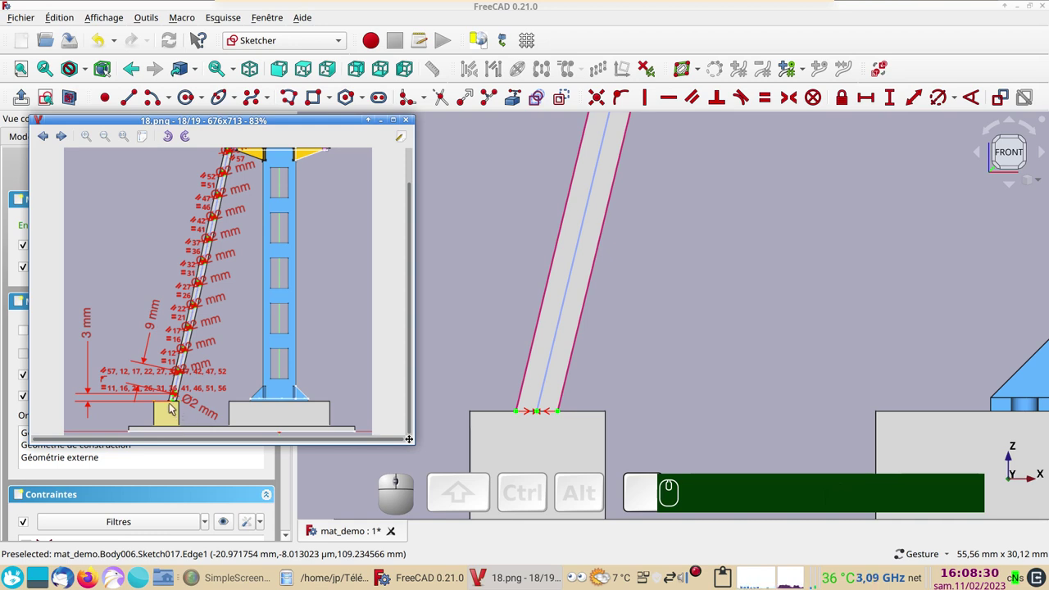
{"action": "scroll", "scroll_direction": "up", "scroll_amount": 3}
{"action": "scroll", "scroll_direction": "down", "scroll_amount": 3}
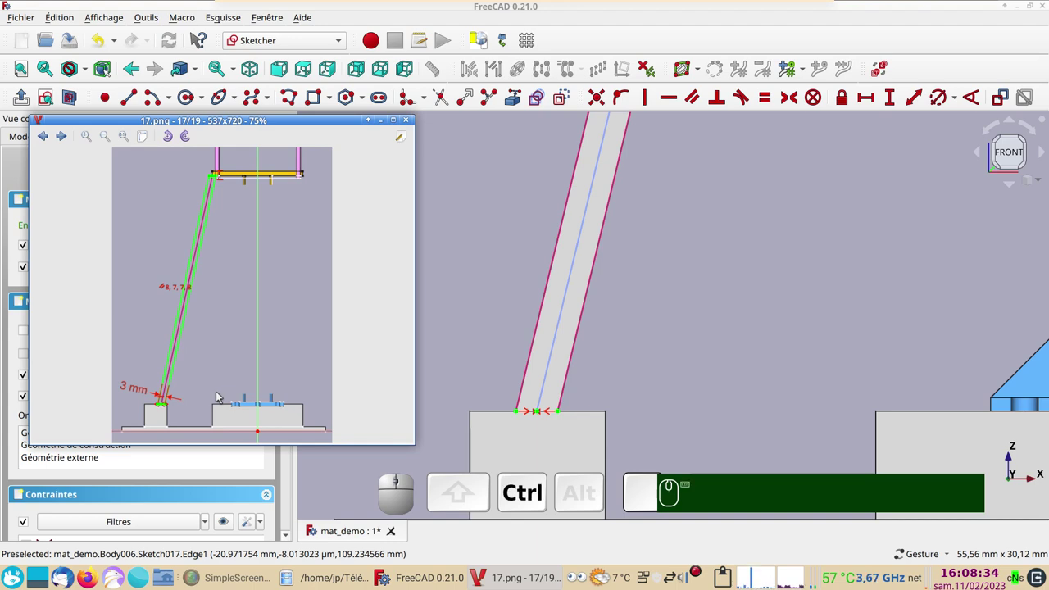
{"action": "scroll", "scroll_direction": "down", "scroll_amount": 3}
{"action": "scroll", "scroll_direction": "up", "scroll_amount": 3}
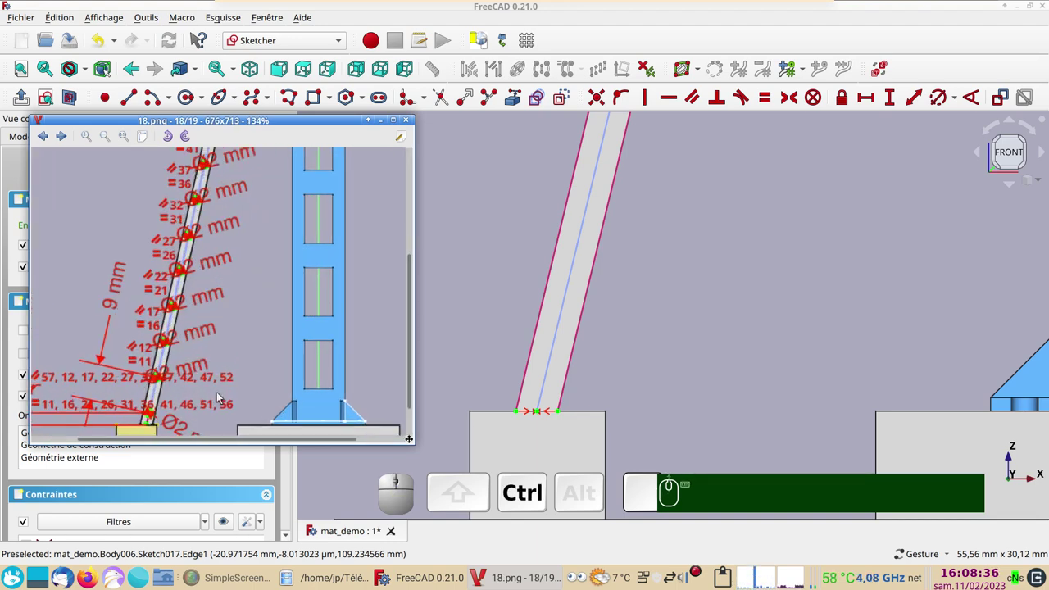
{"action": "left_click_drag", "start_coordinate": [206, 403], "coordinate": [274, 360]}
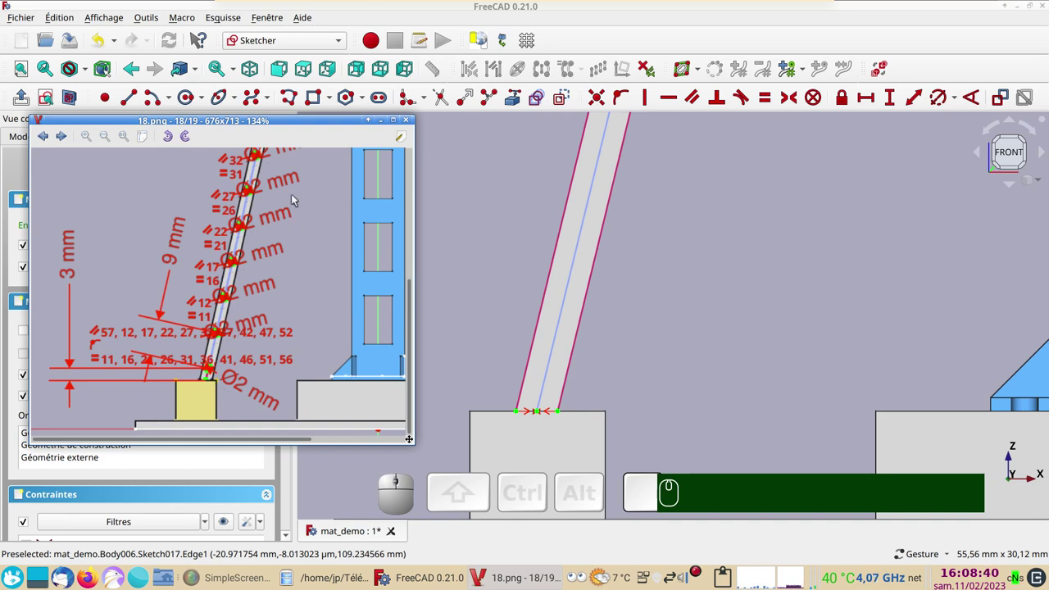
{"action": "scroll", "scroll_direction": "down", "scroll_amount": 3}
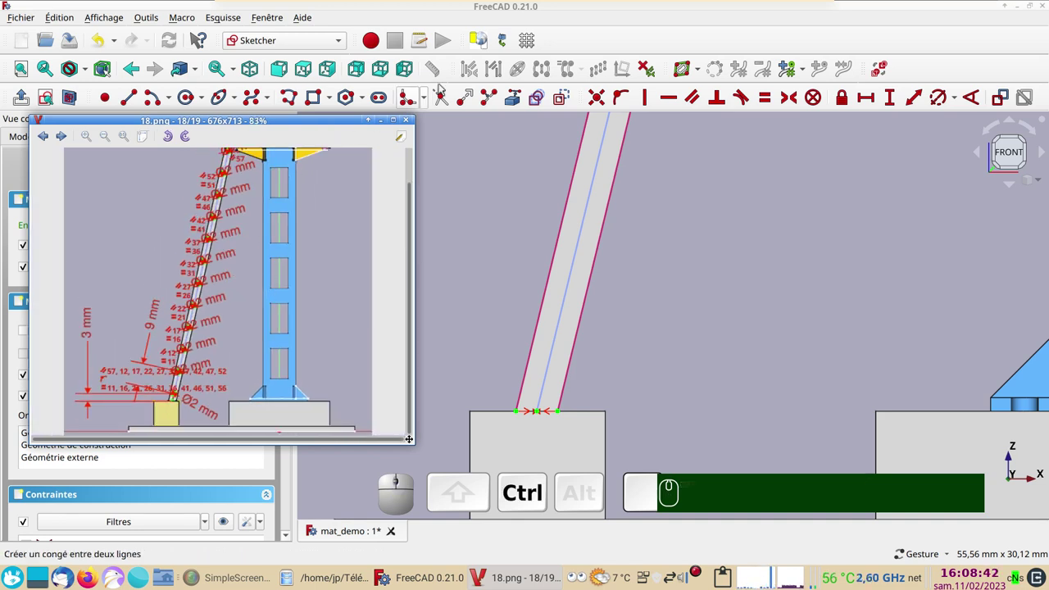
{"action": "left_click", "coordinate": [431, 8]}
{"action": "left_click_drag", "start_coordinate": [348, 122], "coordinate": [246, 255]}
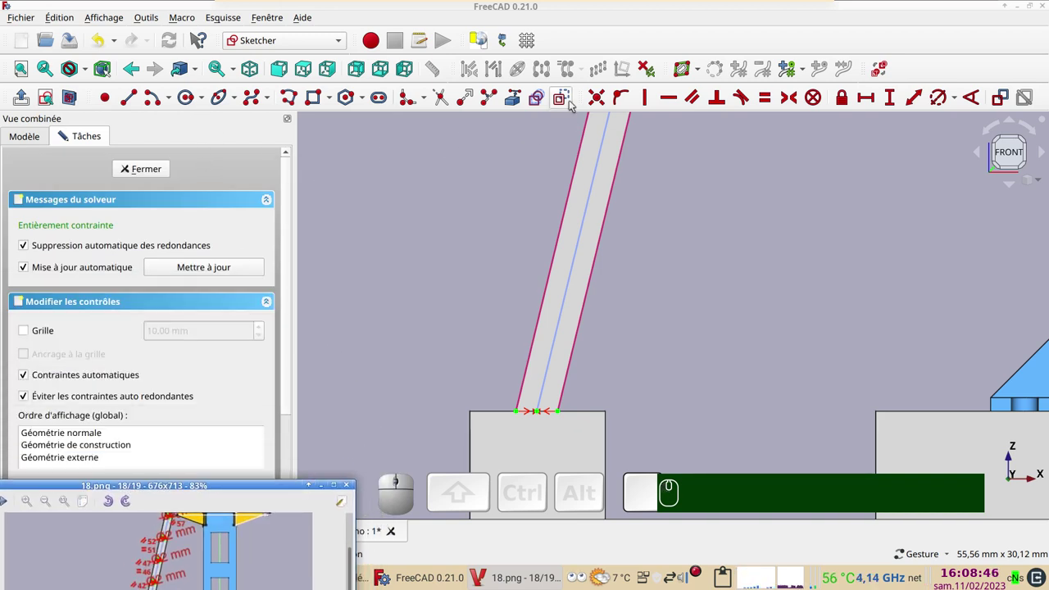
Step: Draw a circle centred on the centre line, 3 mm vertically above the bottom point
{"action": "left_click", "coordinate": [569, 100]}
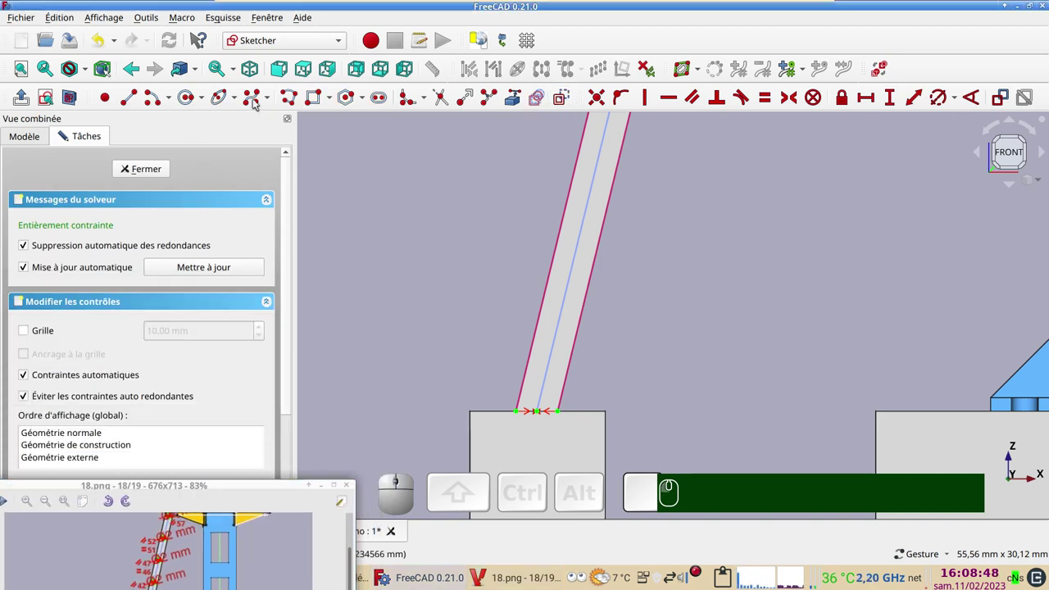
{"action": "left_click", "coordinate": [193, 101]}
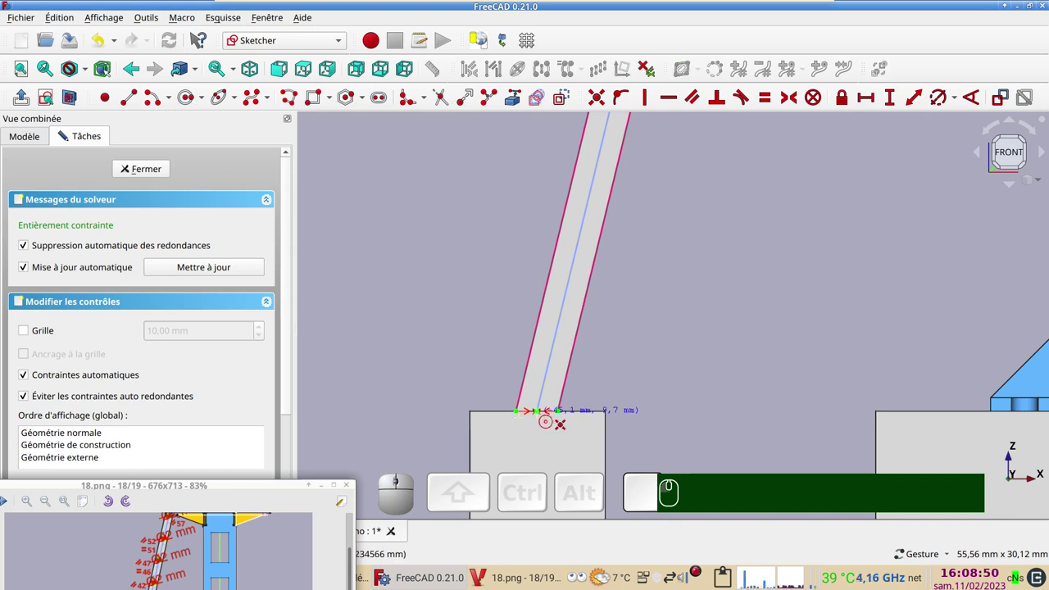
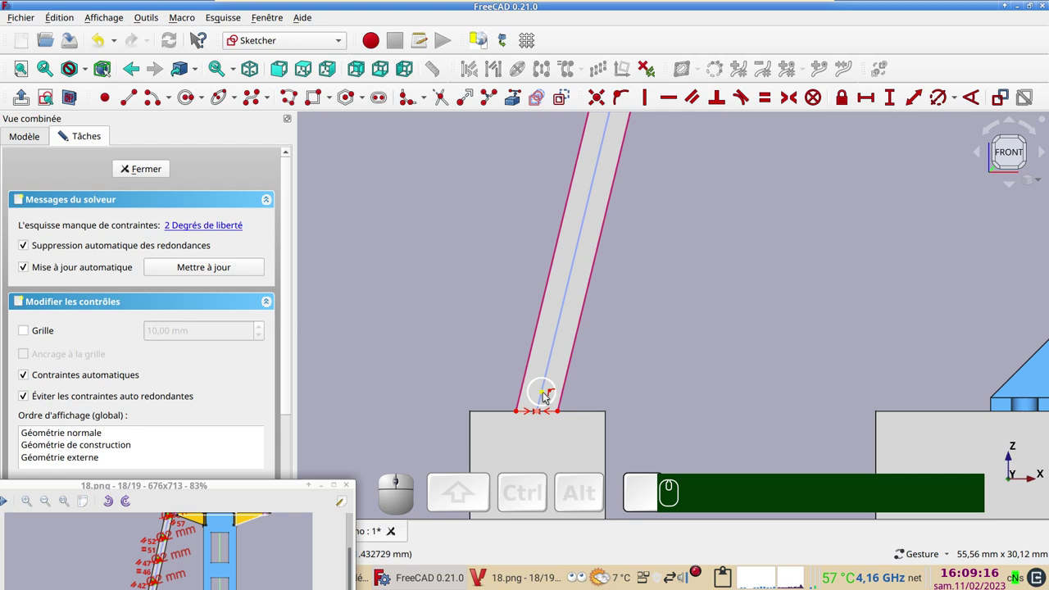
{"action": "left_click", "coordinate": [548, 394]}
{"action": "left_click", "coordinate": [518, 412]}
{"action": "left_click", "coordinate": [892, 98]}
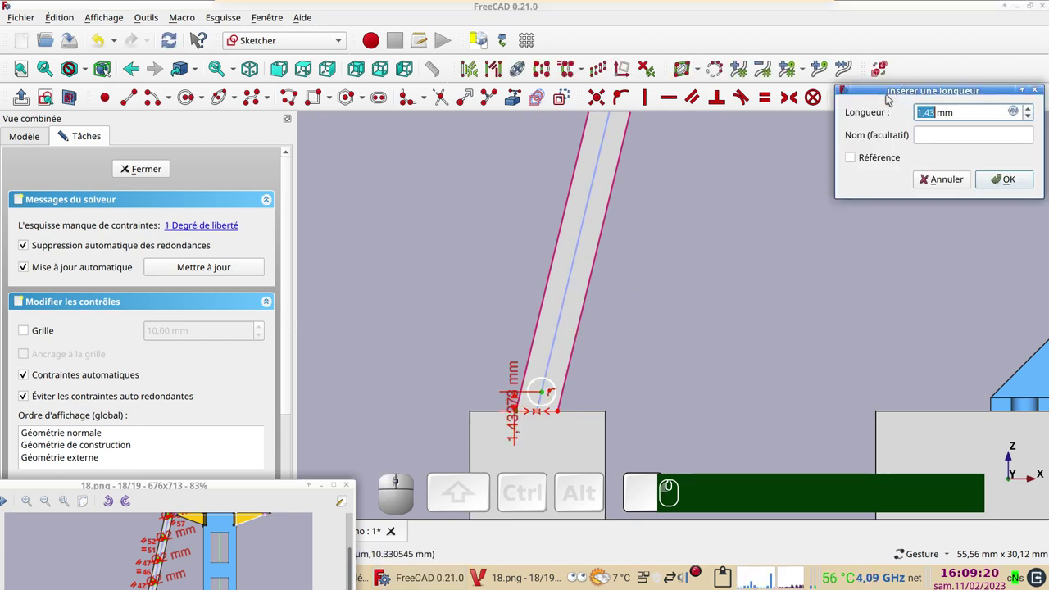
{"action": "key", "text": "KP_3"}
{"action": "key", "text": "Return"}
{"action": "scroll", "scroll_direction": "up", "scroll_amount": 3}
Step: Give the rung circle a 2 mm diameter, fully constraining the sketch
{"action": "left_click", "coordinate": [539, 372]}
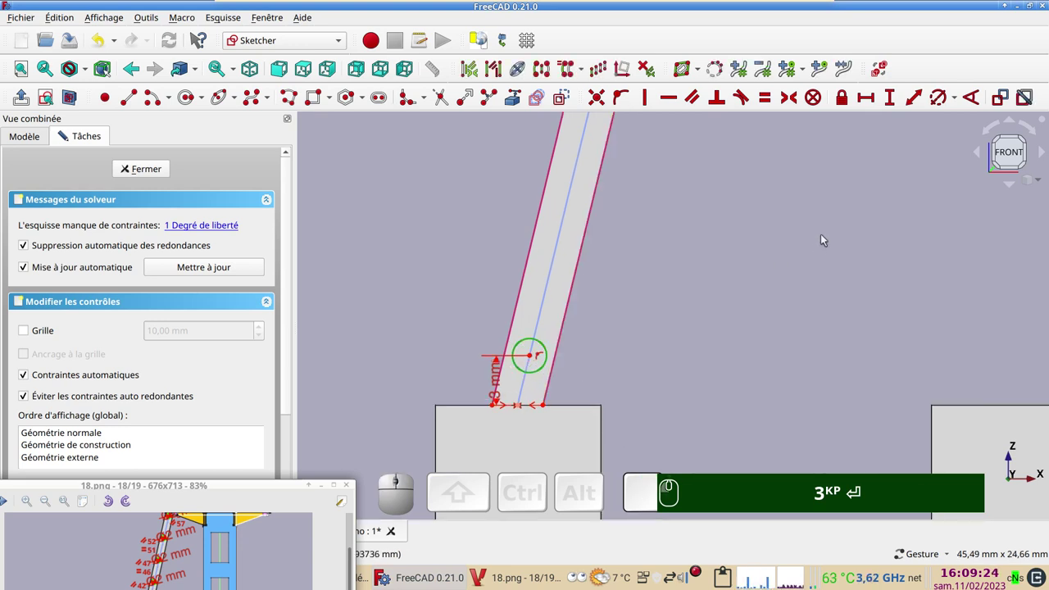
{"action": "left_click", "coordinate": [939, 99]}
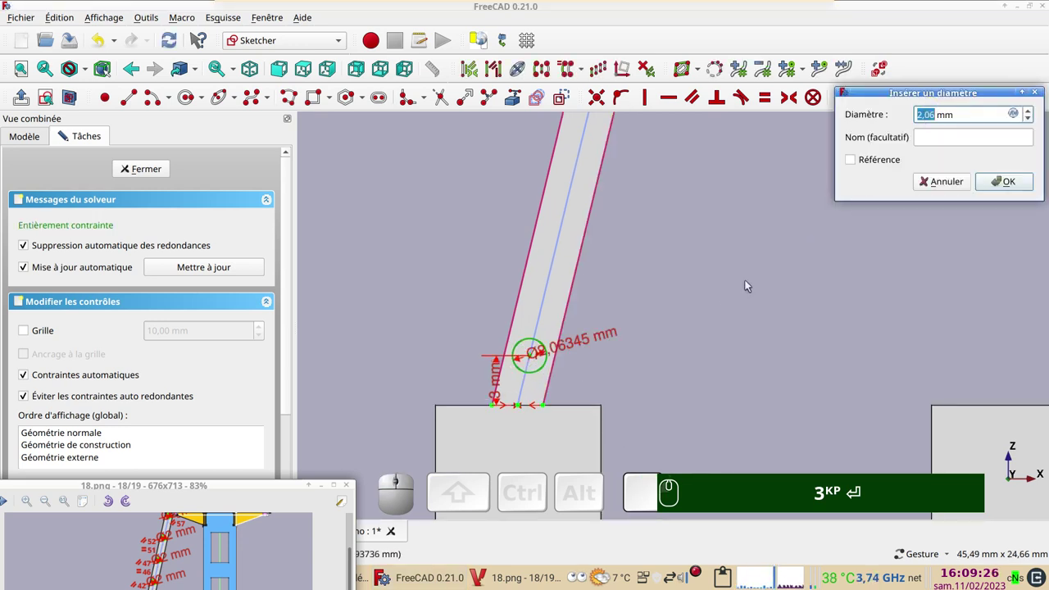
{"action": "key", "text": "KP_2"}
{"action": "key", "text": "Return"}
{"action": "scroll", "scroll_direction": "down", "scroll_amount": 3}
{"action": "left_click_drag", "start_coordinate": [705, 314], "coordinate": [681, 354]}
{"action": "scroll", "scroll_direction": "down", "scroll_amount": 3}
{"action": "left_click_drag", "start_coordinate": [680, 332], "coordinate": [548, 360]}
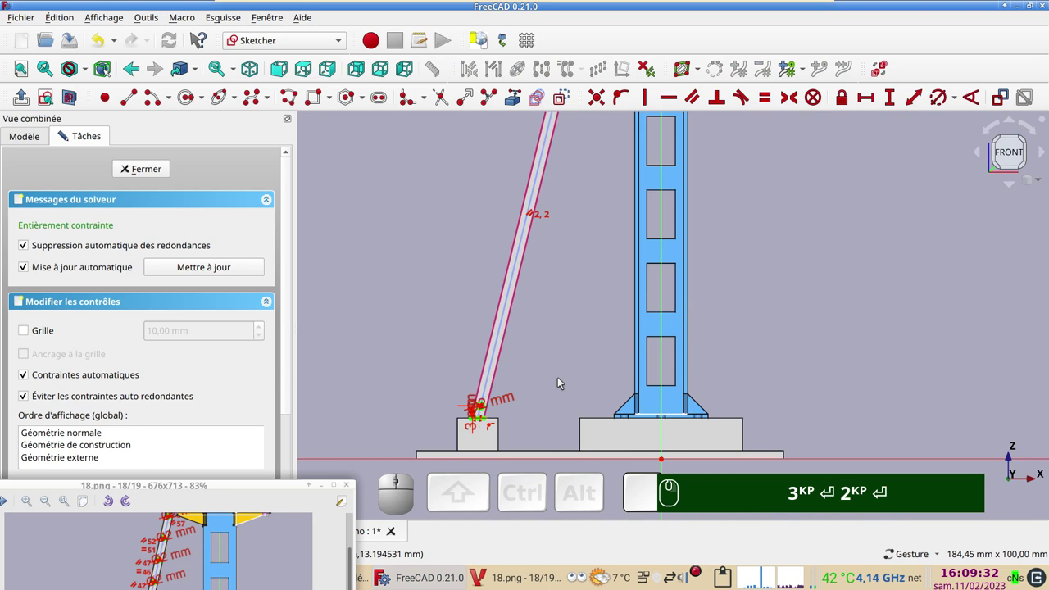
{"action": "scroll", "scroll_direction": "up", "scroll_amount": 3}
{"action": "right_click", "coordinate": [543, 388]}
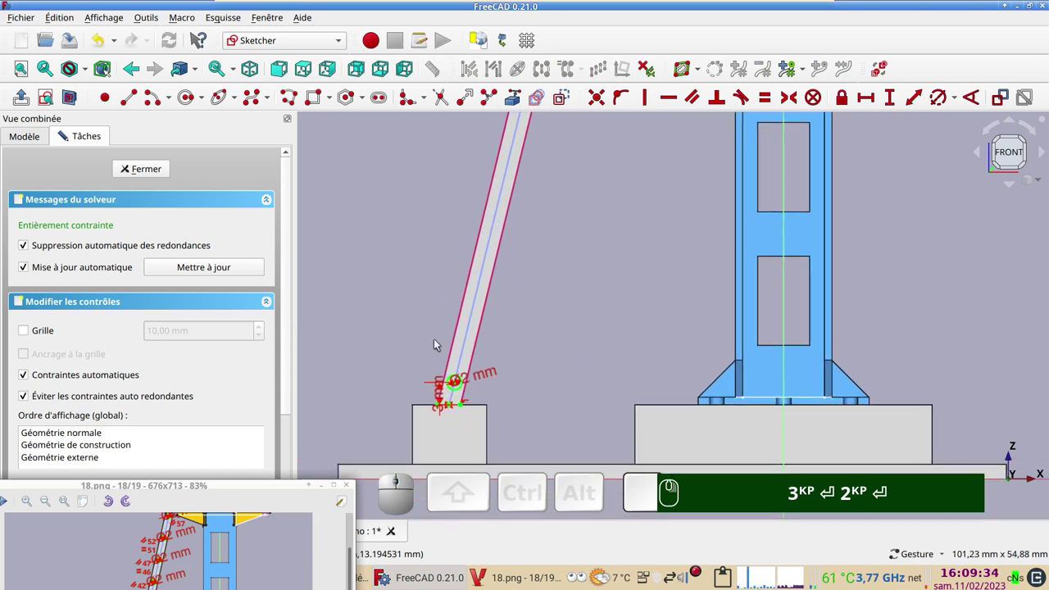
Step: Set the rectangular array of the rung circle to 13 columns in one row
{"action": "left_click_drag", "start_coordinate": [433, 362], "coordinate": [637, 442]}
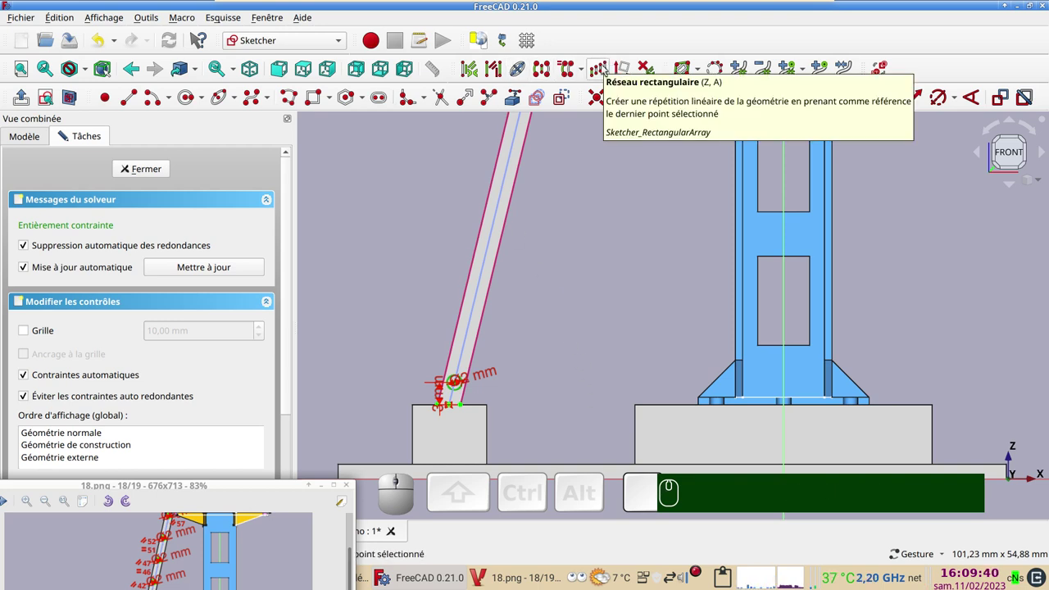
{"action": "left_click", "coordinate": [605, 67]}
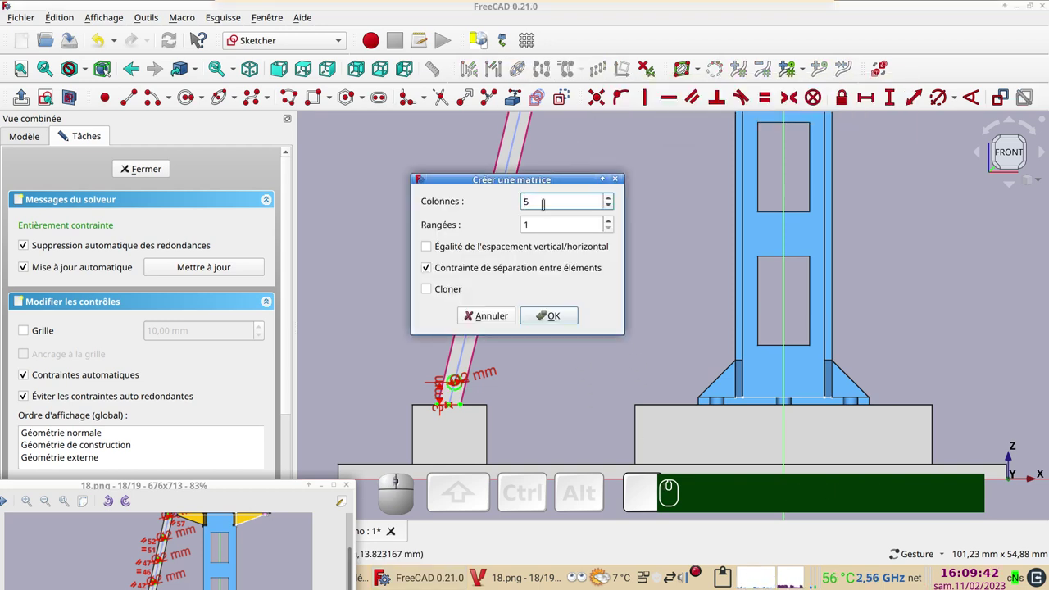
{"action": "scroll", "scroll_direction": "up", "scroll_amount": 3}
{"action": "scroll", "scroll_direction": "up", "scroll_amount": 3}
{"action": "scroll", "scroll_direction": "up", "scroll_amount": 3}
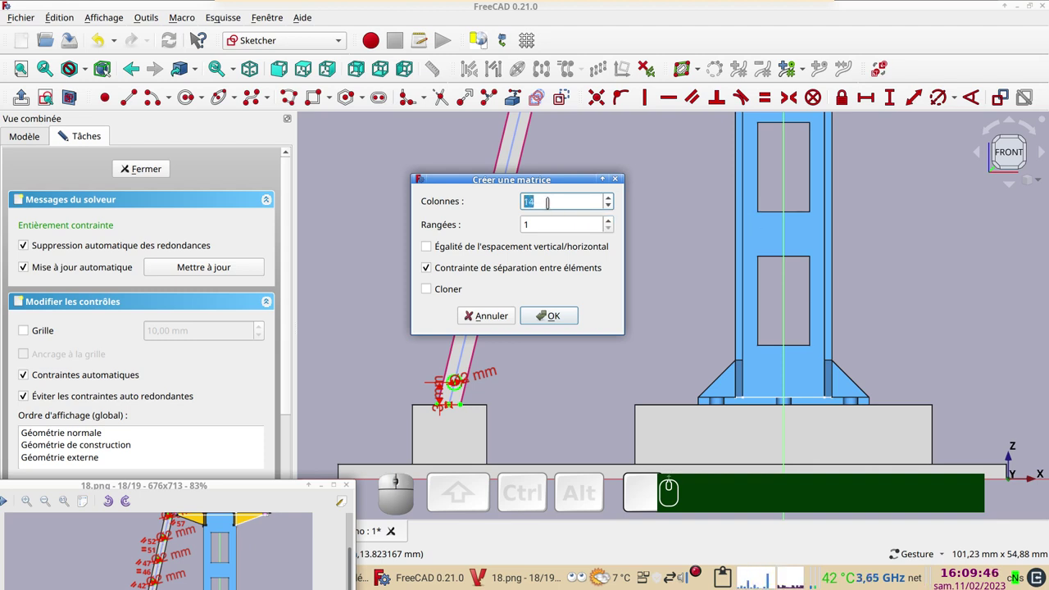
{"action": "scroll", "scroll_direction": "down", "scroll_amount": 3}
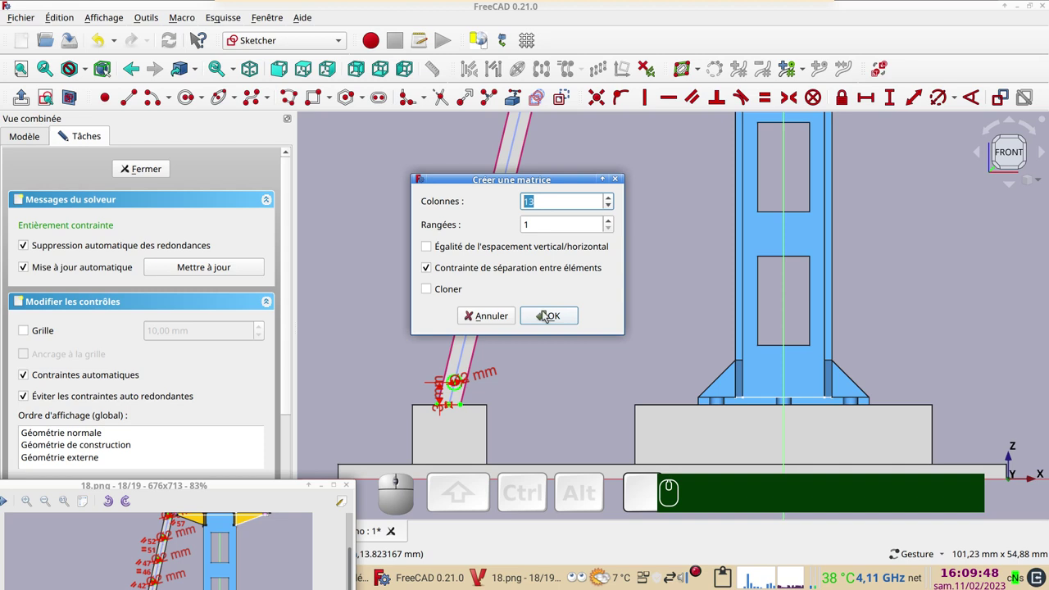
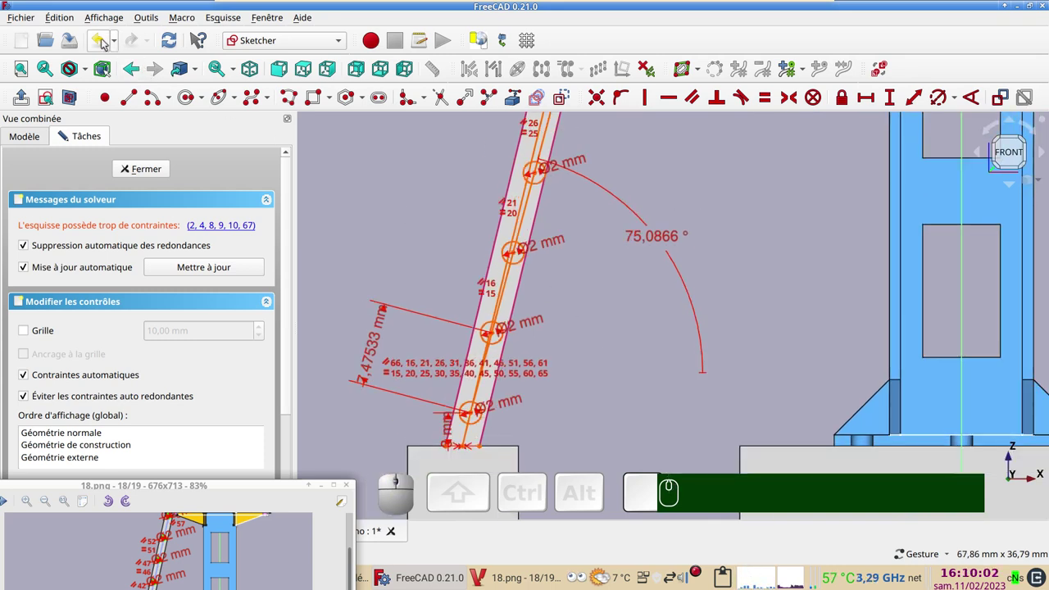
Step: Undo the over-constraining step and delete the 75° angle constraint
{"action": "left_click", "coordinate": [106, 41]}
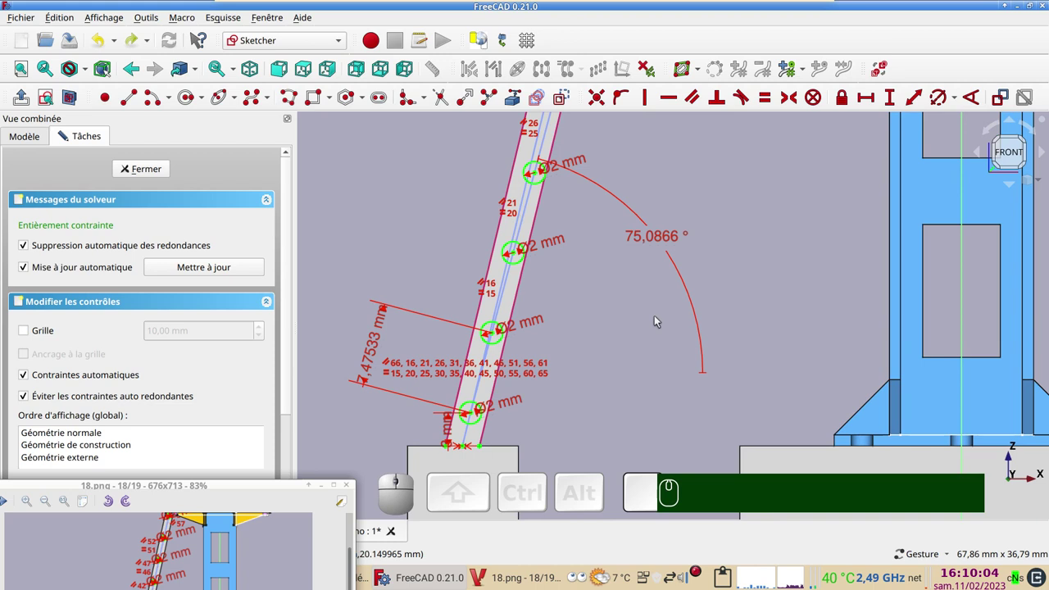
{"action": "left_click_drag", "start_coordinate": [639, 312], "coordinate": [648, 352]}
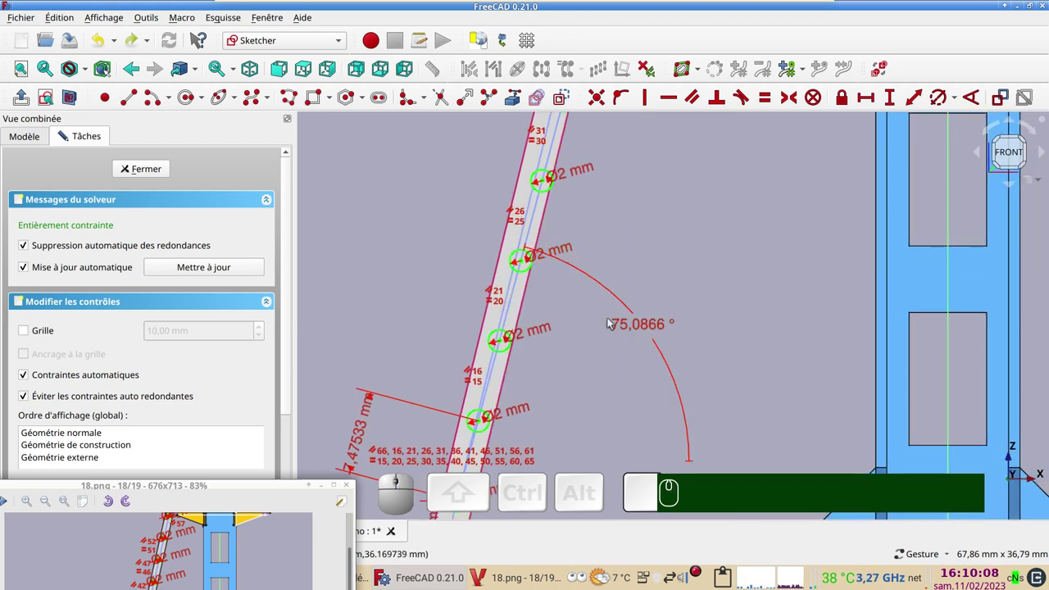
{"action": "left_click", "coordinate": [629, 329]}
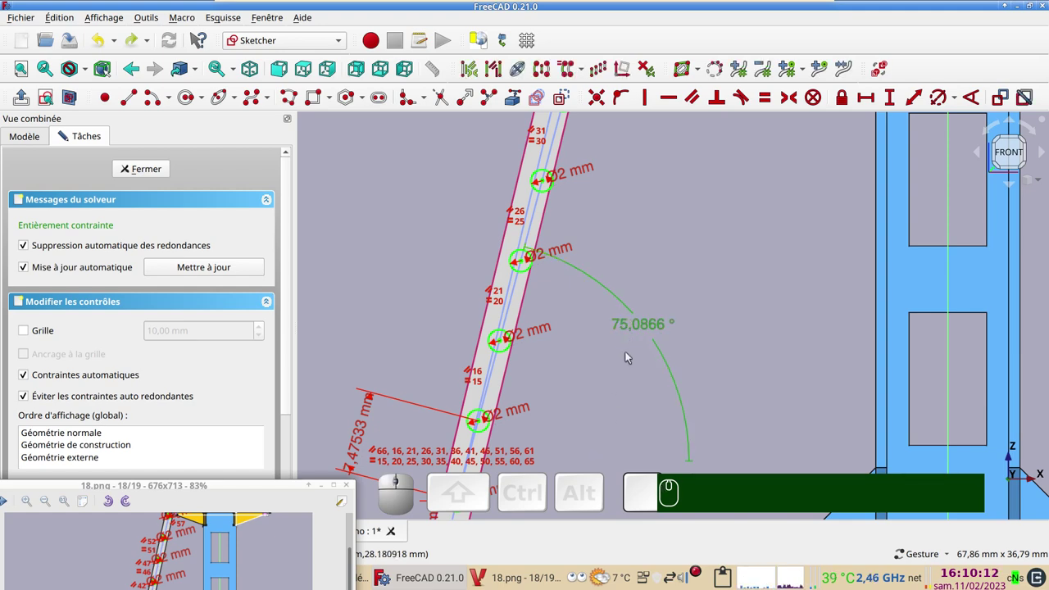
{"action": "key", "text": "Delete"}
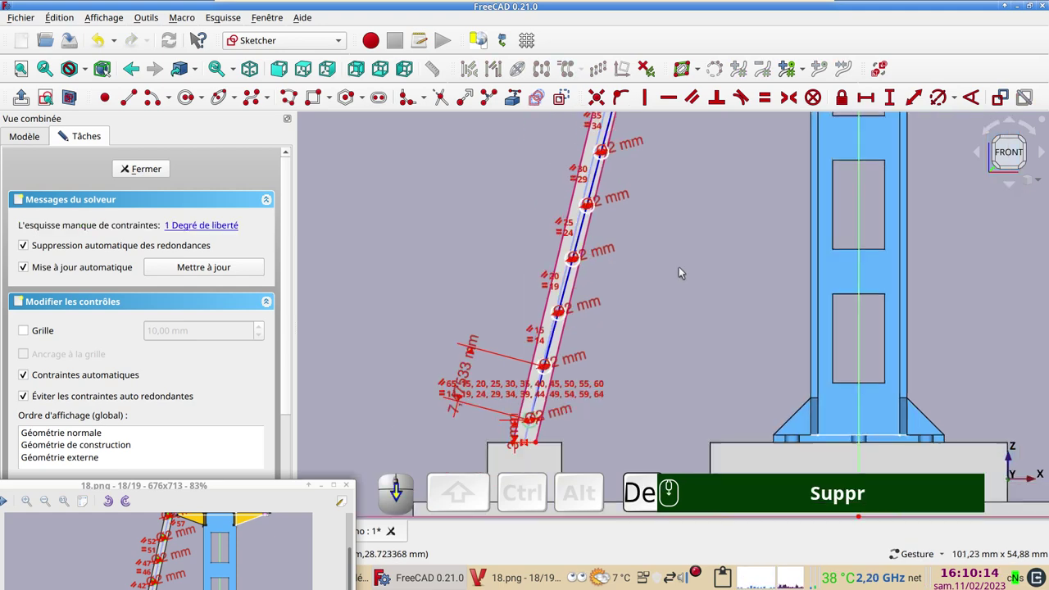
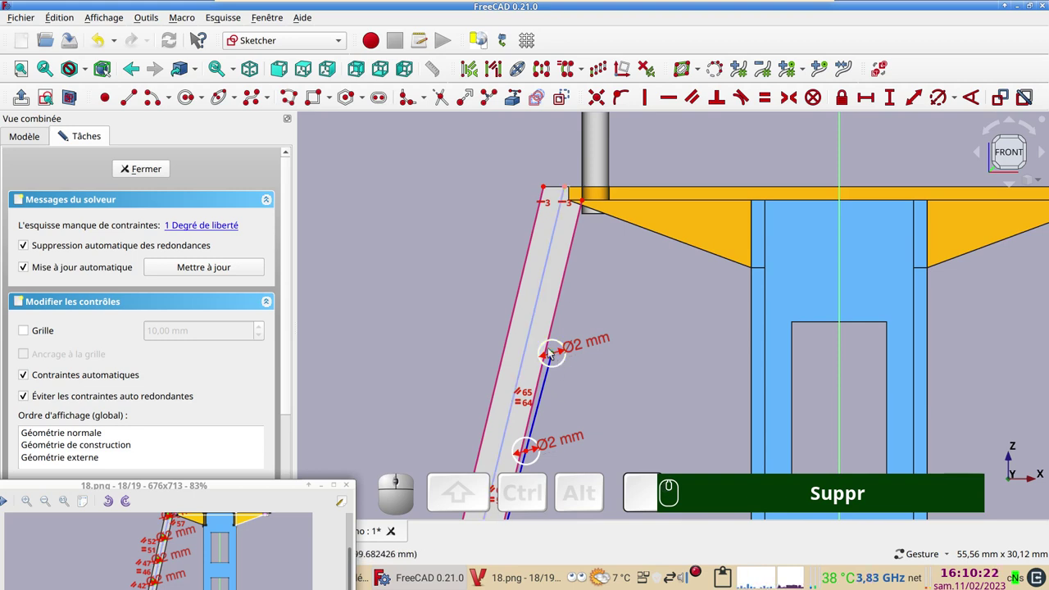
Step: Constrain the top rung circle onto the rail's centre line after the tangency attempt fails
{"action": "left_click", "coordinate": [539, 310]}
{"action": "type", "text": "t"}
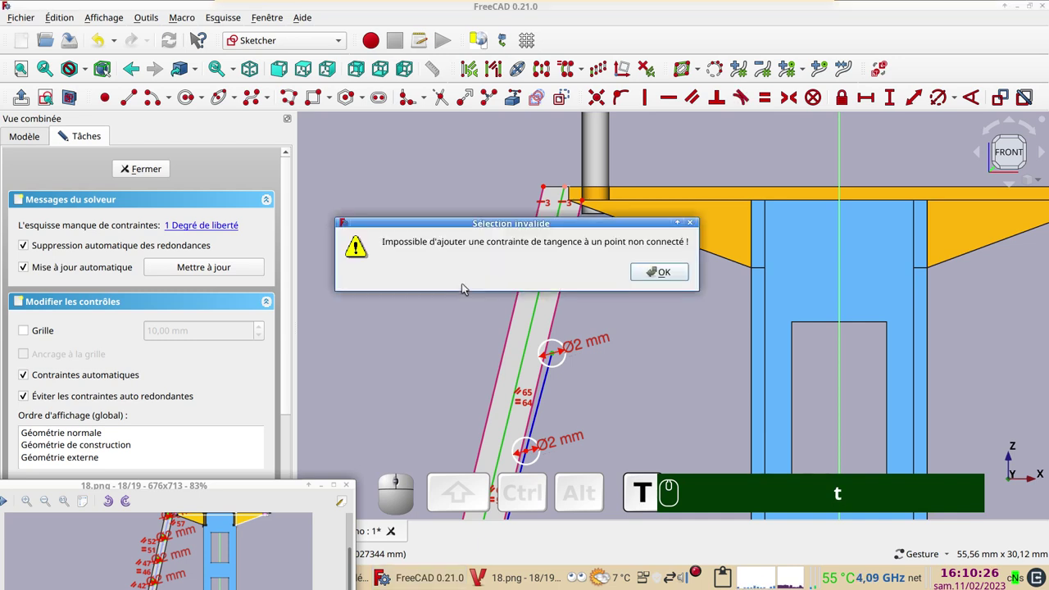
{"action": "left_click", "coordinate": [672, 275]}
{"action": "type", "text": "o"}
{"action": "left_click", "coordinate": [627, 382]}
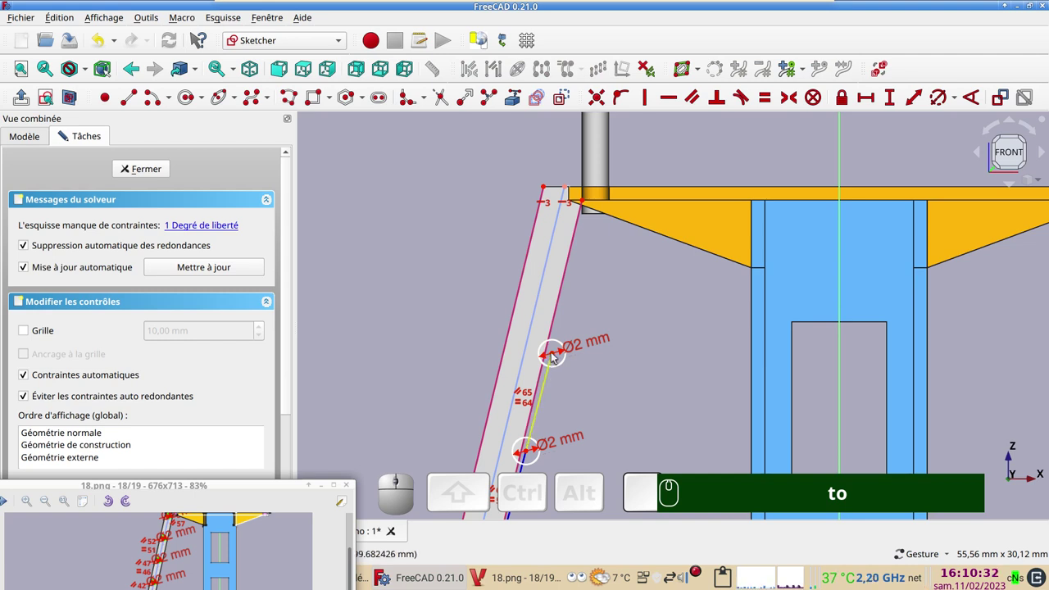
{"action": "left_click", "coordinate": [556, 355]}
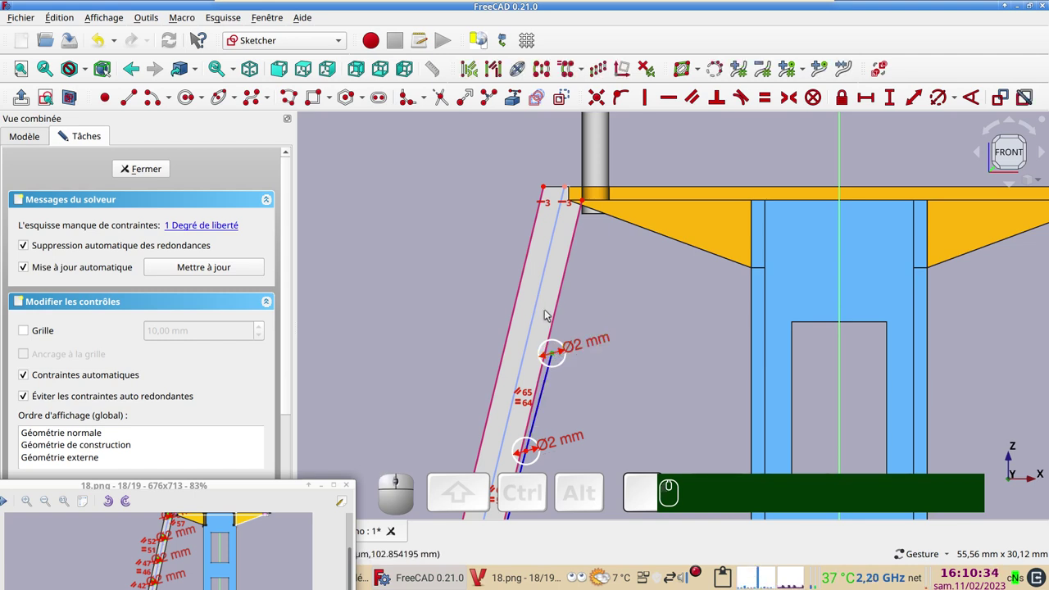
{"action": "left_click", "coordinate": [537, 319]}
{"action": "key", "text": "o"}
Step: Pan down to the ladder's foot and enlarge the ladder reference image
{"action": "scroll", "scroll_direction": "down", "scroll_amount": 3}
{"action": "left_click_drag", "start_coordinate": [440, 378], "coordinate": [490, 309]}
{"action": "scroll", "scroll_direction": "down", "scroll_amount": 3}
{"action": "right_click", "coordinate": [439, 426]}
{"action": "scroll", "scroll_direction": "up", "scroll_amount": 3}
{"action": "left_click", "coordinate": [209, 488]}
{"action": "right_click", "coordinate": [203, 536]}
{"action": "left_click_drag", "start_coordinate": [219, 379], "coordinate": [171, 479]}
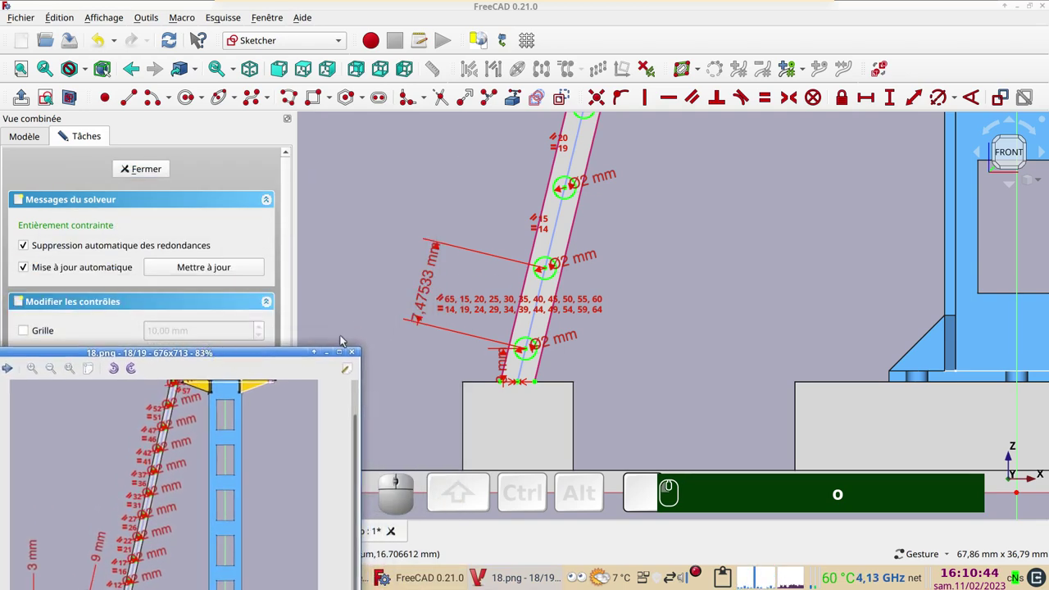
Step: Edit the 7.47533 mm rung spacing dimension to 9 mm
{"action": "left_click", "coordinate": [172, 480]}
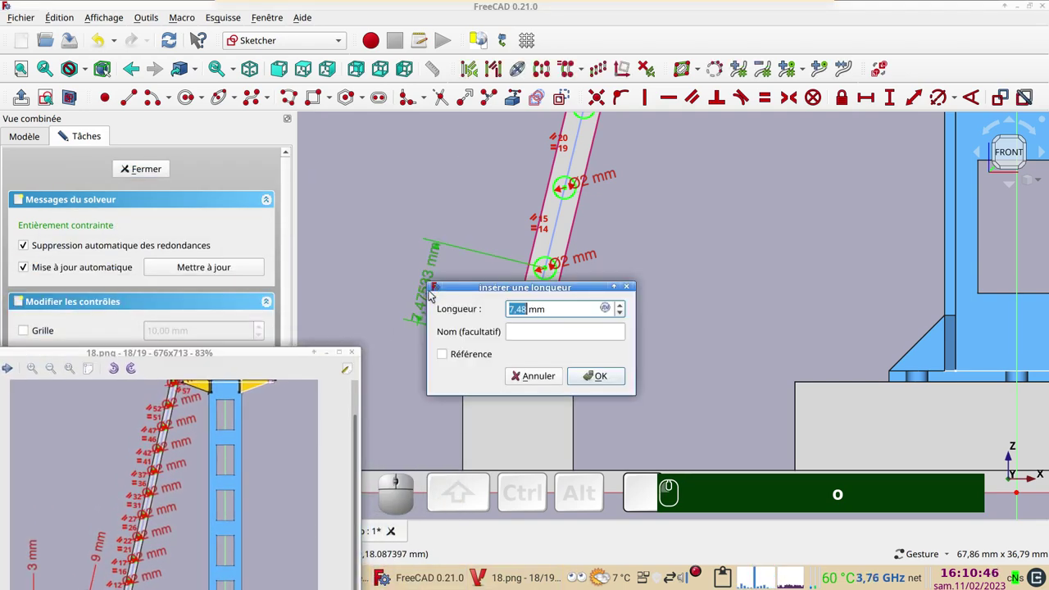
{"action": "key", "text": "KP_9"}
{"action": "key", "text": "Return"}
{"action": "type", "text": "o"}
{"action": "key", "text": "KP_9"}
{"action": "key", "text": "Return"}
Step: Re-enter the 9 mm spacing and delete the topmost rungs near the platform
{"action": "scroll", "scroll_direction": "down", "scroll_amount": 3}
{"action": "right_click", "coordinate": [166, 501]}
{"action": "type", "text": "o"}
{"action": "key", "text": "KP_9"}
{"action": "key", "text": "Return"}
{"action": "right_click", "coordinate": [167, 501]}
{"action": "right_click", "coordinate": [166, 501]}
{"action": "scroll", "scroll_direction": "up", "scroll_amount": 3}
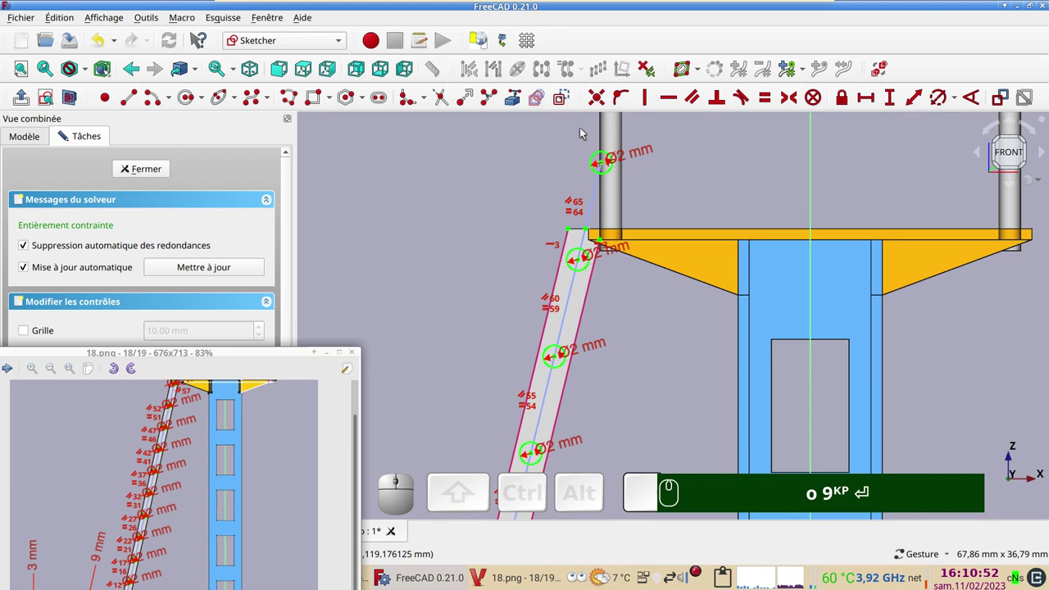
{"action": "left_click", "coordinate": [171, 479]}
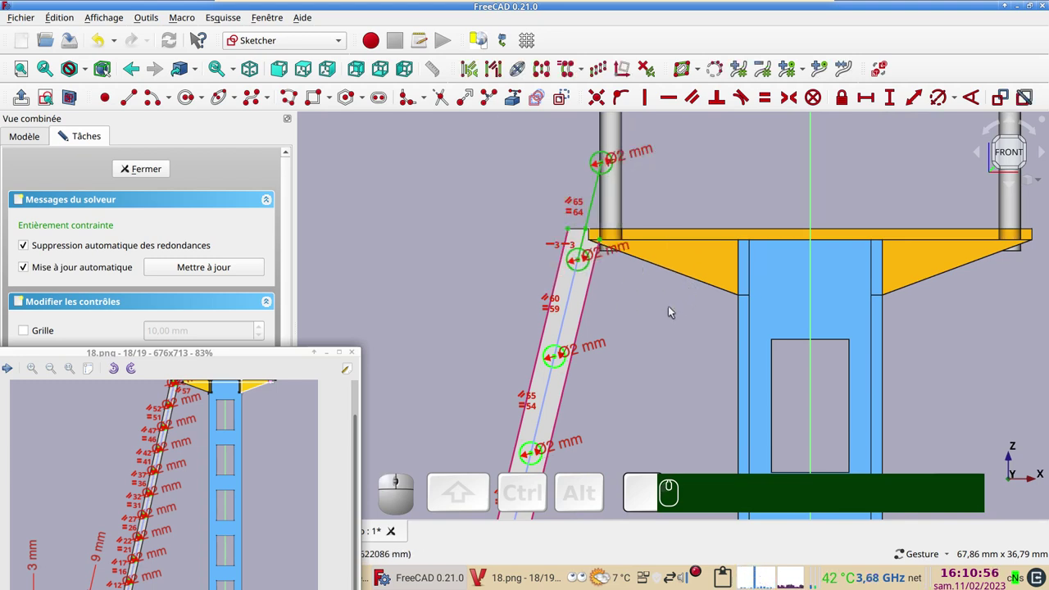
{"action": "key", "text": "Delete"}
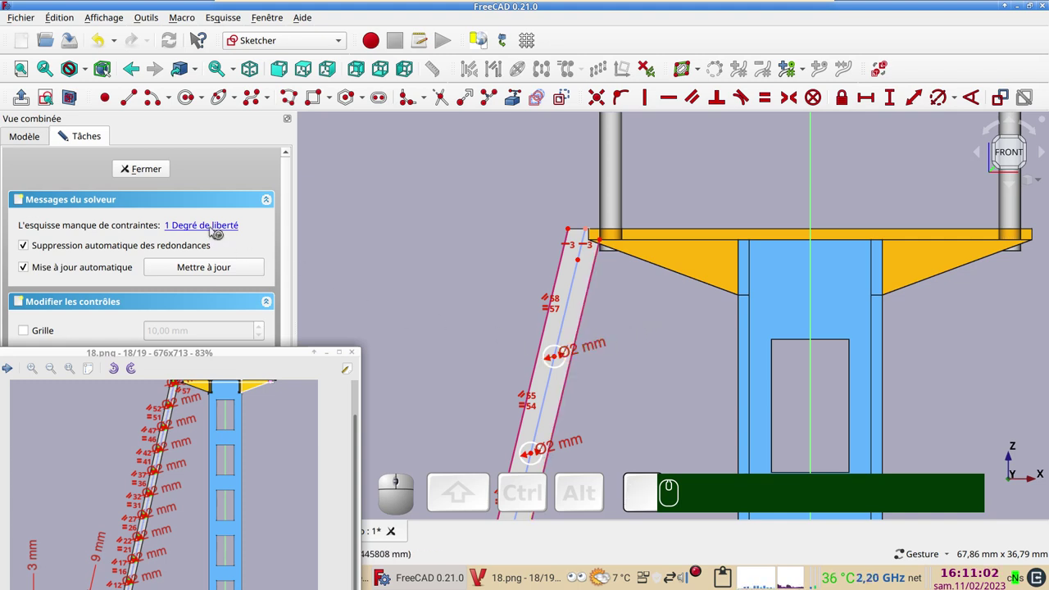
Step: Remove the free element at the rail's top so Sketch017 is fully constrained and close it
{"action": "left_click", "coordinate": [151, 568]}
{"action": "left_click", "coordinate": [171, 480]}
{"action": "left_click", "coordinate": [171, 479]}
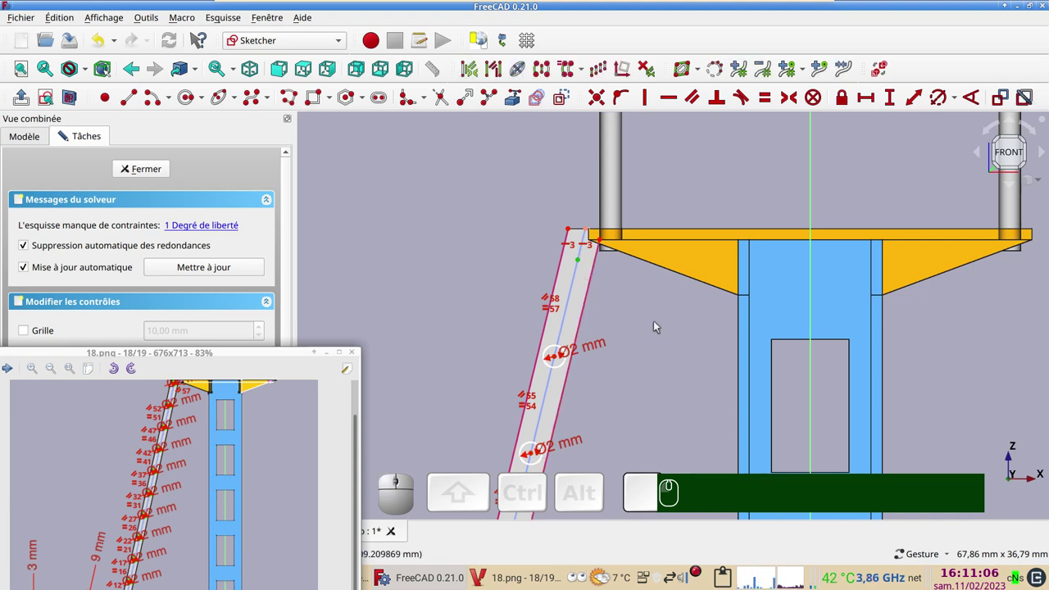
{"action": "key", "text": "Delete"}
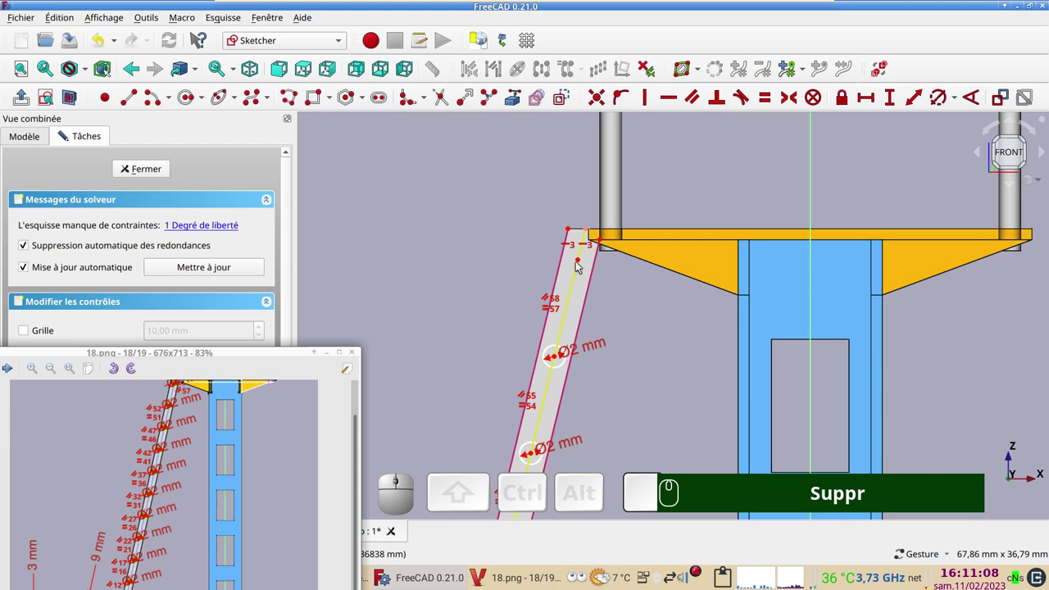
{"action": "left_click", "coordinate": [172, 479]}
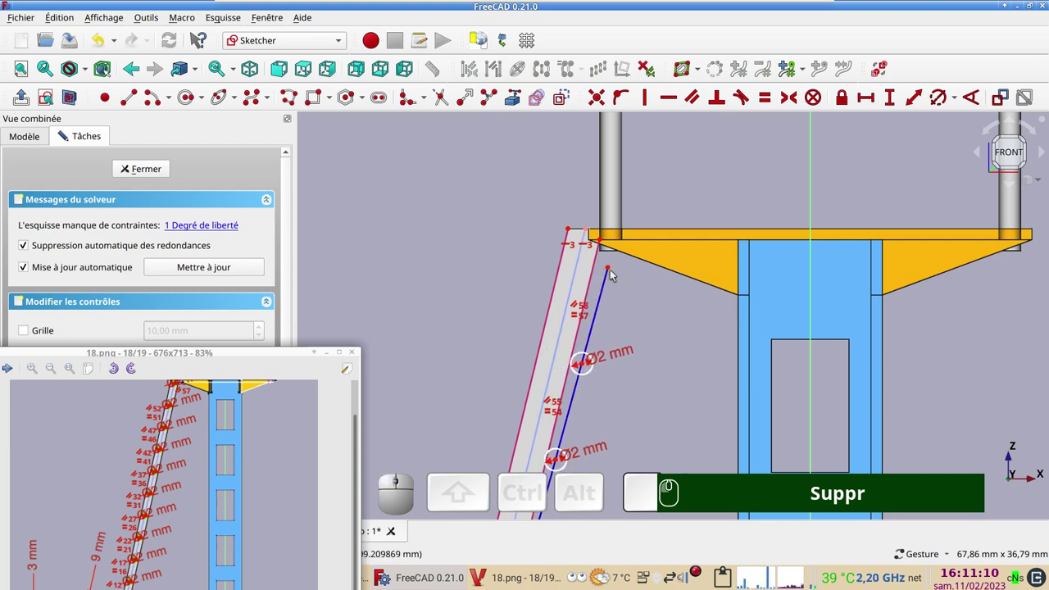
{"action": "left_click", "coordinate": [172, 479]}
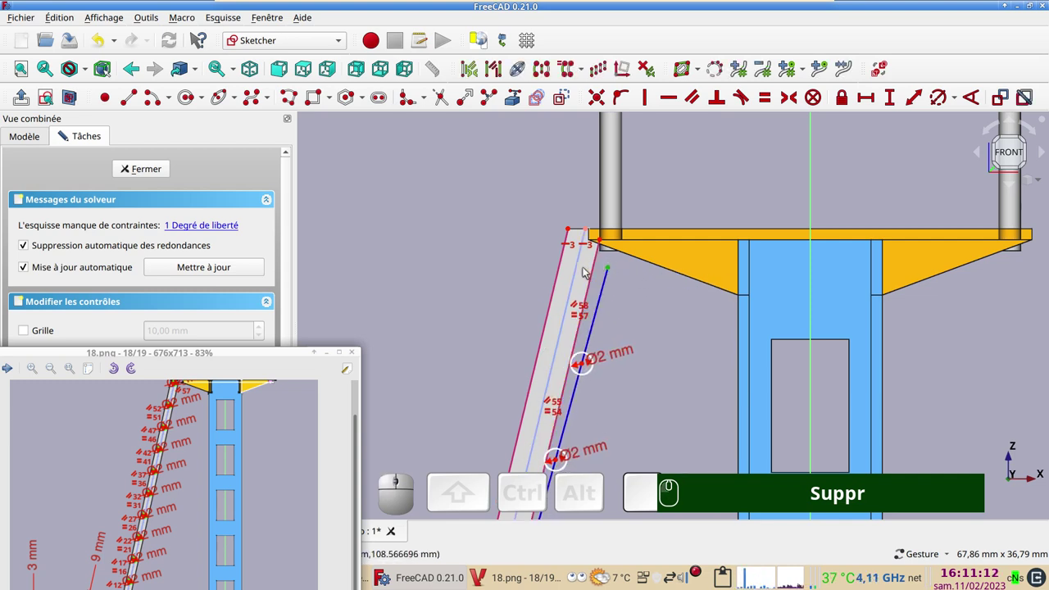
{"action": "left_click", "coordinate": [171, 479]}
{"action": "key", "text": "o"}
{"action": "scroll", "scroll_direction": "down", "scroll_amount": 3}
{"action": "left_click", "coordinate": [172, 480]}
Step: Return to the model and fit the whole tower in a left-side view
{"action": "left_click", "coordinate": [172, 479]}
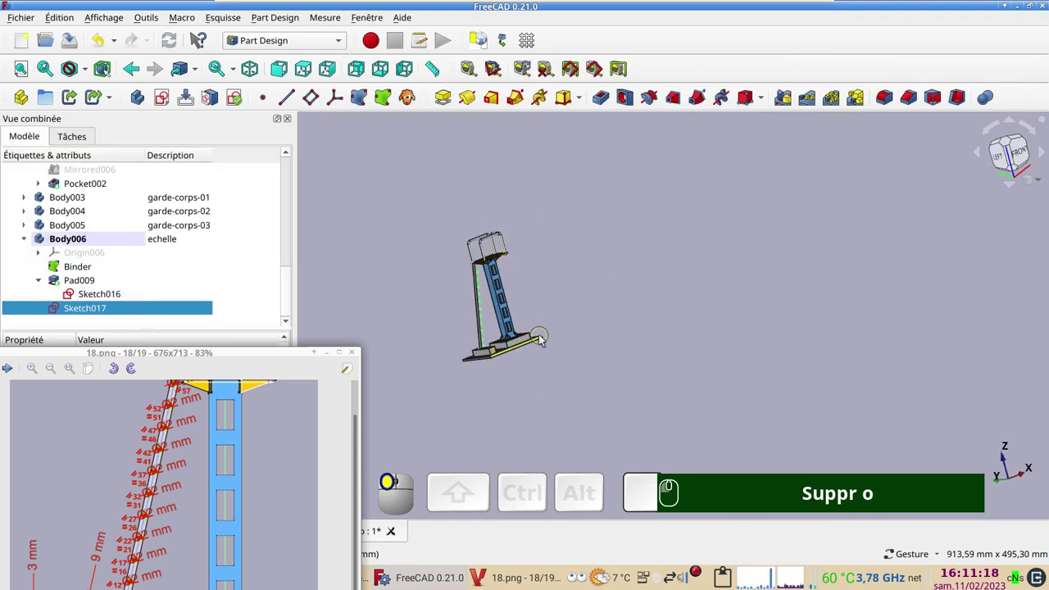
{"action": "key", "text": "KP_2"}
{"action": "key", "text": "KP_1"}
{"action": "key", "text": "KP_6"}
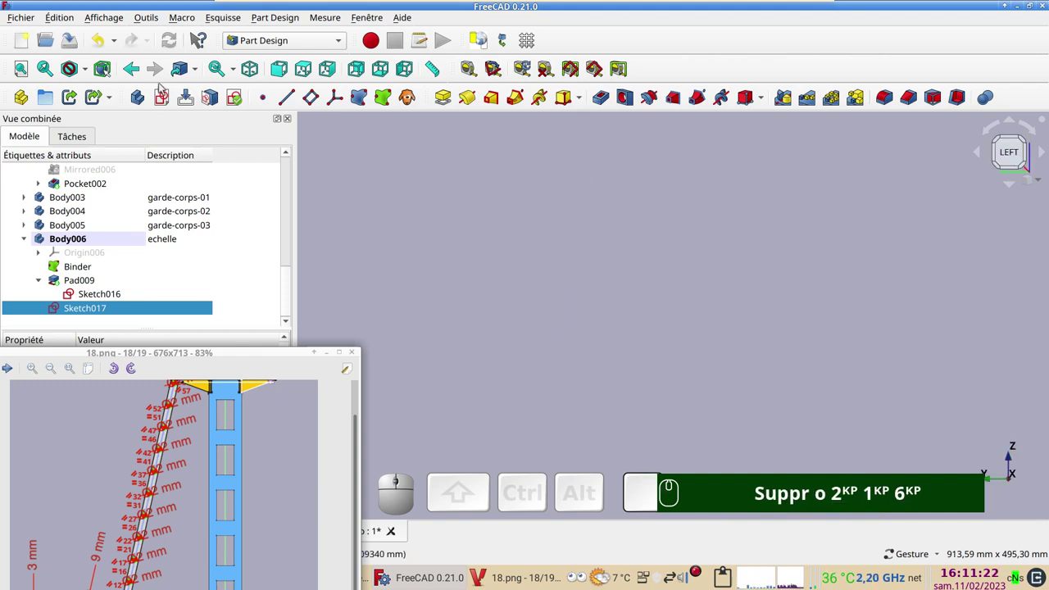
{"action": "left_click", "coordinate": [176, 457]}
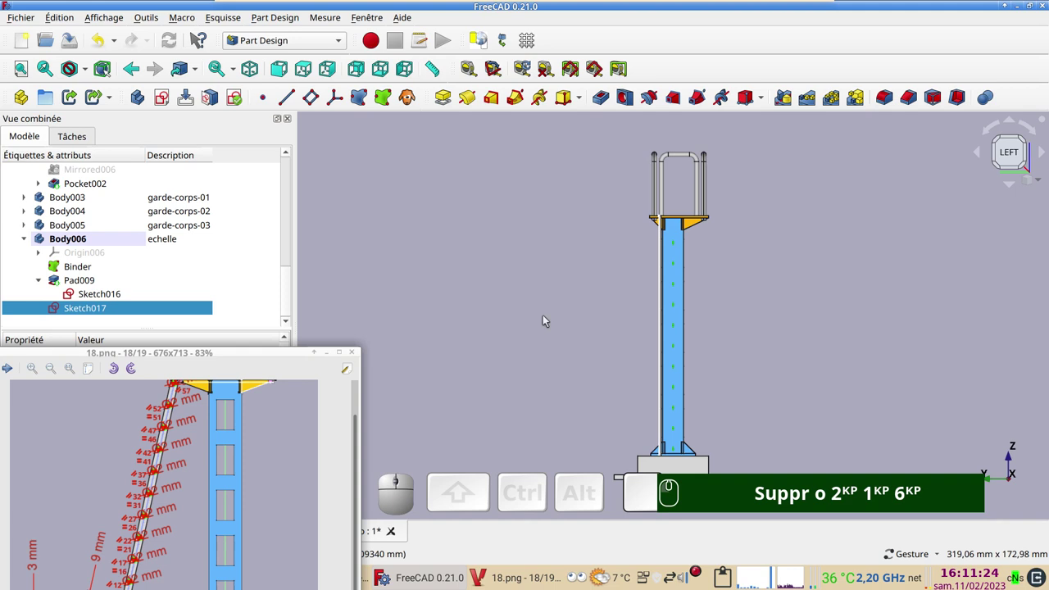
Step: Zoom onto the tower base and select Sketch017 to show its properties
{"action": "scroll", "scroll_direction": "up", "scroll_amount": 3}
{"action": "right_click", "coordinate": [152, 567]}
{"action": "scroll", "scroll_direction": "up", "scroll_amount": 3}
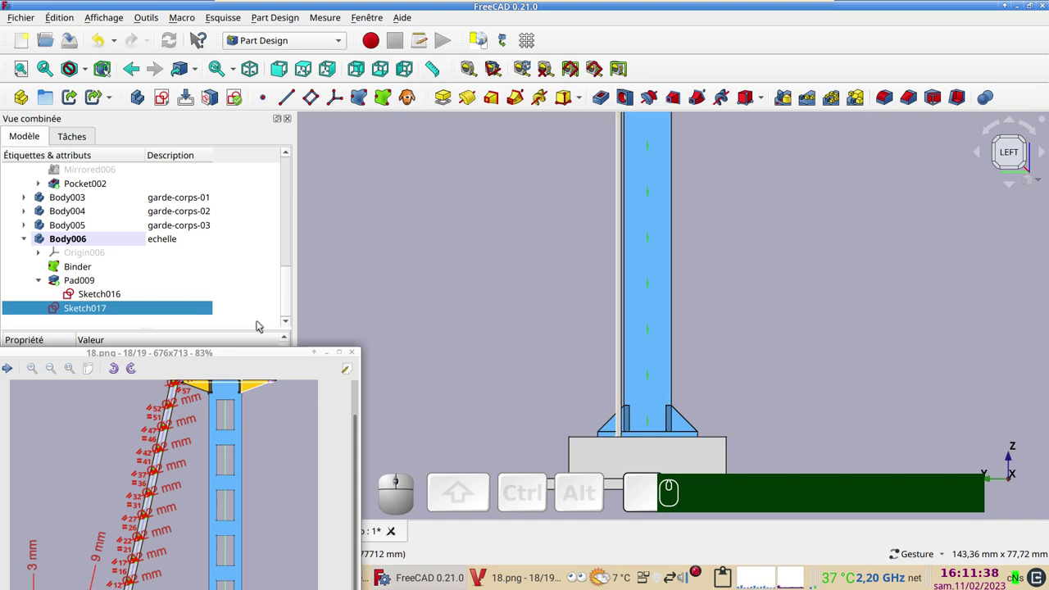
{"action": "left_click", "coordinate": [176, 458]}
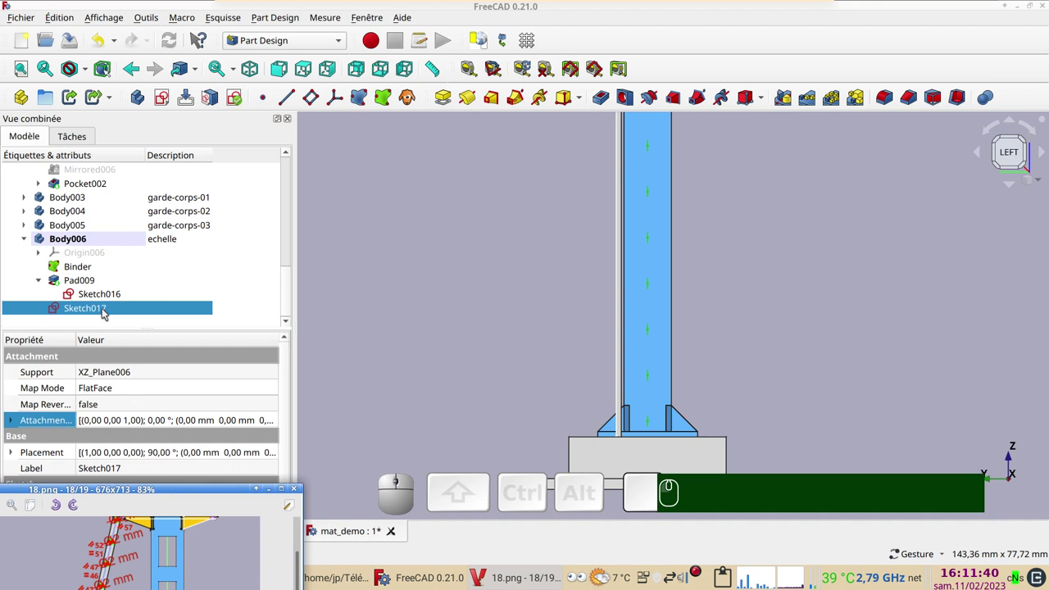
{"action": "left_click", "coordinate": [107, 311]}
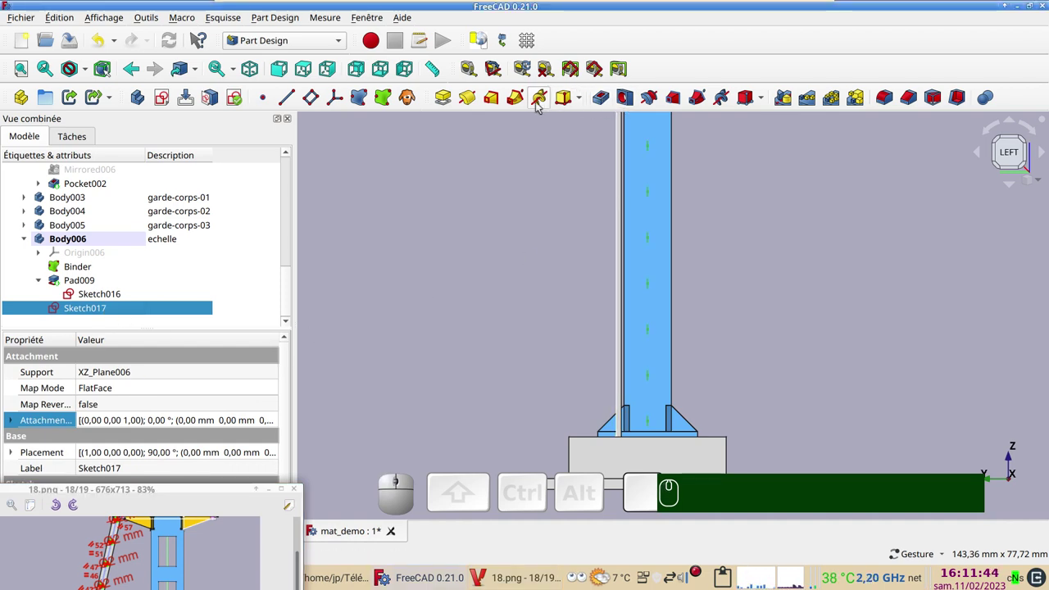
Step: Pad the Sketch017 rung circles as Pad010, type 'Up to first', reversed, reaching the rail face
{"action": "left_click", "coordinate": [449, 98]}
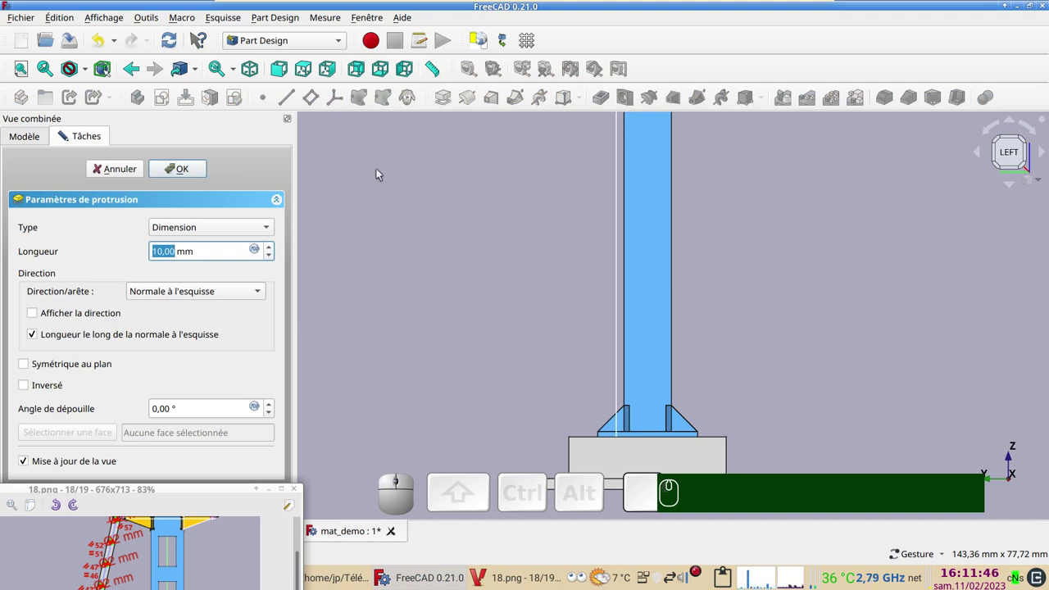
{"action": "left_click", "coordinate": [246, 229]}
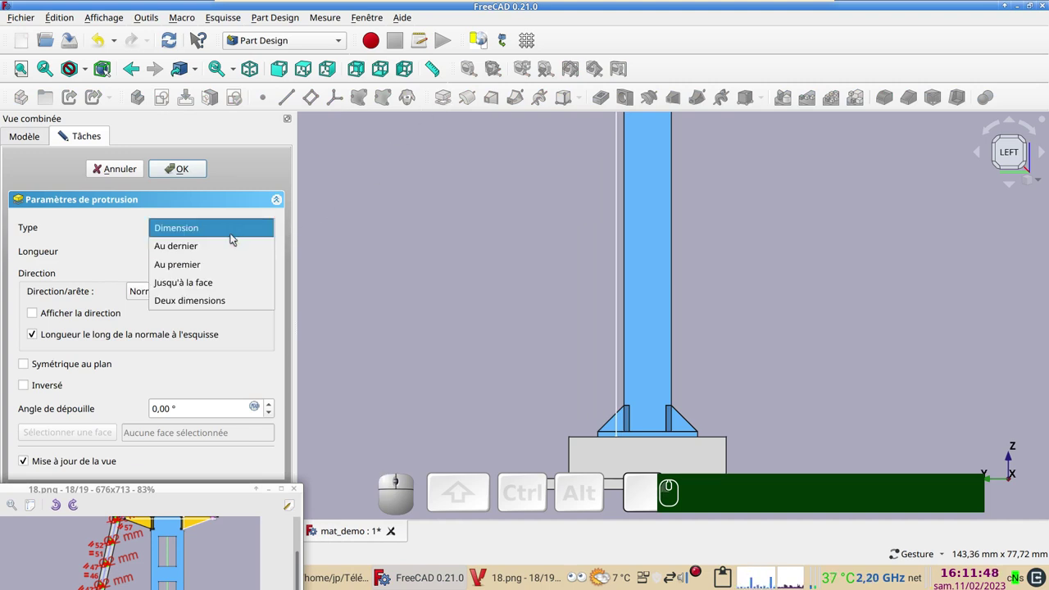
{"action": "left_click", "coordinate": [218, 260]}
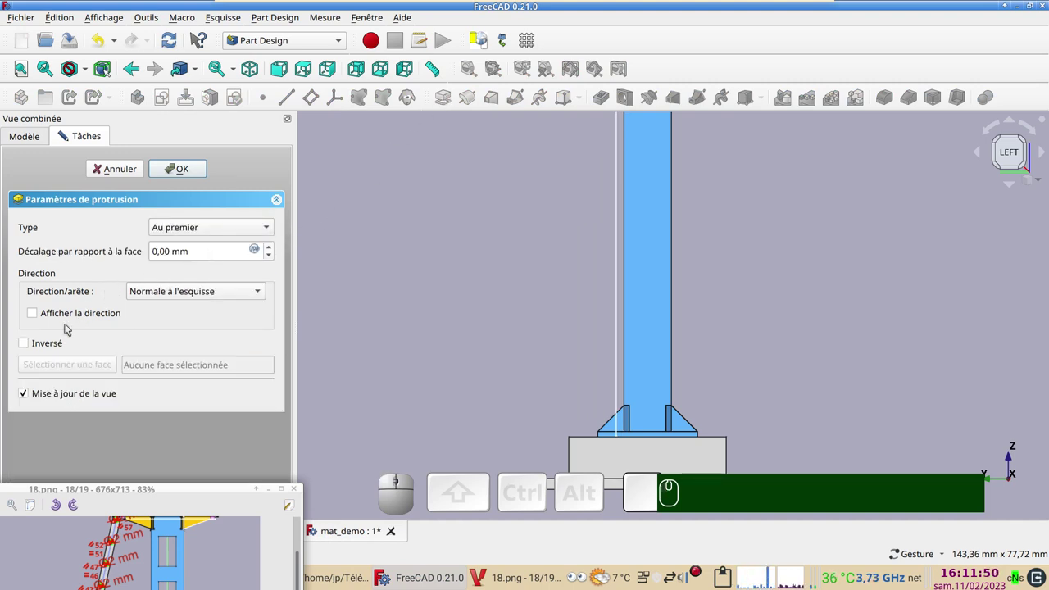
{"action": "left_click", "coordinate": [52, 346]}
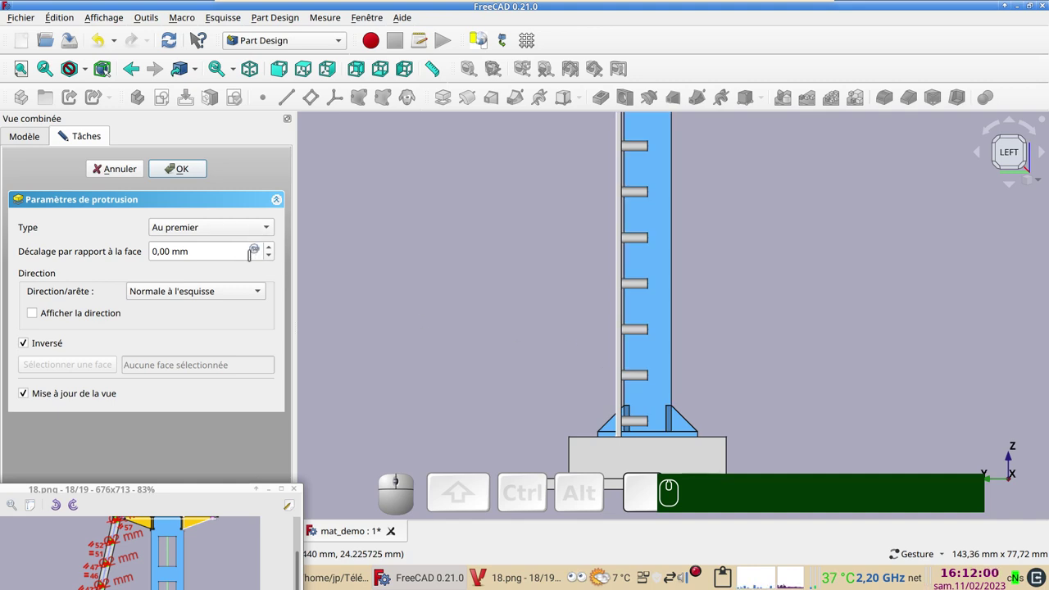
{"action": "left_click", "coordinate": [188, 175]}
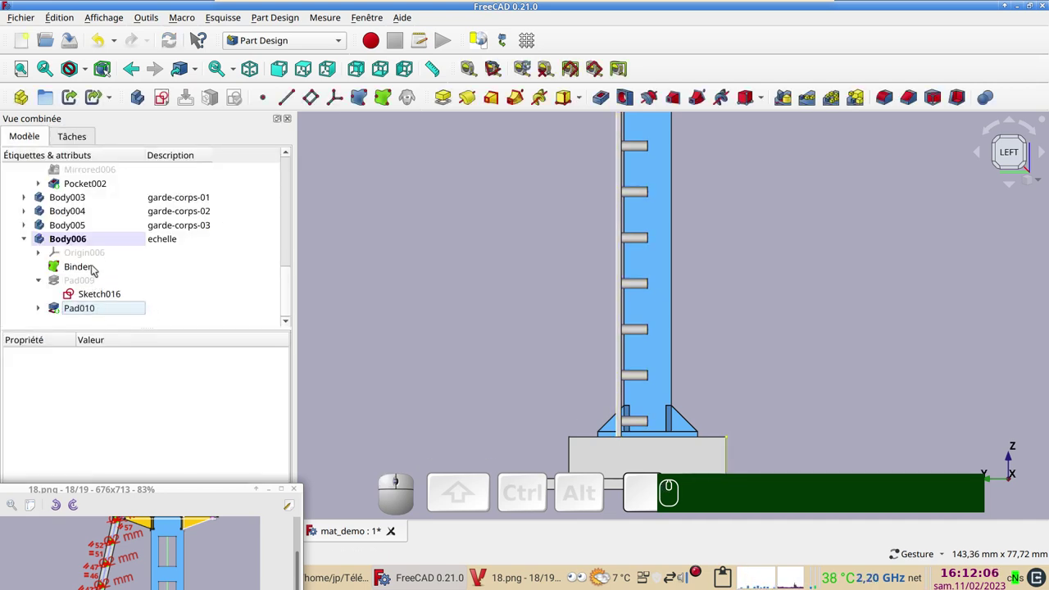
Step: Select the ladder body and then the Pad010 rungs feature in the tree, ready to mirror
{"action": "left_click", "coordinate": [100, 239]}
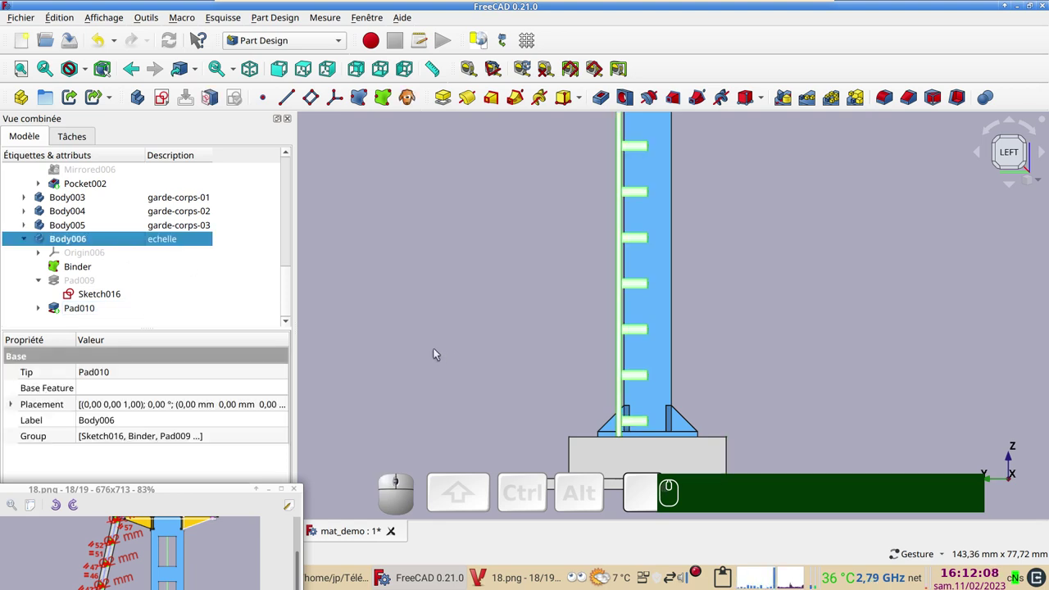
{"action": "scroll", "scroll_direction": "down", "scroll_amount": 3}
{"action": "left_click_drag", "start_coordinate": [433, 372], "coordinate": [318, 377]}
{"action": "left_click", "coordinate": [88, 309]}
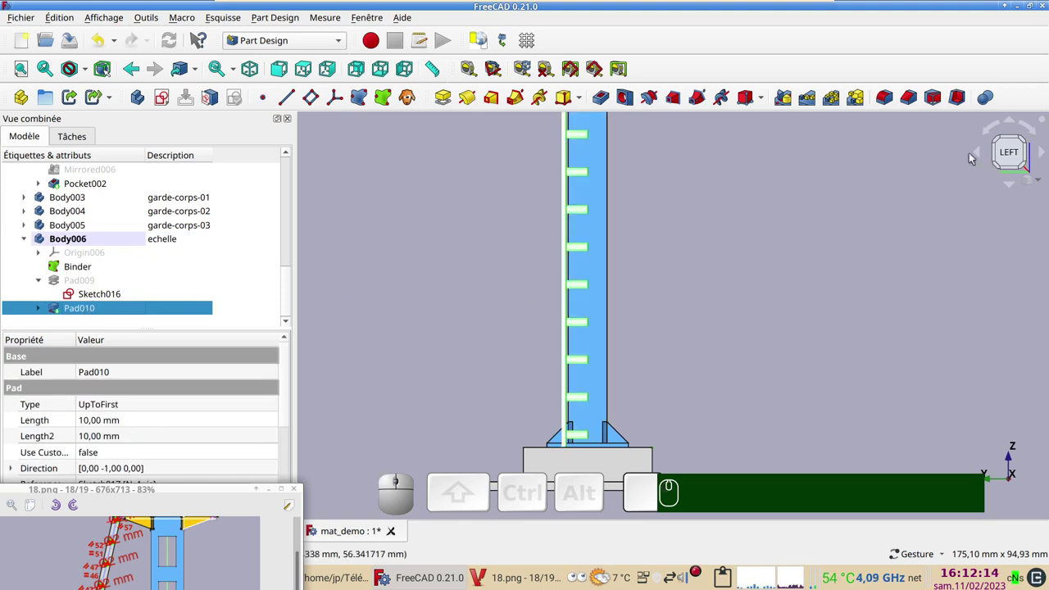
Step: Start a Mirrored of the rungs on the XZ plane, then cancel it to redo the selection
{"action": "left_click", "coordinate": [792, 103]}
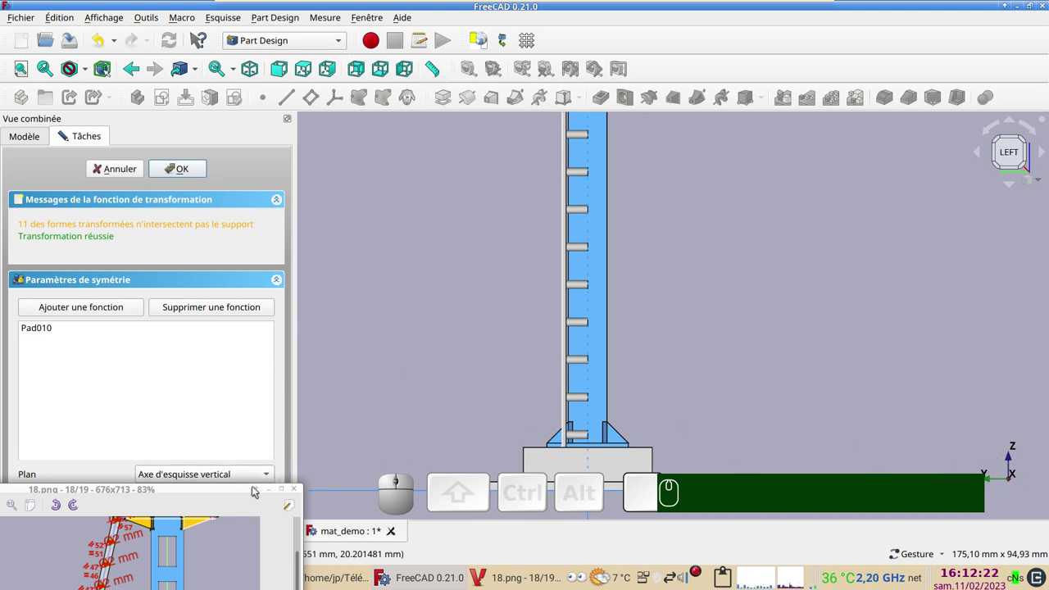
{"action": "left_click", "coordinate": [247, 490]}
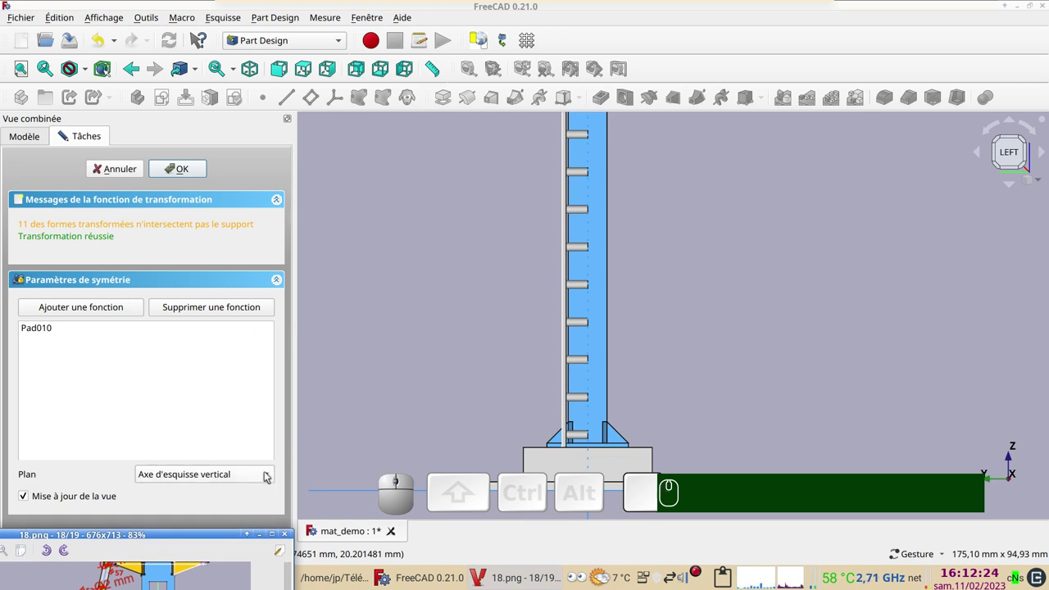
{"action": "left_click", "coordinate": [269, 474]}
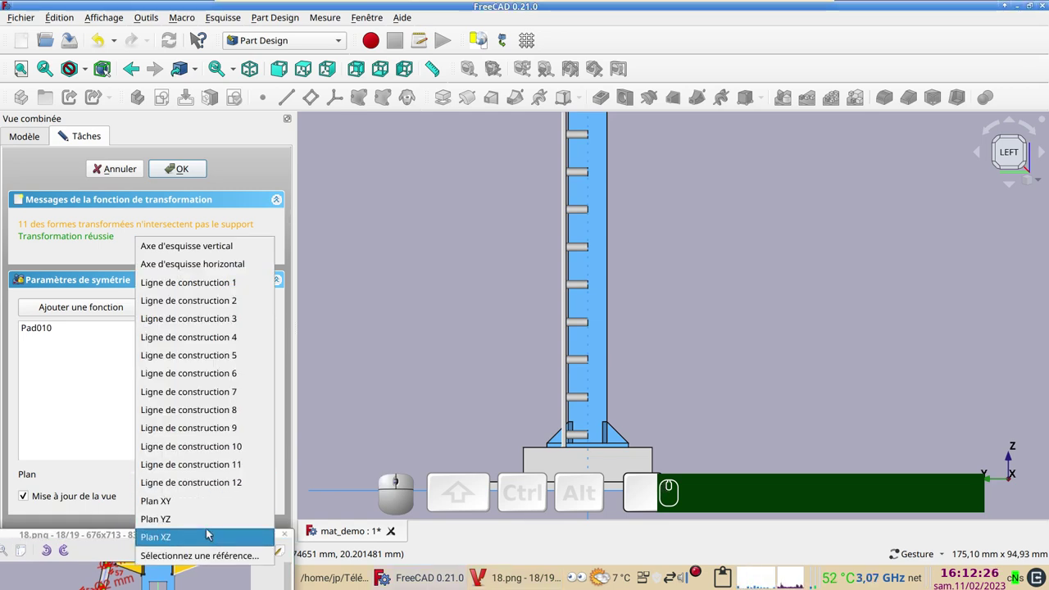
{"action": "left_click", "coordinate": [211, 534]}
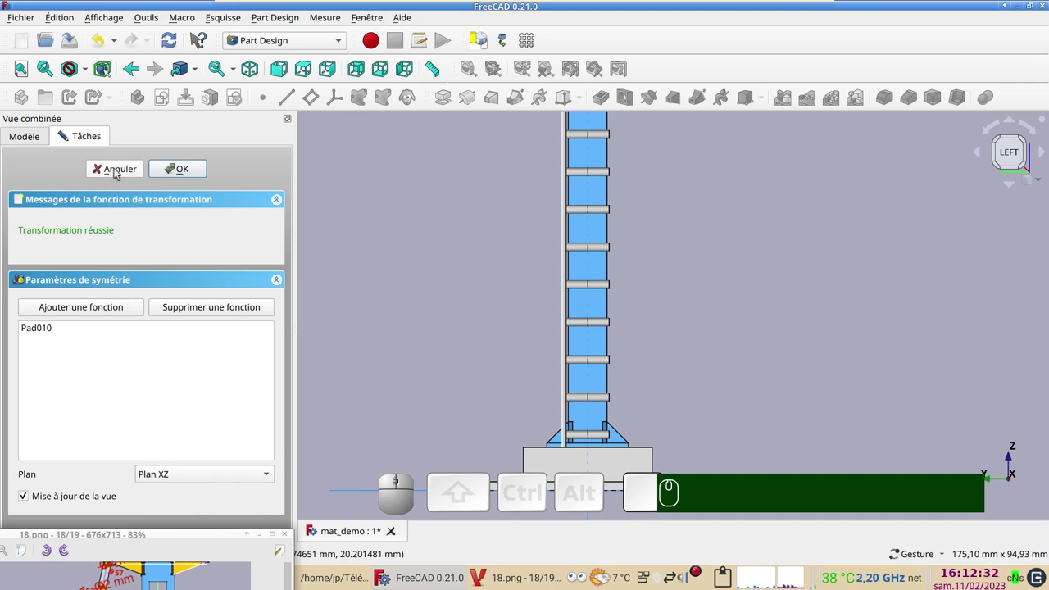
{"action": "left_click", "coordinate": [119, 172]}
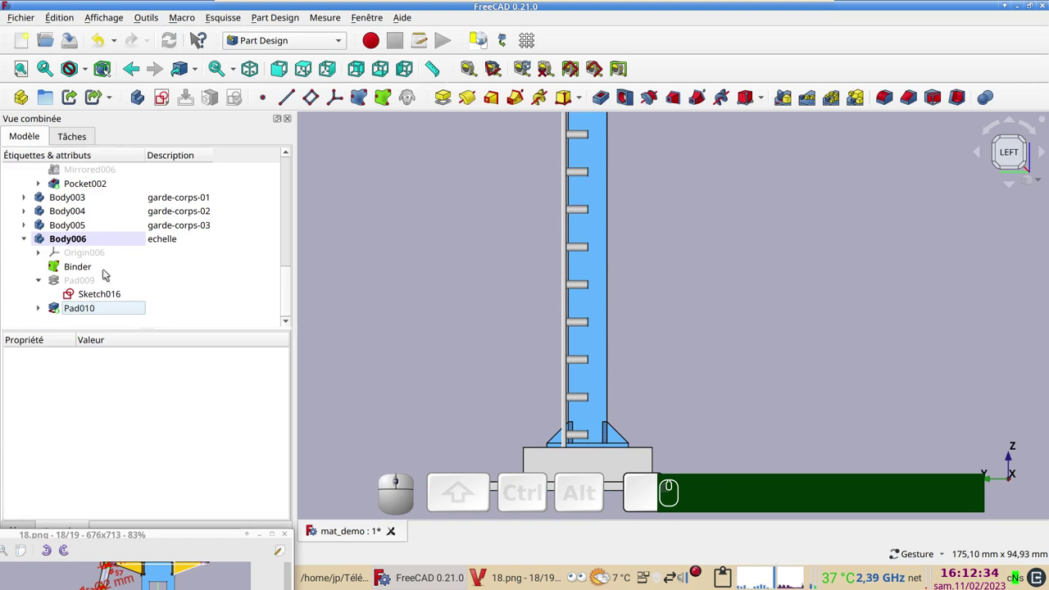
Step: Mirror Pad009 rail and Pad010 rungs together across the XZ plane as Mirrored007
{"action": "left_click", "coordinate": [84, 284]}
{"action": "left_click", "coordinate": [82, 310]}
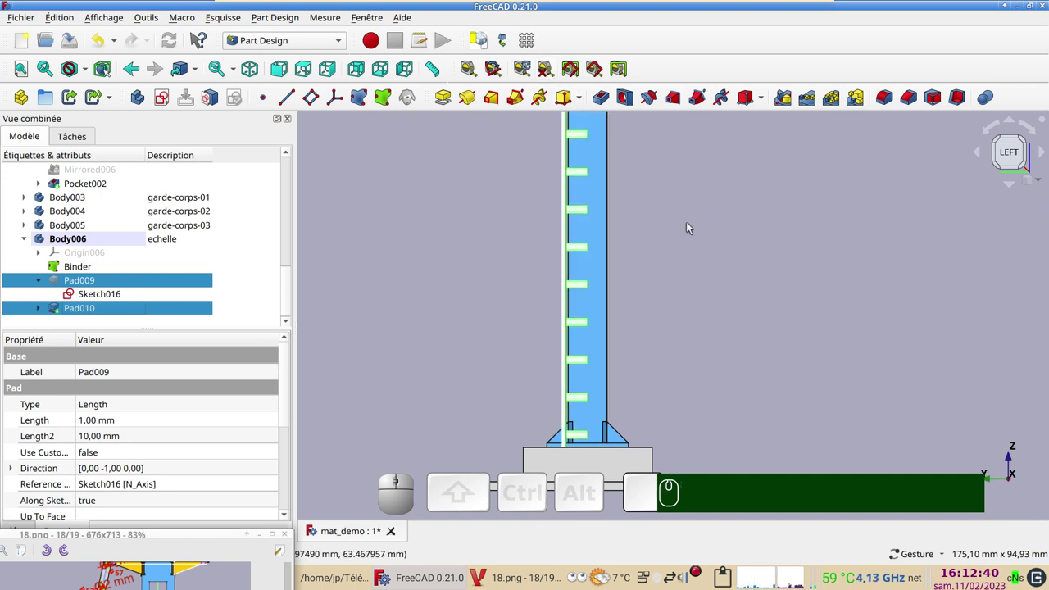
{"action": "left_click", "coordinate": [790, 104]}
{"action": "left_click", "coordinate": [220, 473]}
{"action": "left_click", "coordinate": [188, 535]}
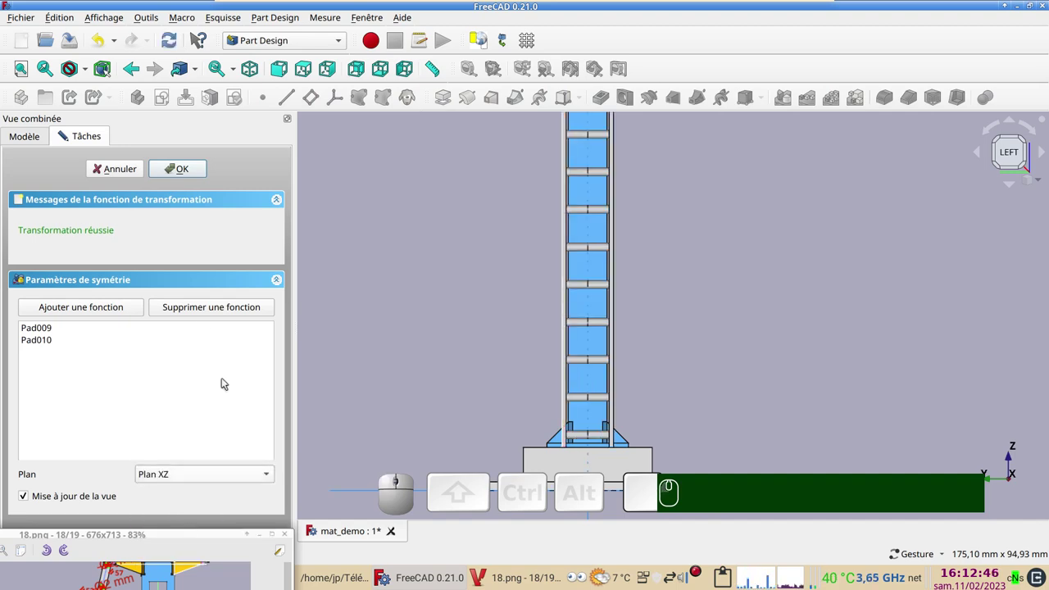
{"action": "left_click", "coordinate": [192, 166]}
{"action": "scroll", "scroll_direction": "down", "scroll_amount": 3}
{"action": "left_click_drag", "start_coordinate": [779, 315], "coordinate": [641, 265]}
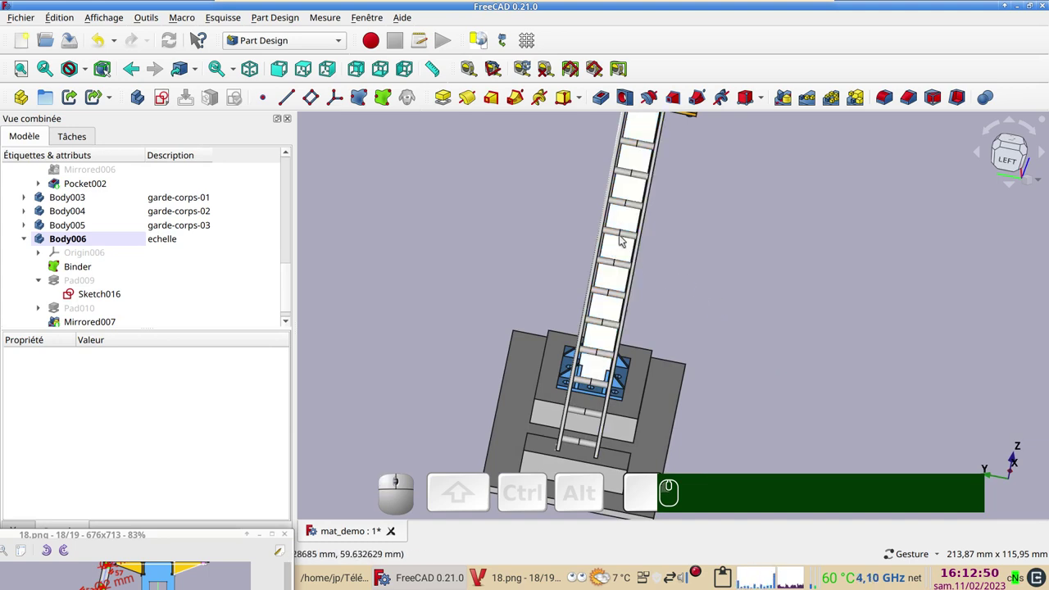
Step: Select Mirrored007 and orbit the view to show the whole tower with ladder and platform
{"action": "left_click", "coordinate": [91, 323]}
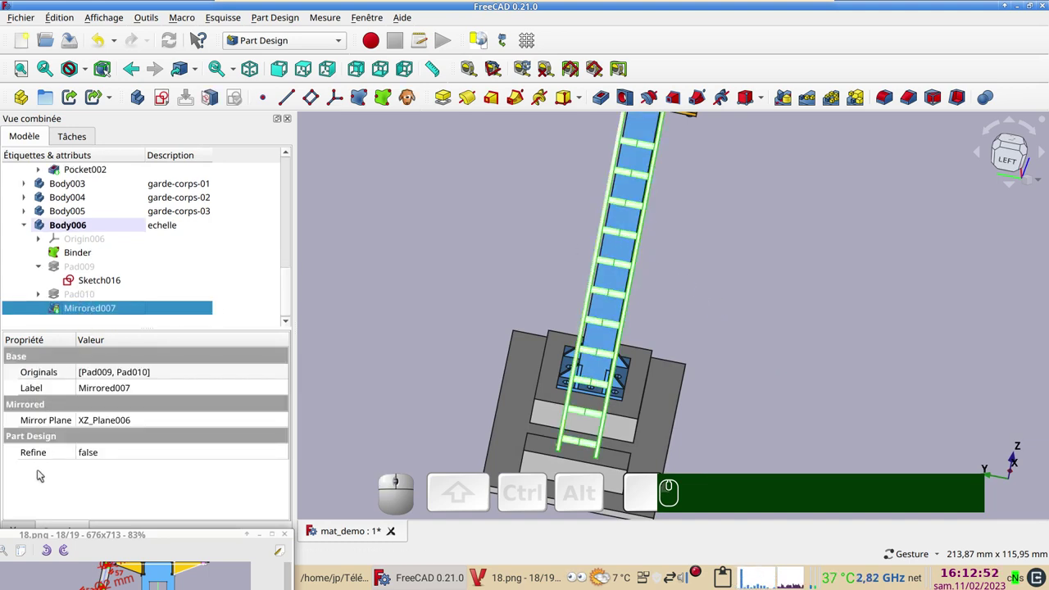
{"action": "left_click", "coordinate": [118, 458]}
{"action": "left_click", "coordinate": [116, 457]}
{"action": "left_click", "coordinate": [114, 467]}
{"action": "left_click", "coordinate": [177, 44]}
{"action": "left_click_drag", "start_coordinate": [770, 368], "coordinate": [766, 290]}
{"action": "scroll", "scroll_direction": "down", "scroll_amount": 3}
{"action": "left_click_drag", "start_coordinate": [777, 292], "coordinate": [831, 335]}
{"action": "left_click_drag", "start_coordinate": [839, 364], "coordinate": [553, 394]}
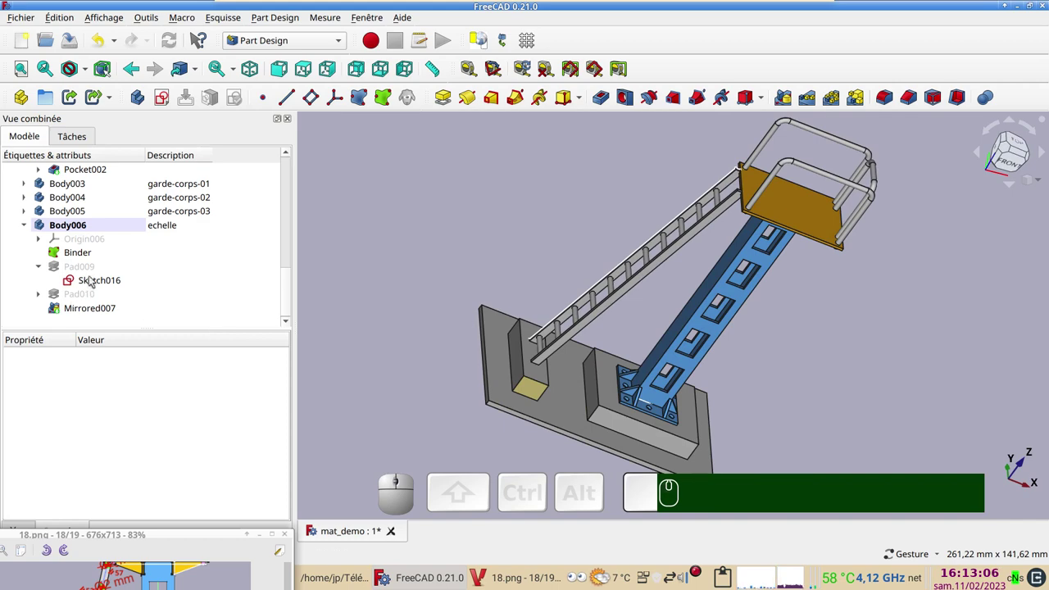
Step: Toggle Sketch016 visibility, select the ladder and bring up its Display properties (Ctrl+D)
{"action": "left_click", "coordinate": [94, 279]}
{"action": "key", "text": "space"}
{"action": "key", "text": "space"}
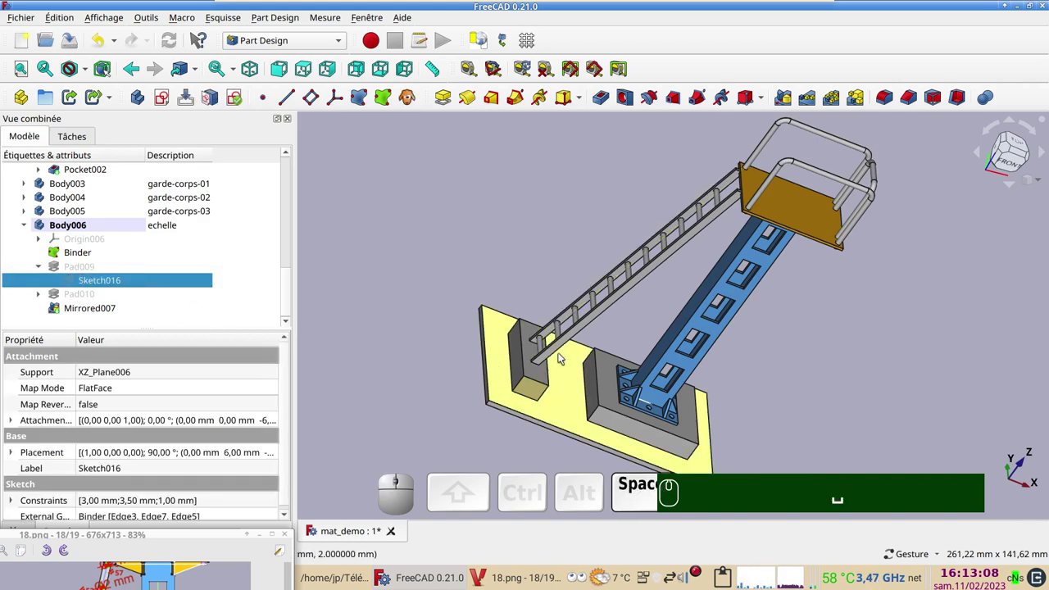
{"action": "left_click", "coordinate": [95, 308]}
{"action": "key", "text": "ctrl+d"}
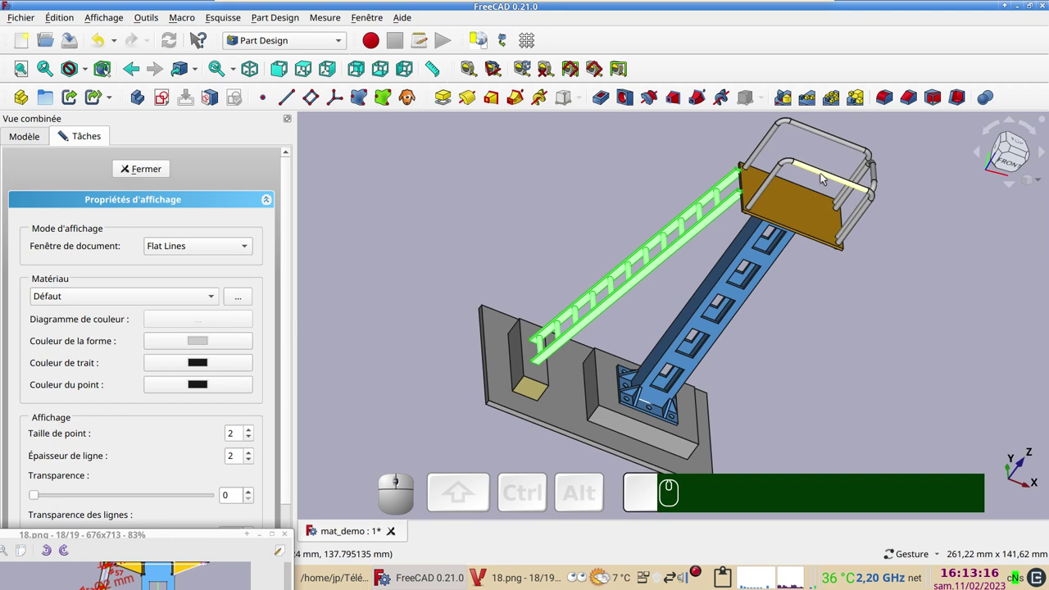
Step: Add the three platform railings to the selection and set their shape colour to magenta
{"action": "left_click", "coordinate": [825, 176]}
{"action": "left_click", "coordinate": [848, 144]}
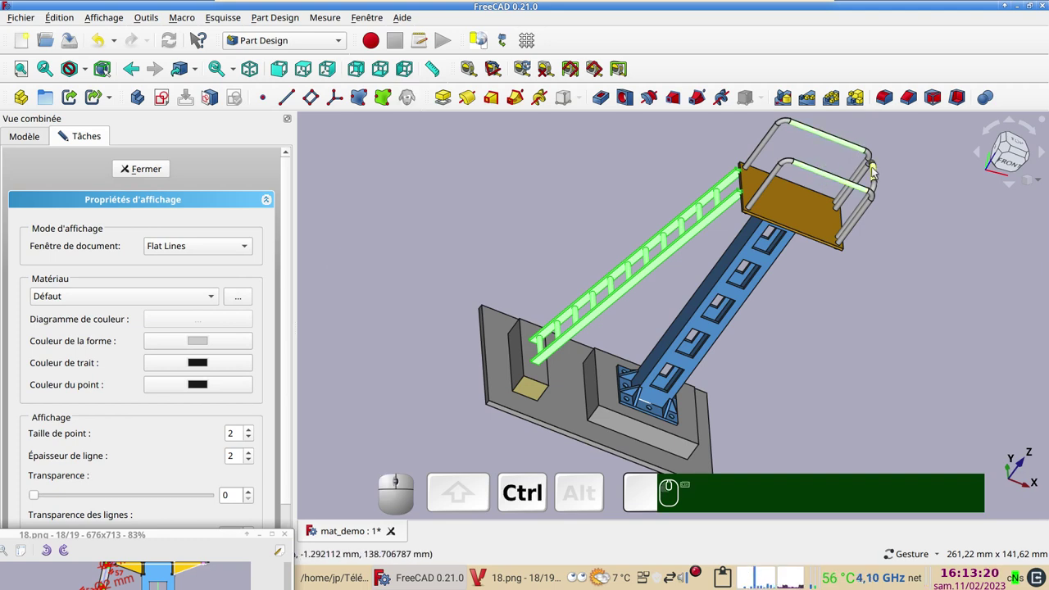
{"action": "left_click", "coordinate": [876, 170]}
{"action": "left_click", "coordinate": [201, 342]}
{"action": "left_click", "coordinate": [406, 228]}
{"action": "left_click", "coordinate": [677, 390]}
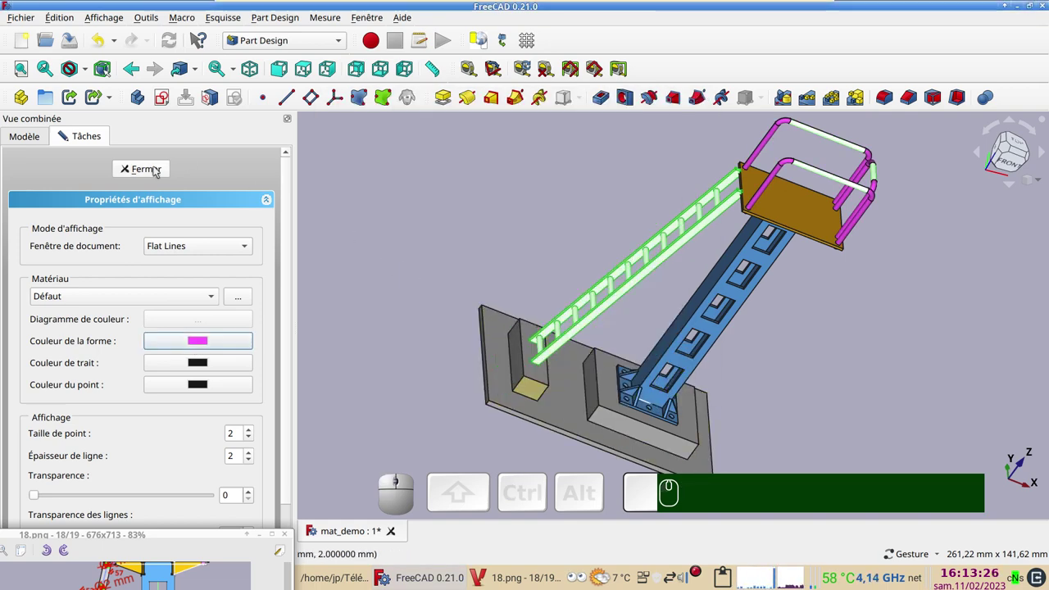
Step: Close the appearance settings and clear the selection, leaving ladder and railings magenta
{"action": "left_click", "coordinate": [157, 170]}
{"action": "left_click", "coordinate": [459, 226]}
{"action": "left_click", "coordinate": [863, 377]}
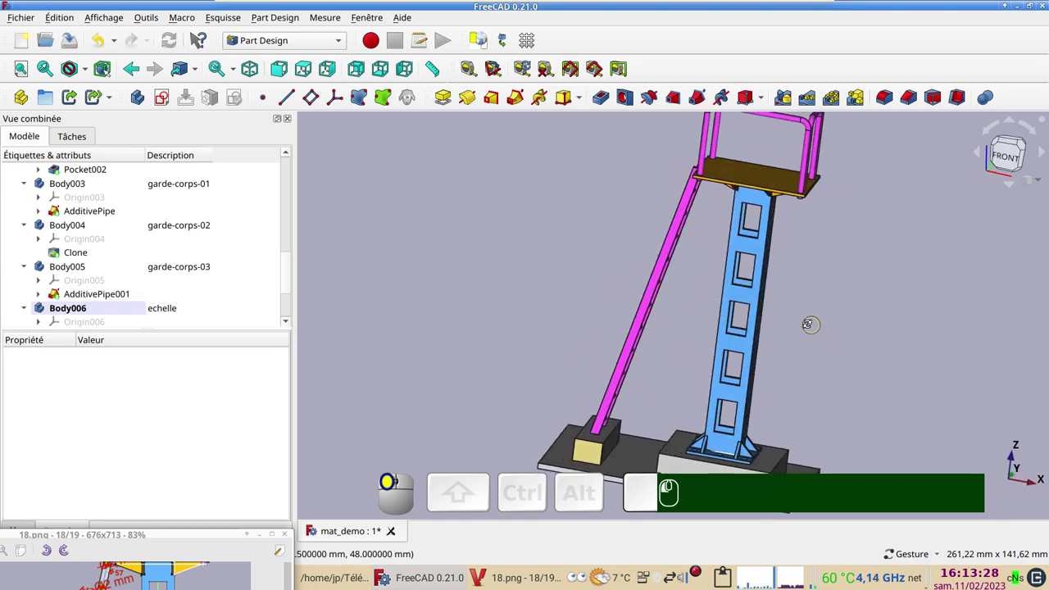
{"action": "scroll", "scroll_direction": "down", "scroll_amount": 3}
{"action": "left_click_drag", "start_coordinate": [854, 401], "coordinate": [764, 407]}
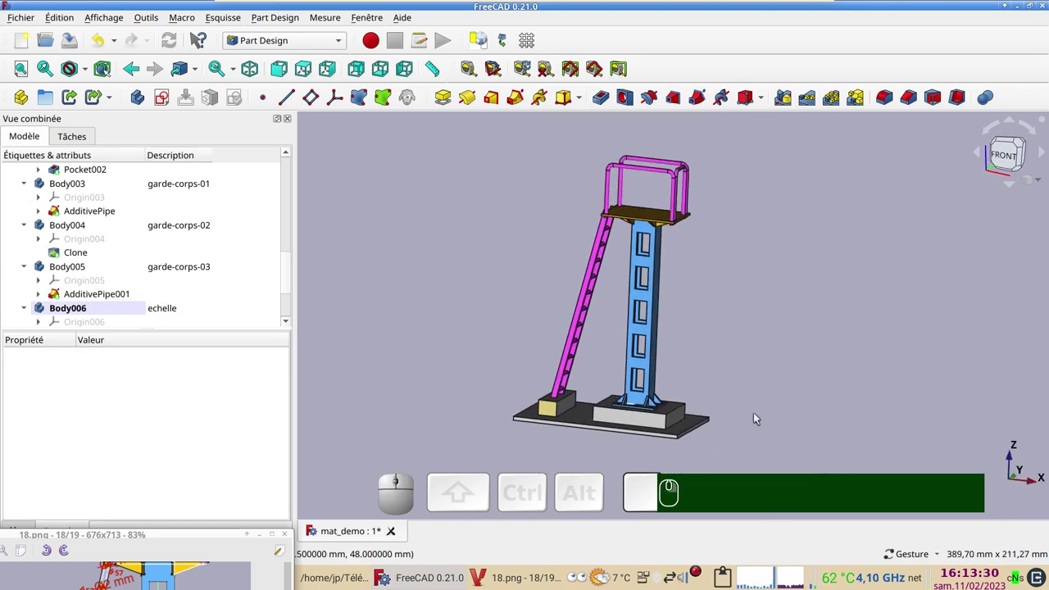
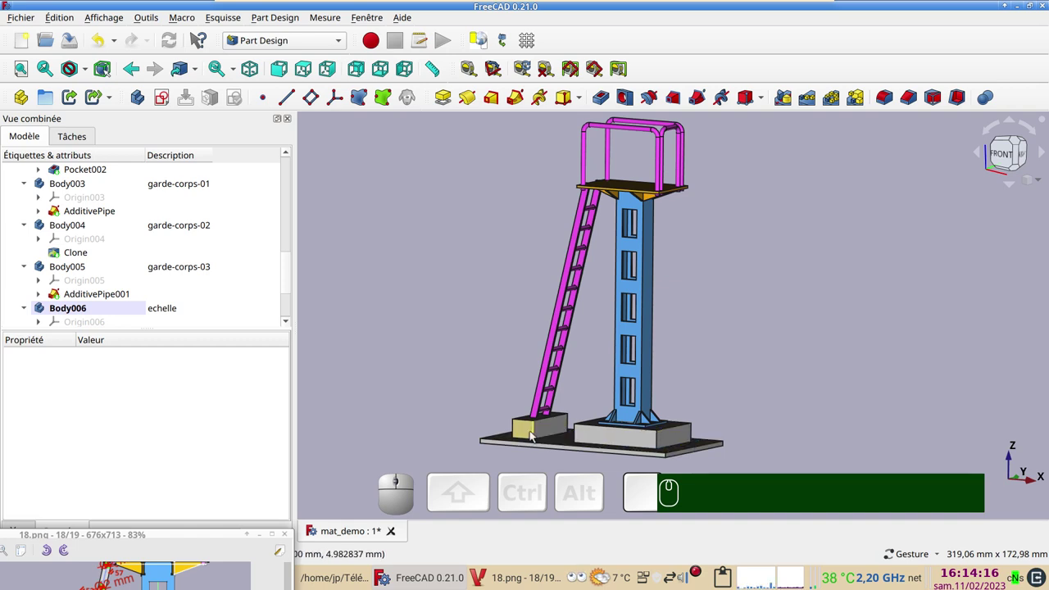
{"action": "scroll", "scroll_direction": "down", "scroll_amount": 3}
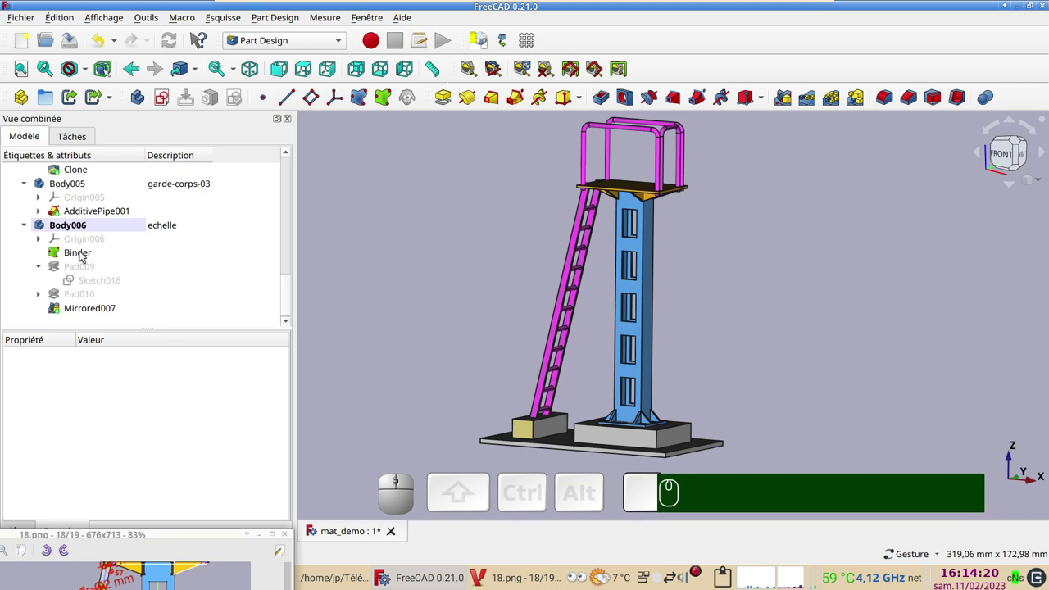
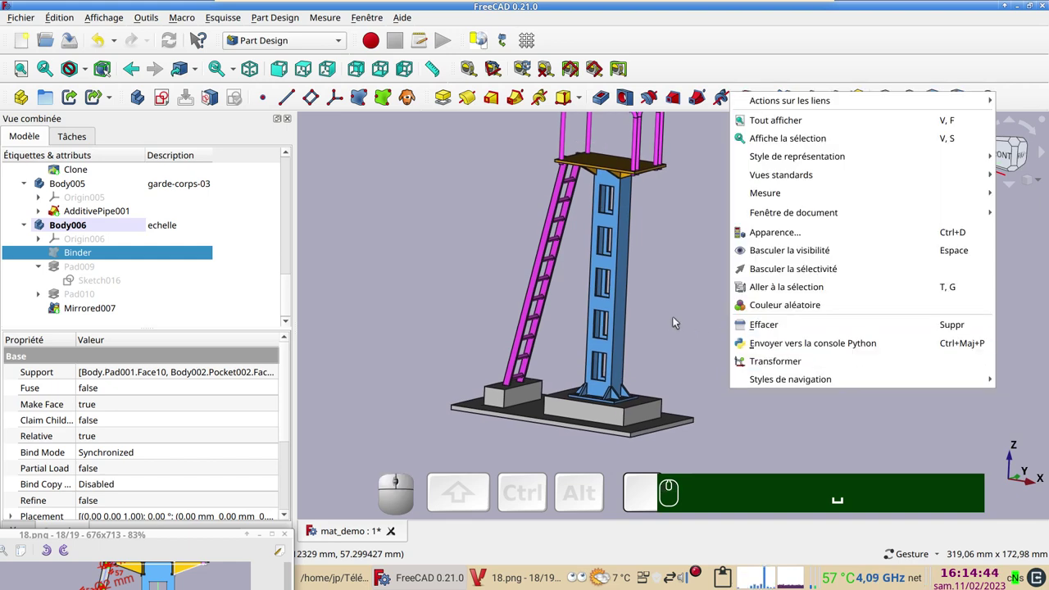
{"action": "right_click", "coordinate": [676, 318]}
{"action": "left_click_drag", "start_coordinate": [704, 295], "coordinate": [705, 323]}
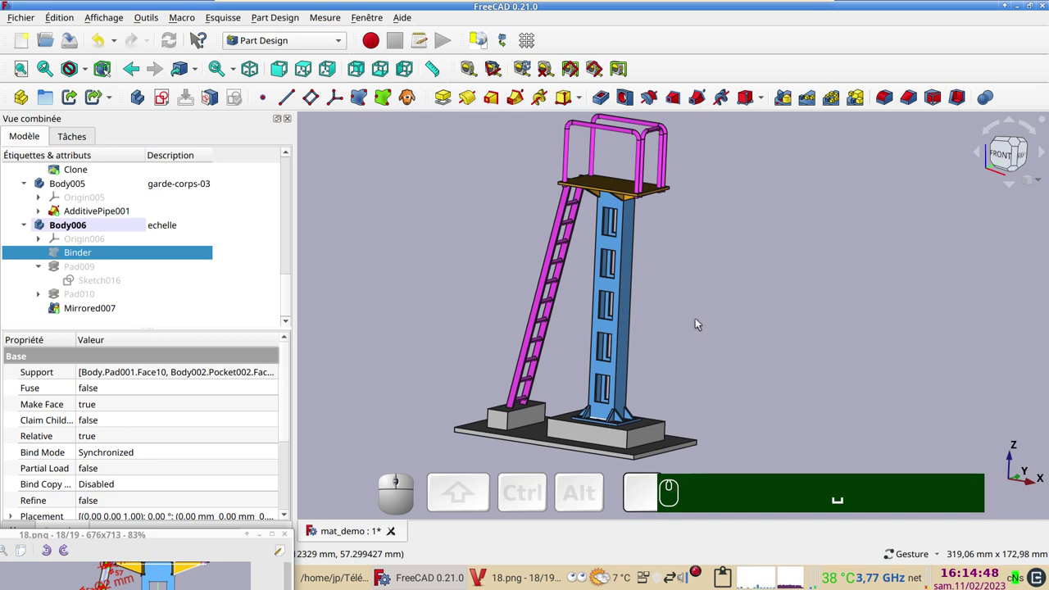